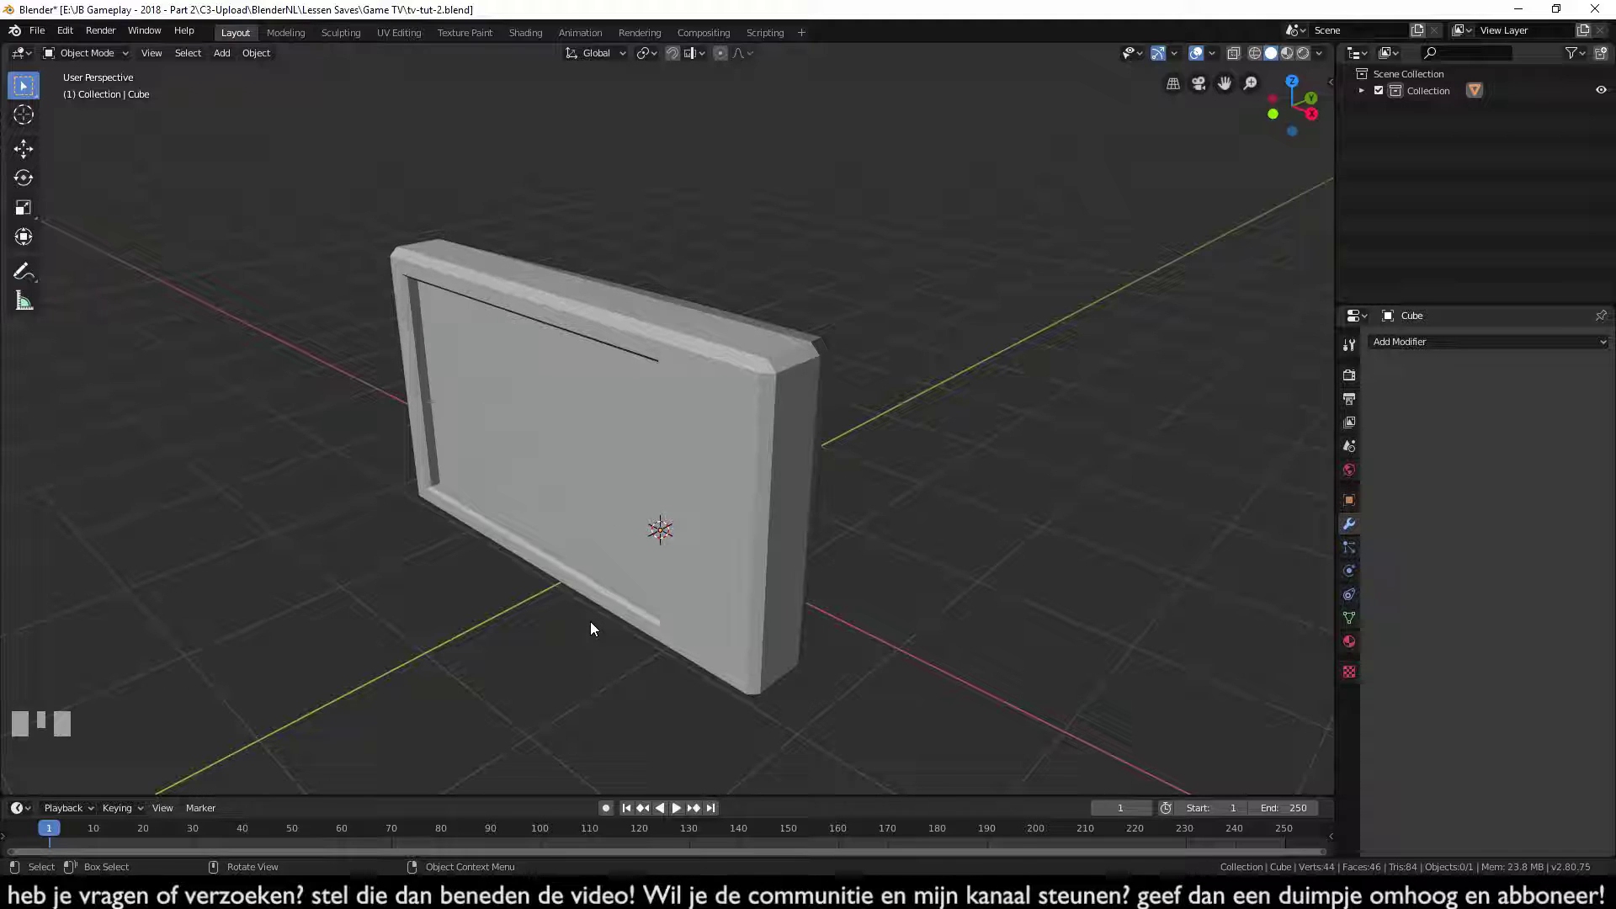
- Front view on the TV cube, enter Edit Mode and select the wide right section of the frame
{"action": "key", "text": "KP_1"}
{"action": "left_click", "coordinate": [835, 529]}
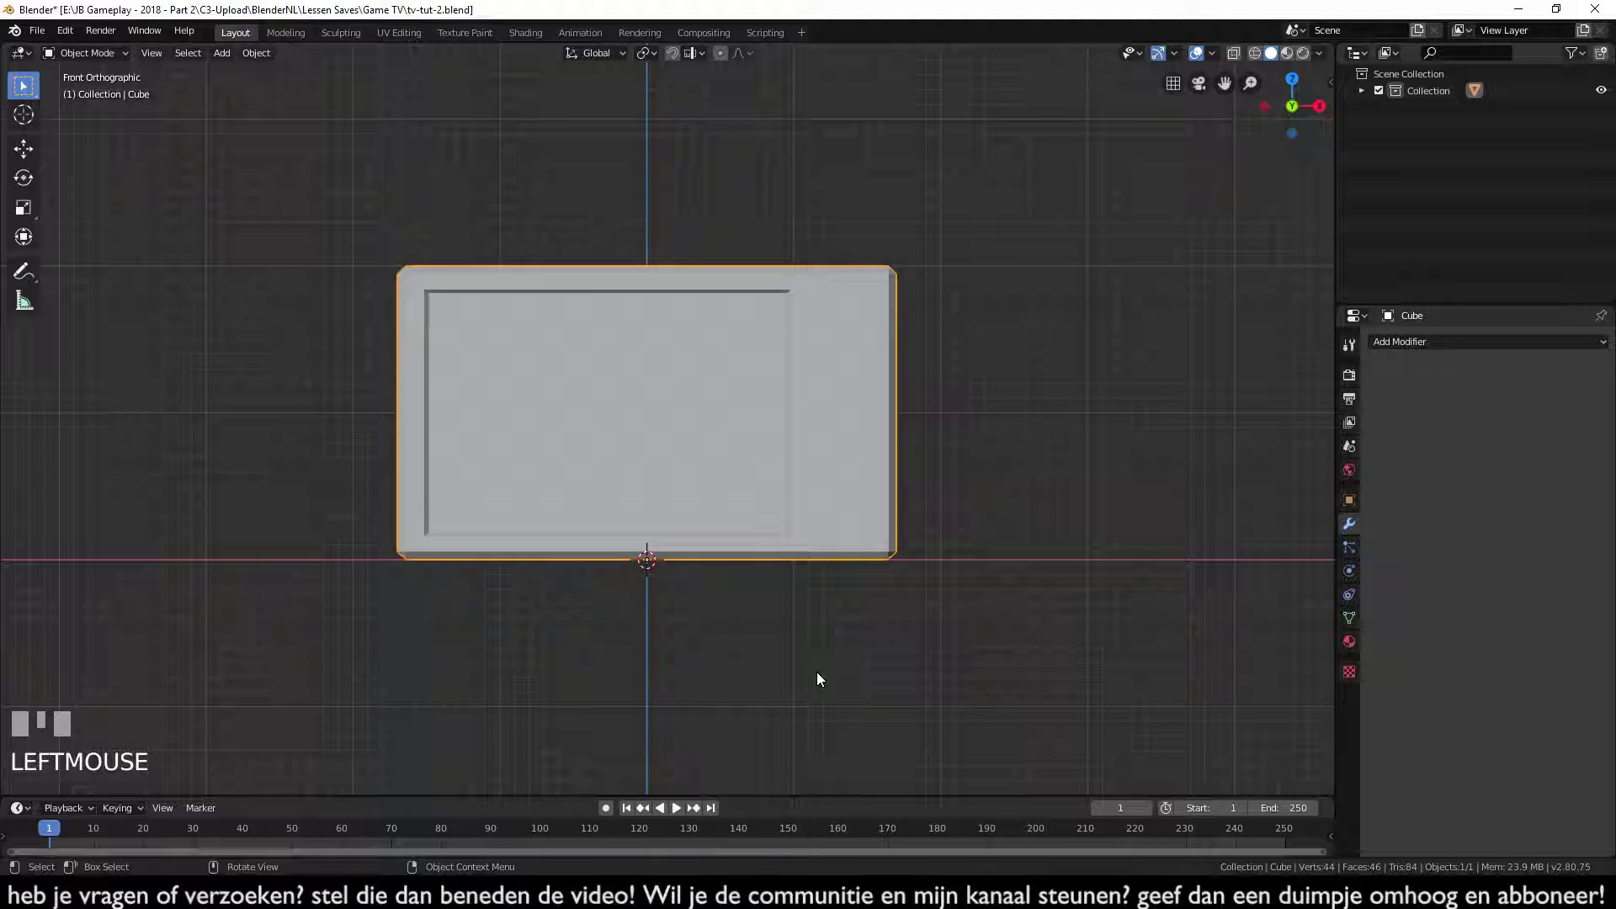
{"action": "key", "text": "Tab"}
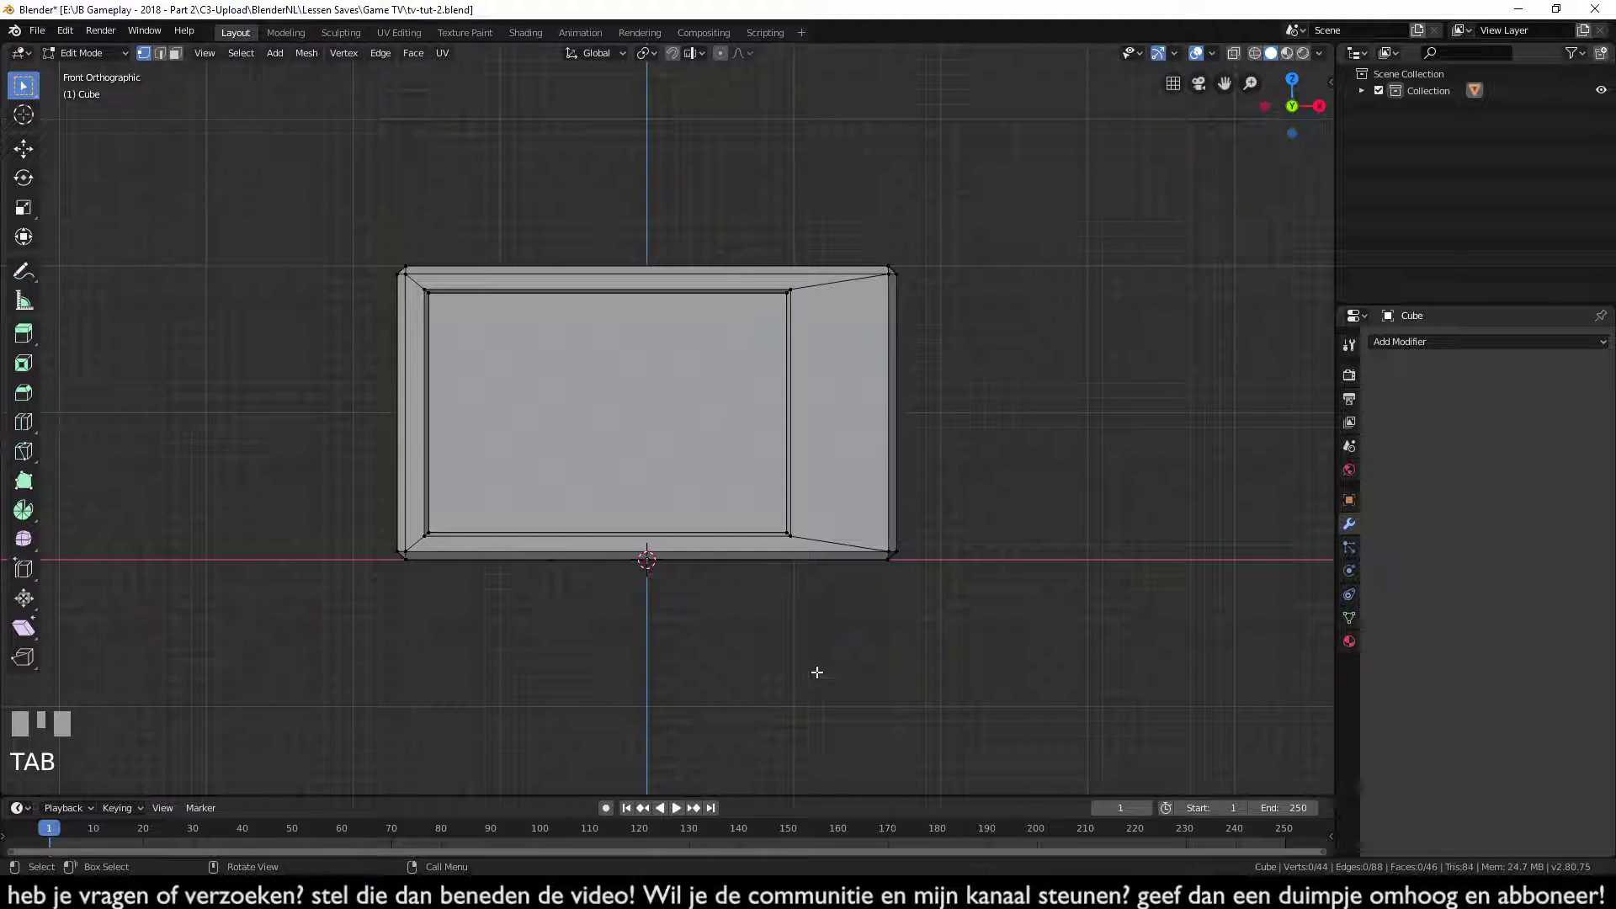
{"action": "scroll", "scroll_direction": "up", "scroll_amount": 3}
{"action": "scroll", "scroll_direction": "up", "scroll_amount": 3}
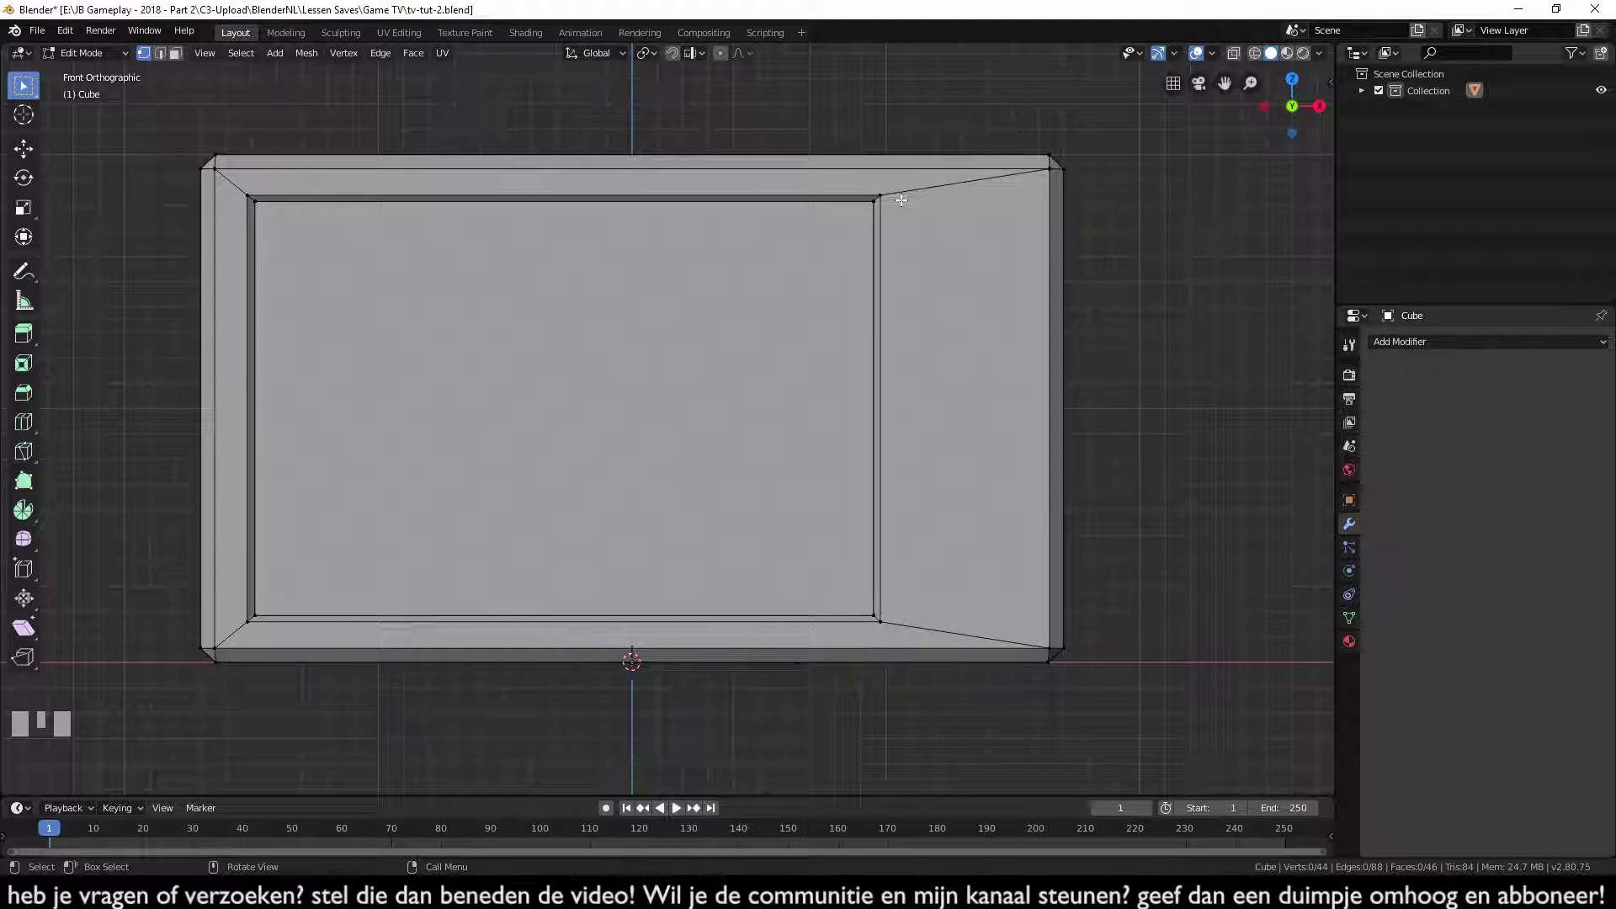
{"action": "left_click", "coordinate": [895, 192]}
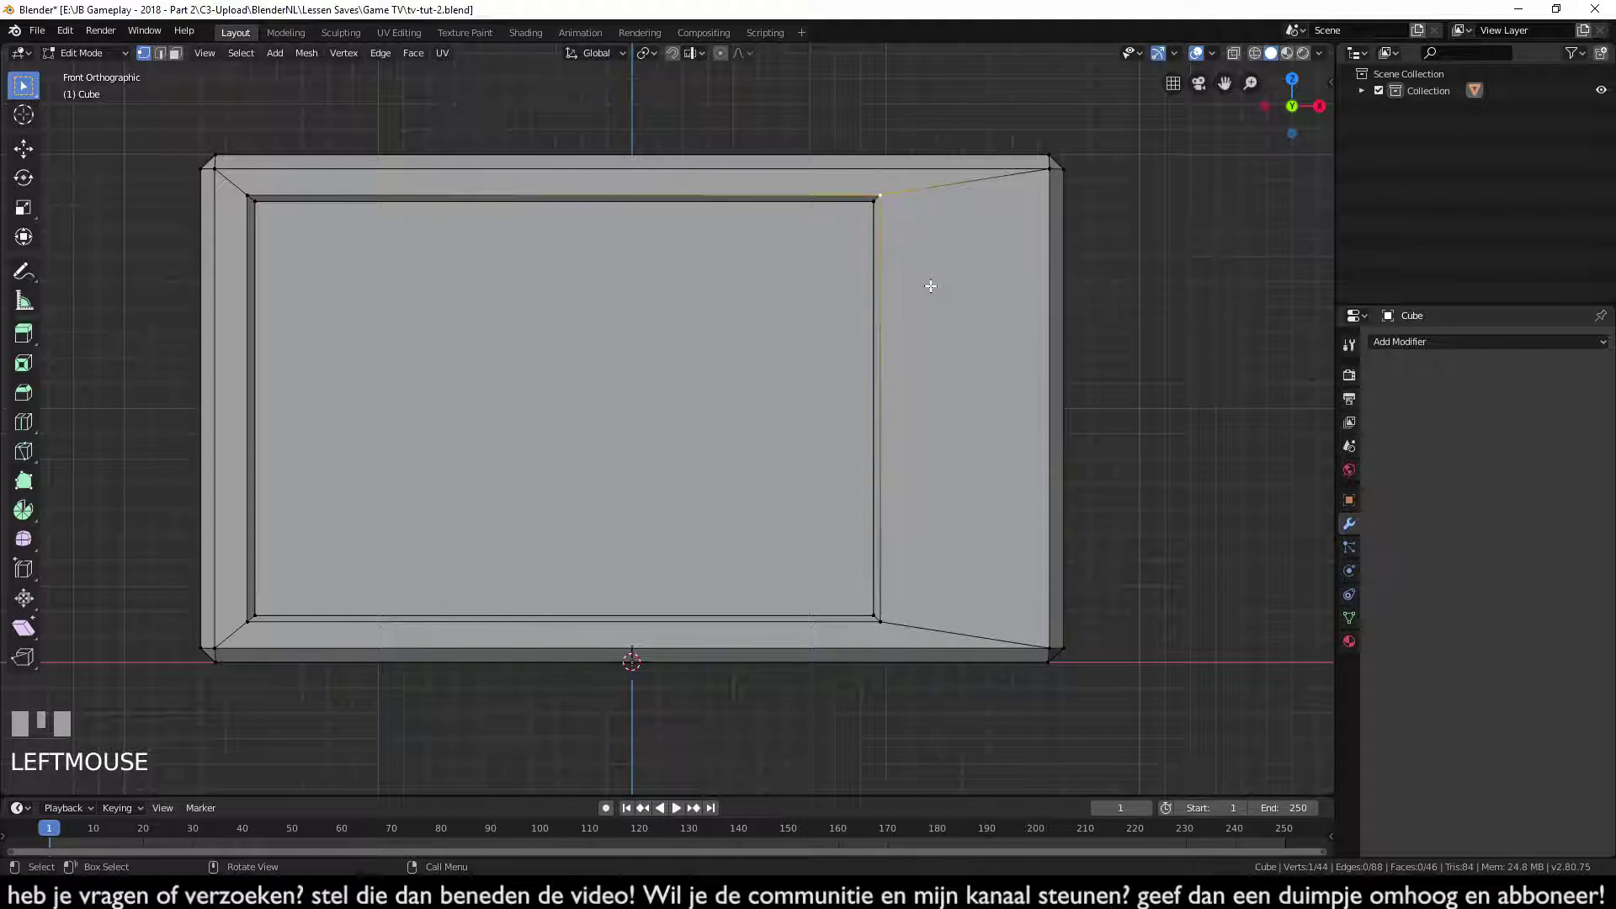
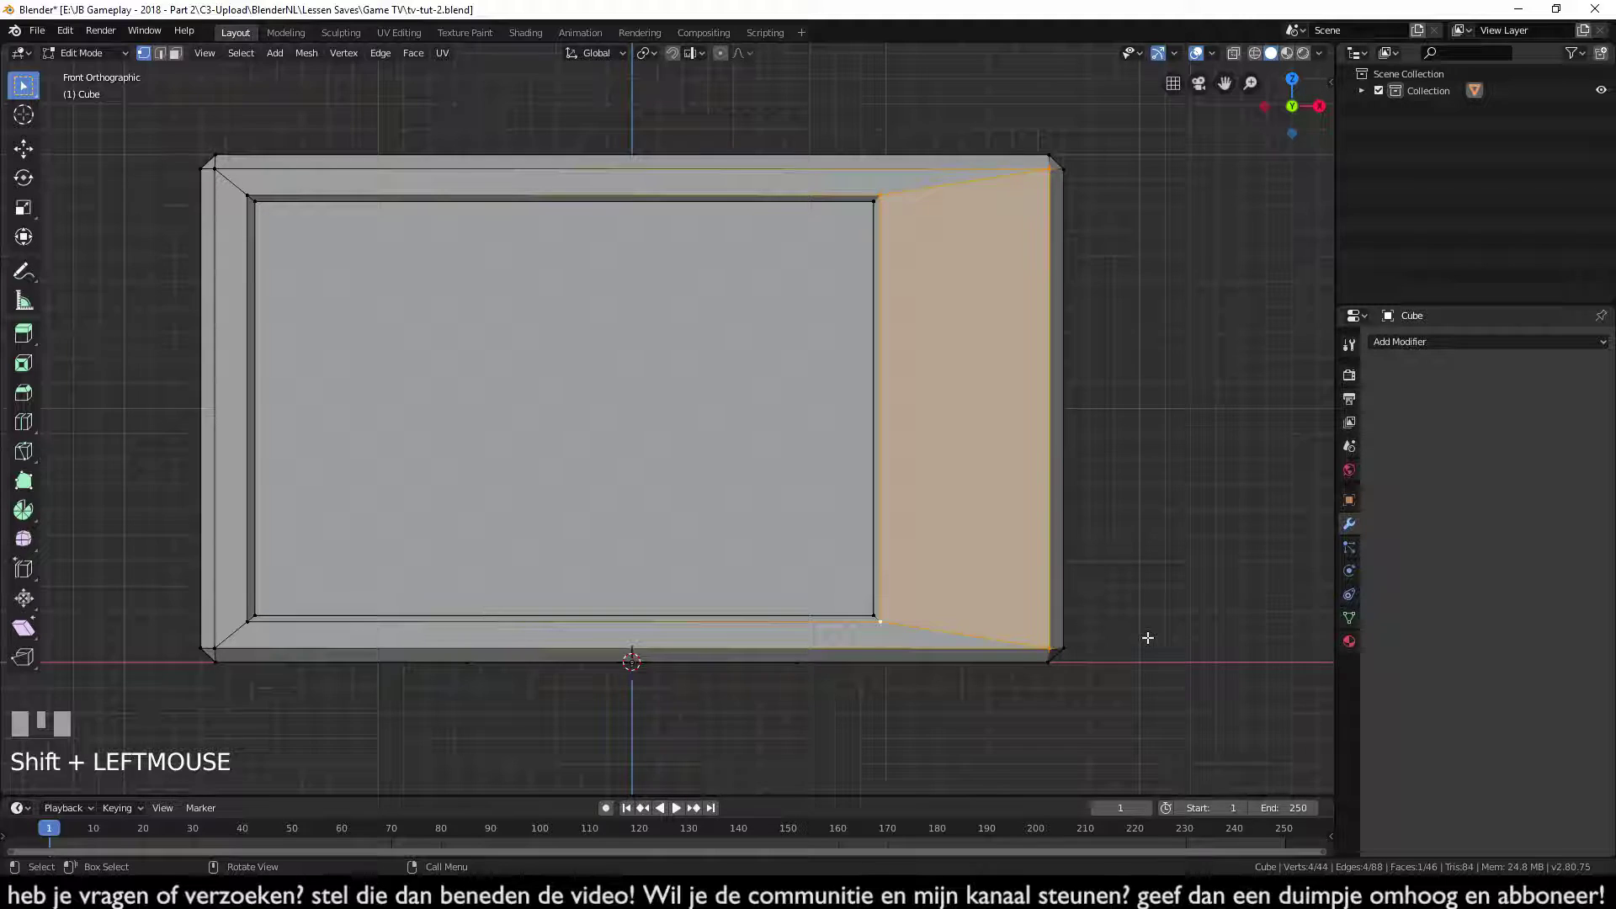
- Extrude an inner panel in the right section and flatten its top and bottom edges along Z
{"action": "key", "text": "e"}
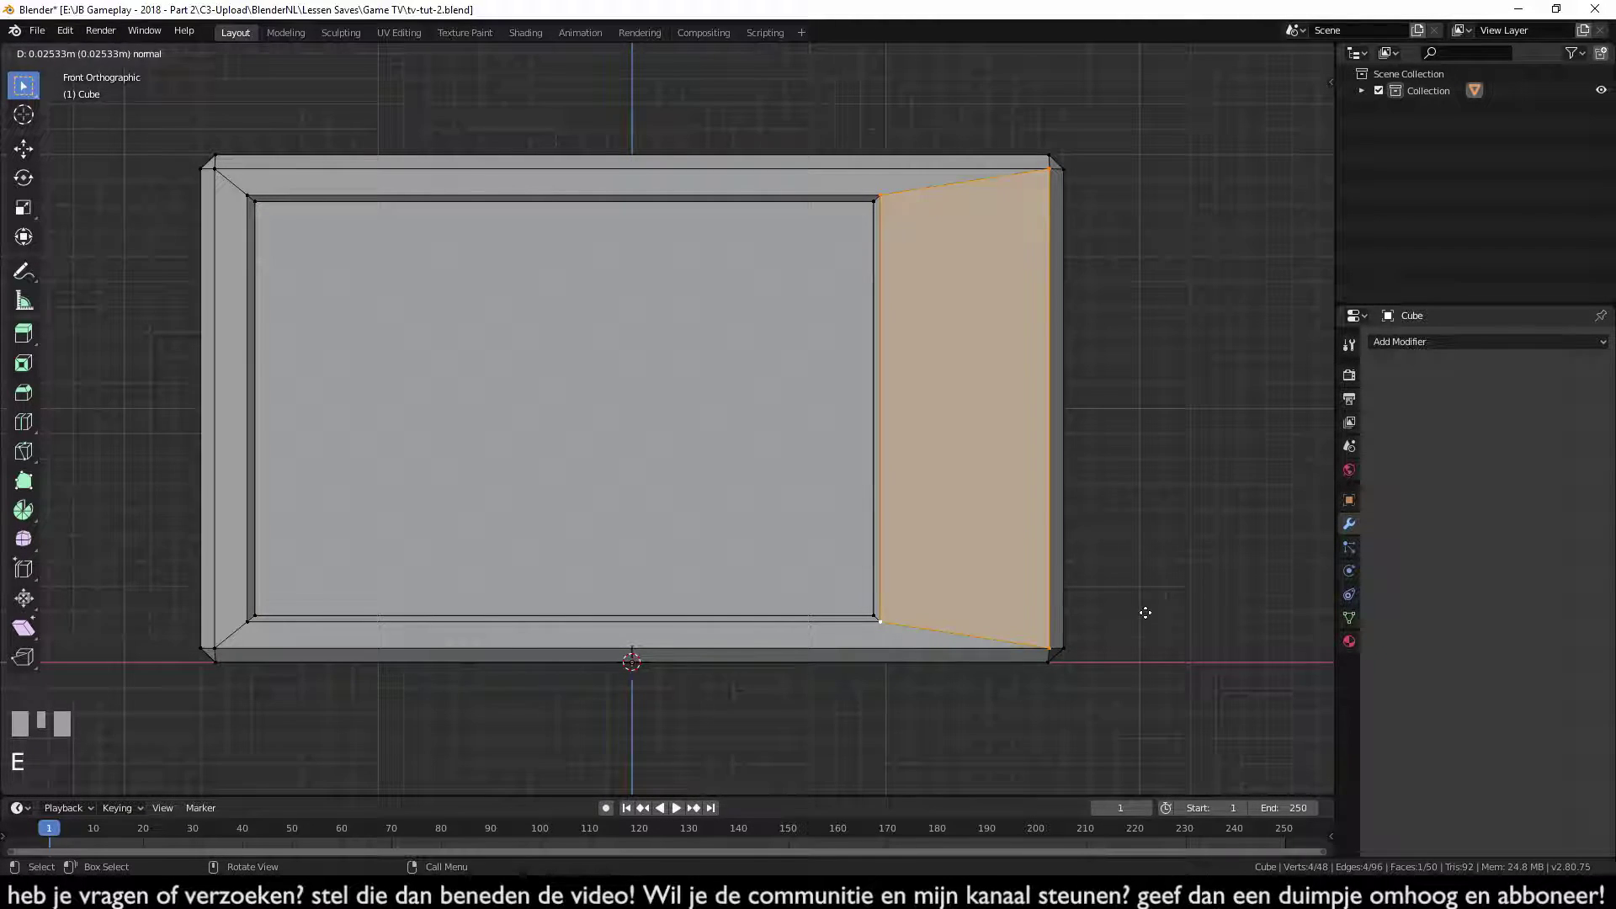
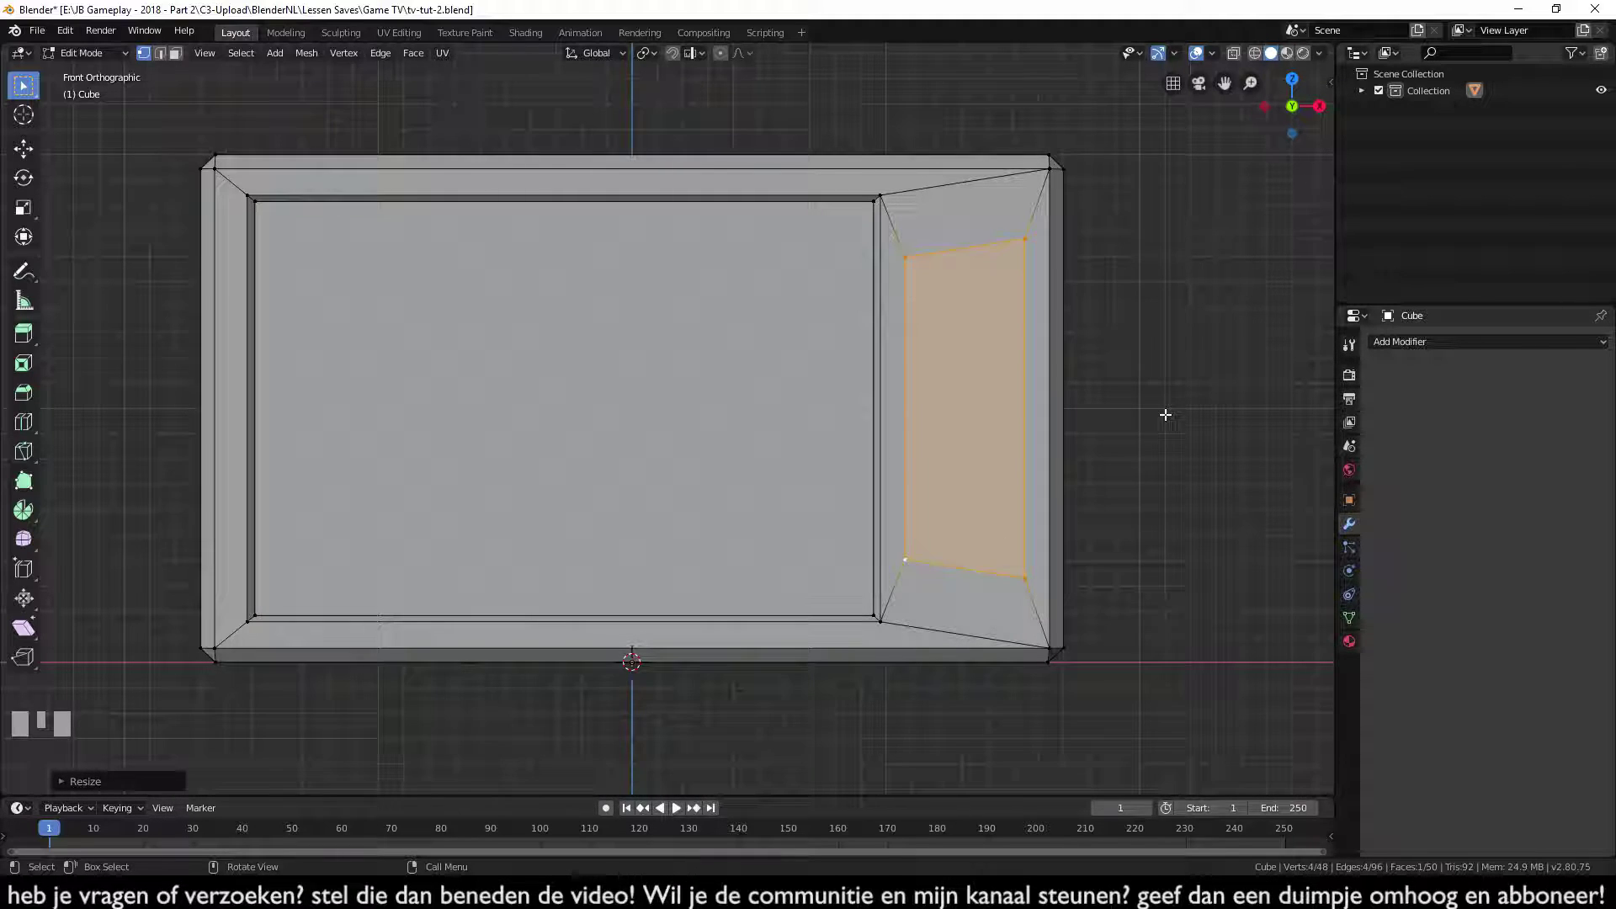
{"action": "left_click", "coordinate": [905, 249]}
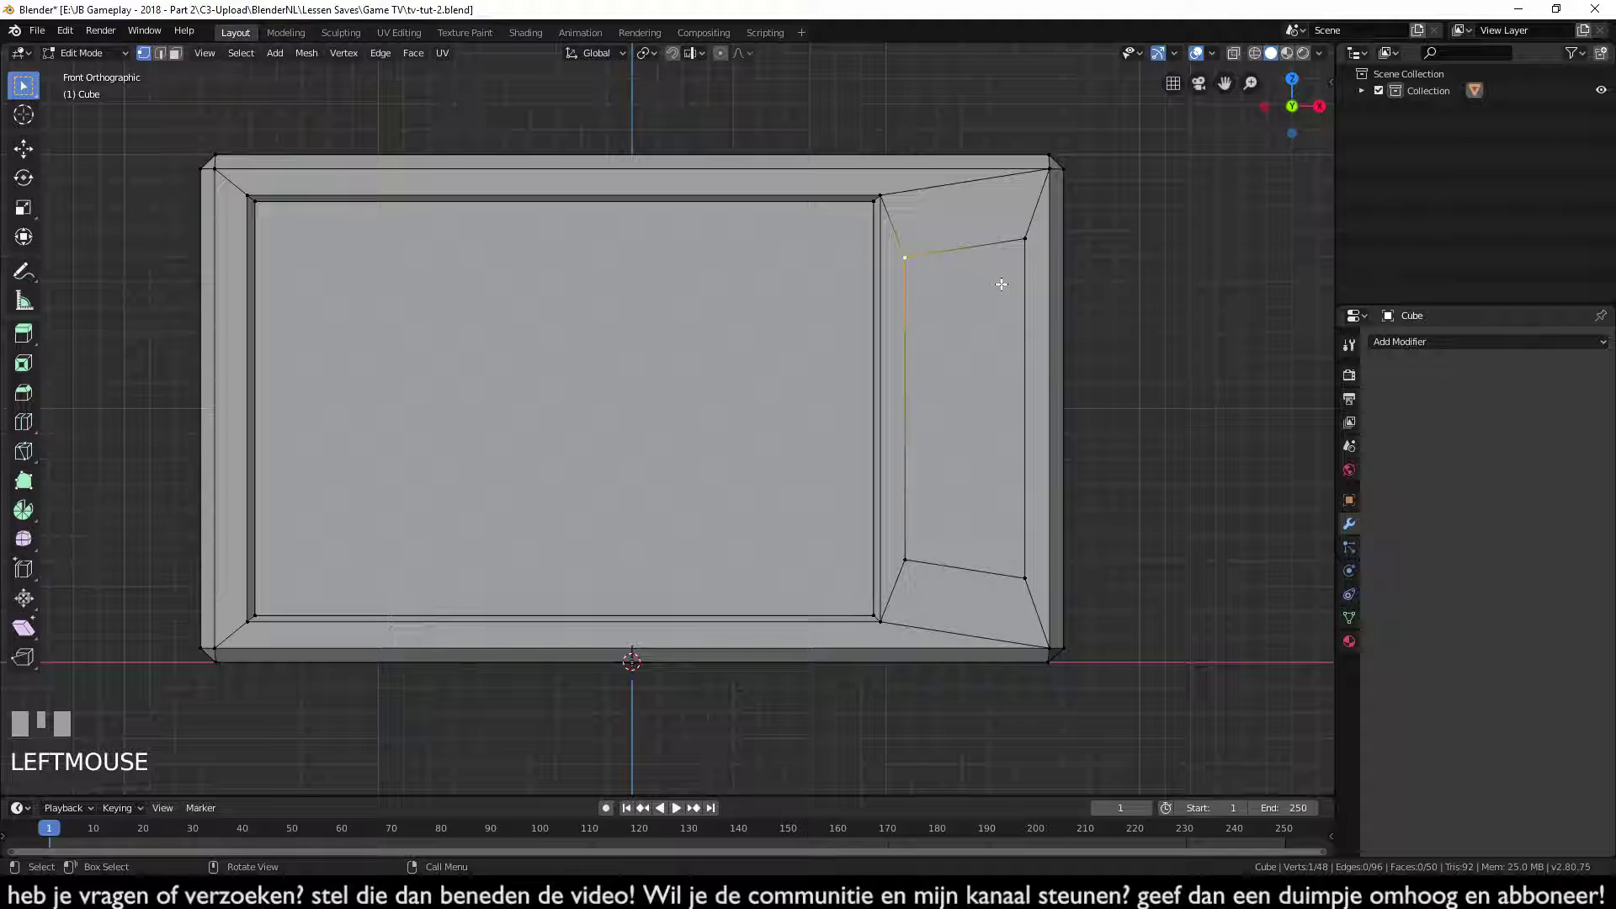
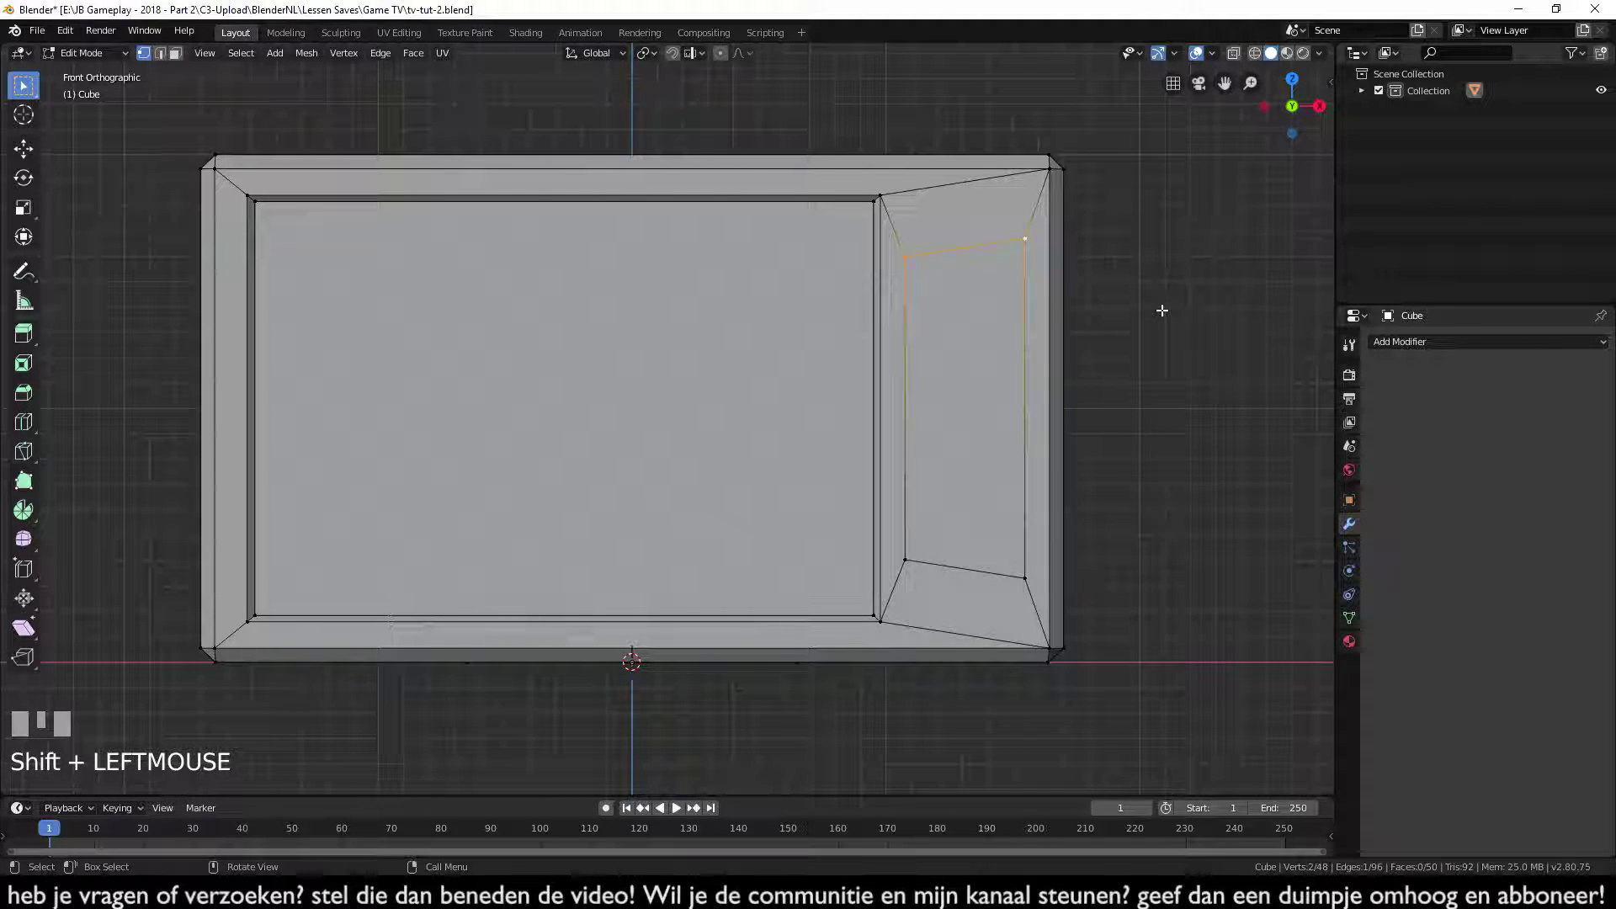
{"action": "key", "text": "s"}
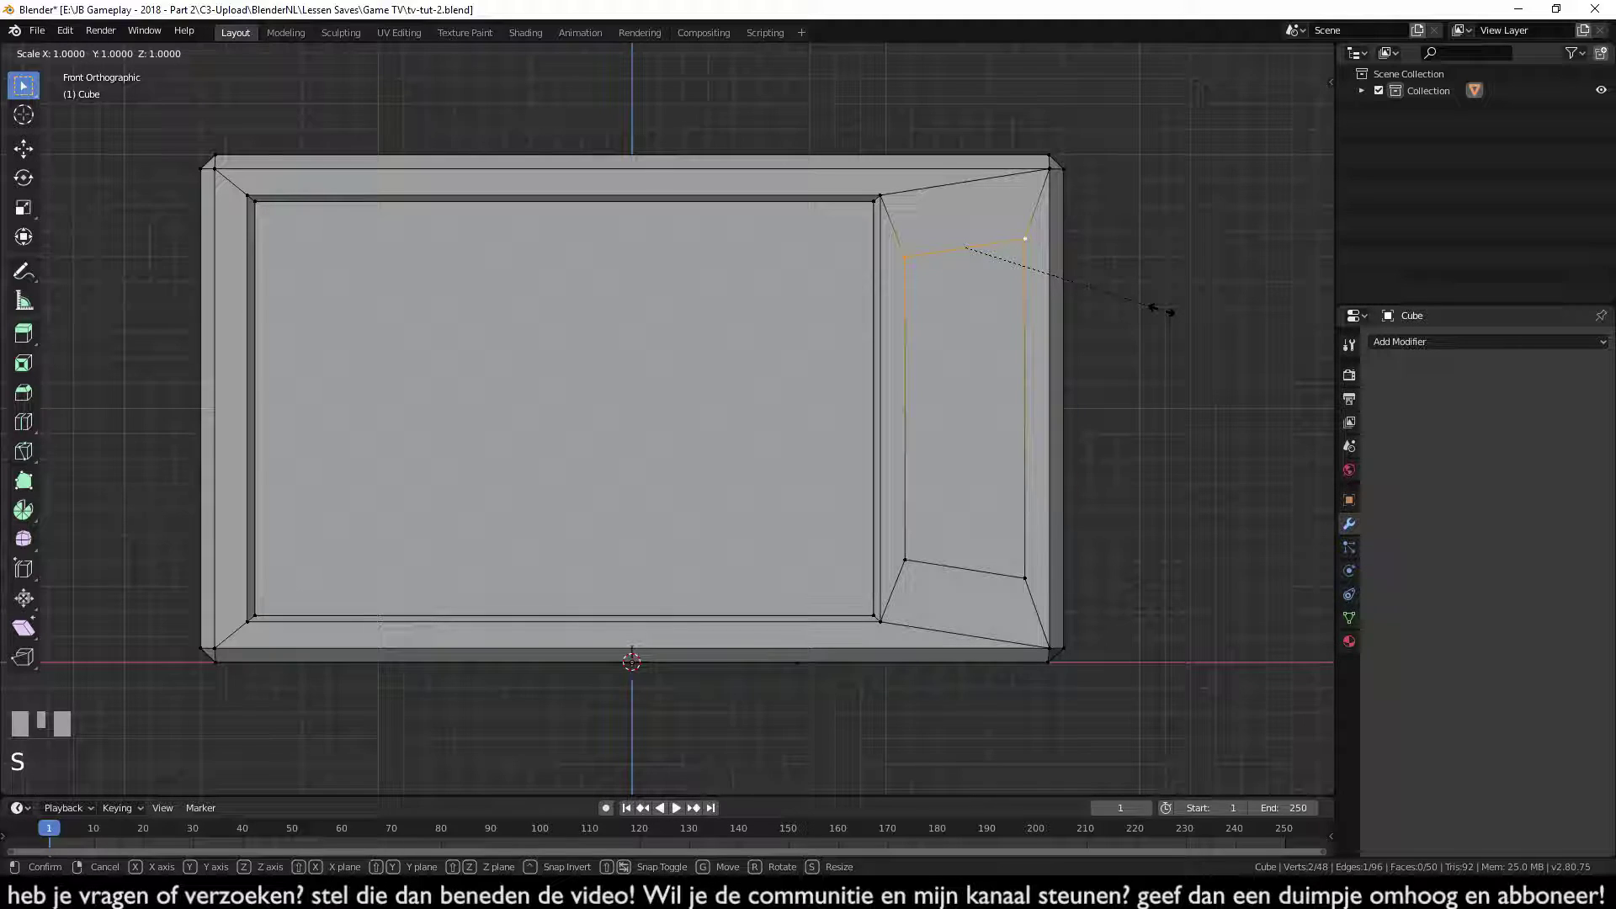
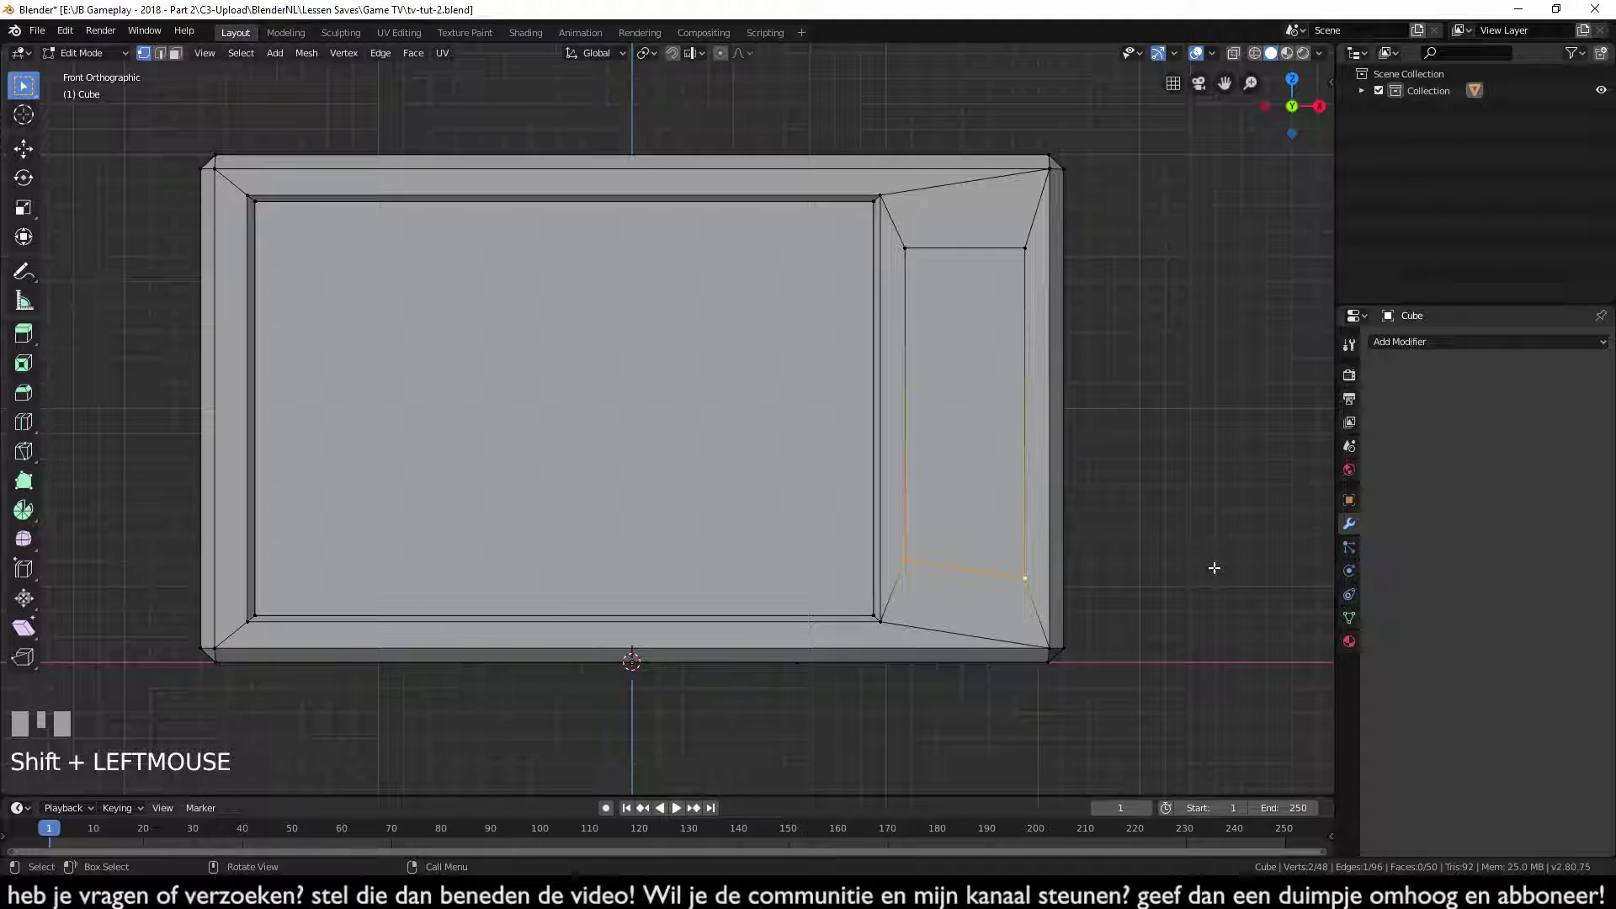
{"action": "key", "text": "s"}
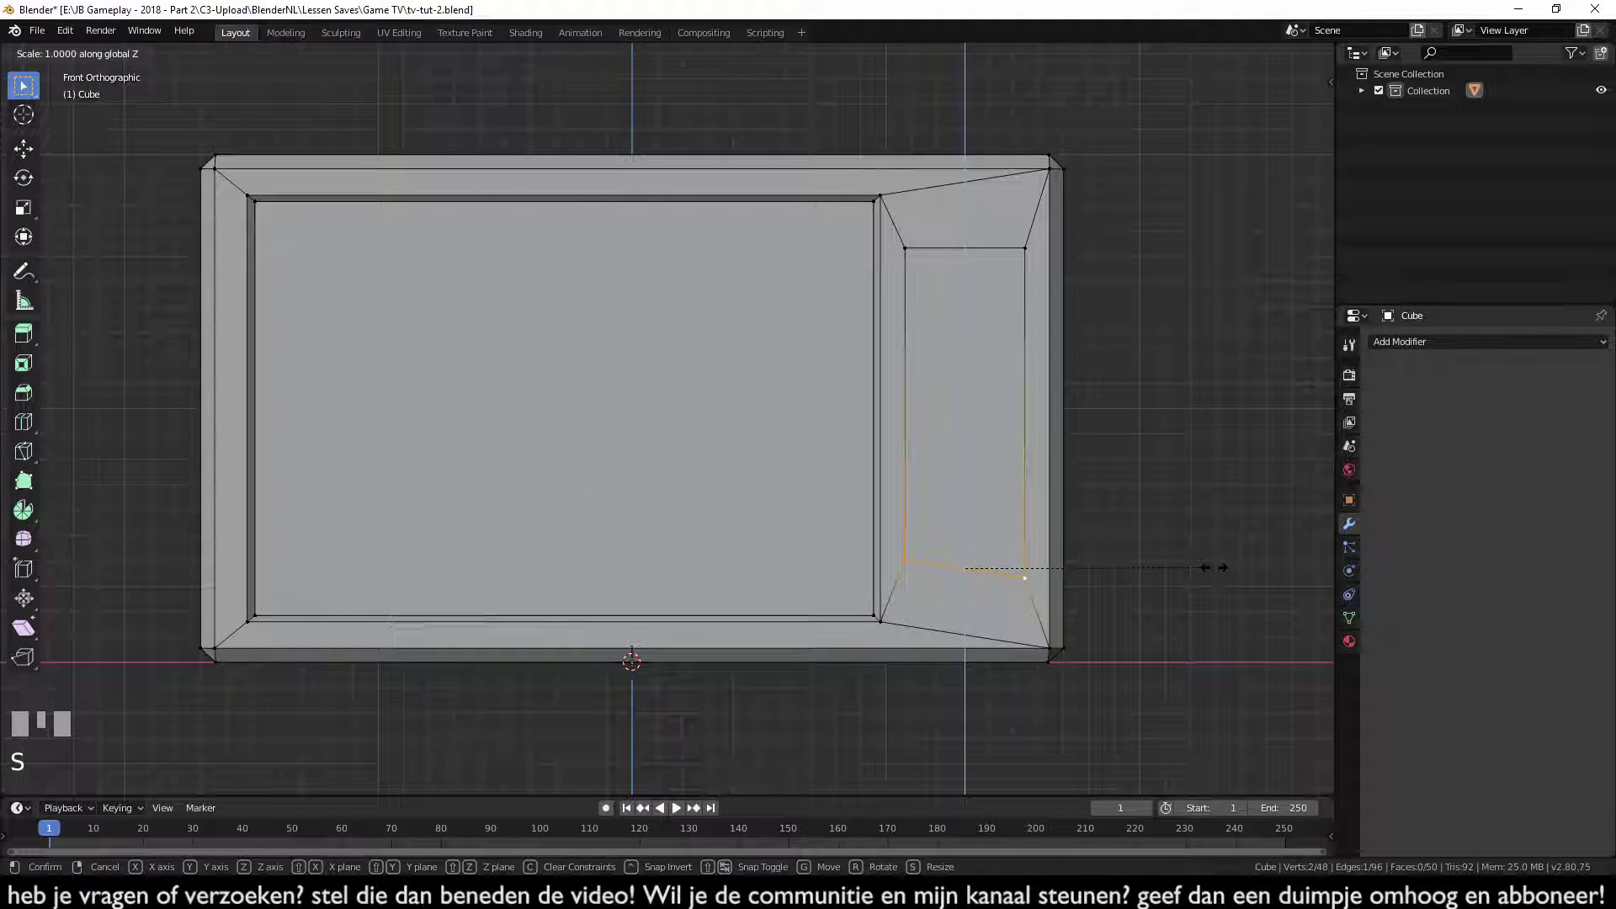
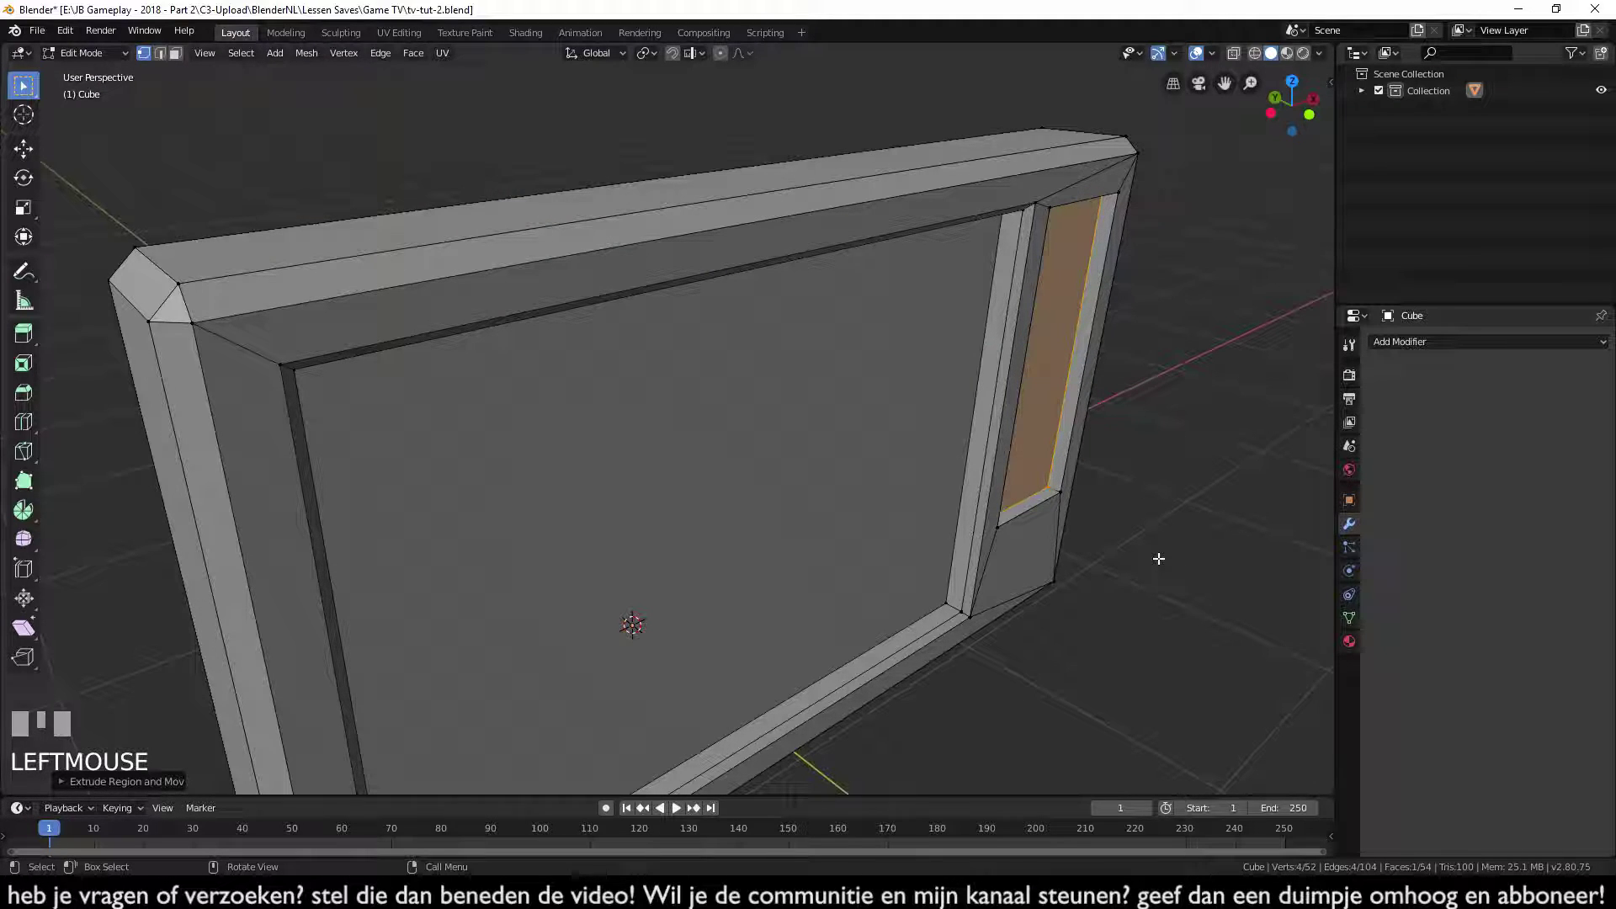
- From the front view, extrude the recessed side panel face again and resize it
{"action": "key", "text": "KP_1"}
{"action": "key", "text": "e"}
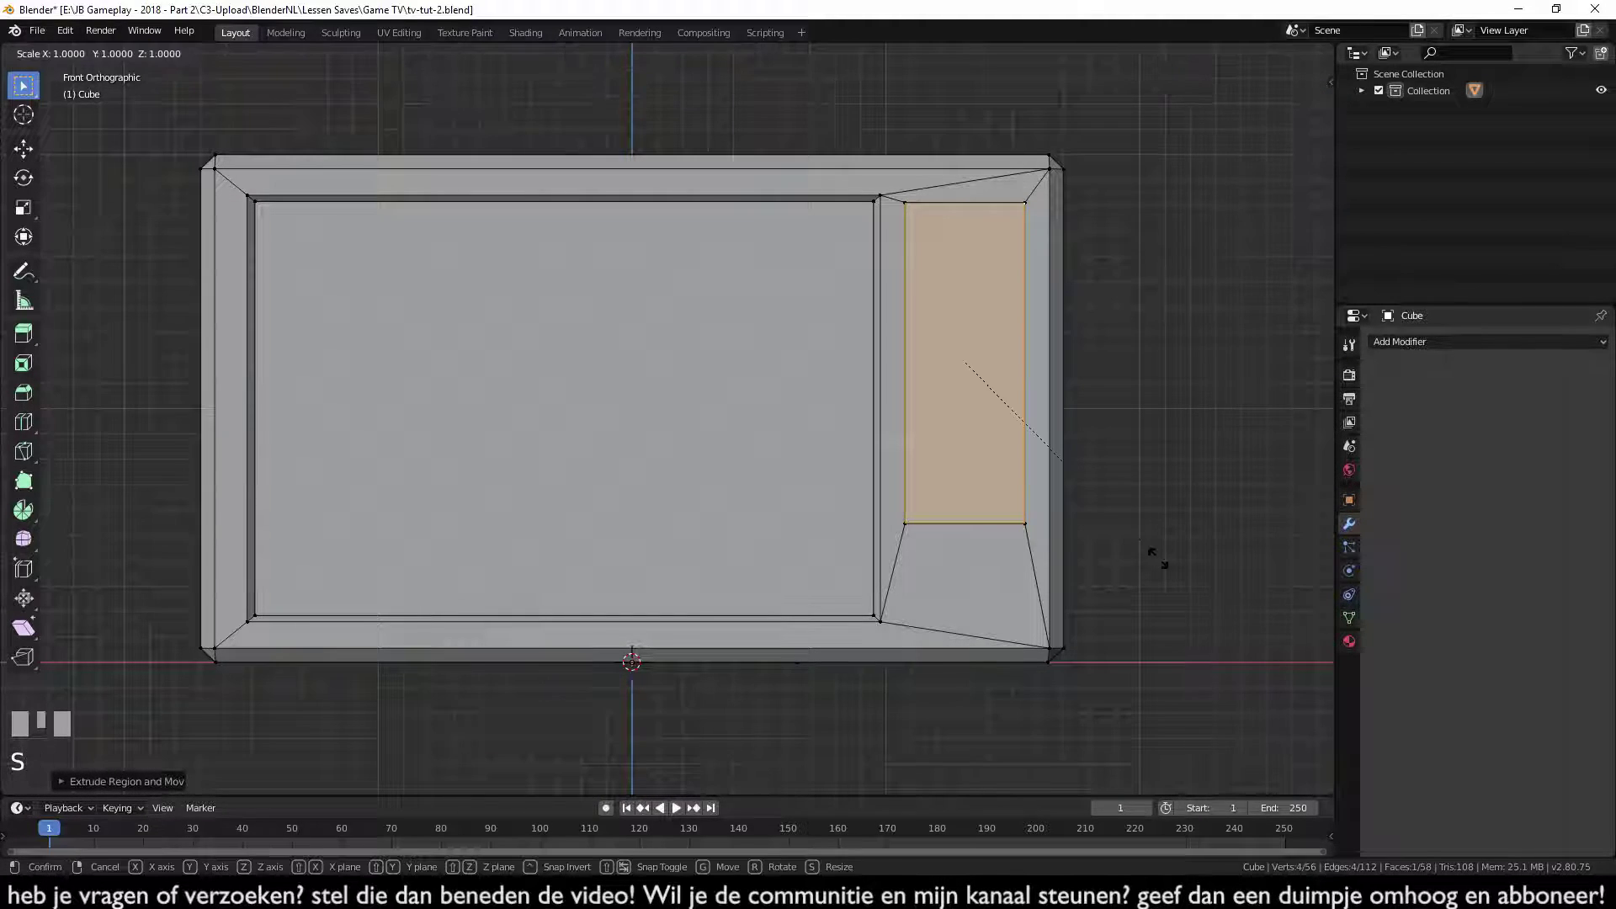
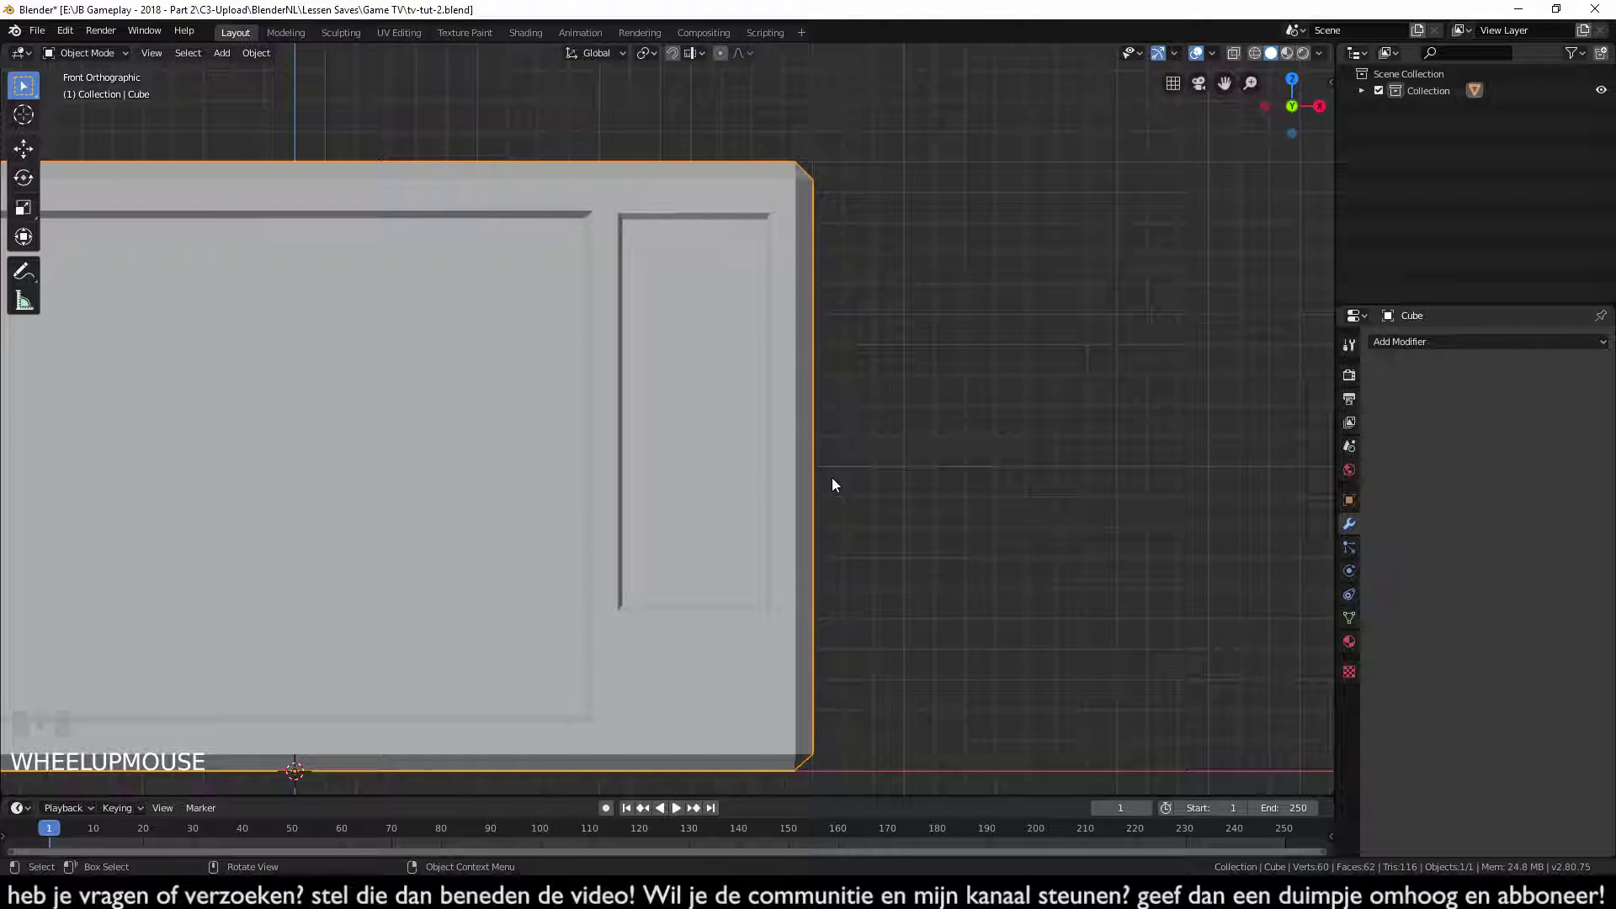
{"action": "key", "text": "Tab"}
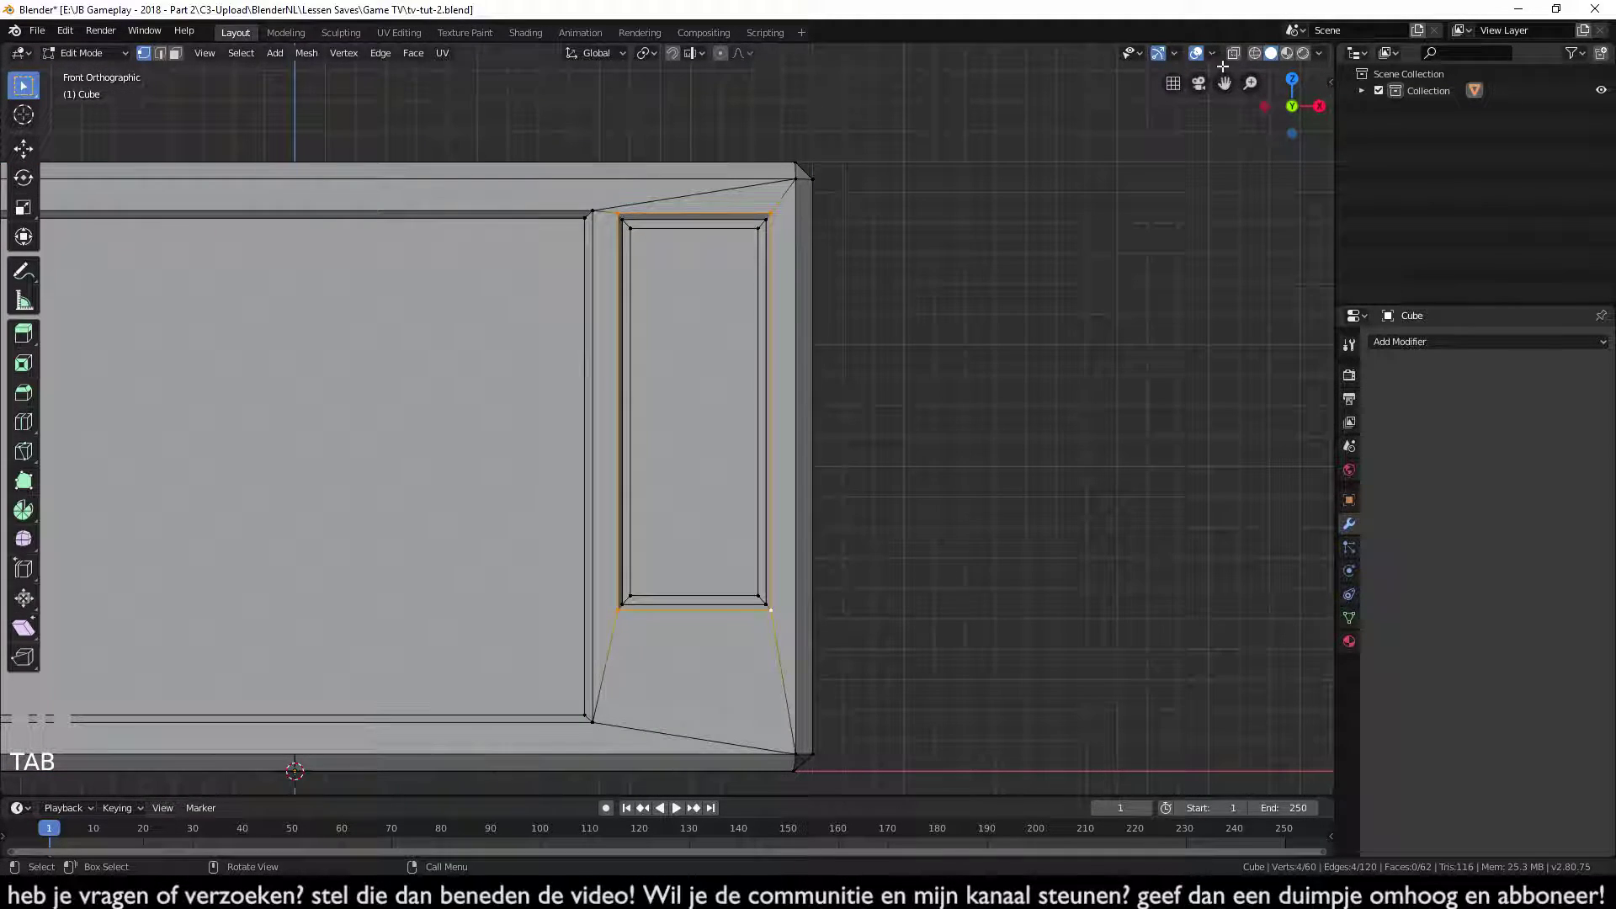
{"action": "left_click", "coordinate": [1235, 60]}
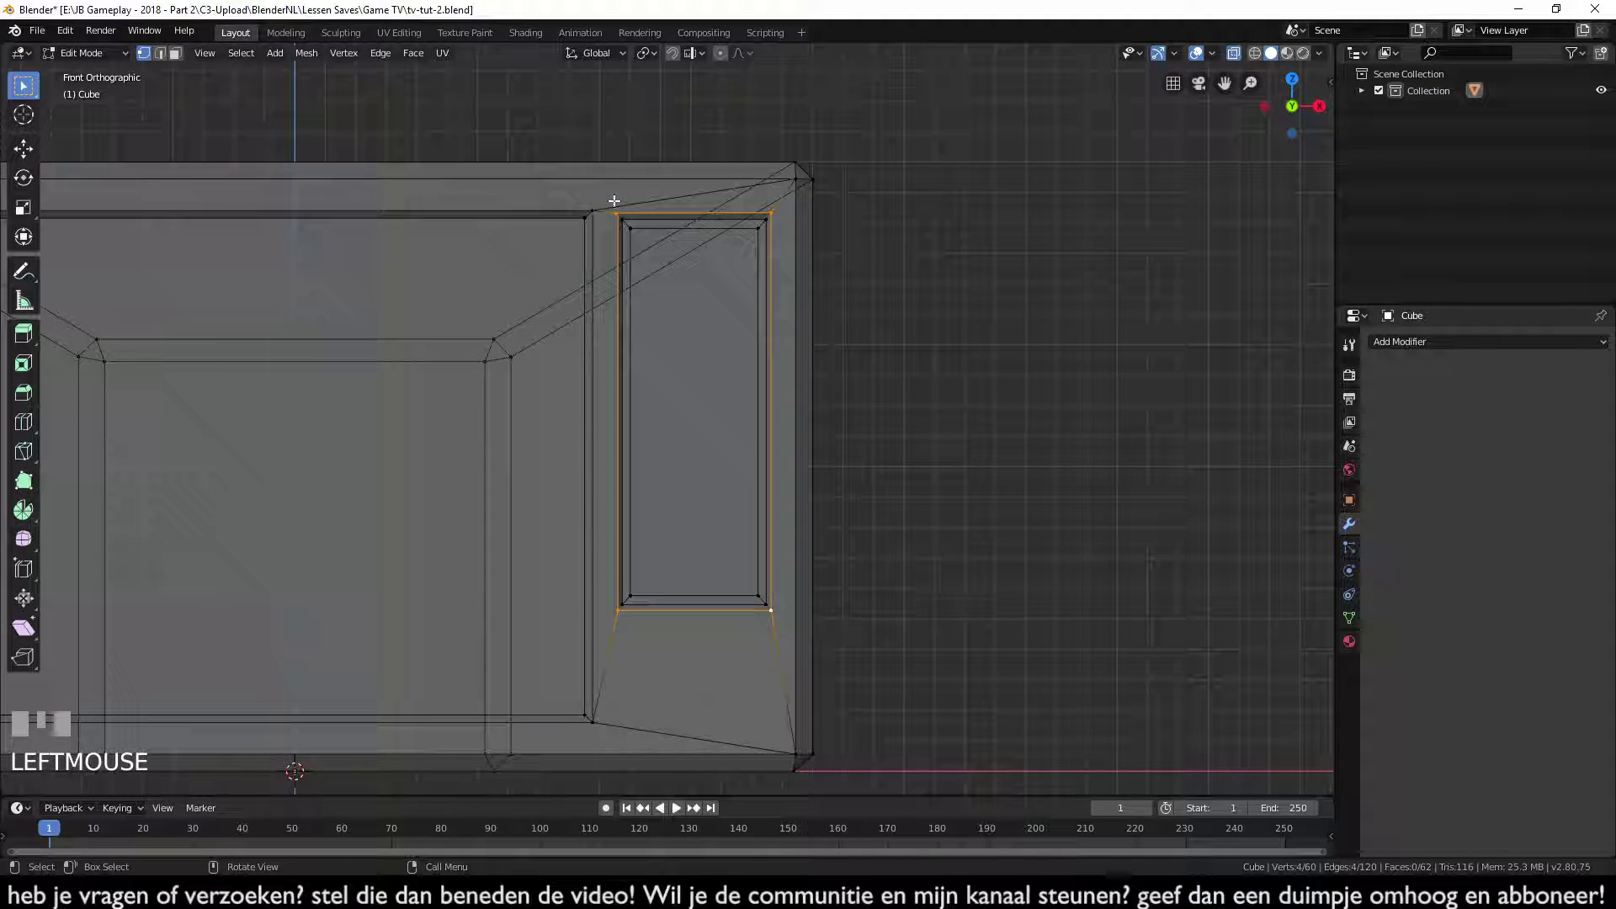
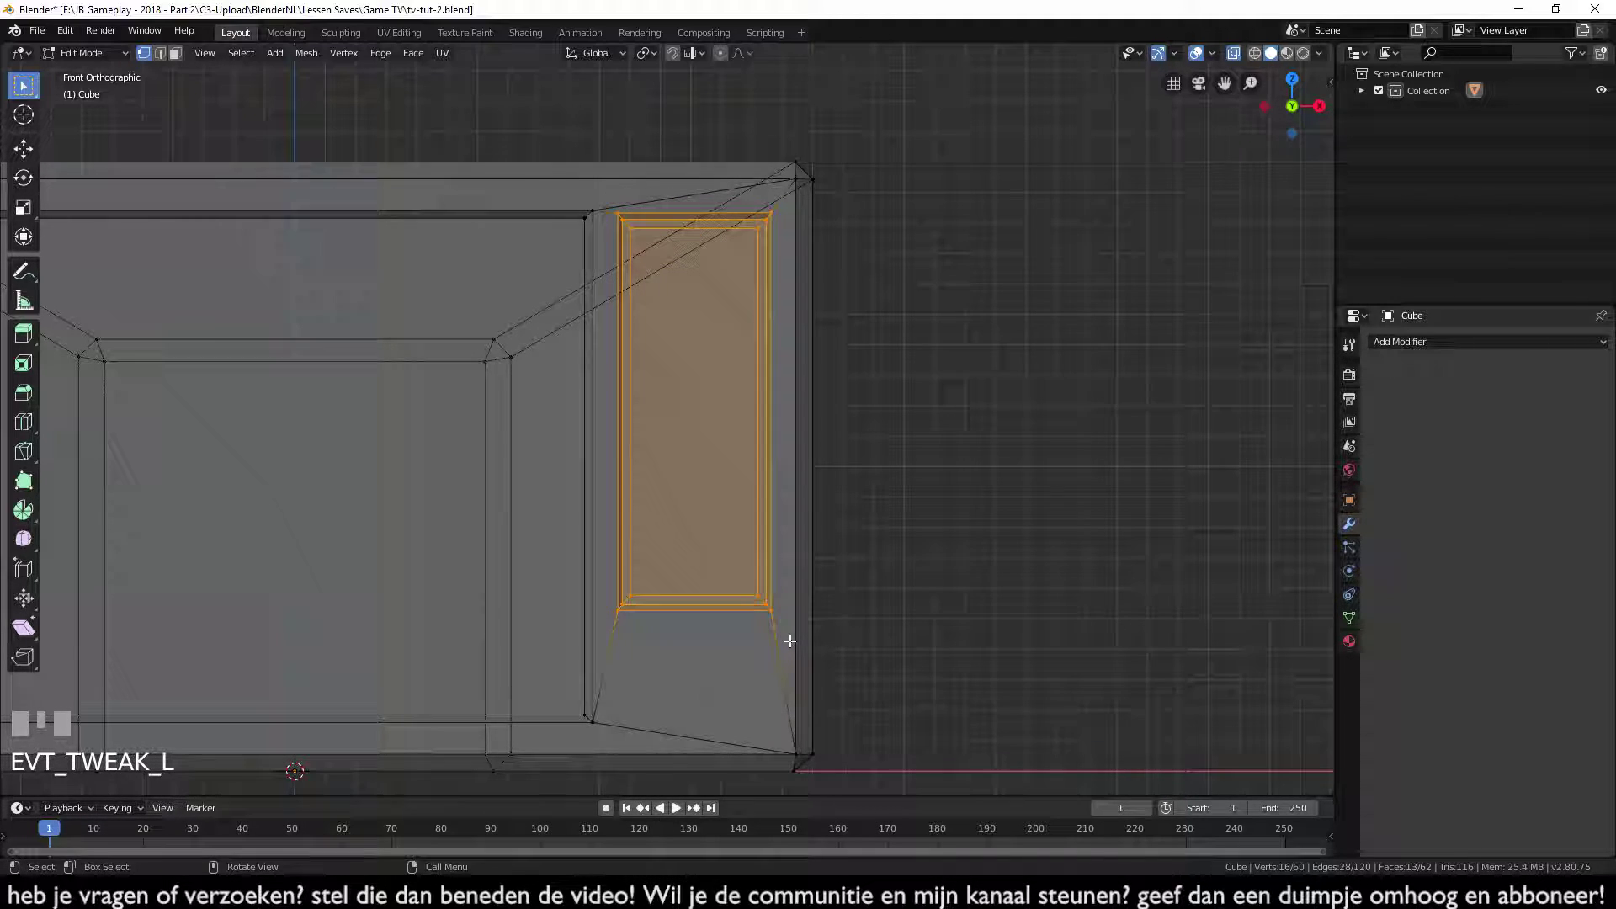
{"action": "scroll", "scroll_direction": "up", "scroll_amount": 3}
{"action": "left_click_drag", "start_coordinate": [674, 147], "coordinate": [846, 518]}
{"action": "scroll", "scroll_direction": "up", "scroll_amount": 3}
{"action": "key", "text": "g"}
{"action": "left_click", "coordinate": [1020, 536]}
{"action": "scroll", "scroll_direction": "down", "scroll_amount": 3}
{"action": "key", "text": "Tab"}
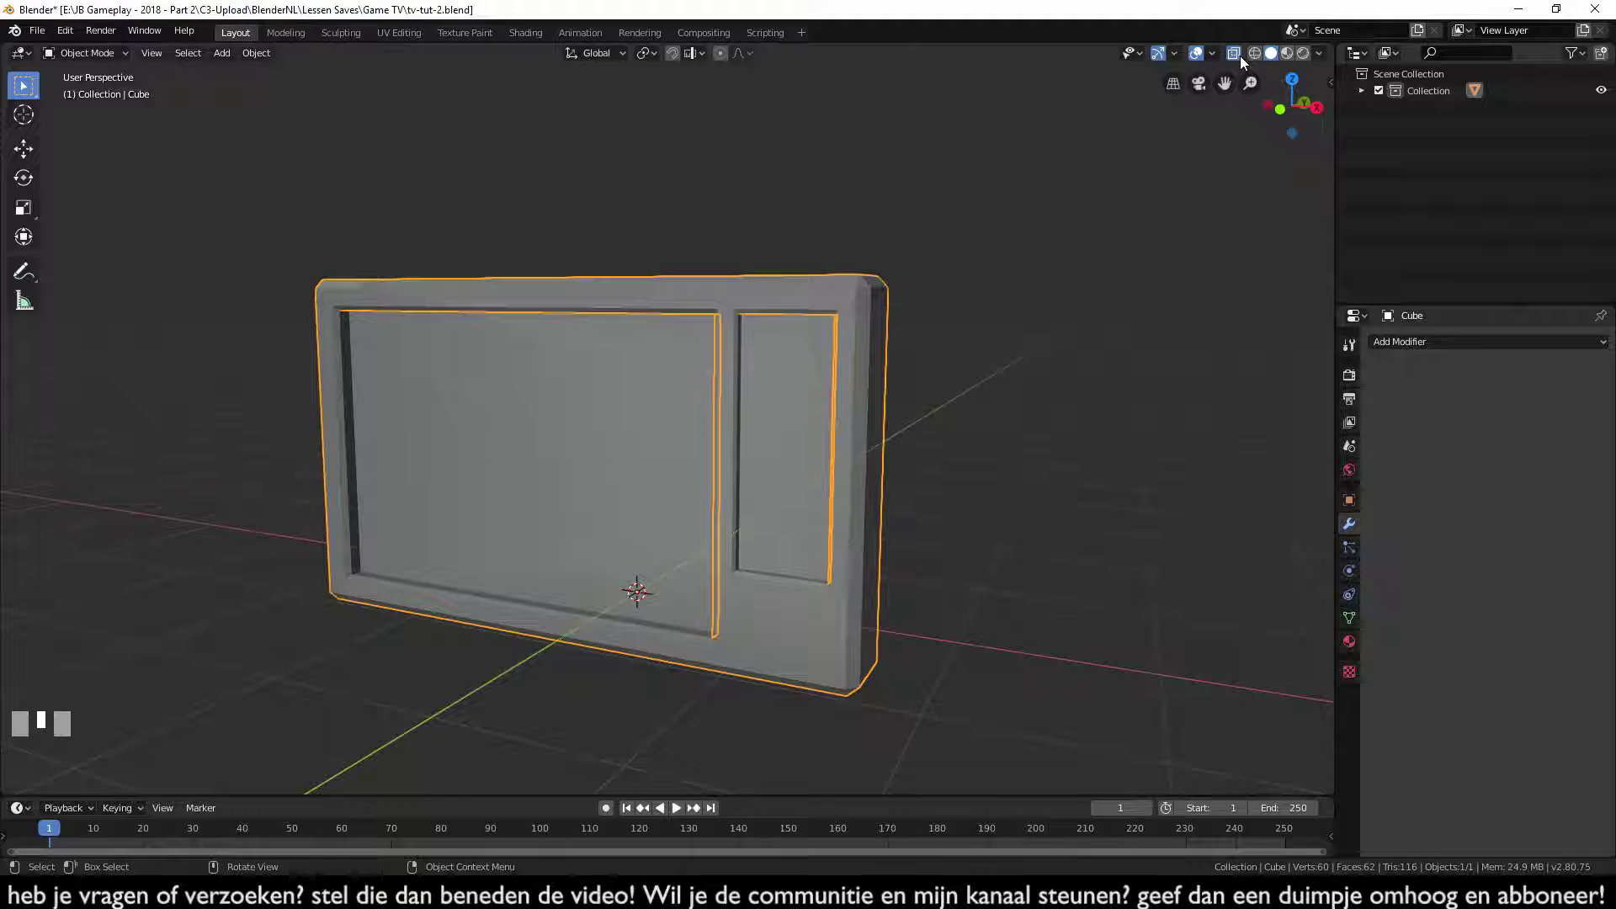
- Hide everything but the side panel's inner face with Shift+H and add a new plane mesh
{"action": "left_click", "coordinate": [1245, 63]}
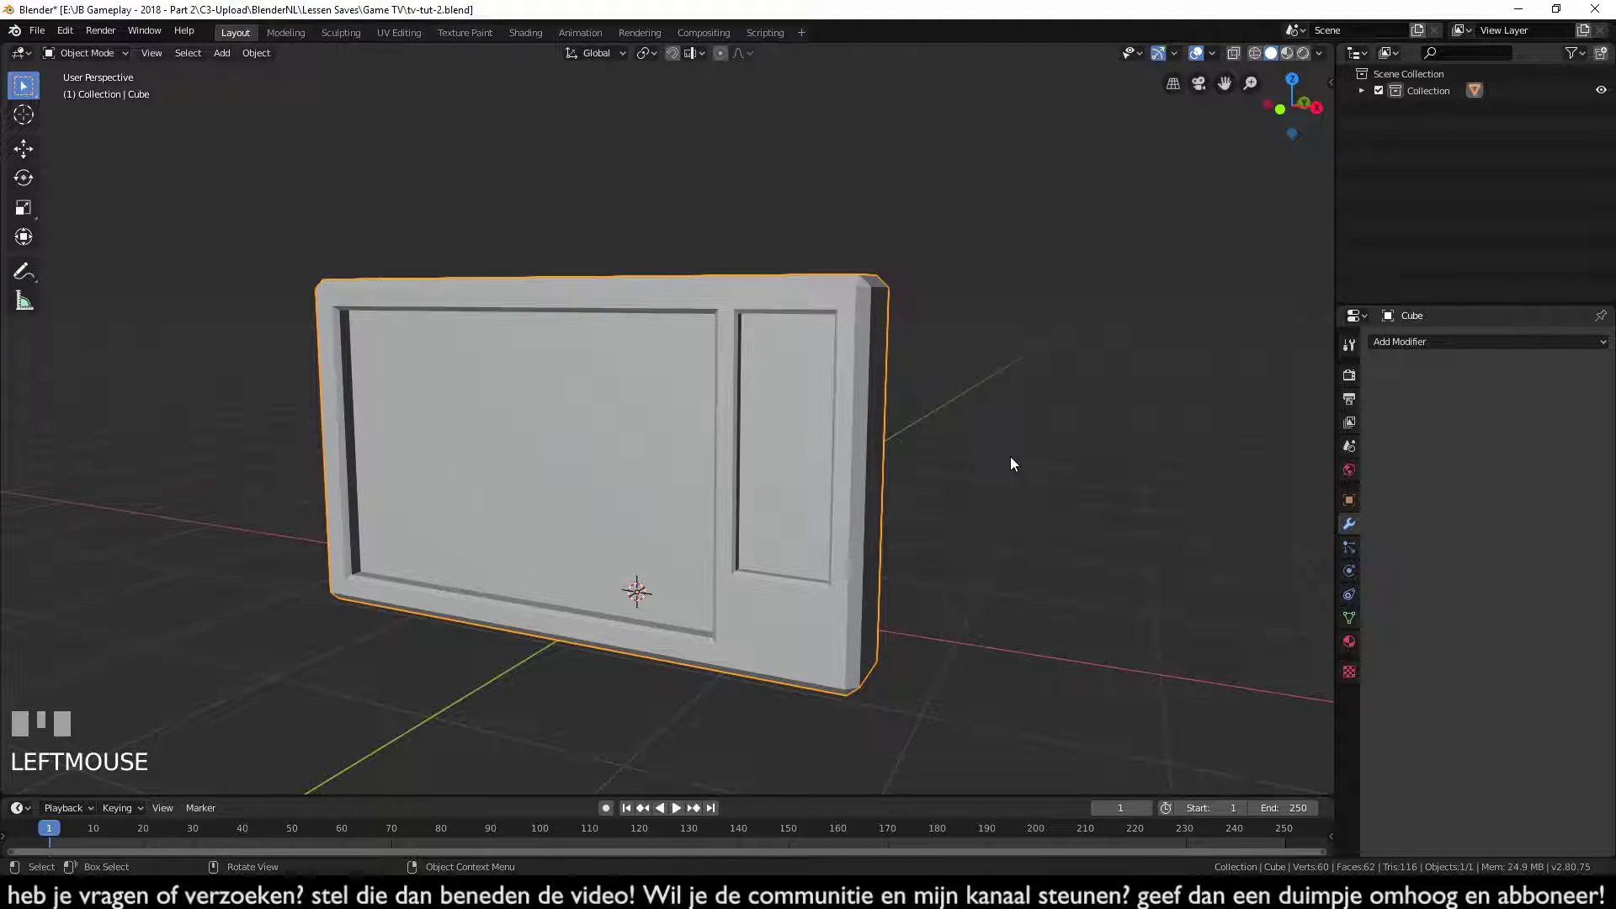
{"action": "key", "text": "Tab"}
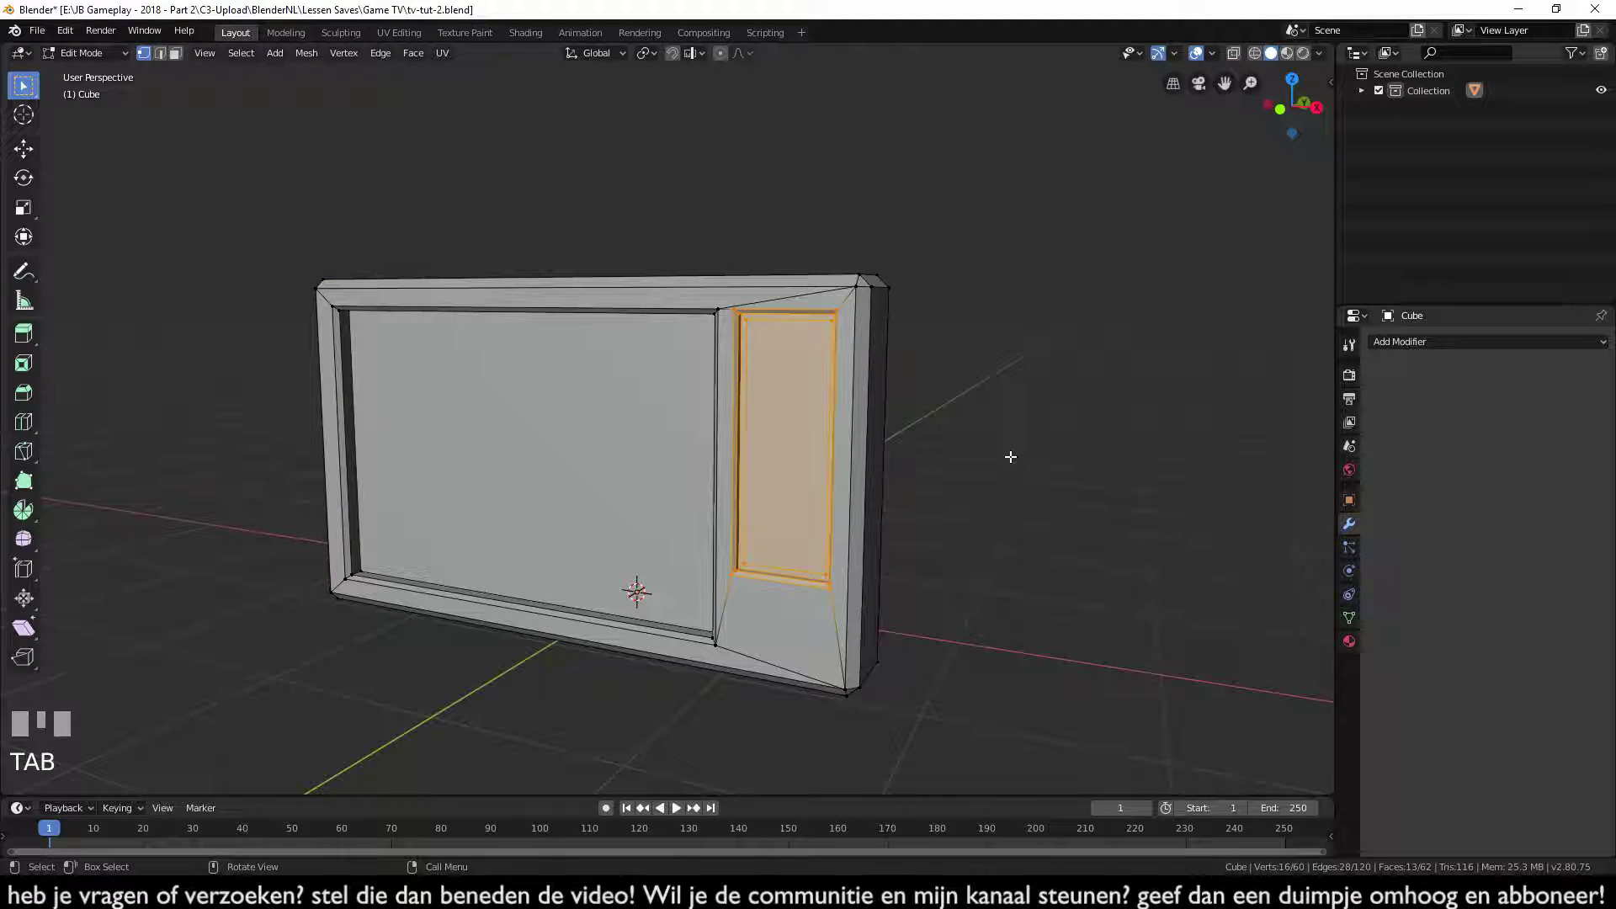
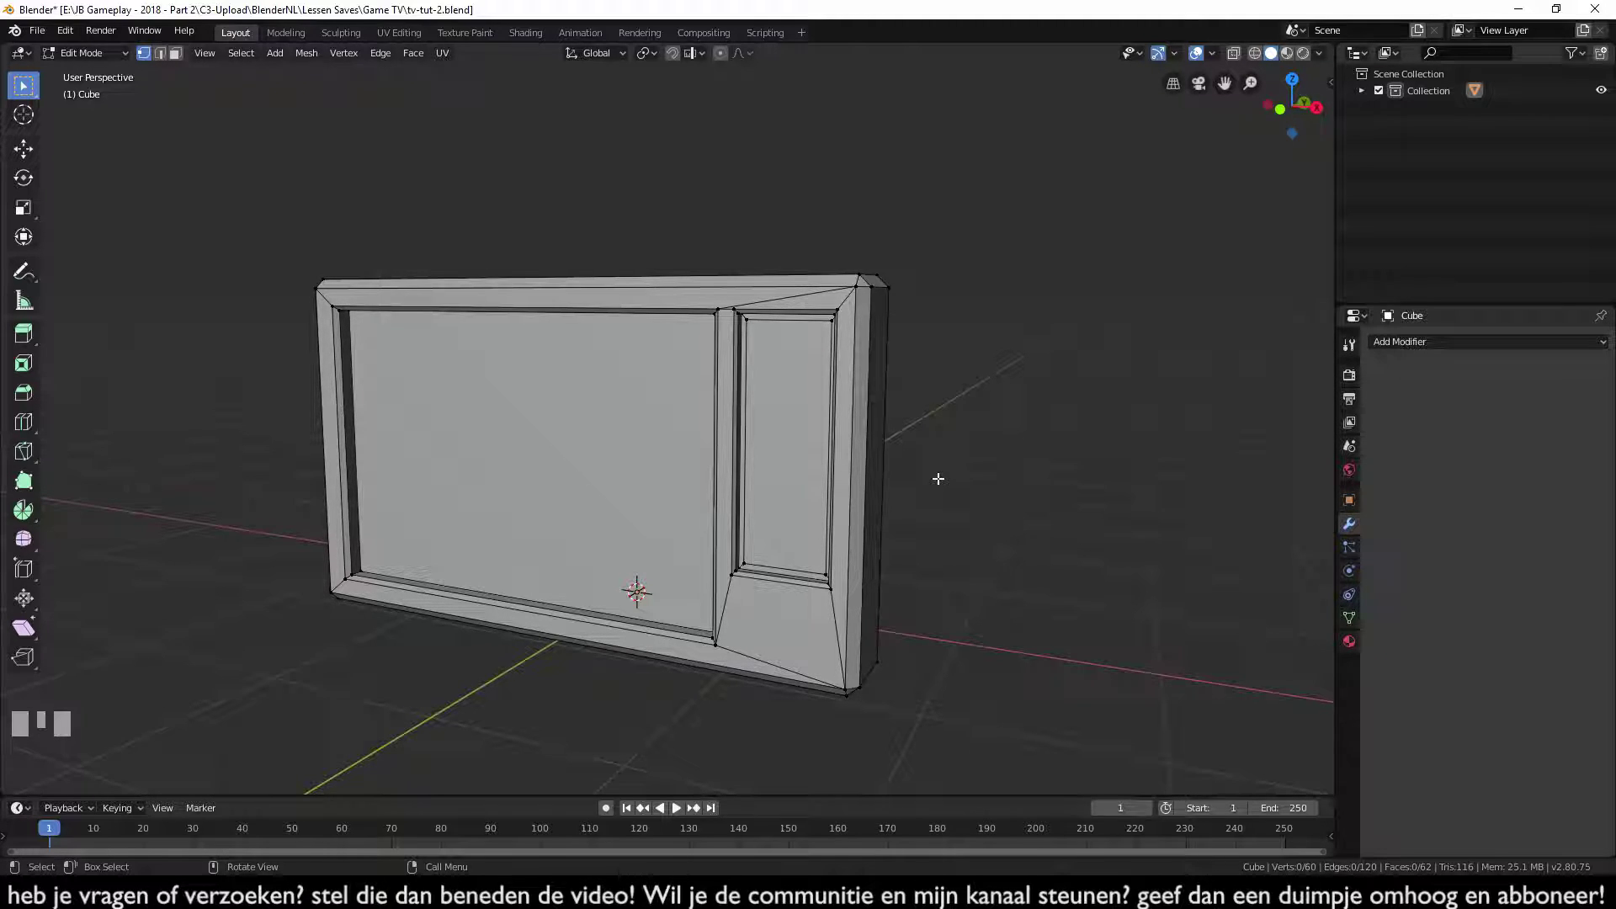
{"action": "scroll", "scroll_direction": "up", "scroll_amount": 3}
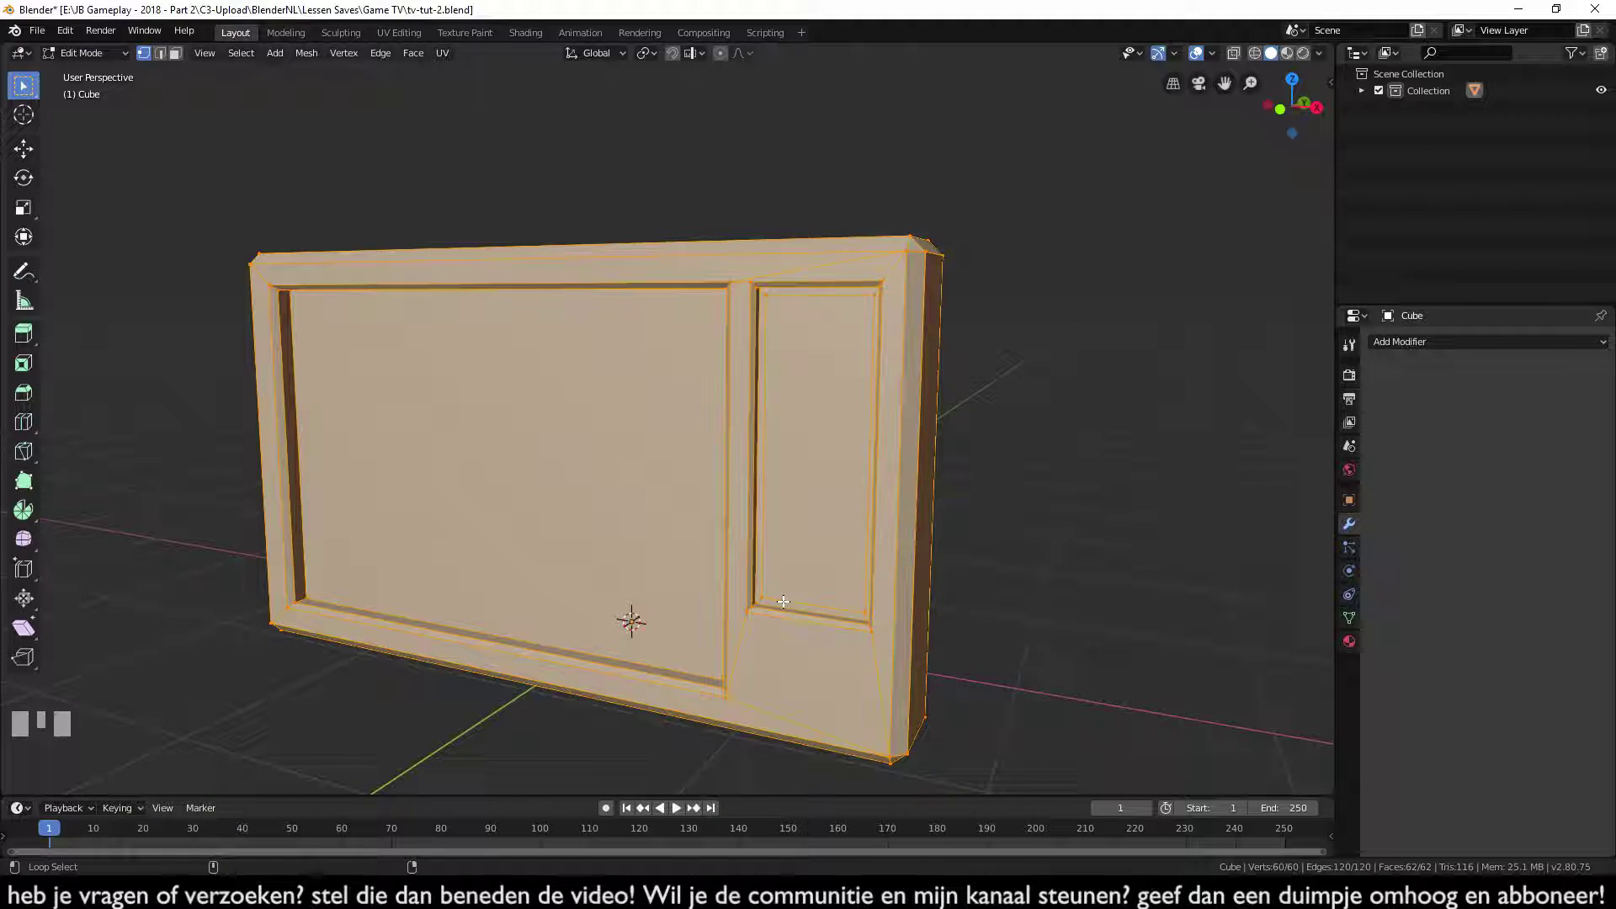
{"action": "left_click", "coordinate": [783, 597]}
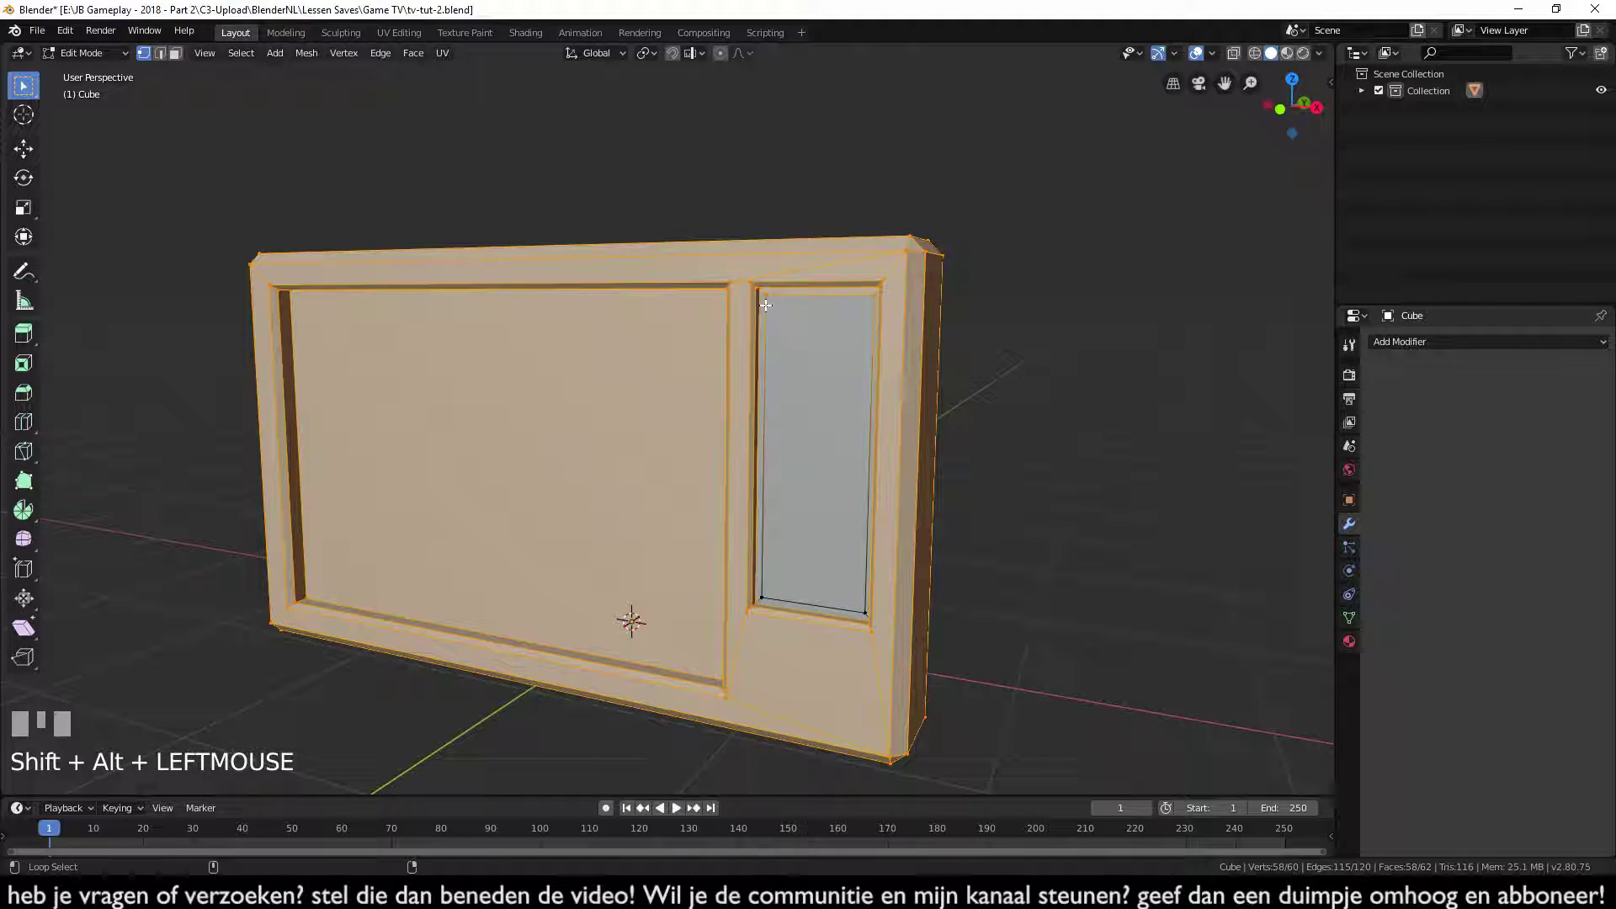
{"action": "left_click", "coordinate": [798, 290]}
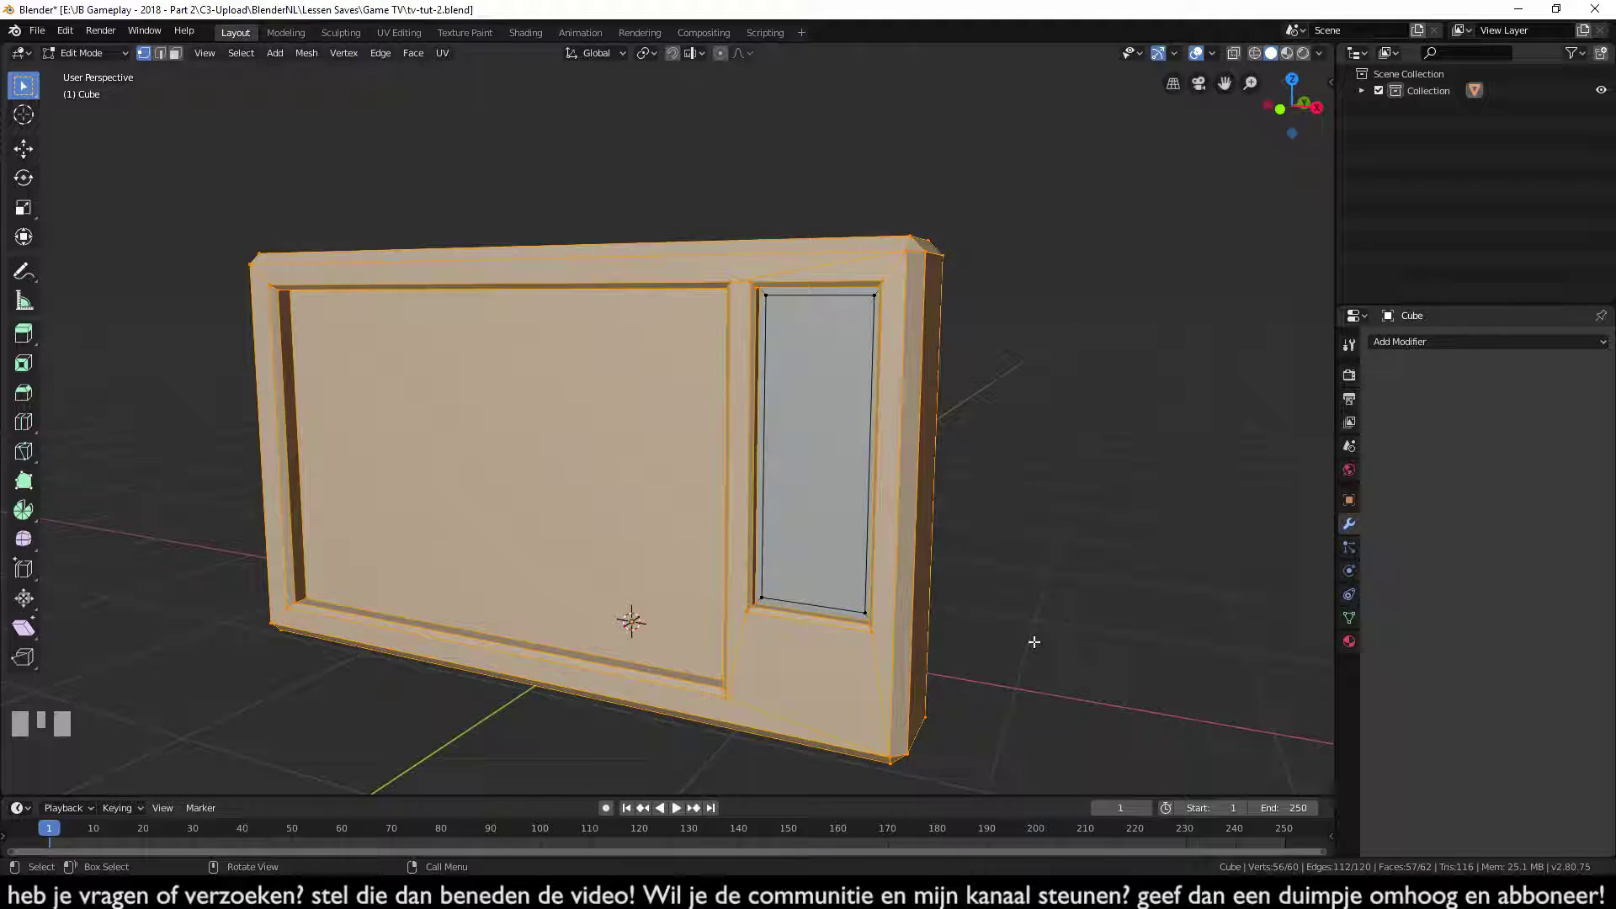
{"action": "key", "text": "h"}
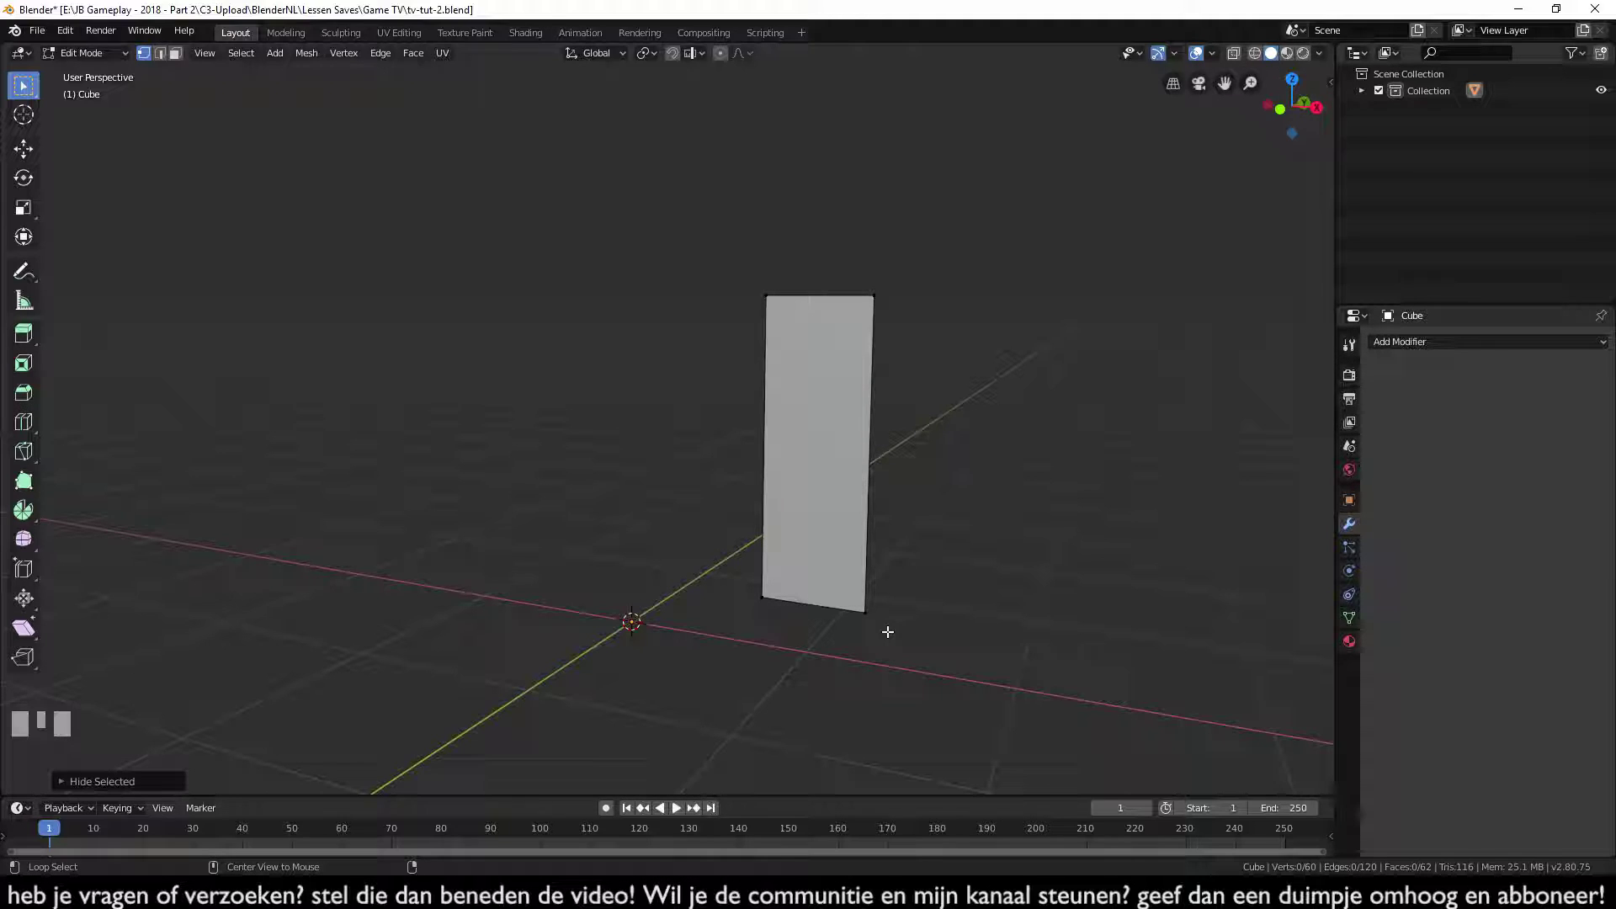
{"action": "key", "text": "h"}
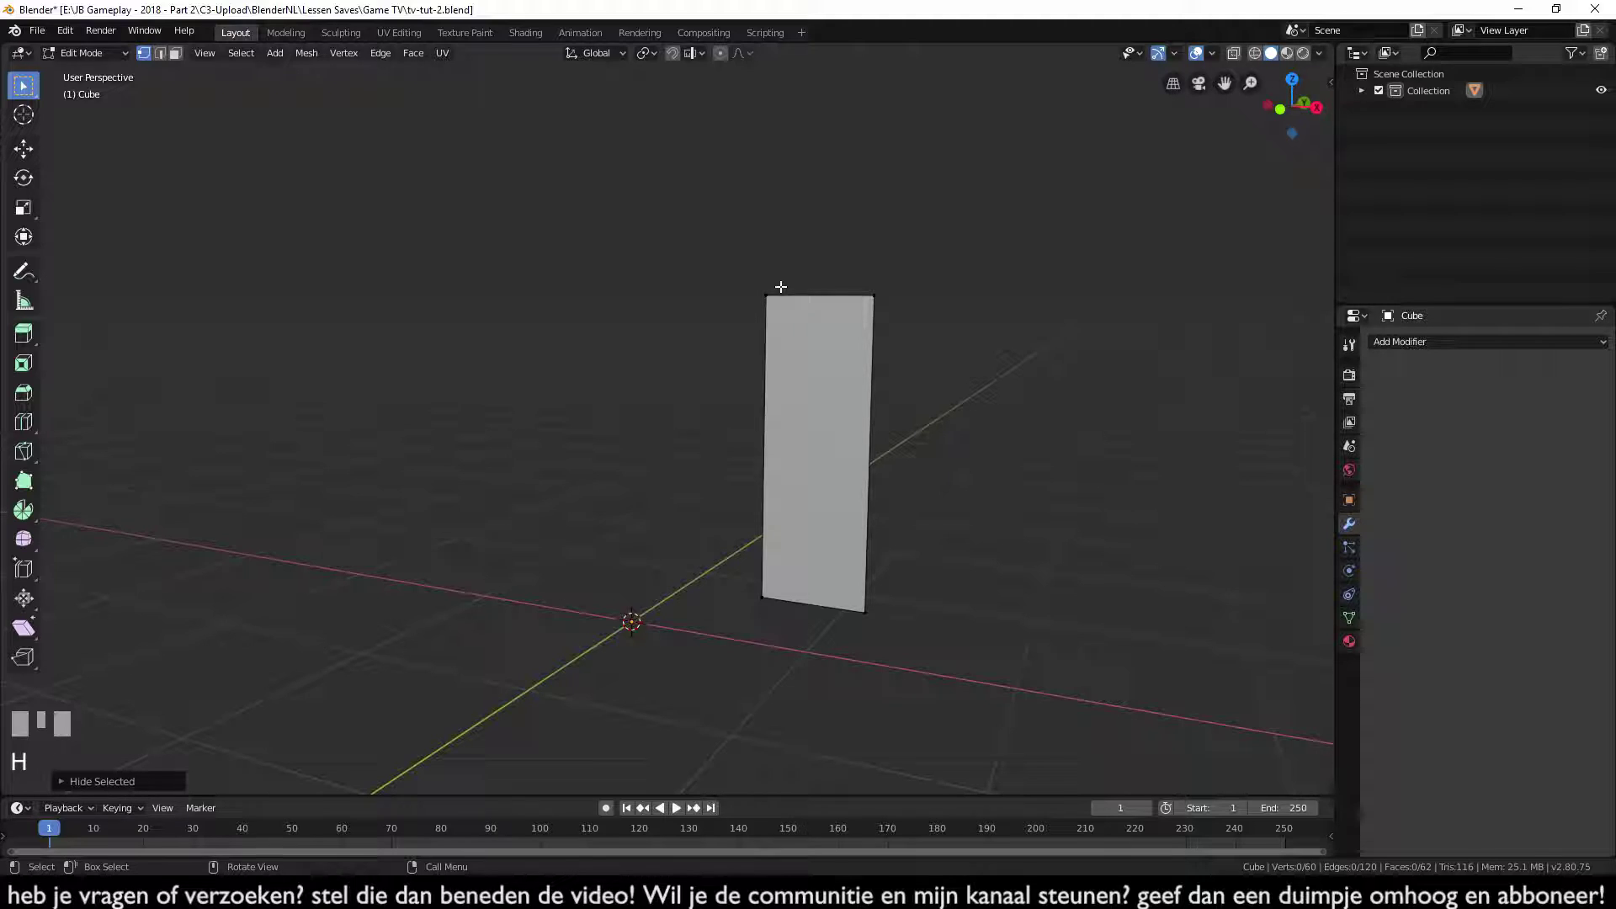
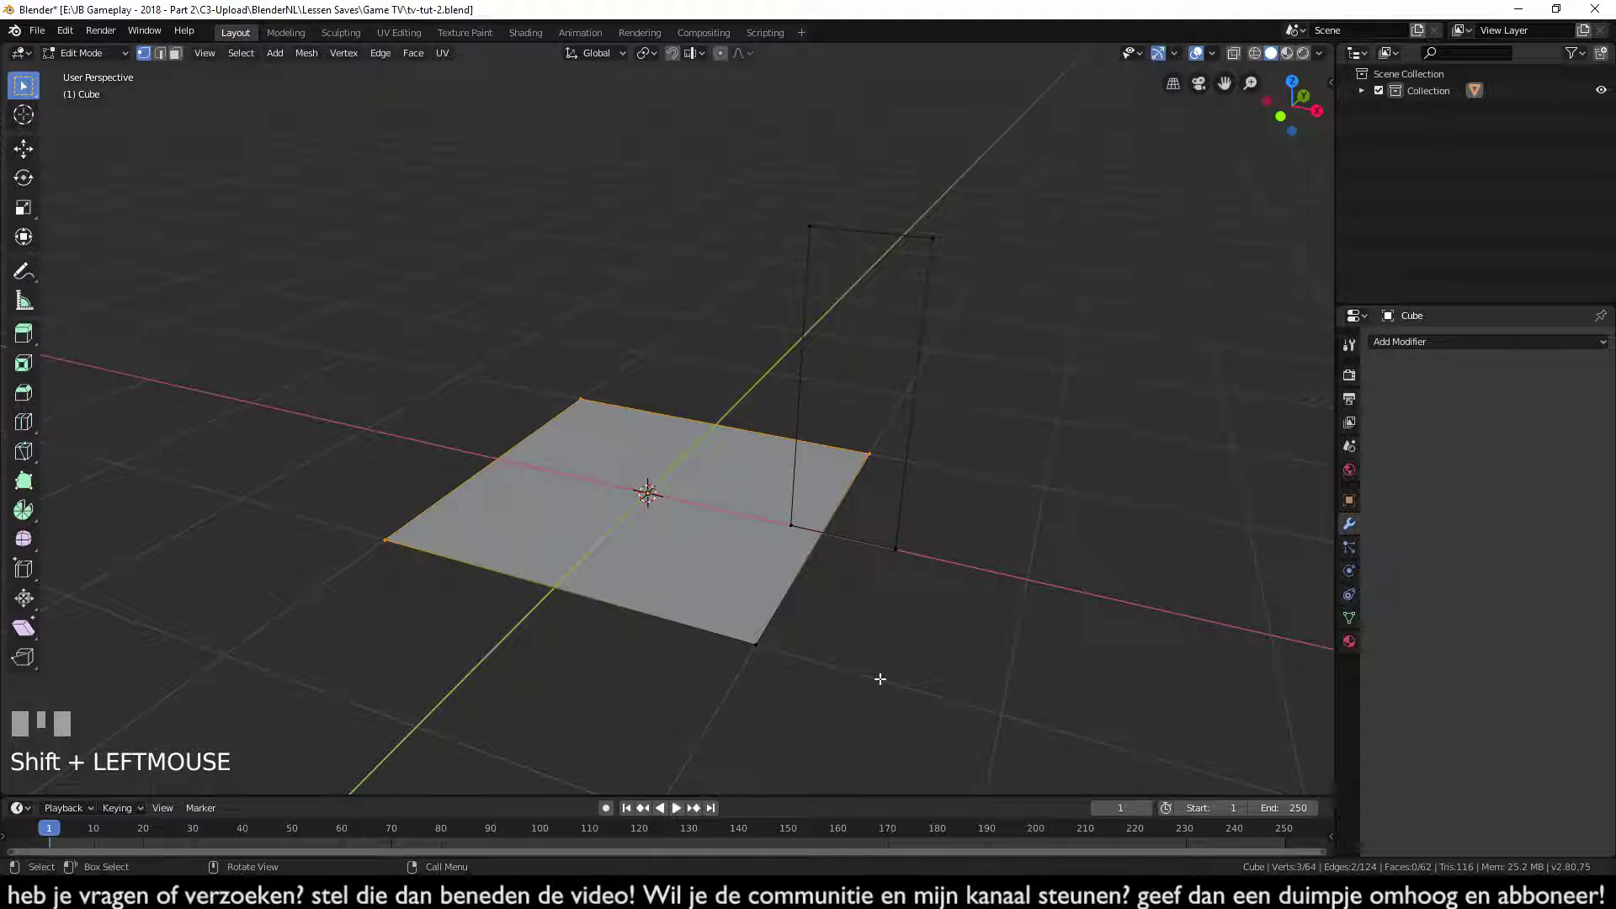
- Delete the plane's vertices with X, keeping a single vertex
{"action": "key", "text": "x"}
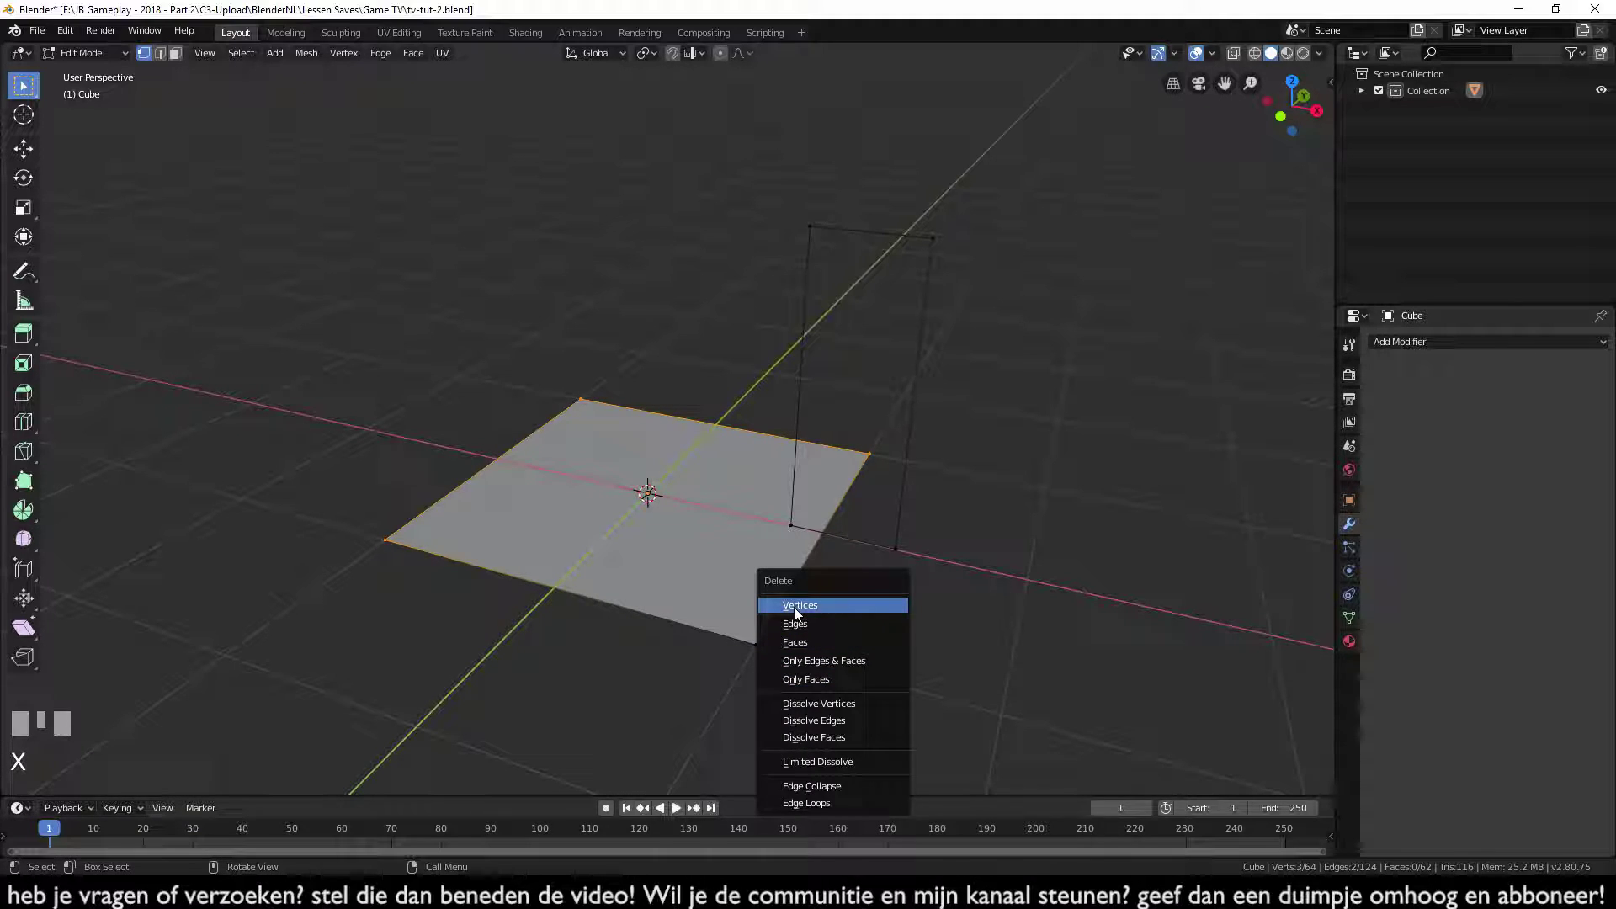
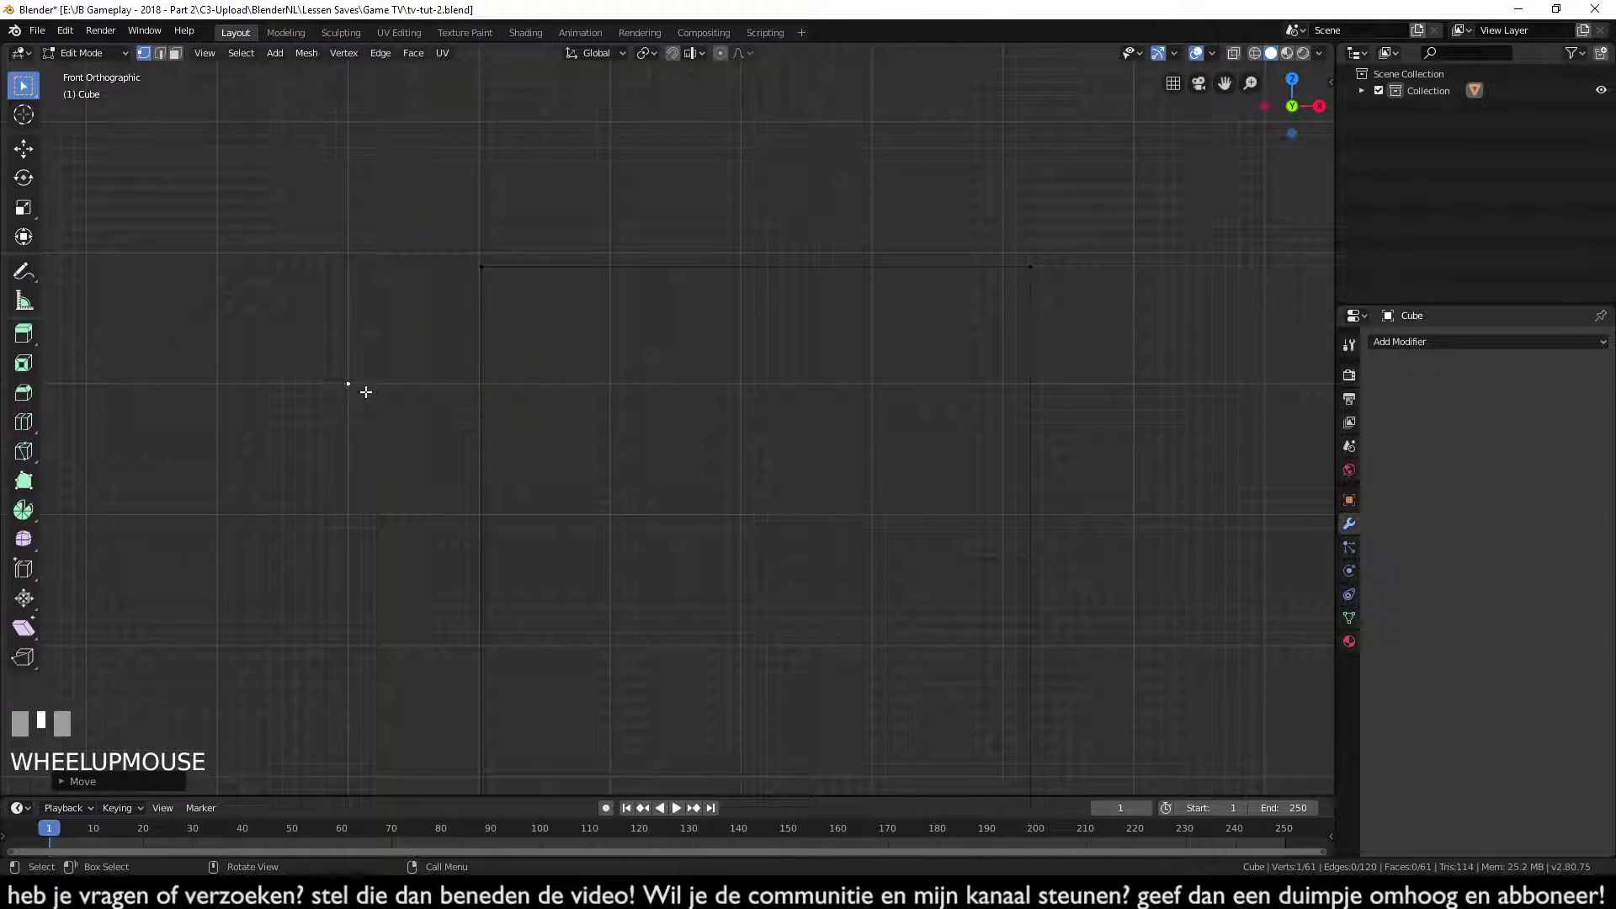
- Move the leftover vertex into place, extrude it into the panel outline and check it from the side
{"action": "scroll", "scroll_direction": "up", "scroll_amount": 3}
{"action": "key", "text": "g"}
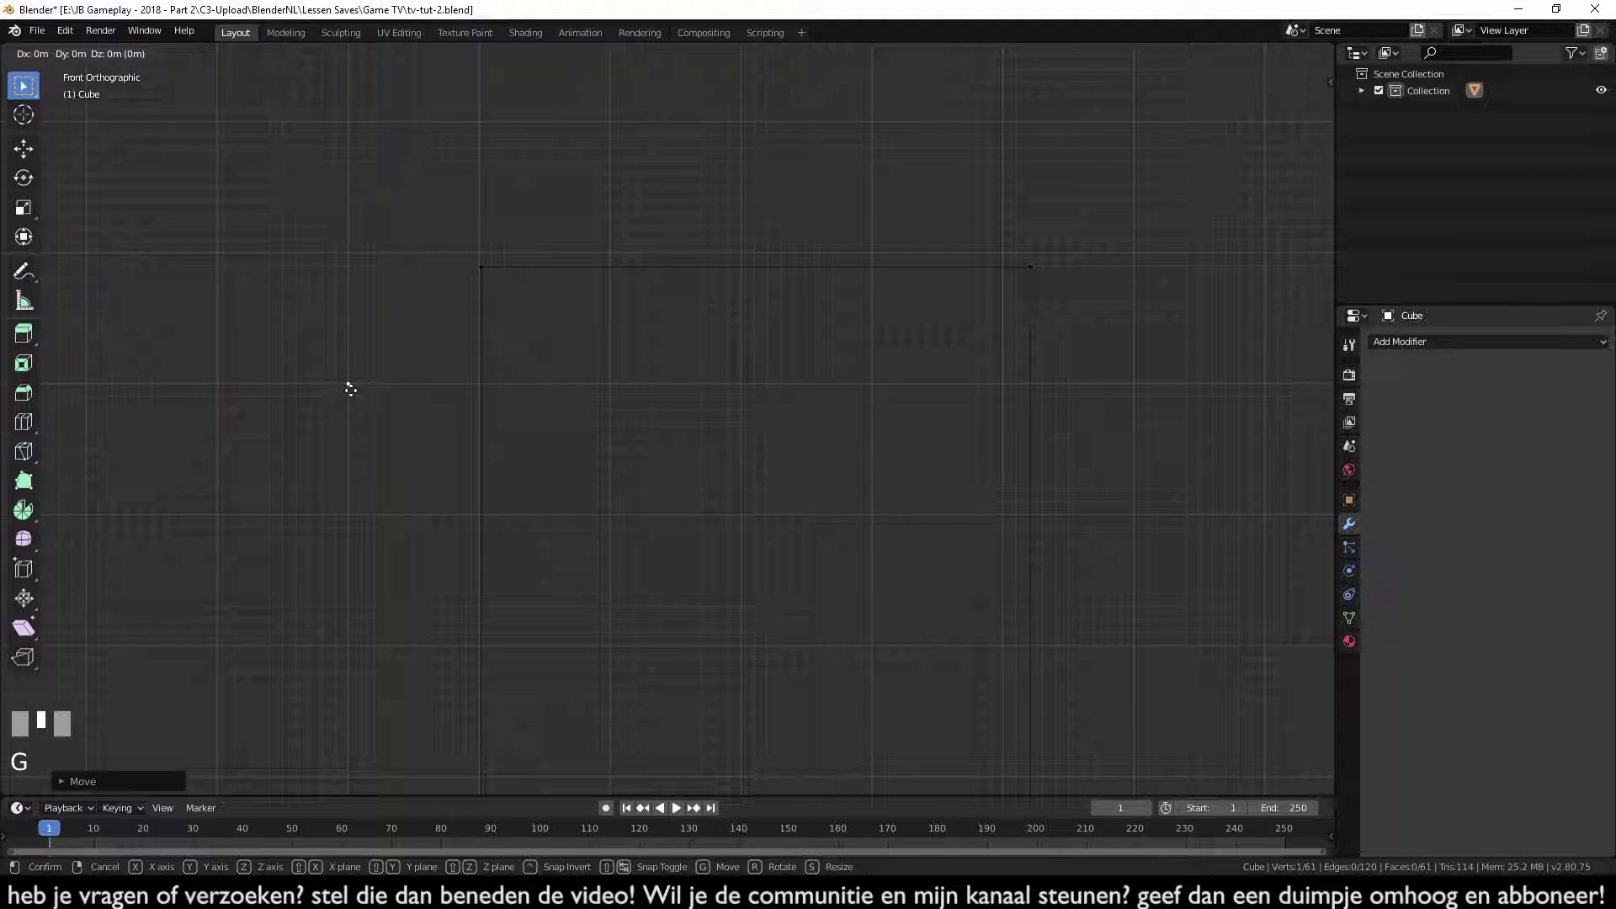
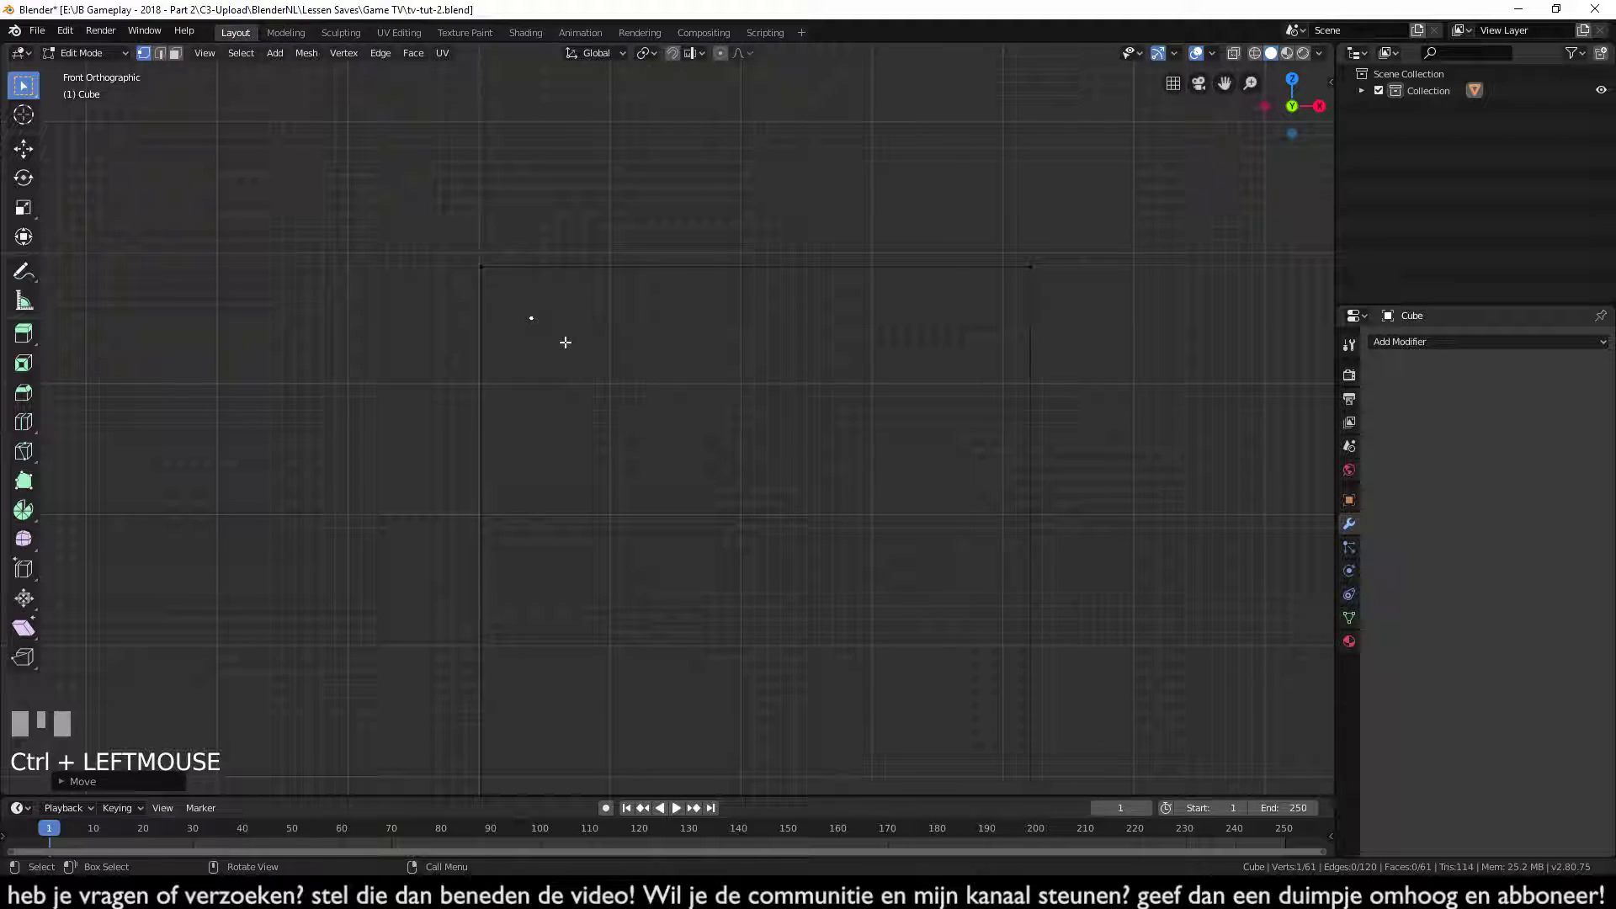
{"action": "key", "text": "e"}
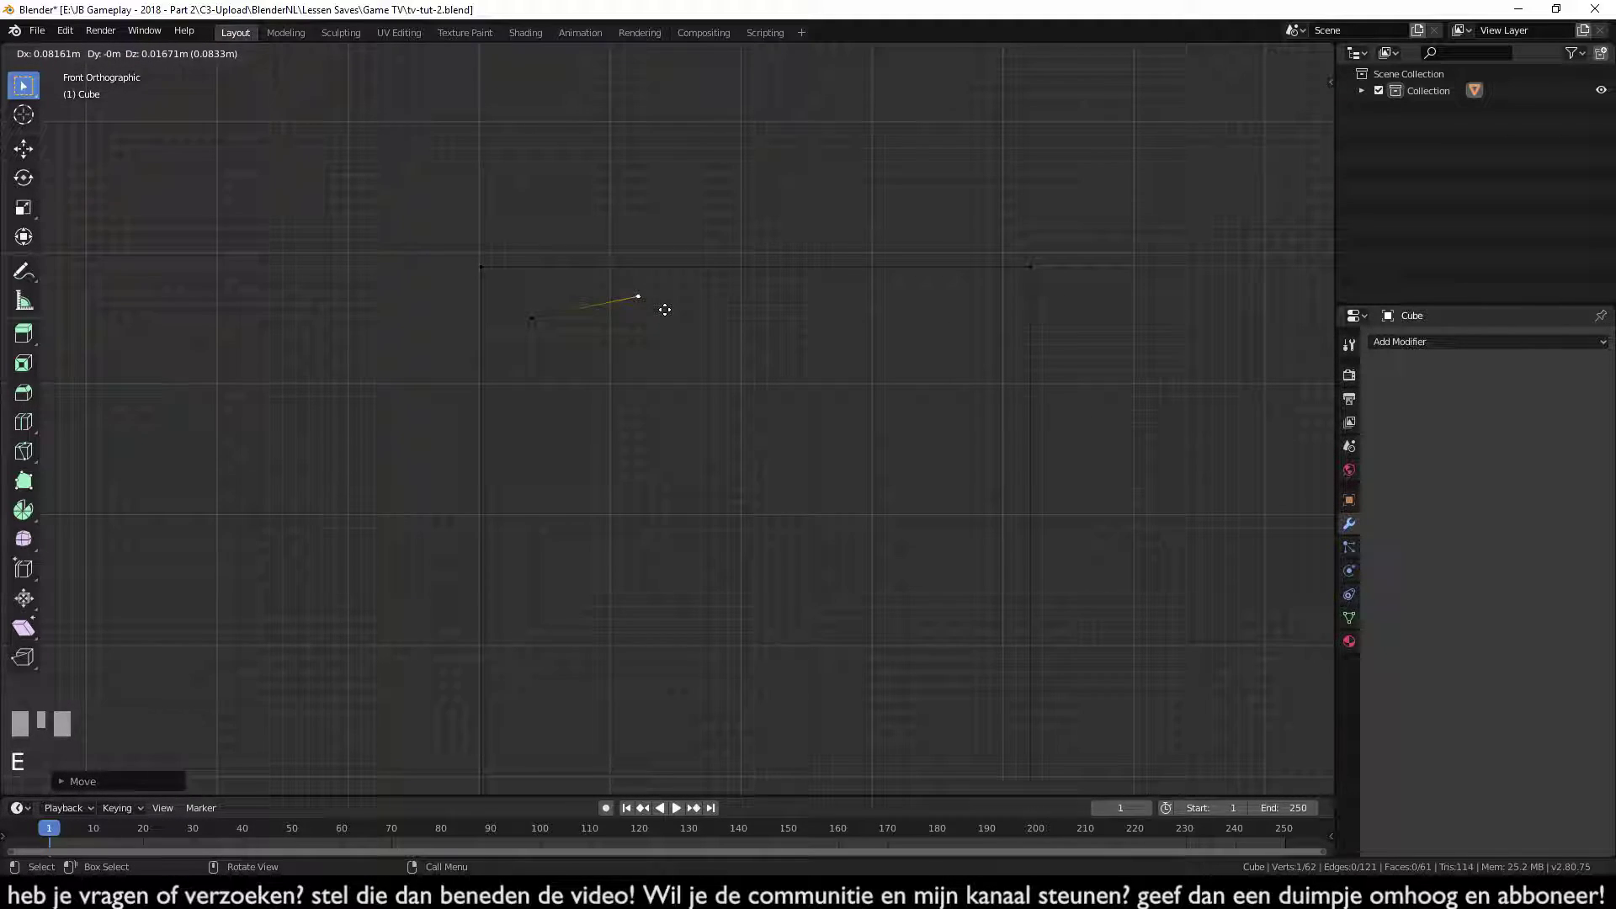
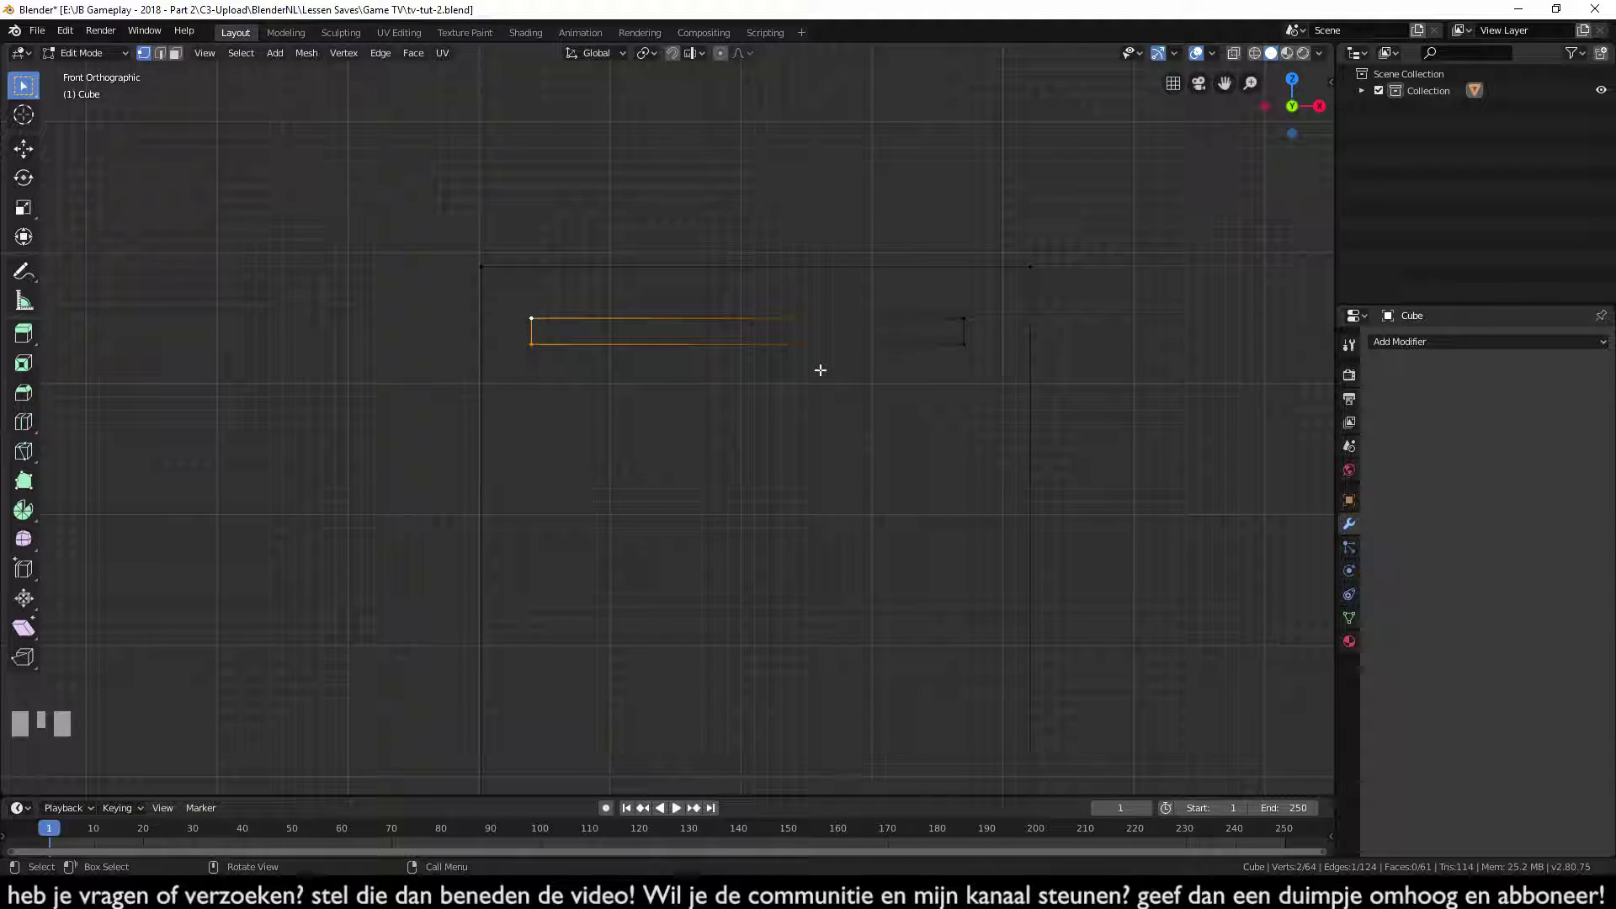
{"action": "key", "text": "KP_3"}
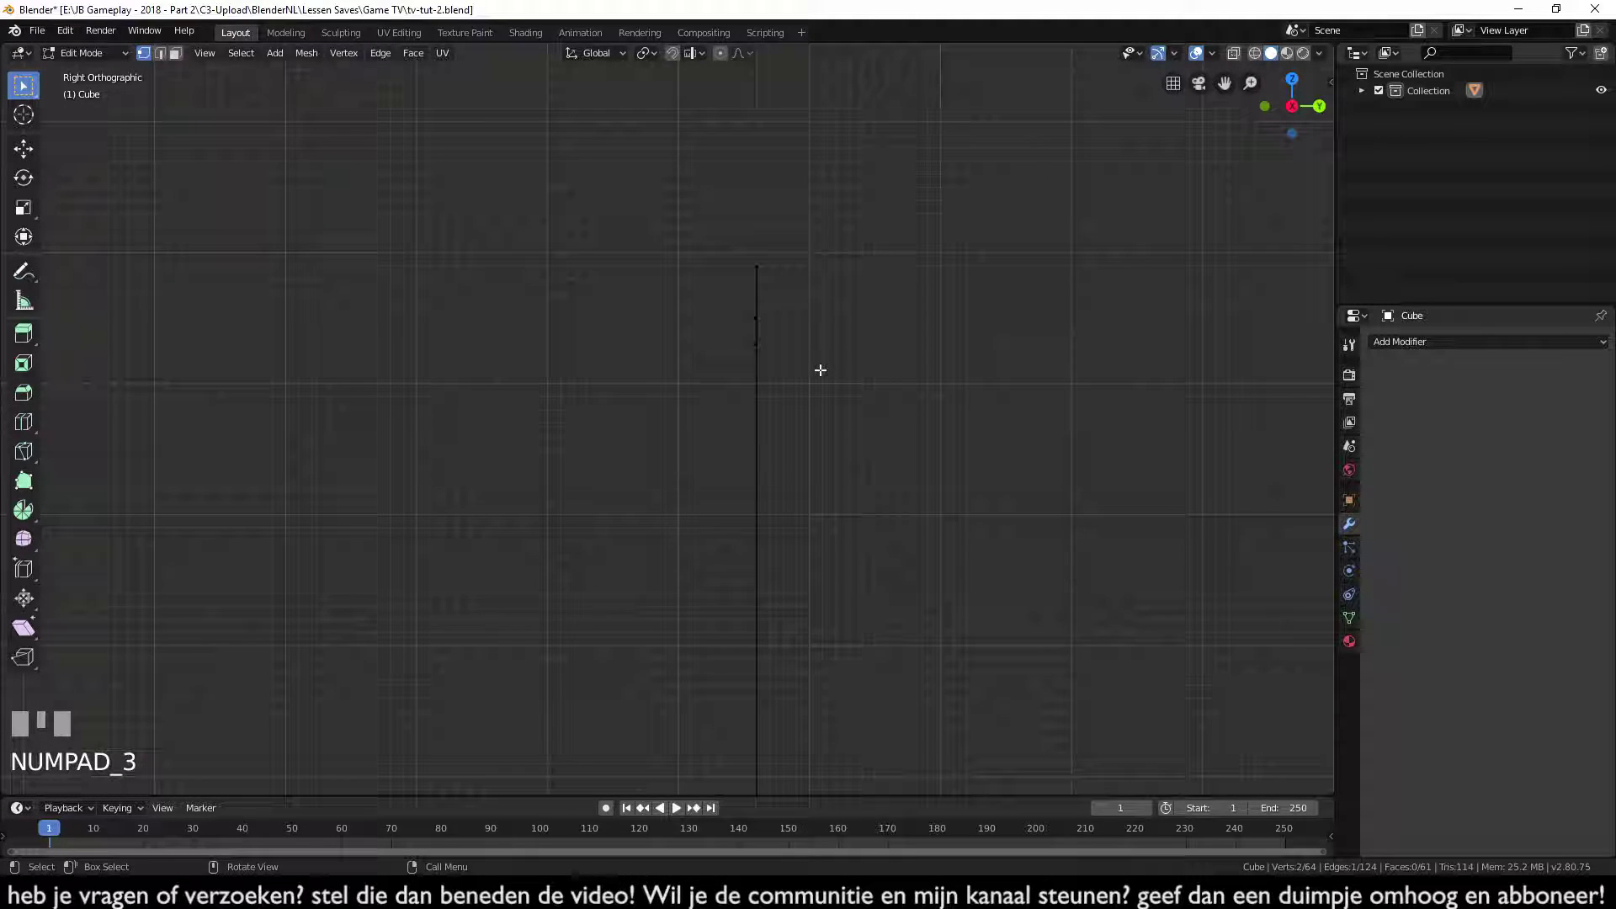
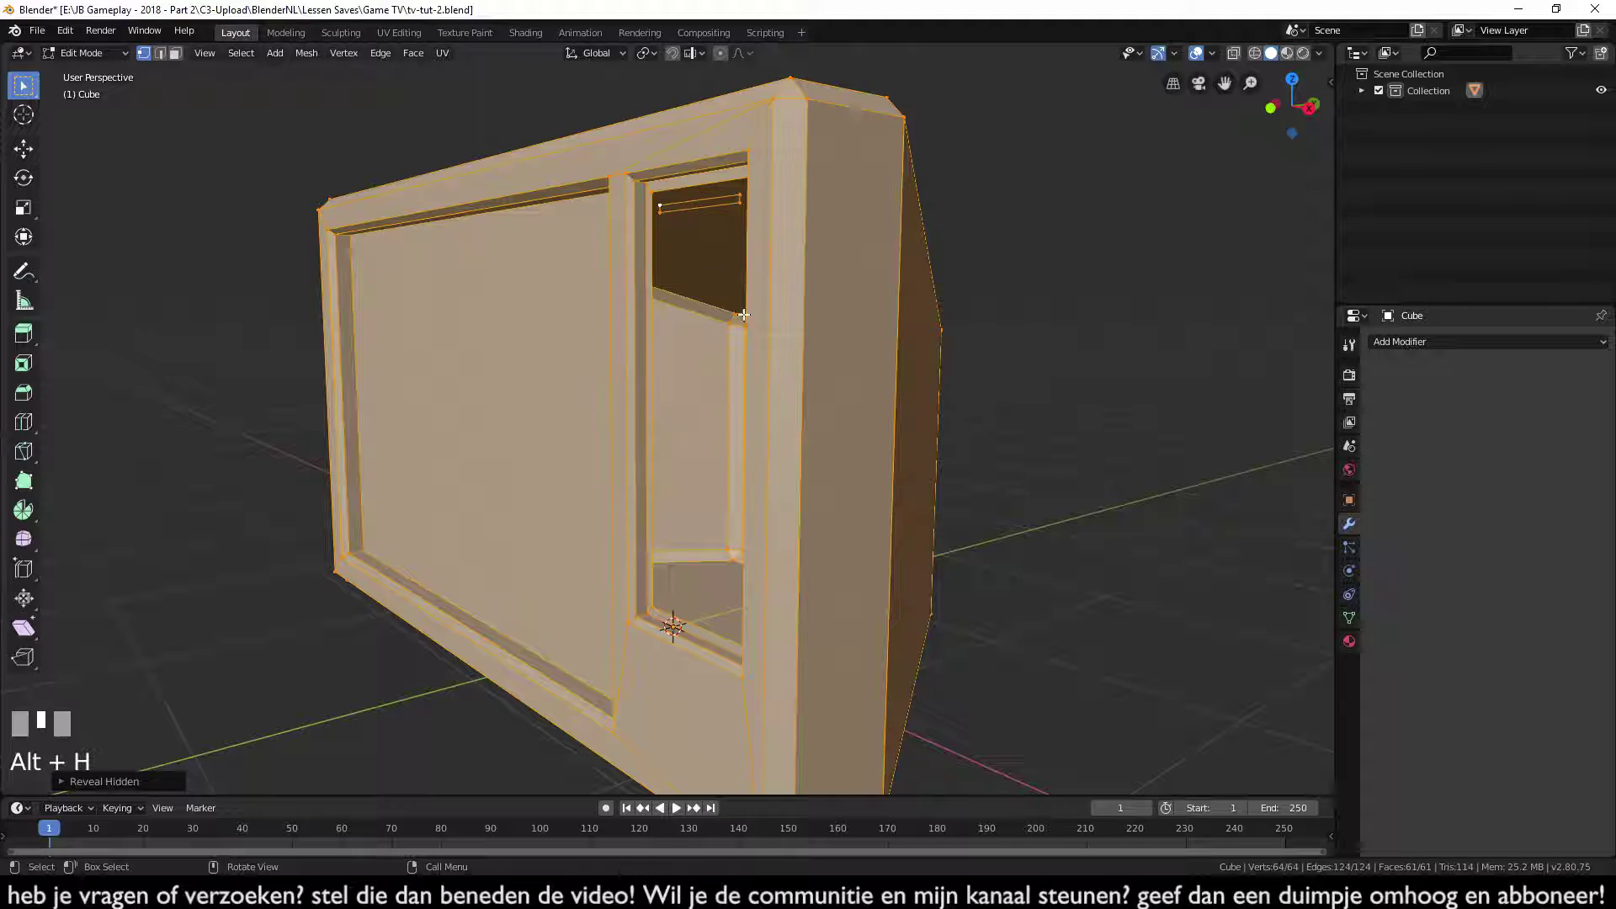
{"action": "middle_click", "coordinate": [673, 417]}
{"action": "scroll", "scroll_direction": "up", "scroll_amount": 3}
{"action": "scroll", "scroll_direction": "up", "scroll_amount": 3}
{"action": "scroll", "scroll_direction": "up", "scroll_amount": 3}
{"action": "scroll", "scroll_direction": "down", "scroll_amount": 3}
{"action": "middle_click", "coordinate": [694, 392]}
{"action": "scroll", "scroll_direction": "up", "scroll_amount": 3}
{"action": "key", "text": "h"}
{"action": "key", "text": "ctrl+z"}
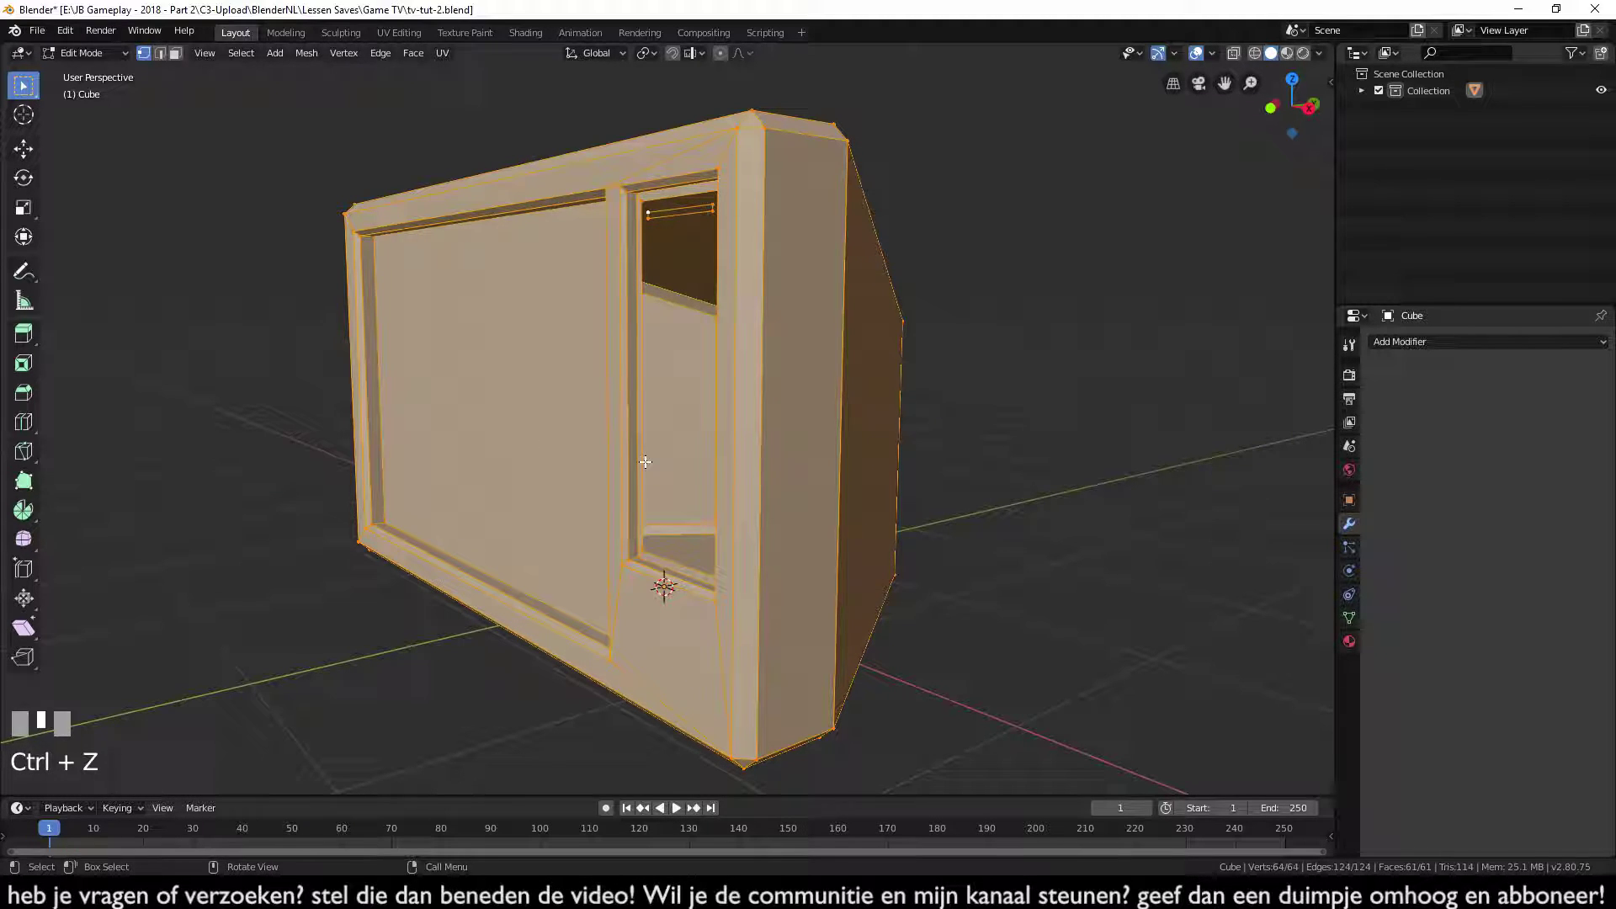
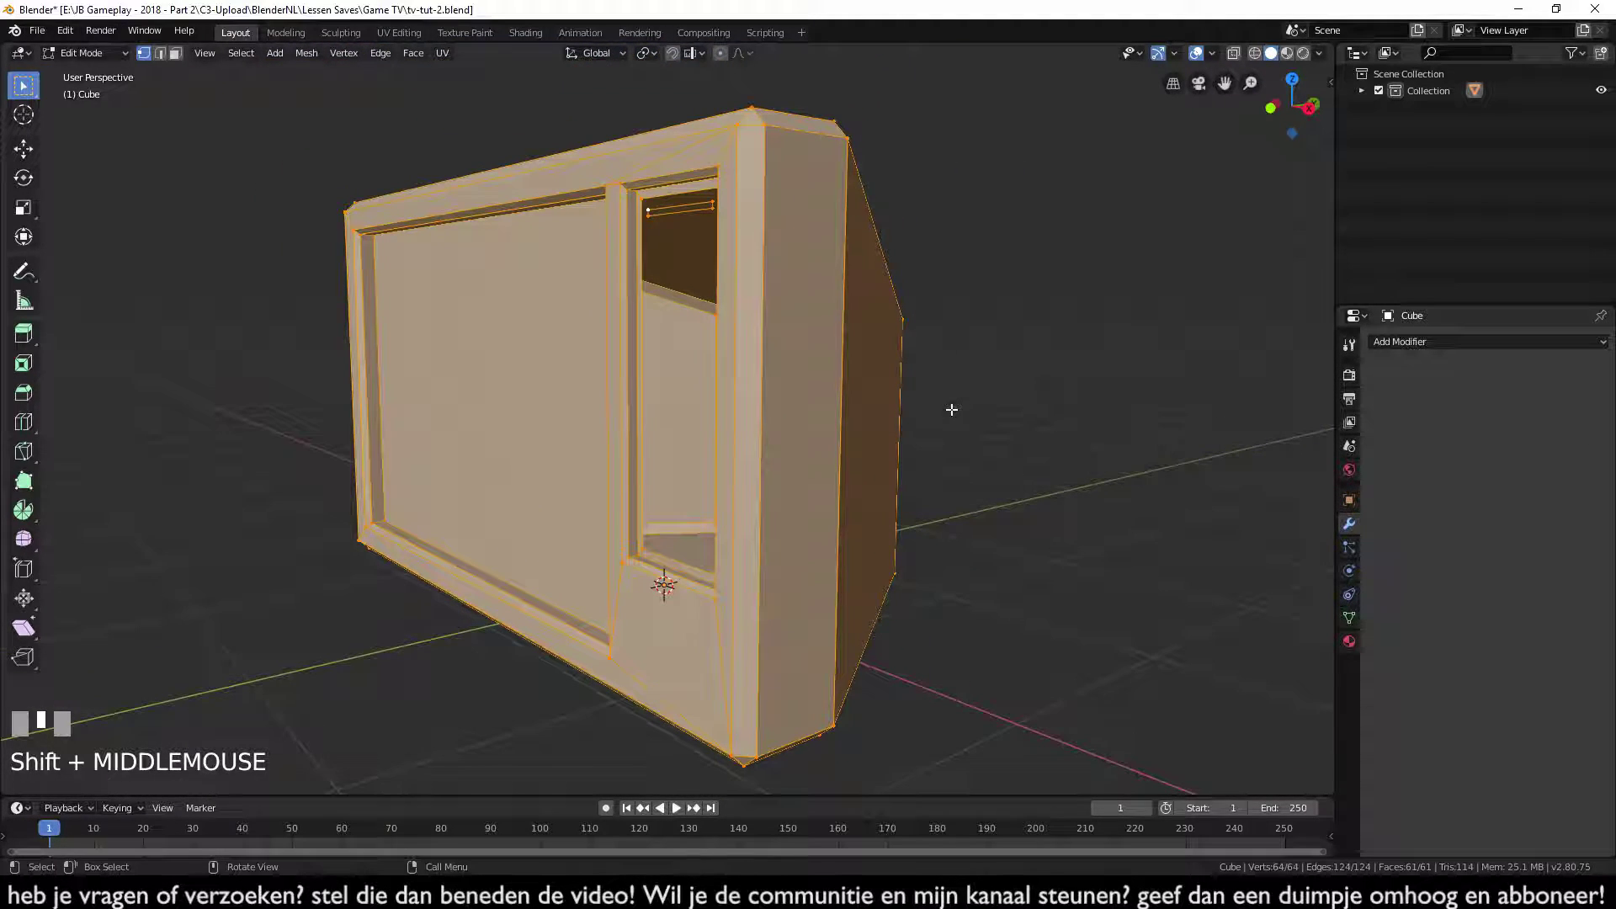
- Hide everything except the panel outline and zoom in on the small top rectangle
{"action": "key", "text": "ctrl+z"}
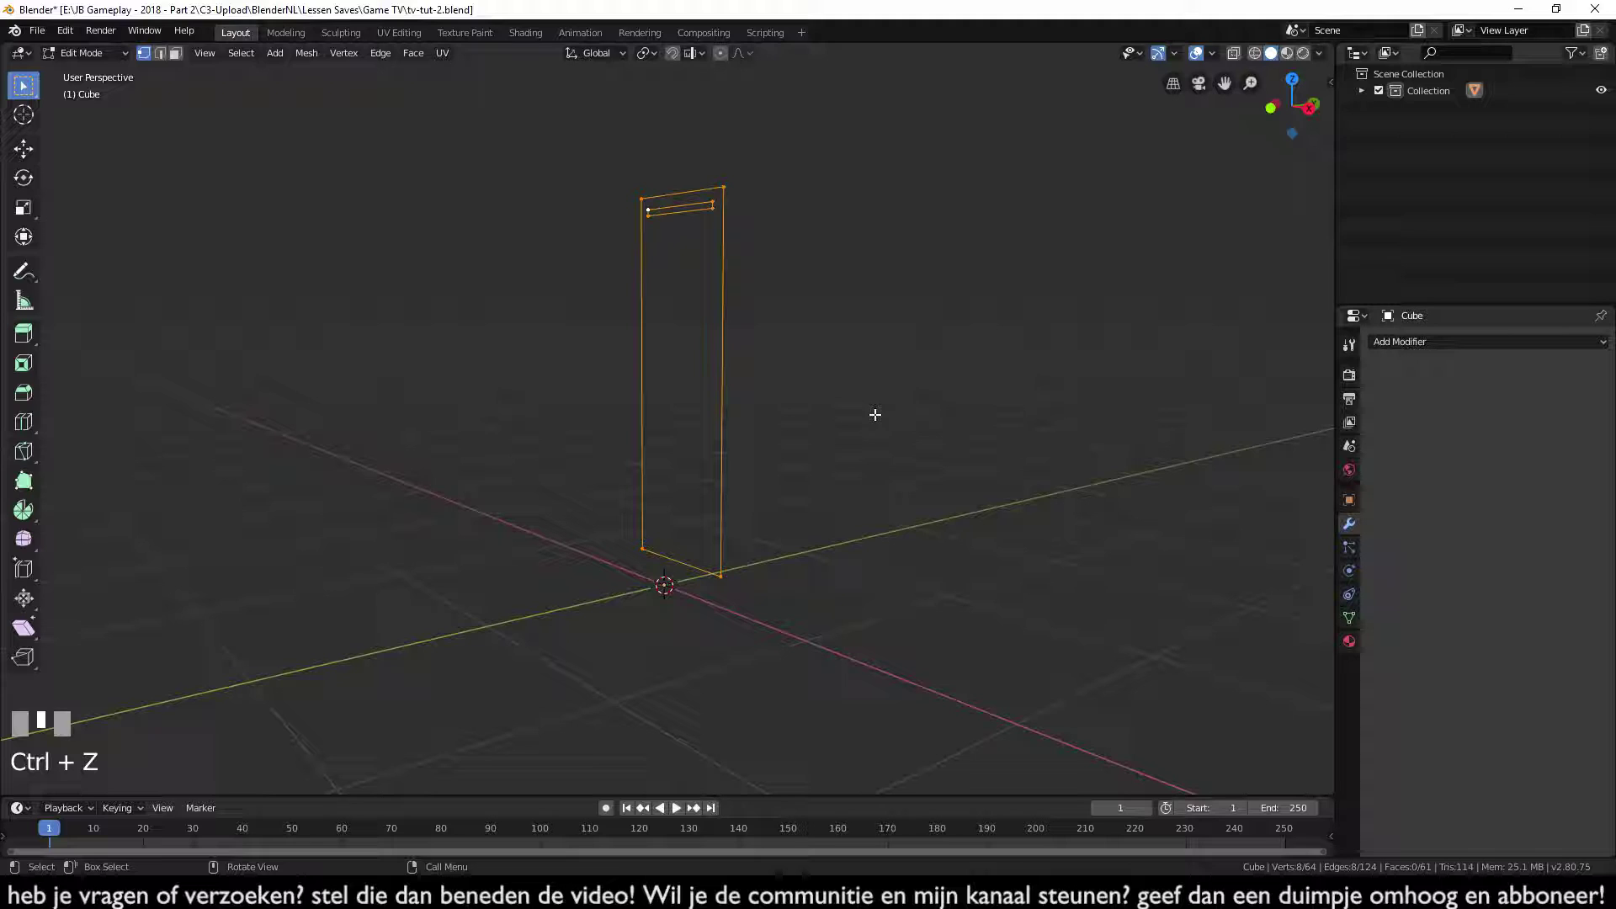
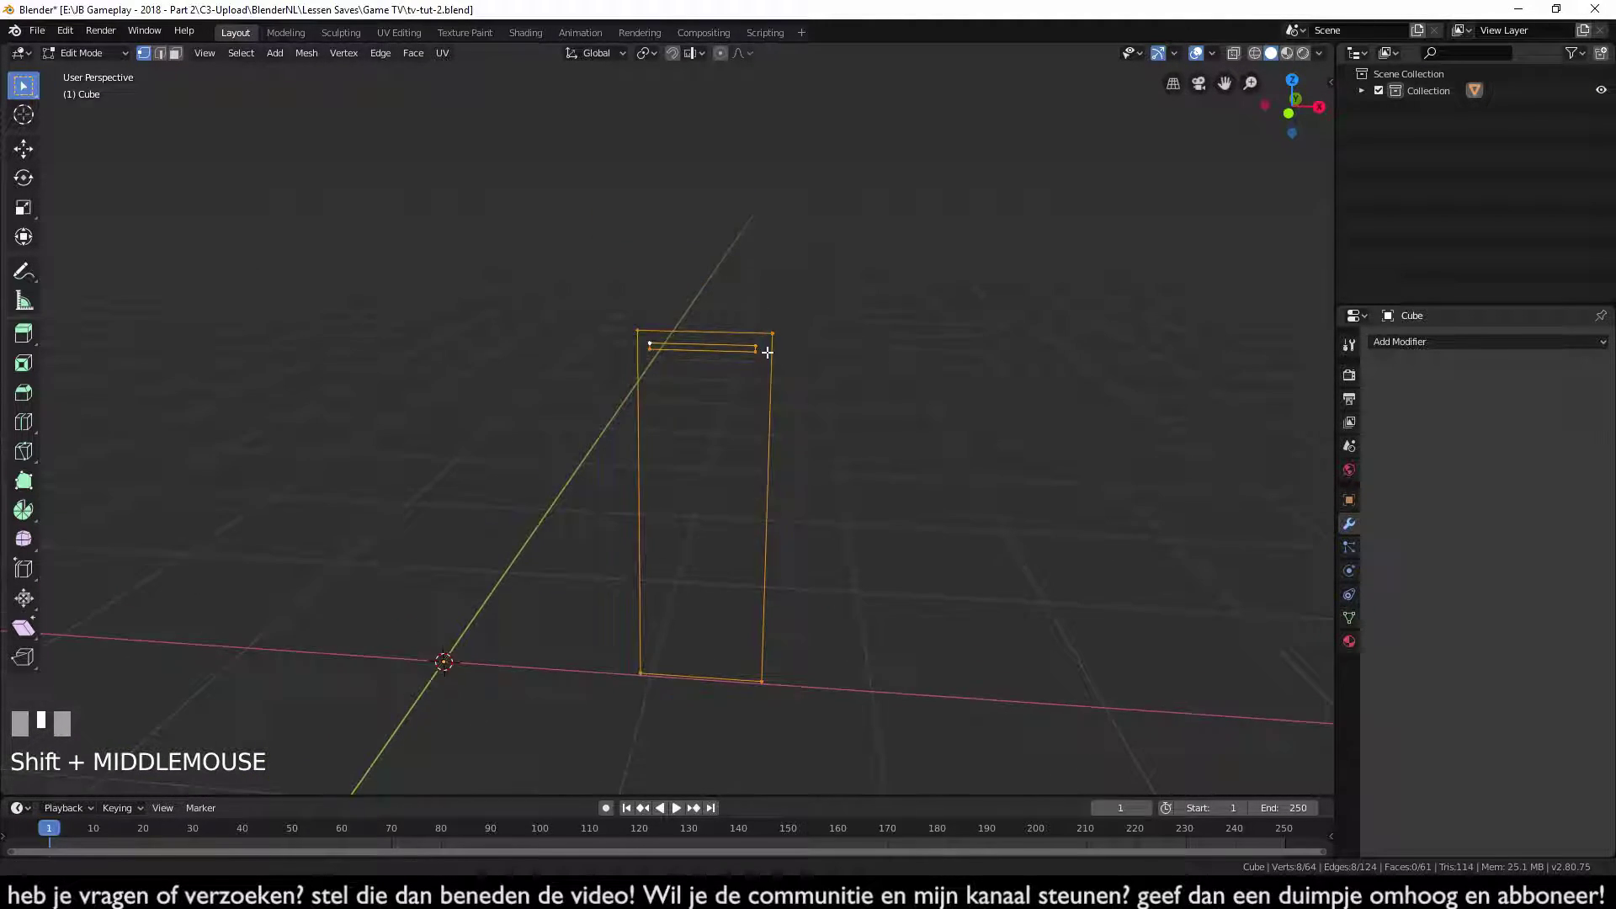
{"action": "scroll", "scroll_direction": "up", "scroll_amount": 3}
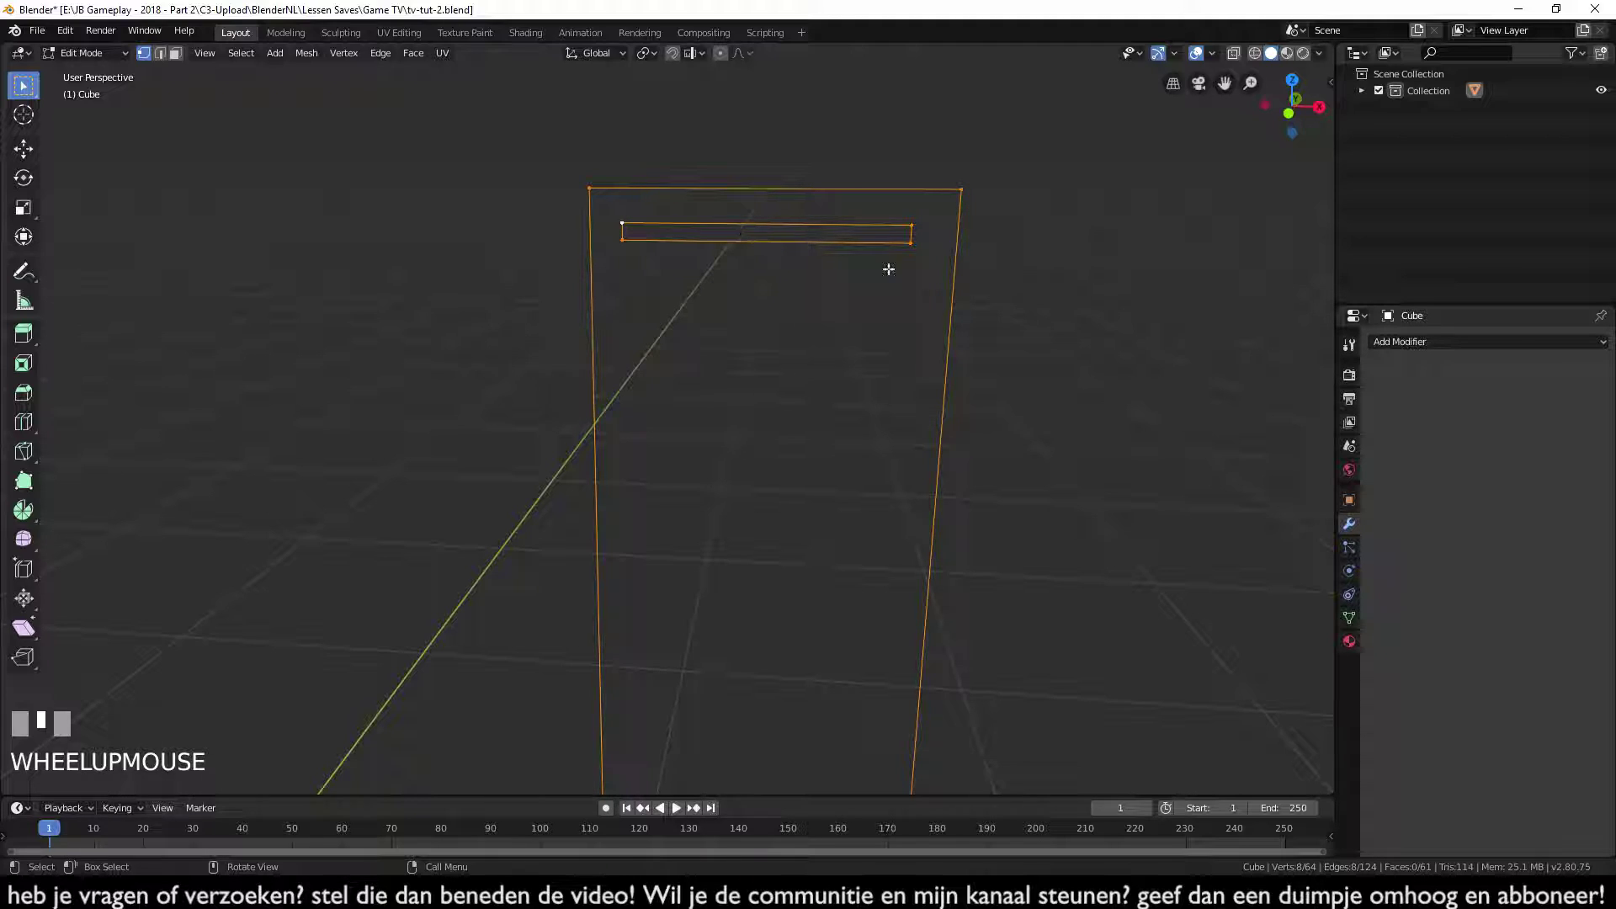
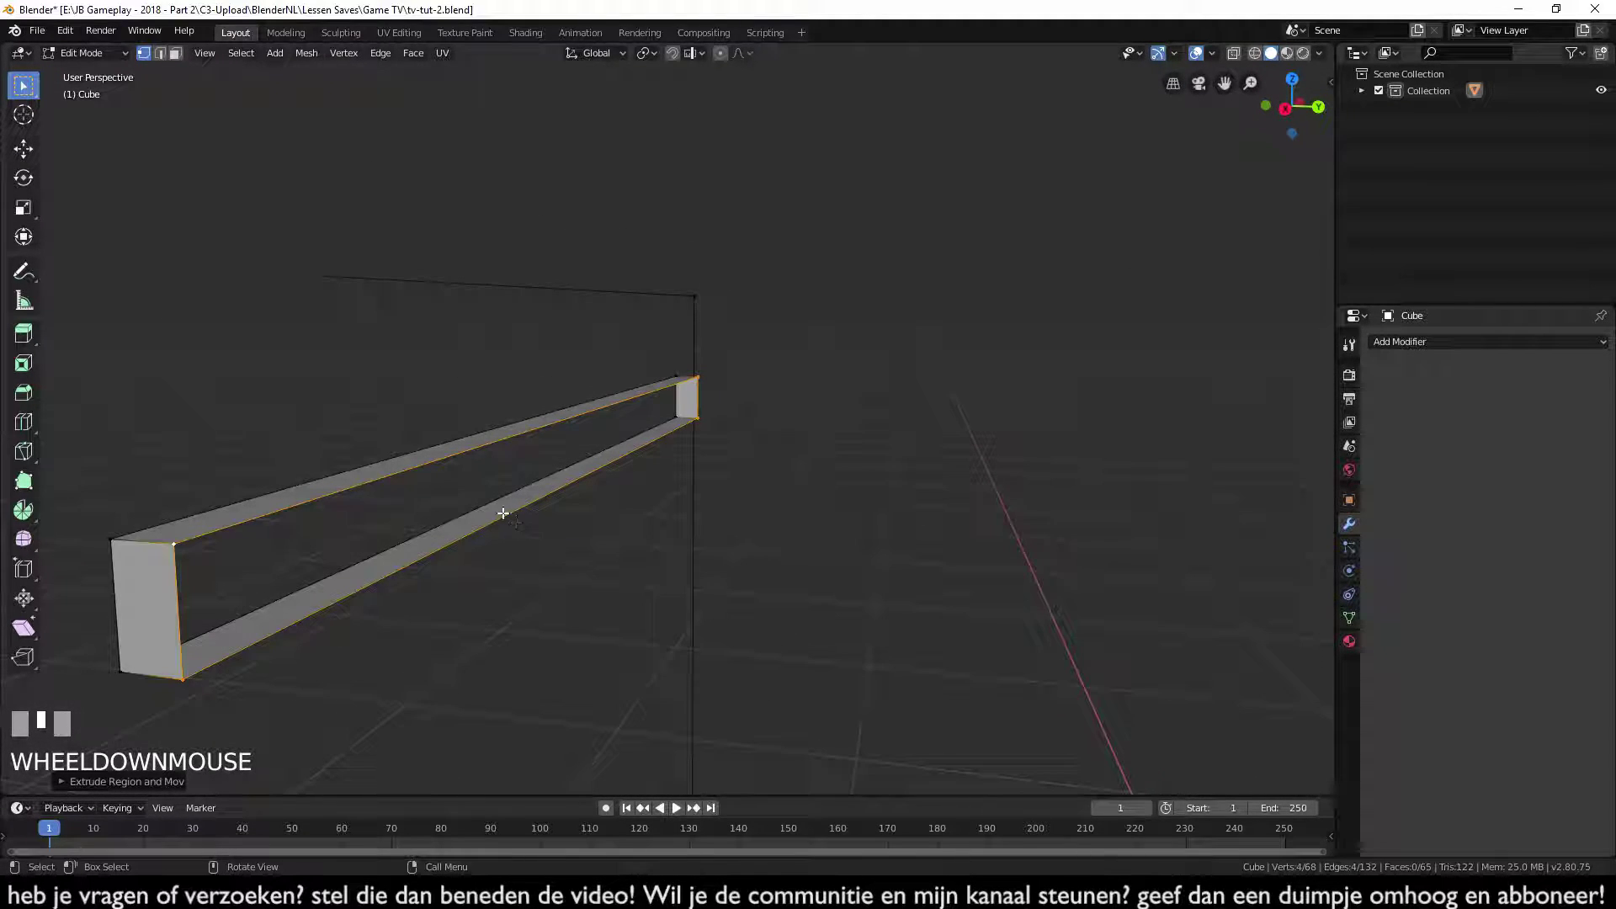
- Fill the bar's long side face, inspect it from side view and select its lengthwise middle edge
{"action": "key", "text": "f"}
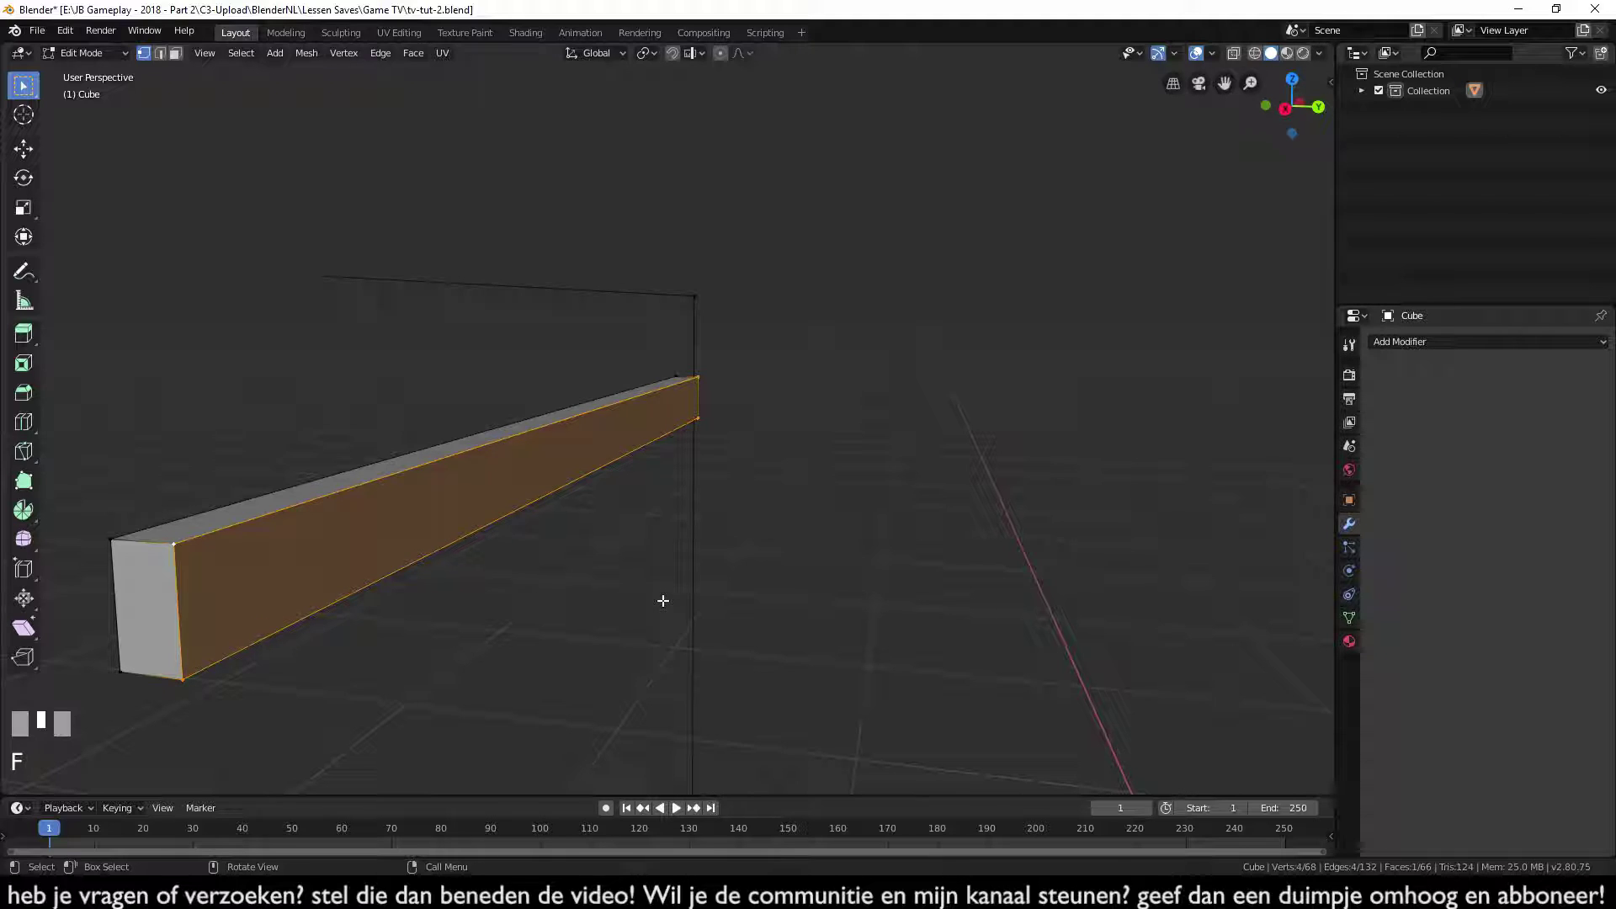
{"action": "key", "text": "KP_3"}
{"action": "scroll", "scroll_direction": "up", "scroll_amount": 3}
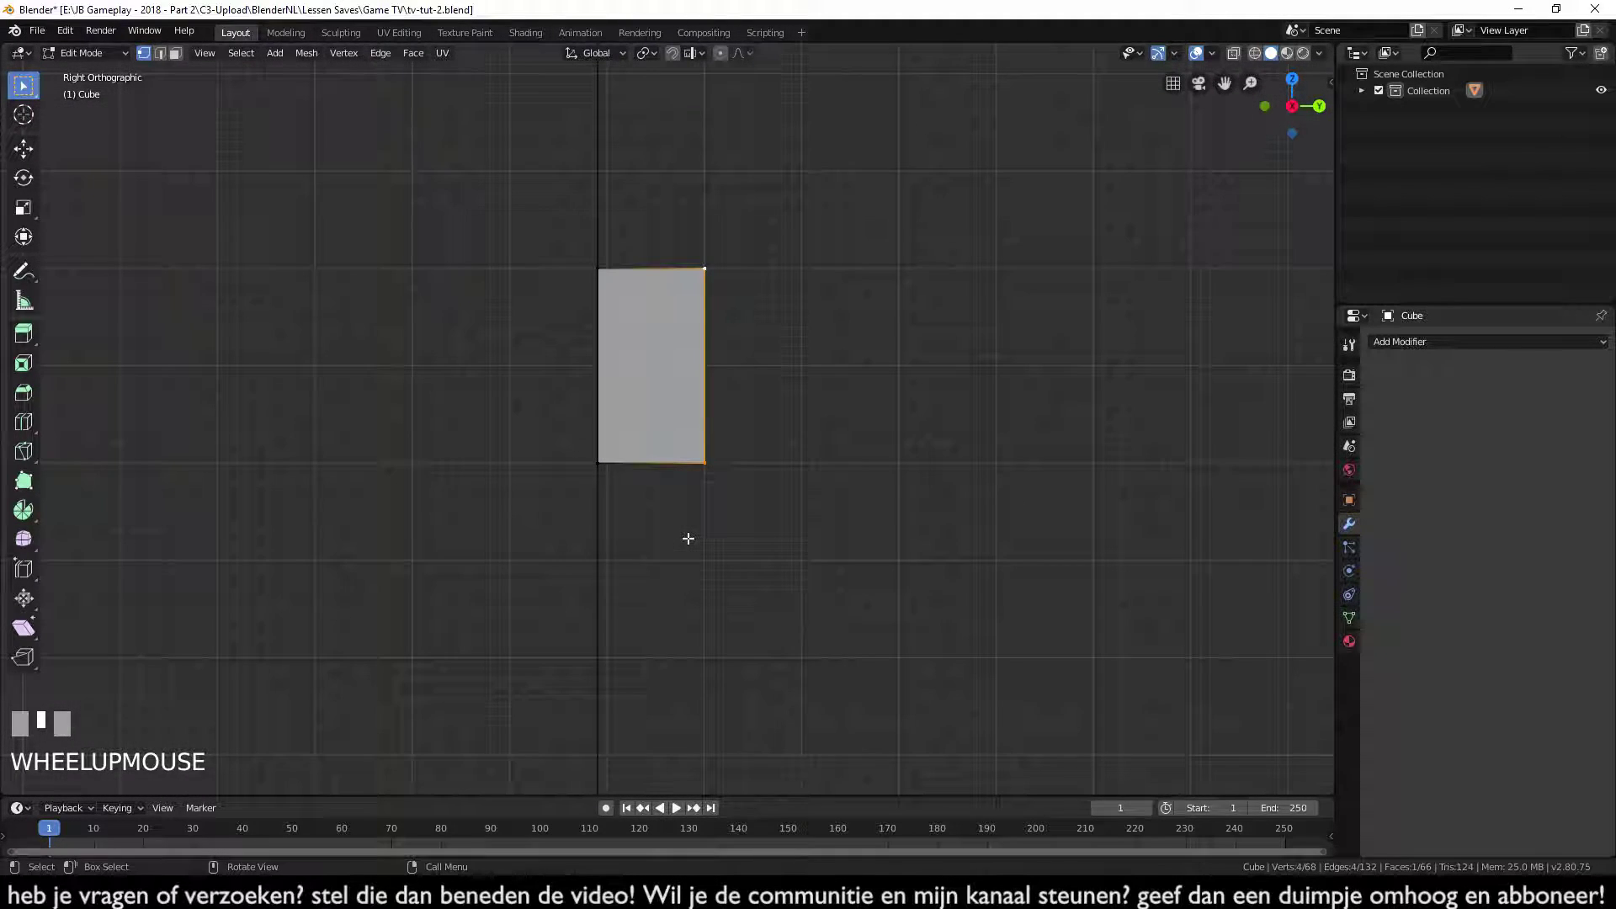
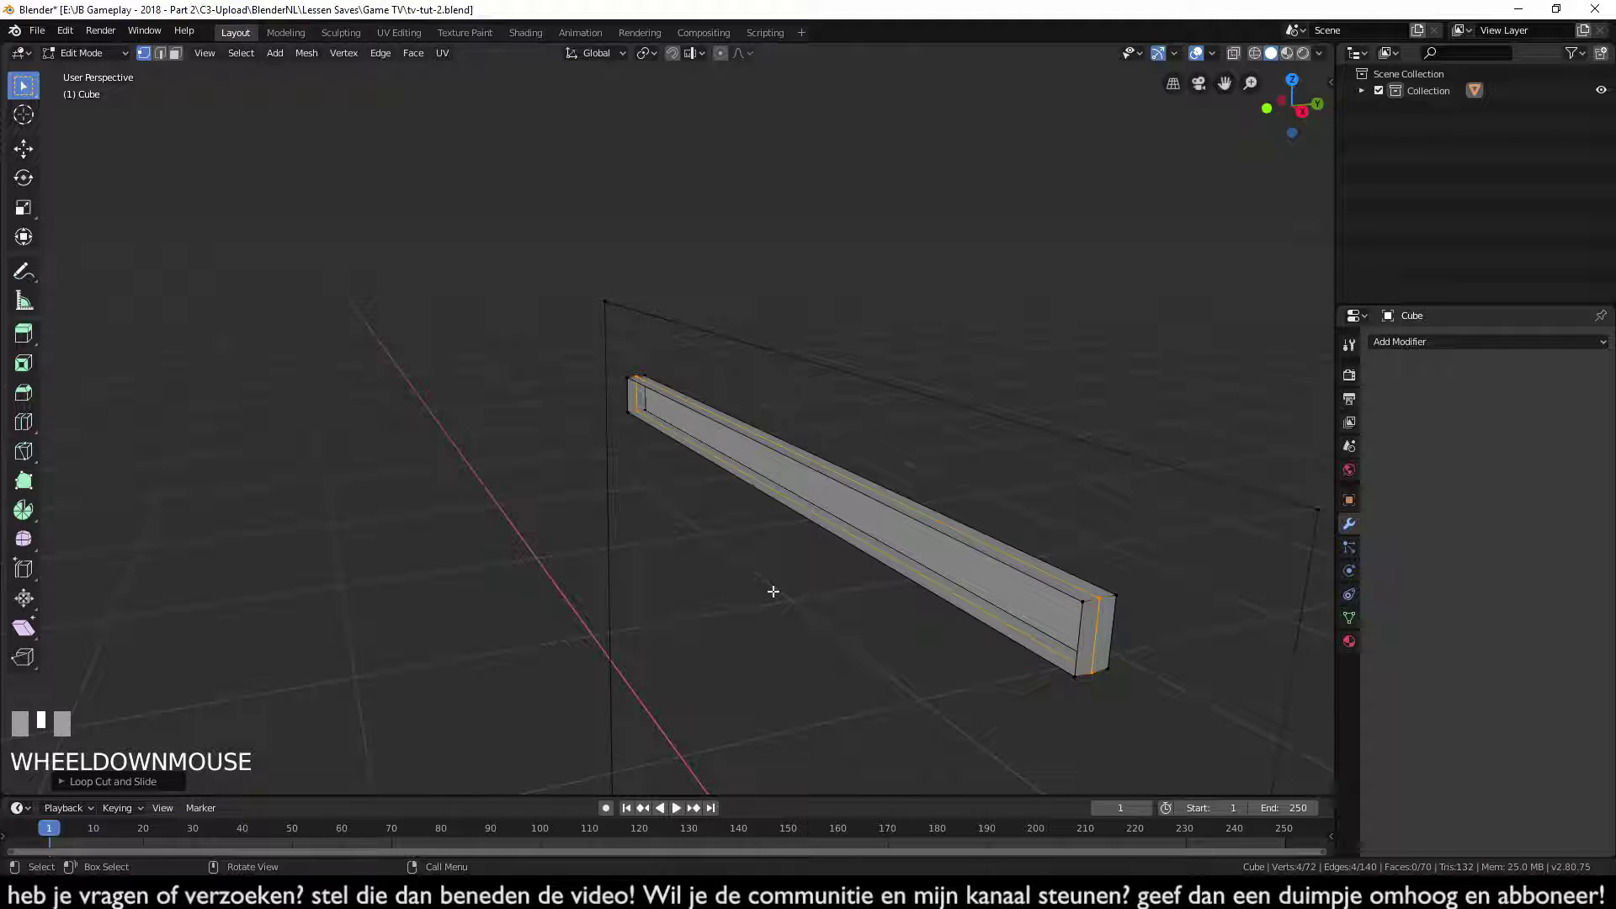
{"action": "key", "text": "KP_3"}
{"action": "scroll", "scroll_direction": "up", "scroll_amount": 3}
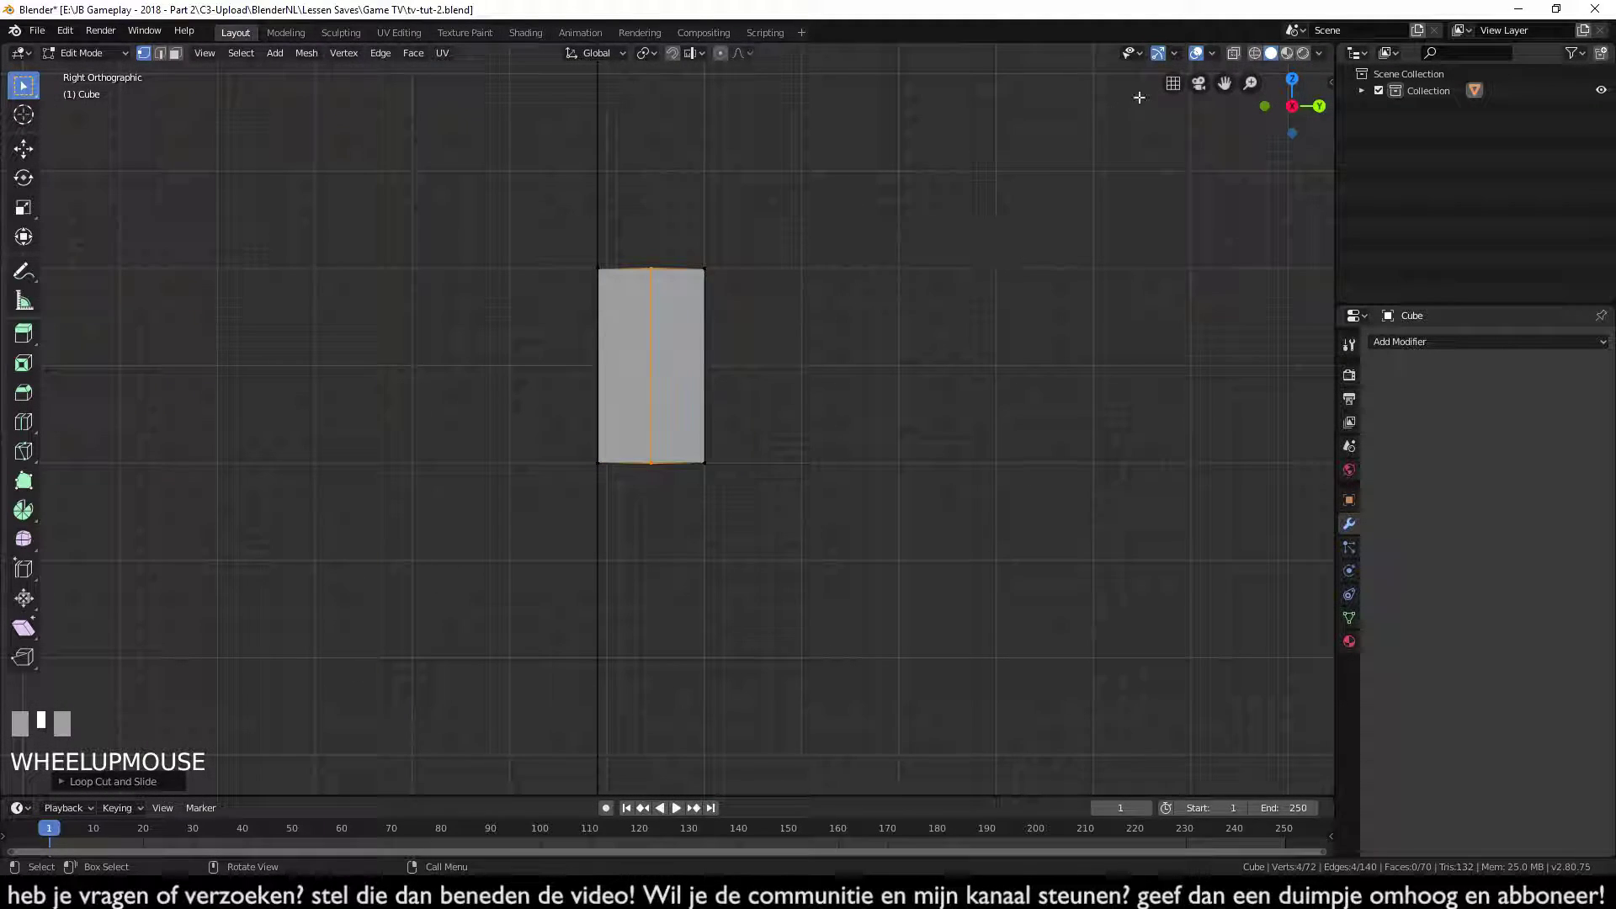
{"action": "left_click", "coordinate": [1241, 57]}
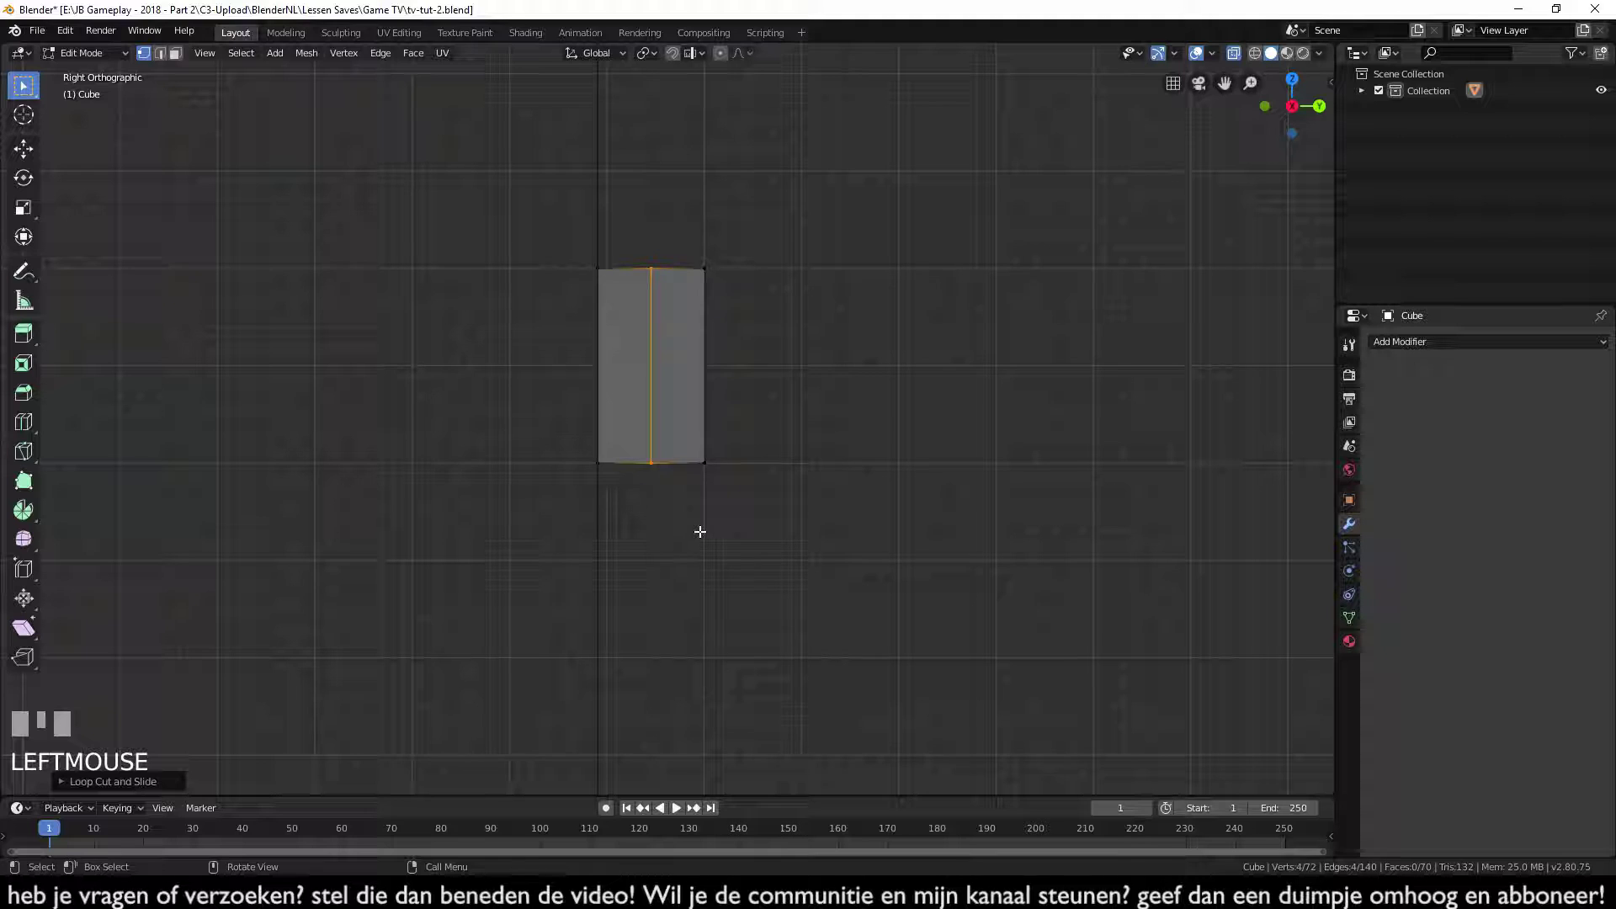
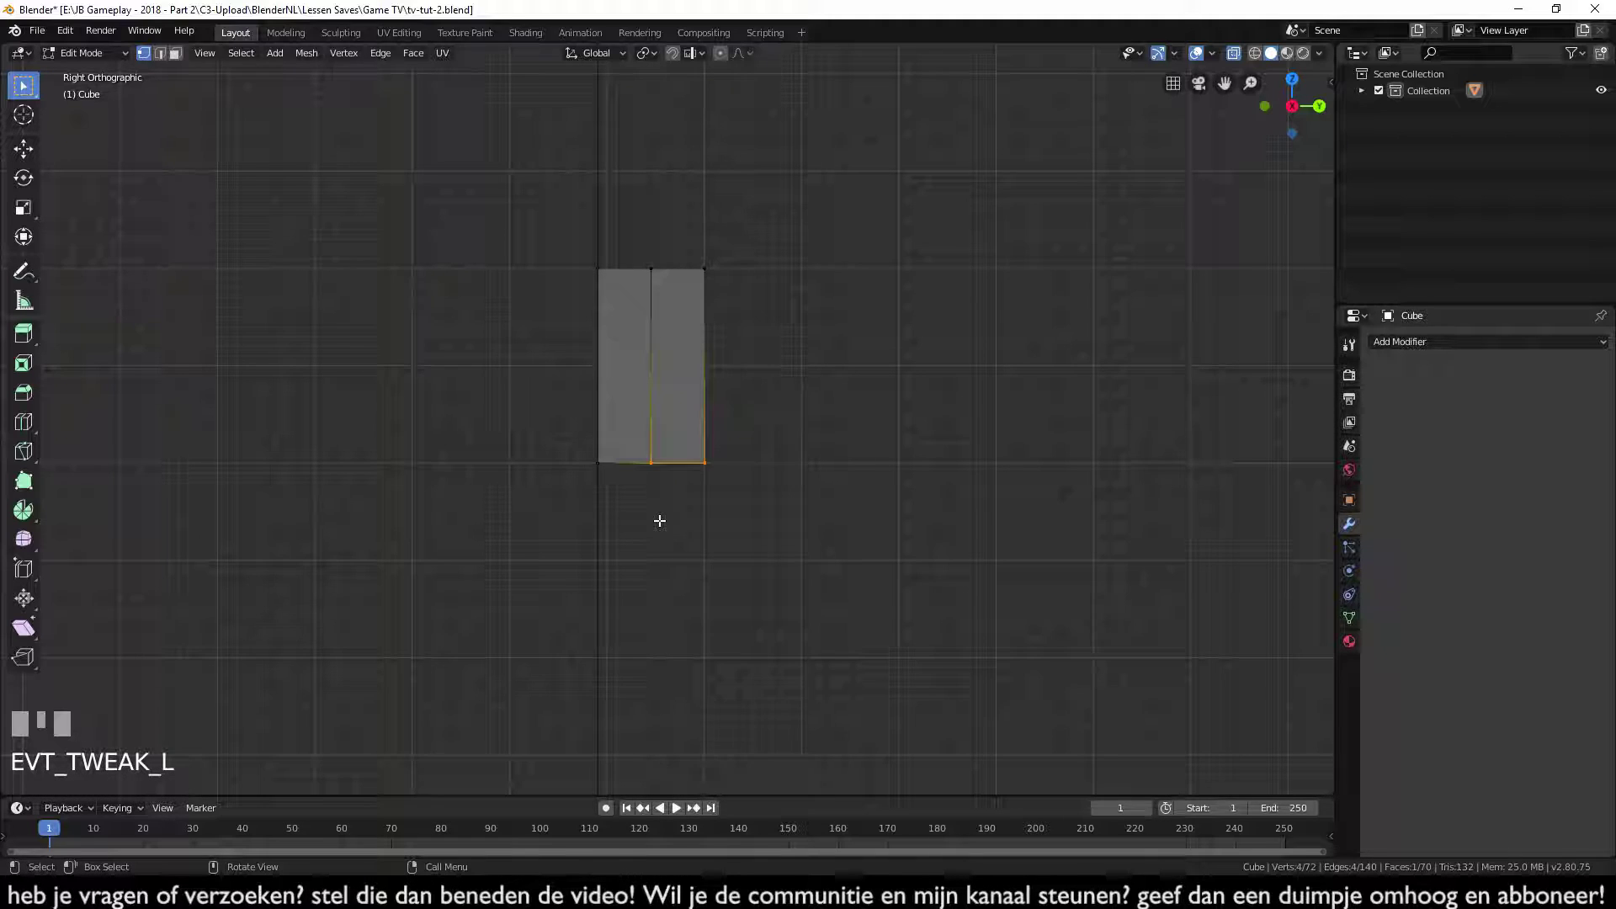
{"action": "scroll", "scroll_direction": "down", "scroll_amount": 3}
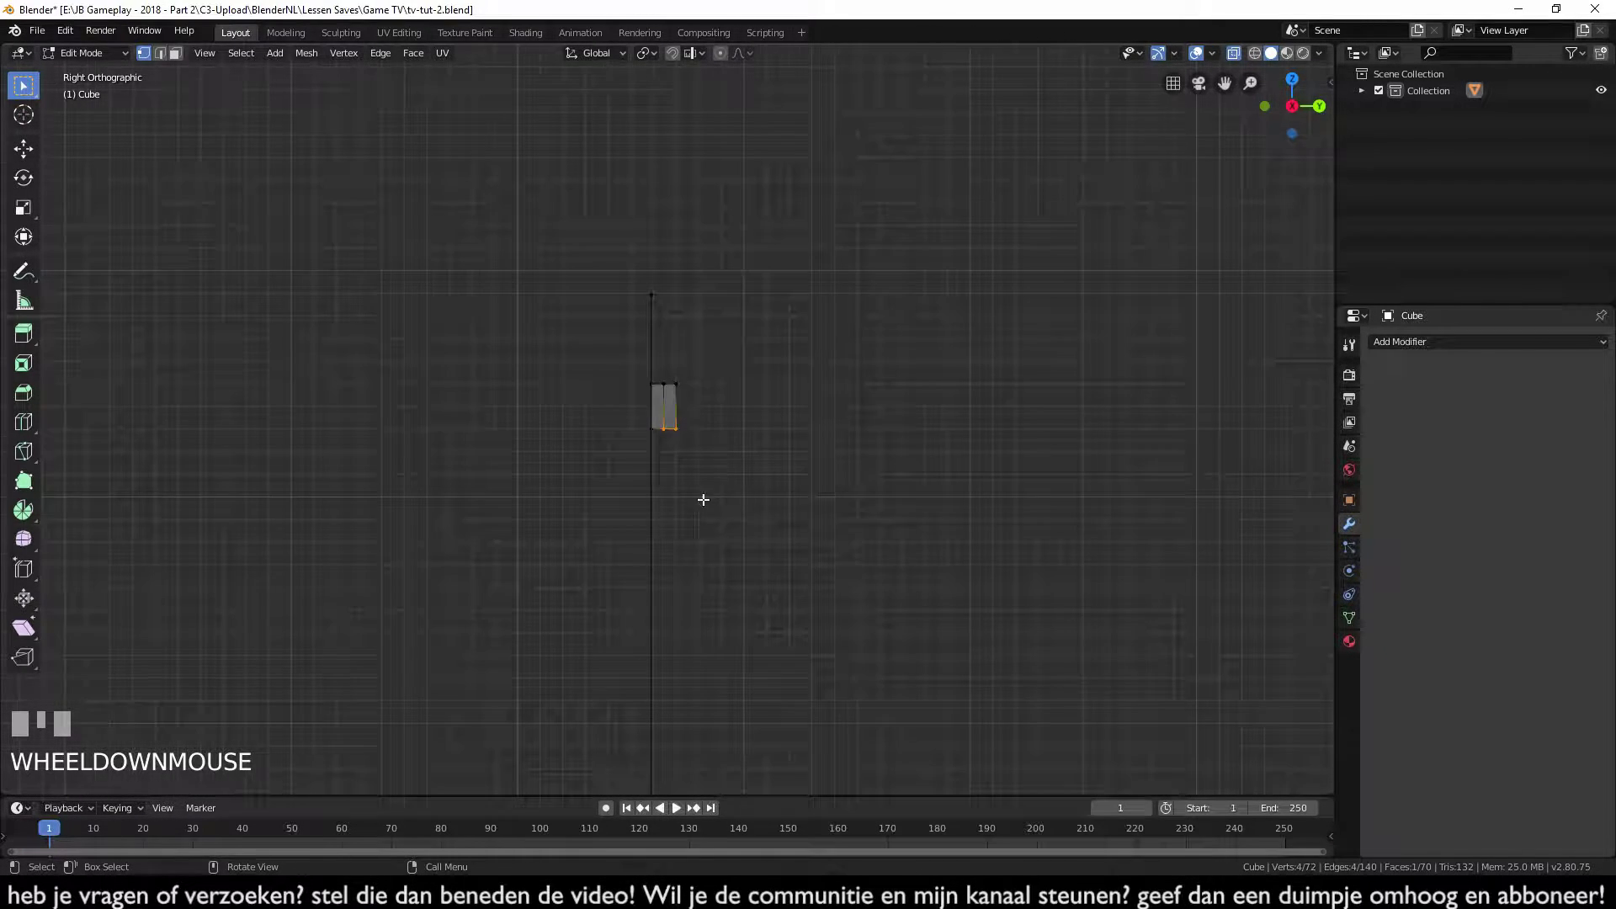
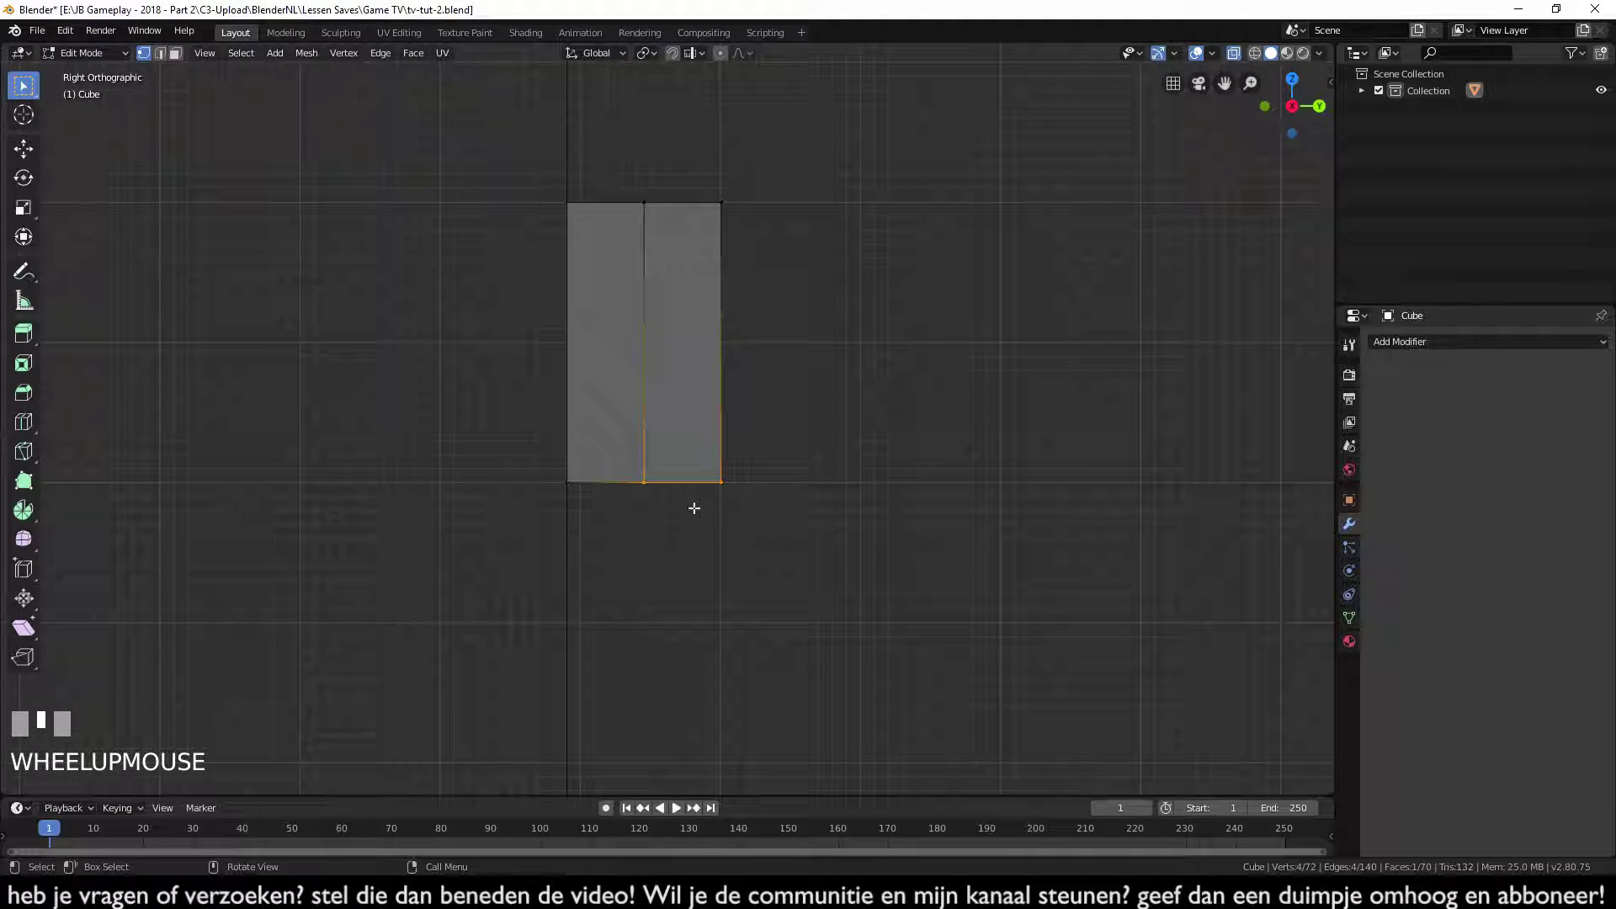
- Extrude the bottom edge downward into a short strip, then delete the unneeded face with X > Only Faces
{"action": "key", "text": "e"}
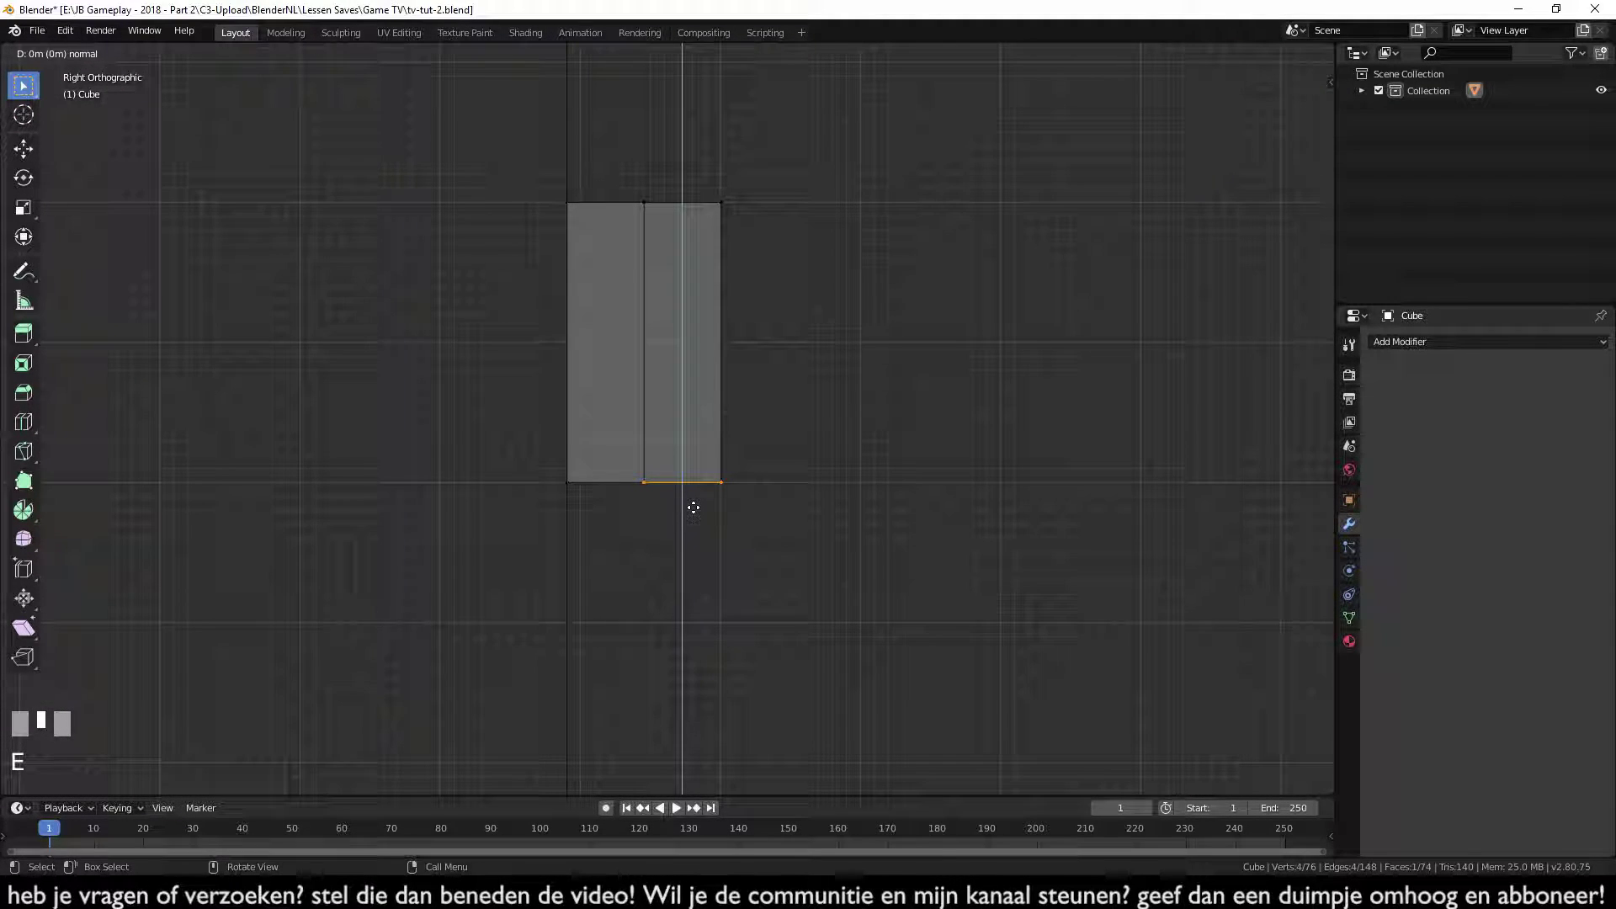
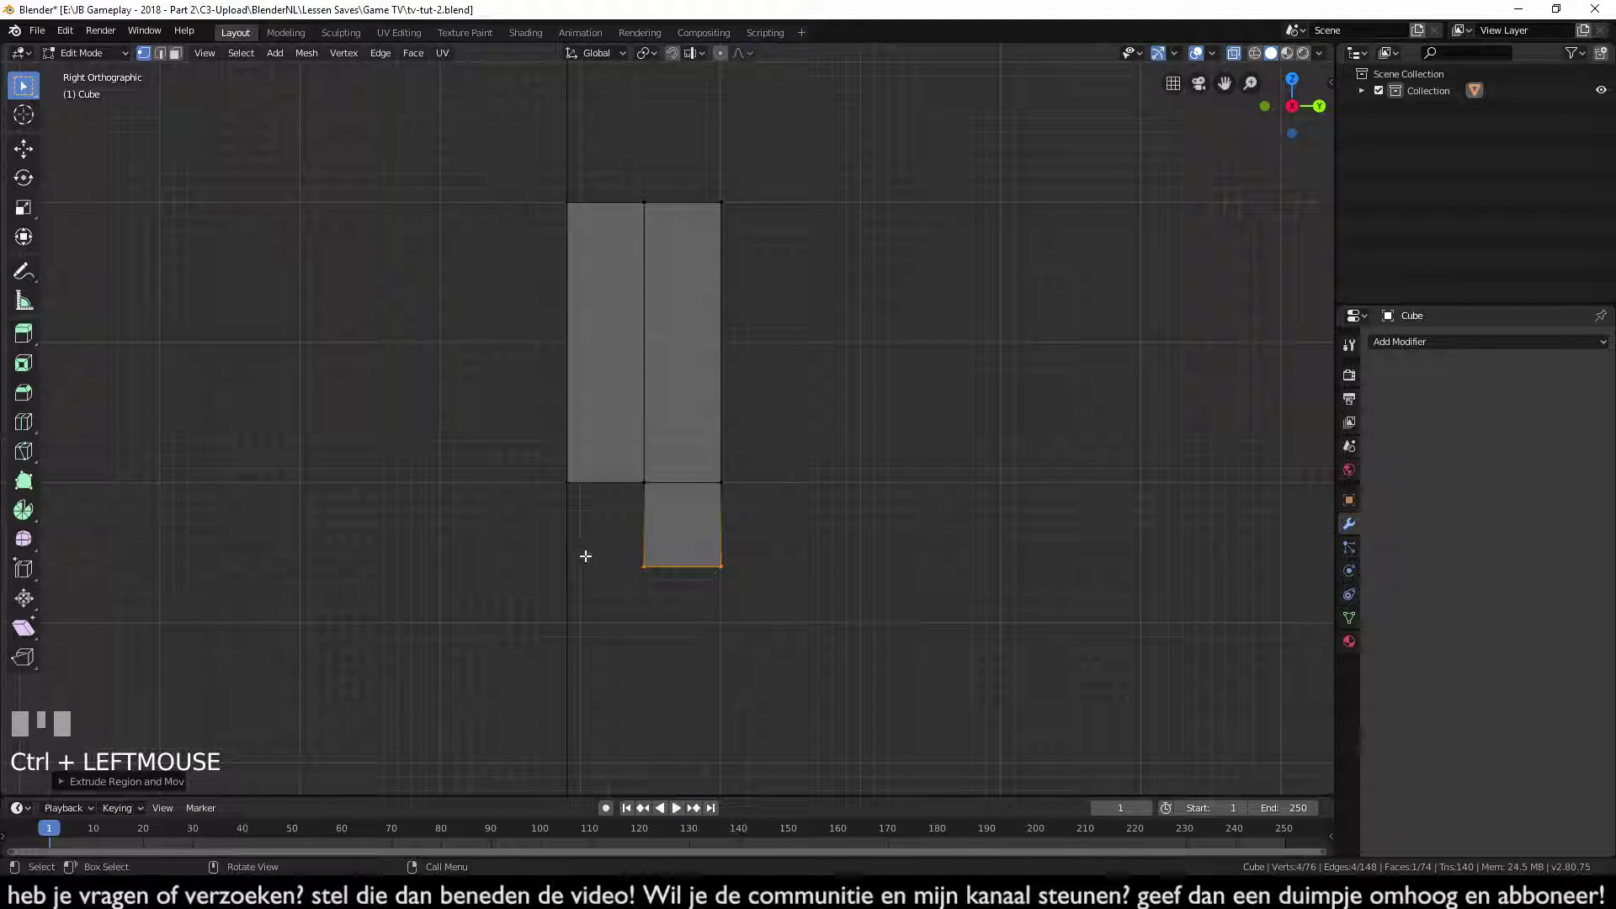
{"action": "scroll", "scroll_direction": "down", "scroll_amount": 3}
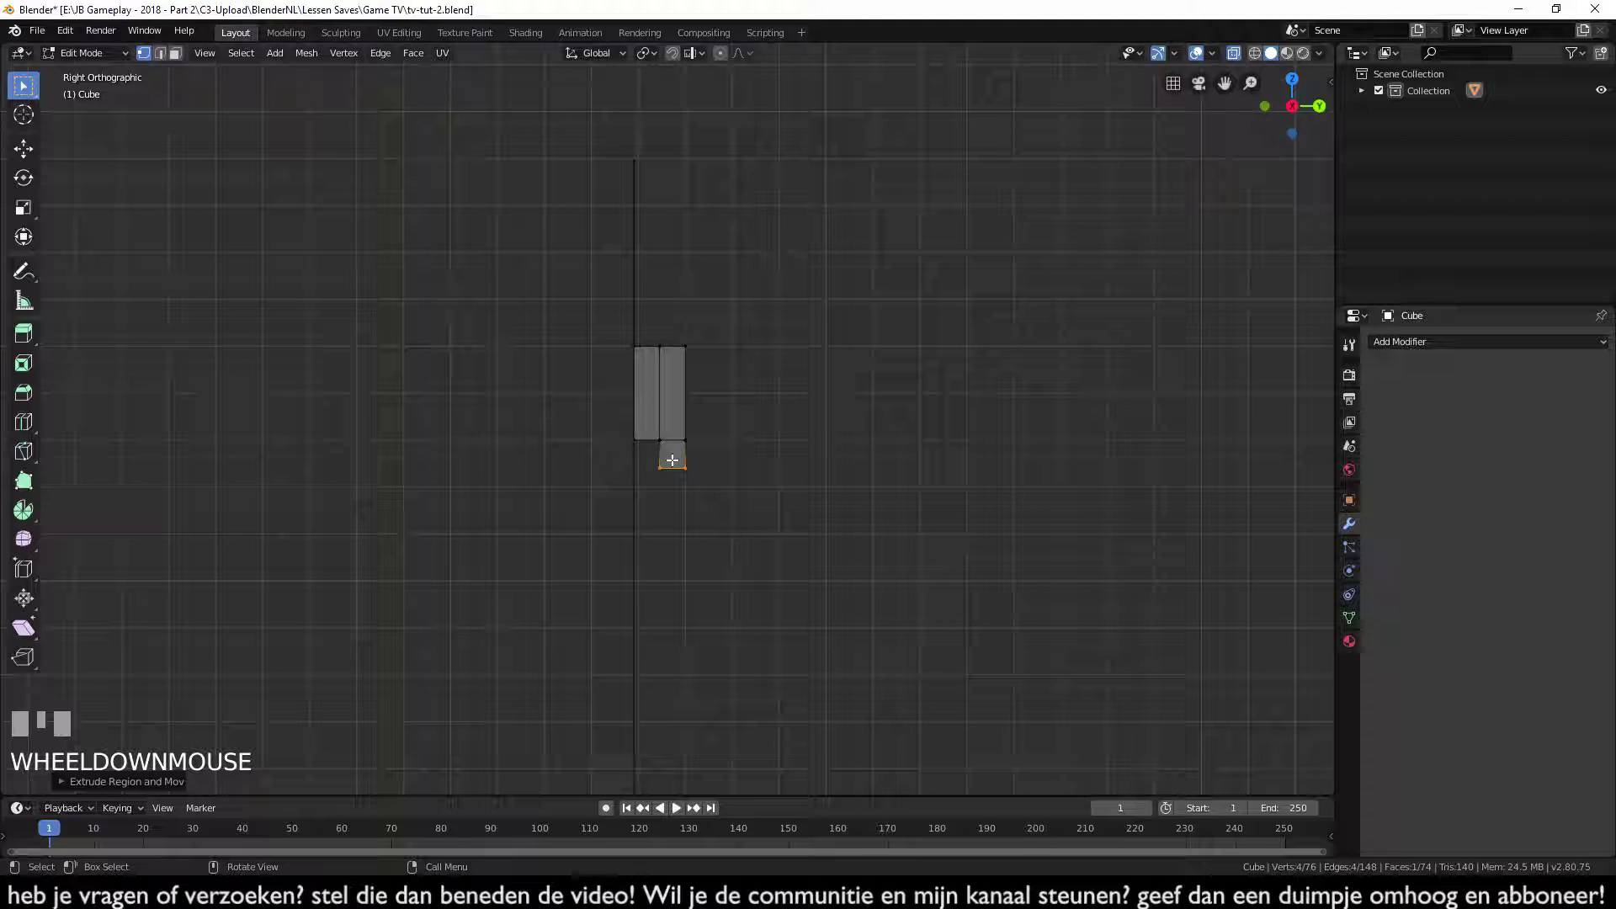
{"action": "scroll", "scroll_direction": "up", "scroll_amount": 3}
{"action": "scroll", "scroll_direction": "up", "scroll_amount": 3}
{"action": "scroll", "scroll_direction": "up", "scroll_amount": 3}
{"action": "key", "text": "x"}
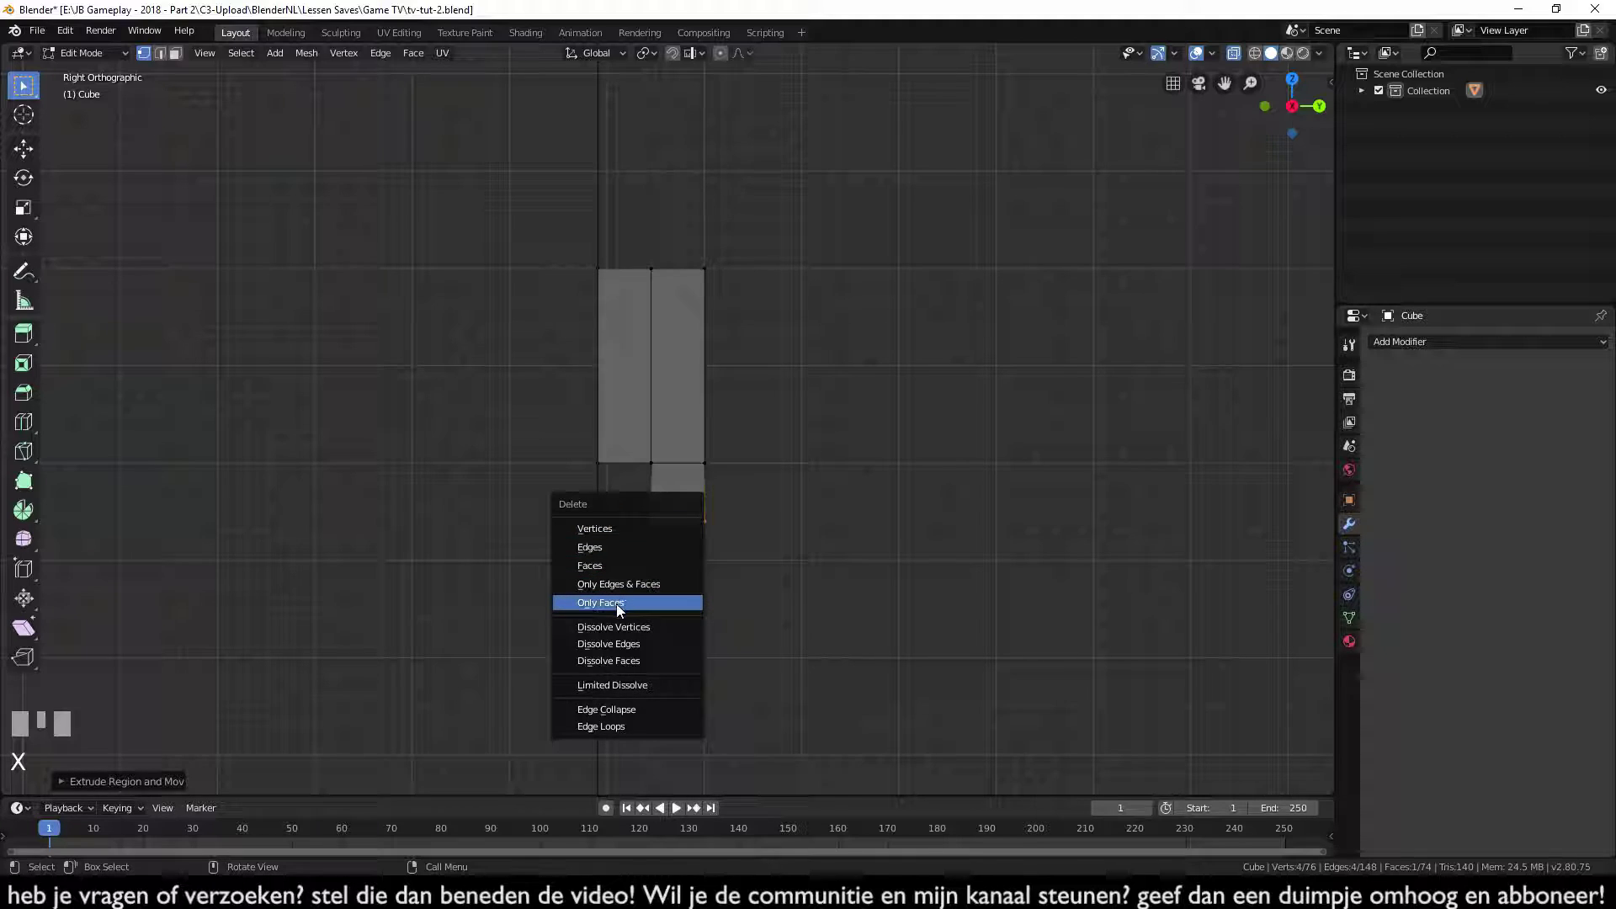
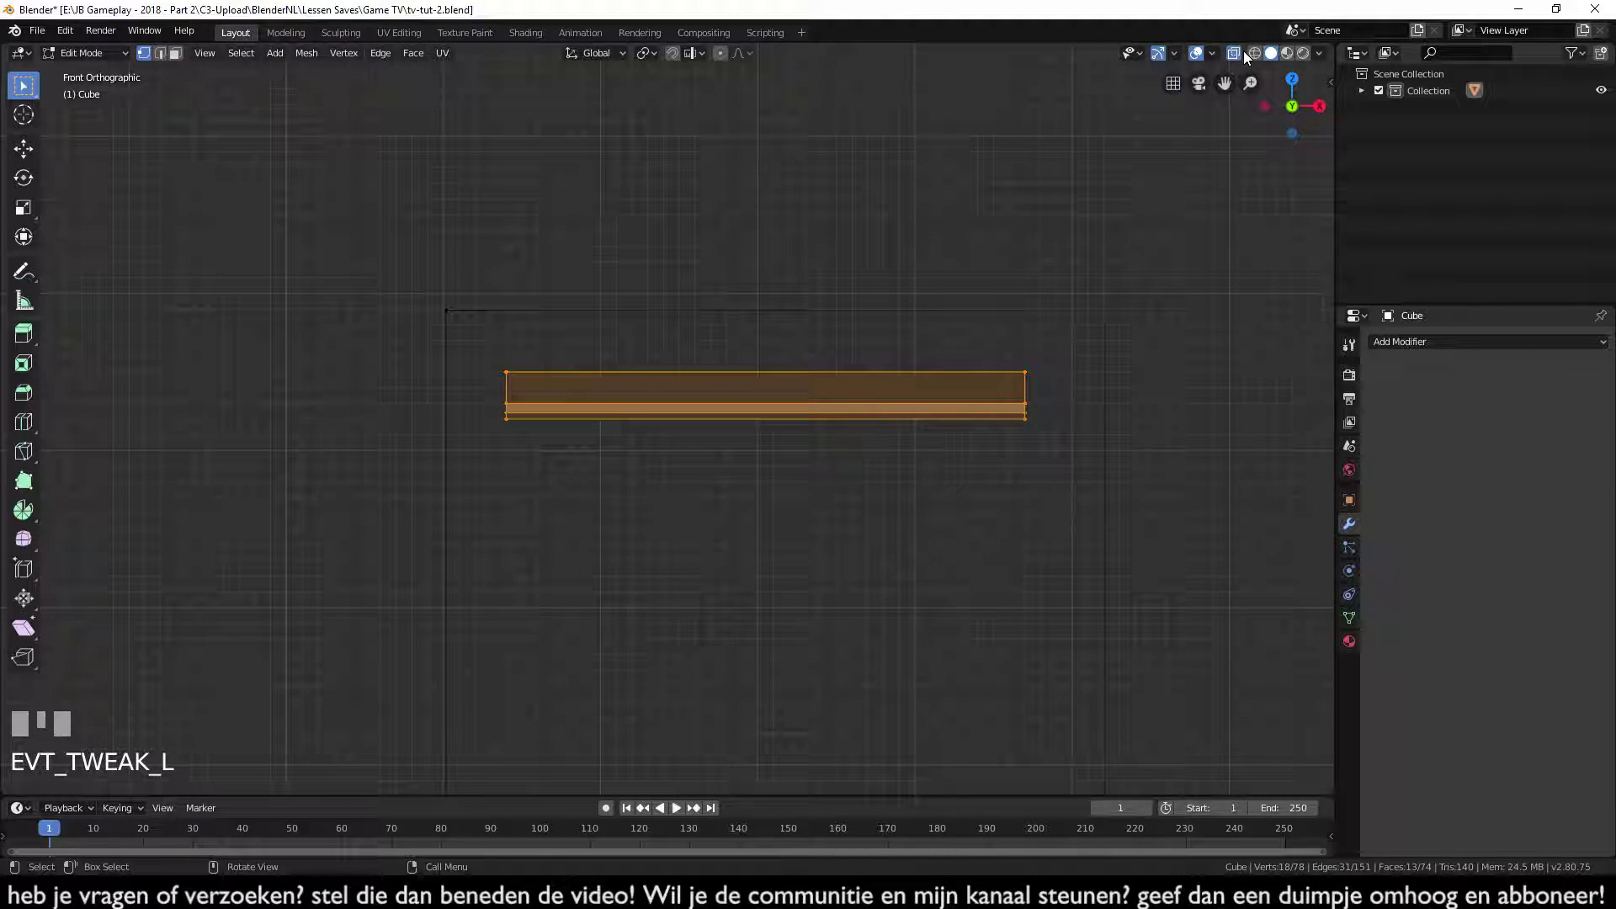
- In solid display, duplicate the bar just below itself and repeat with Shift+R into a column of slats
{"action": "left_click", "coordinate": [1239, 53]}
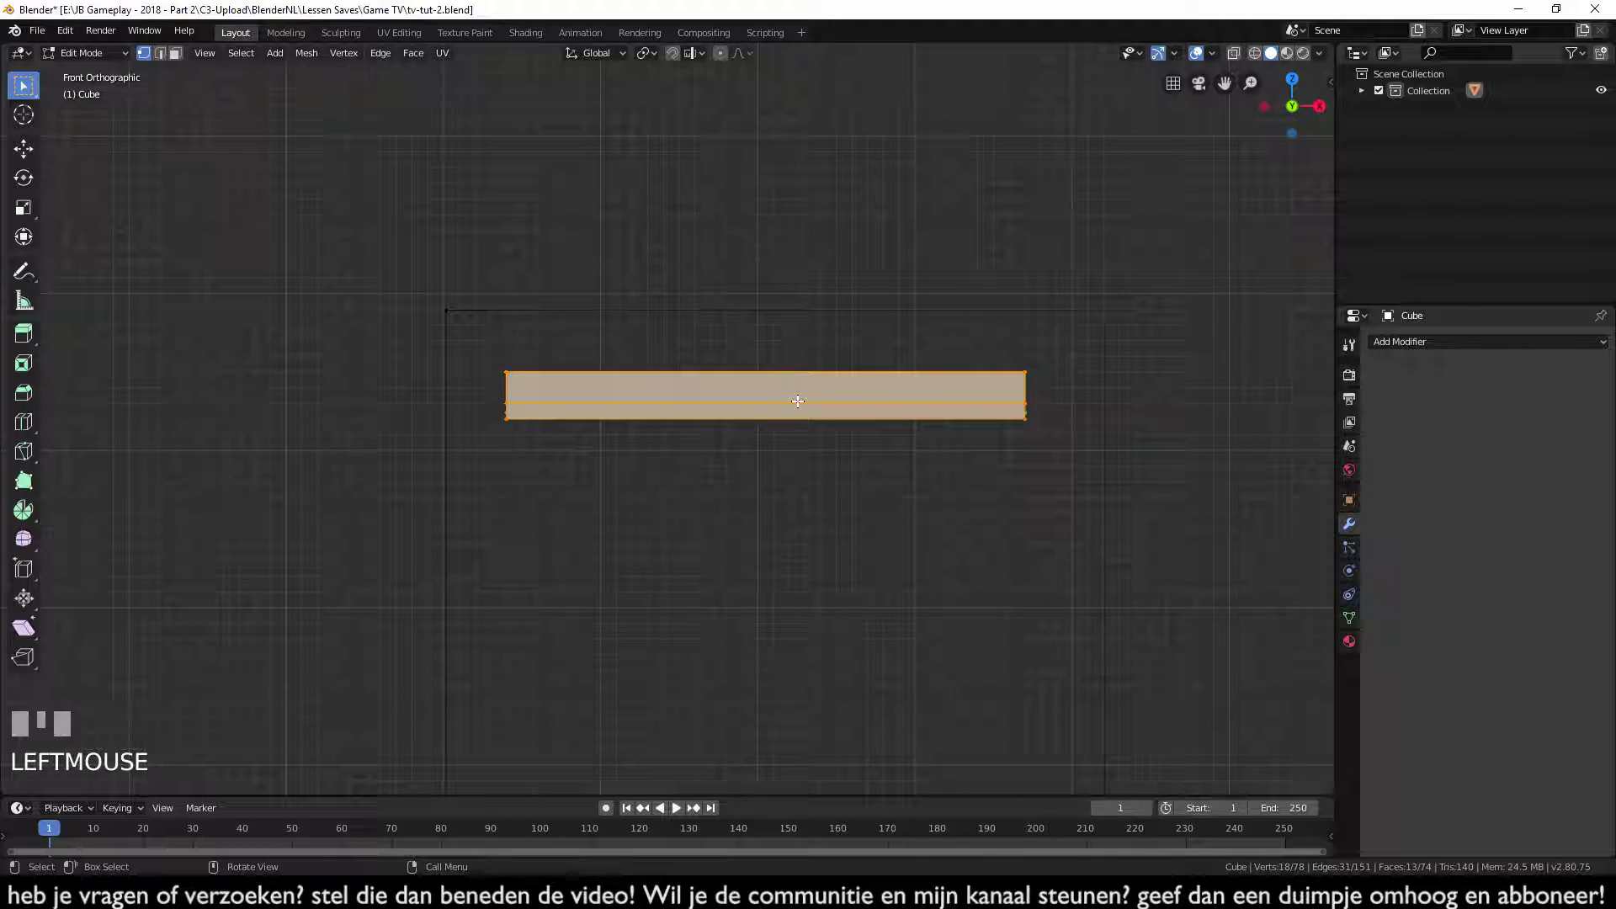
{"action": "key", "text": "shift+d"}
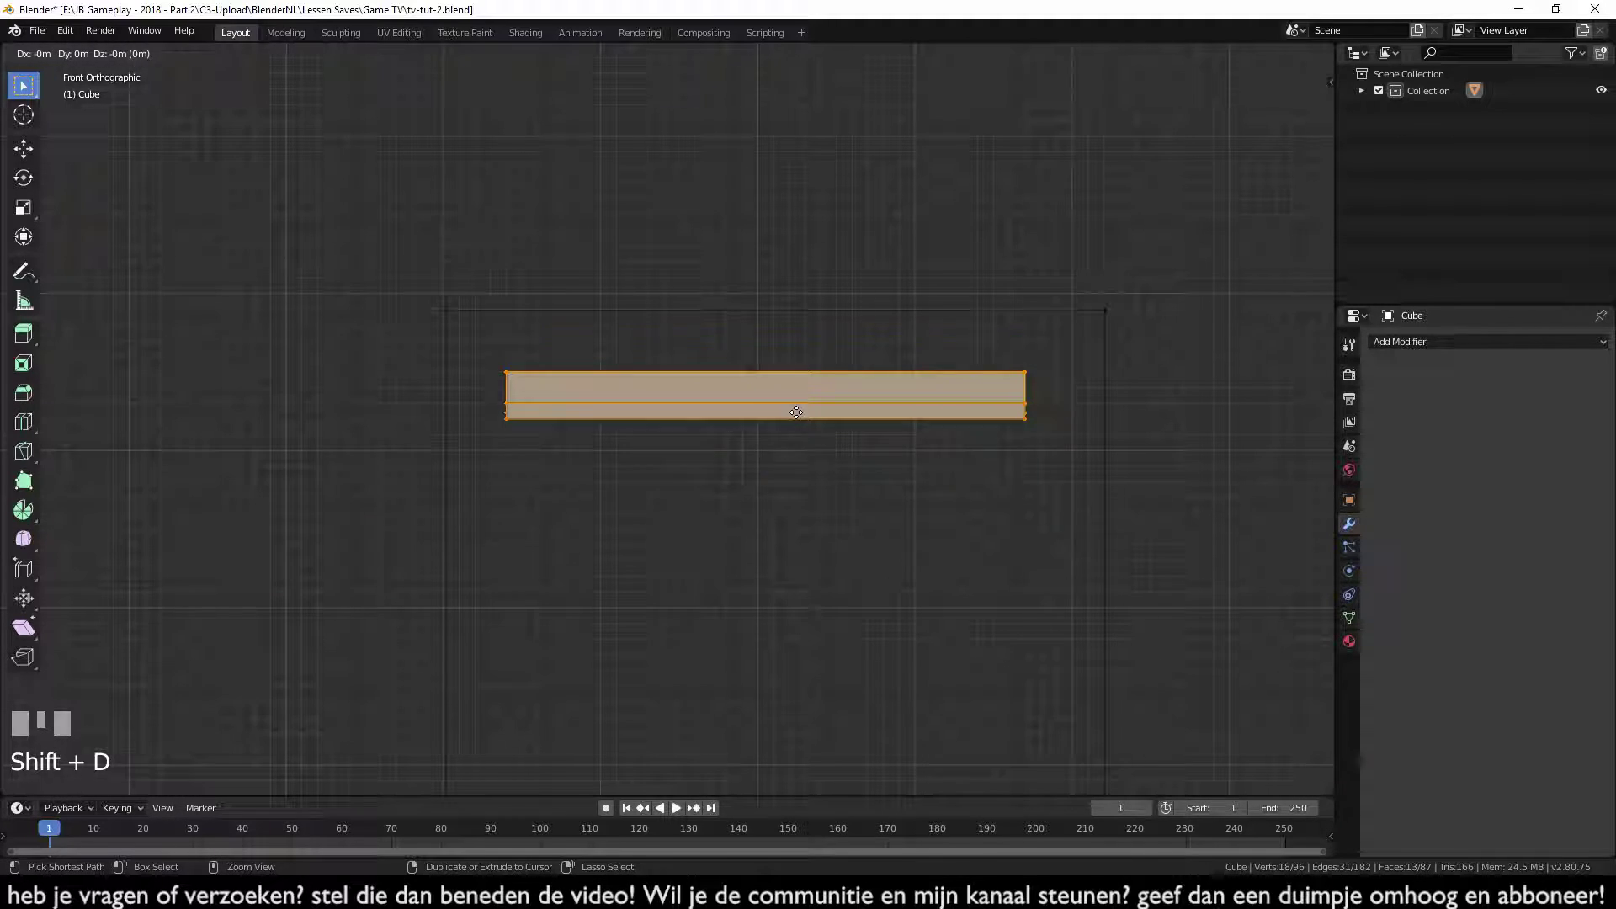
{"action": "left_click", "coordinate": [791, 447]}
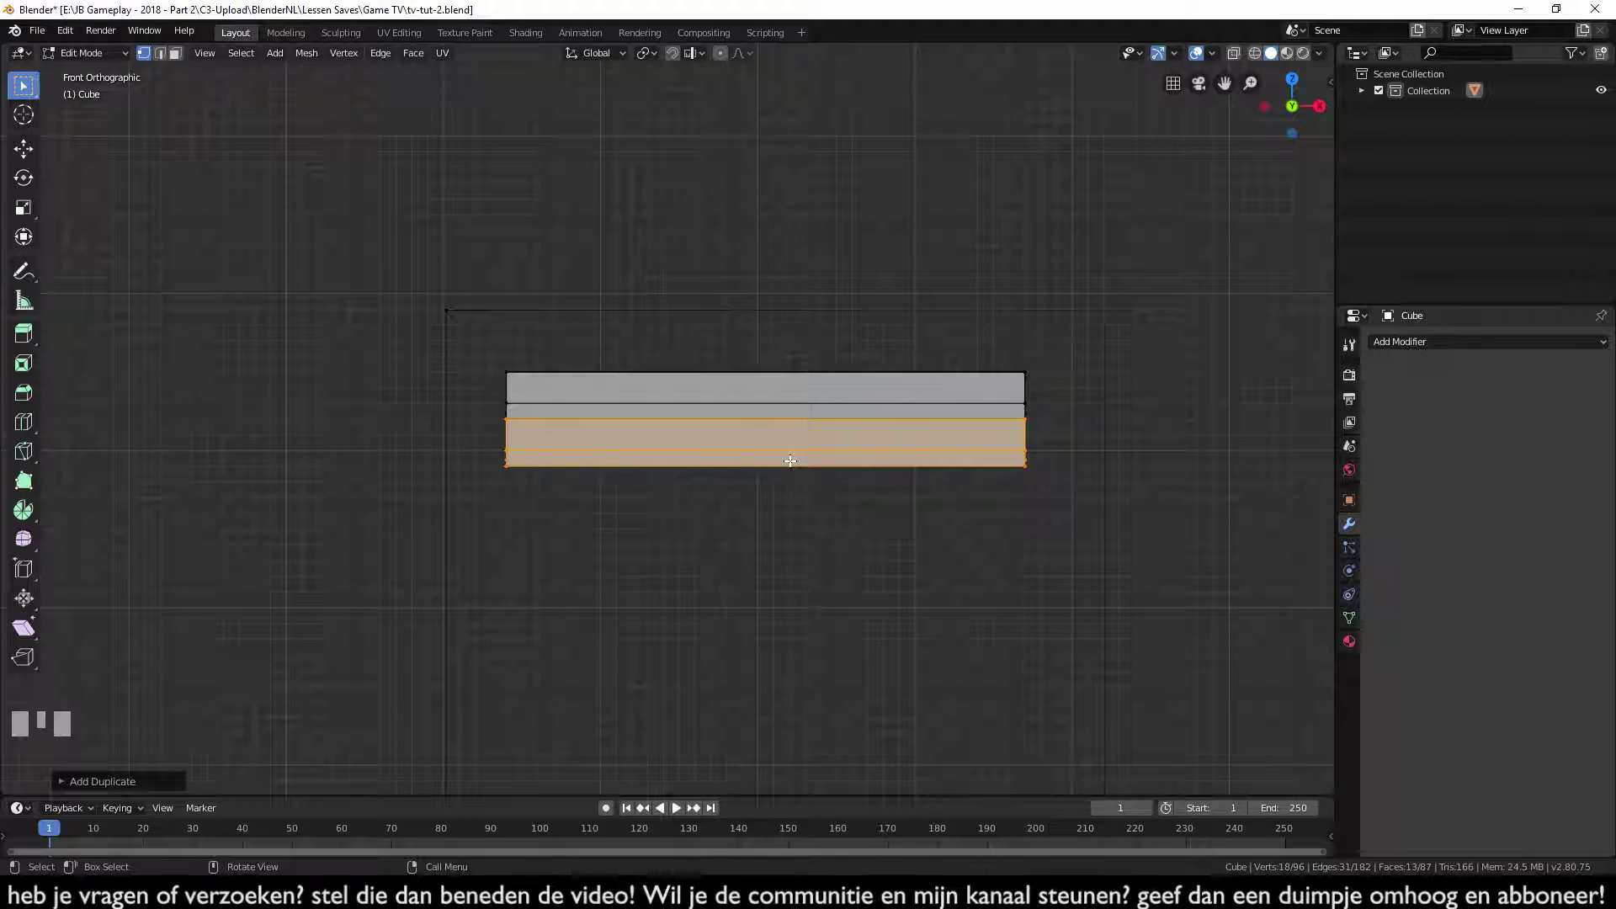
{"action": "scroll", "scroll_direction": "down", "scroll_amount": 3}
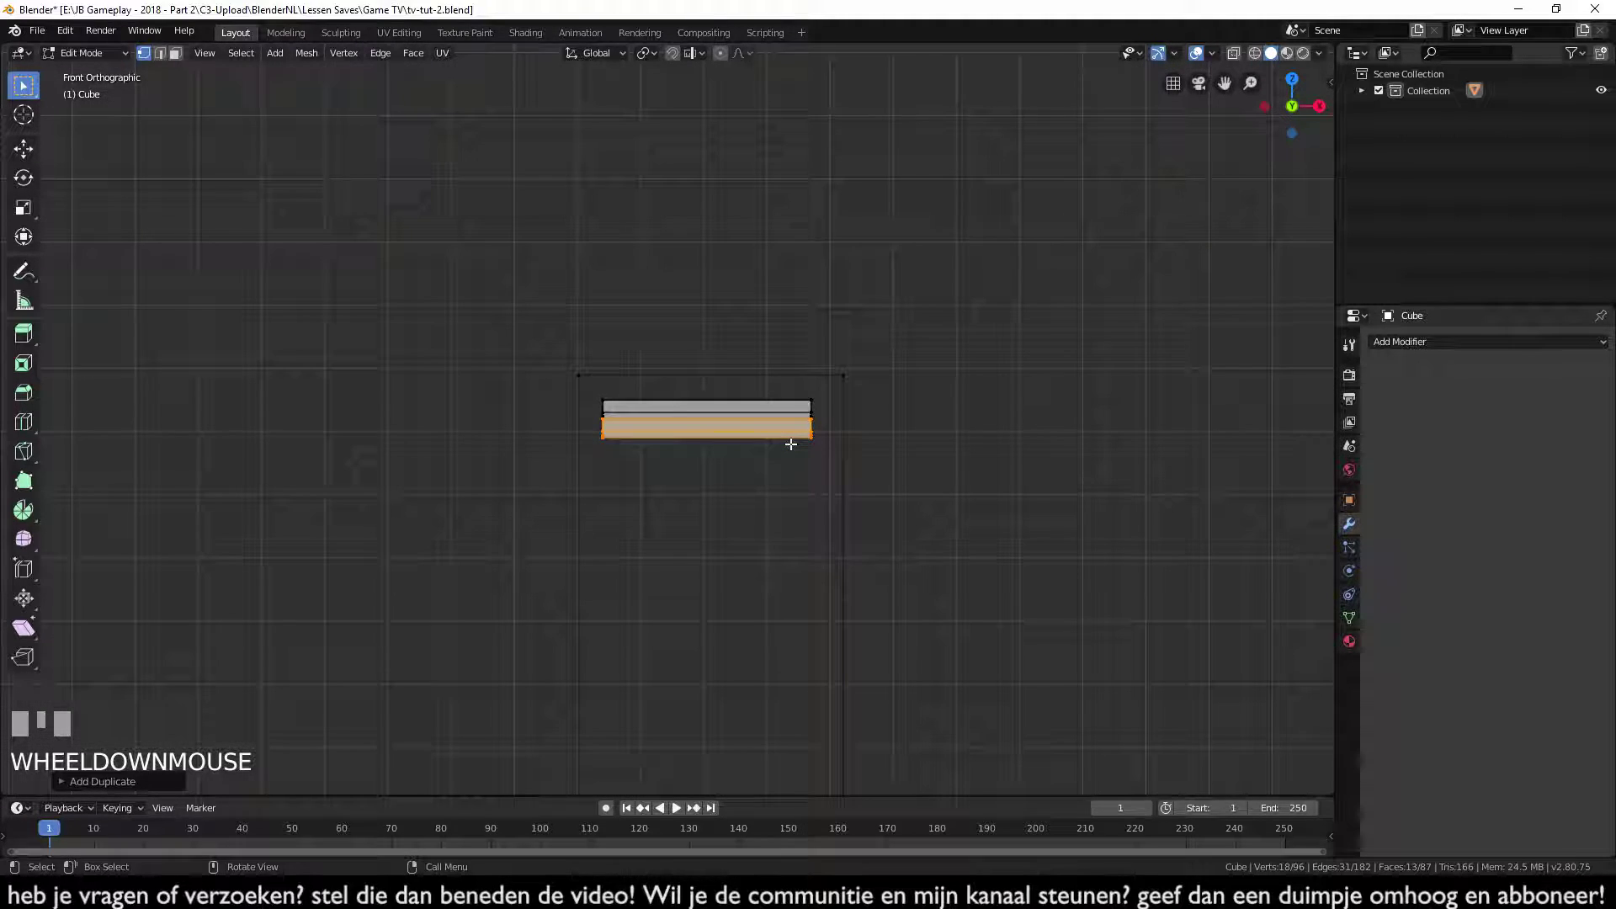
{"action": "key", "text": "shift+r"}
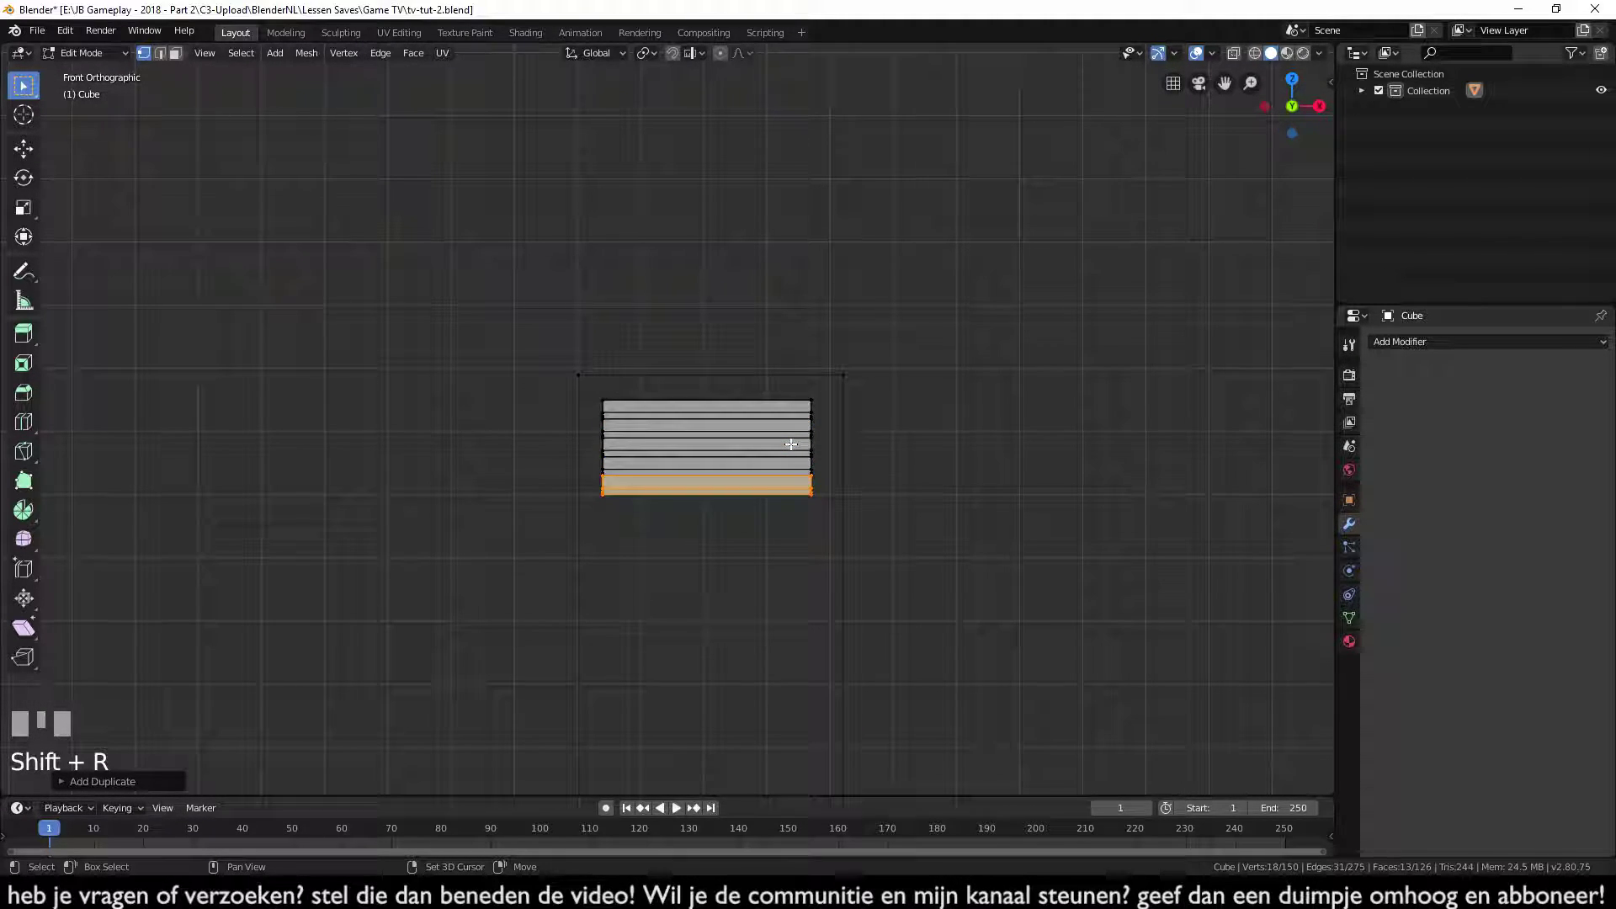
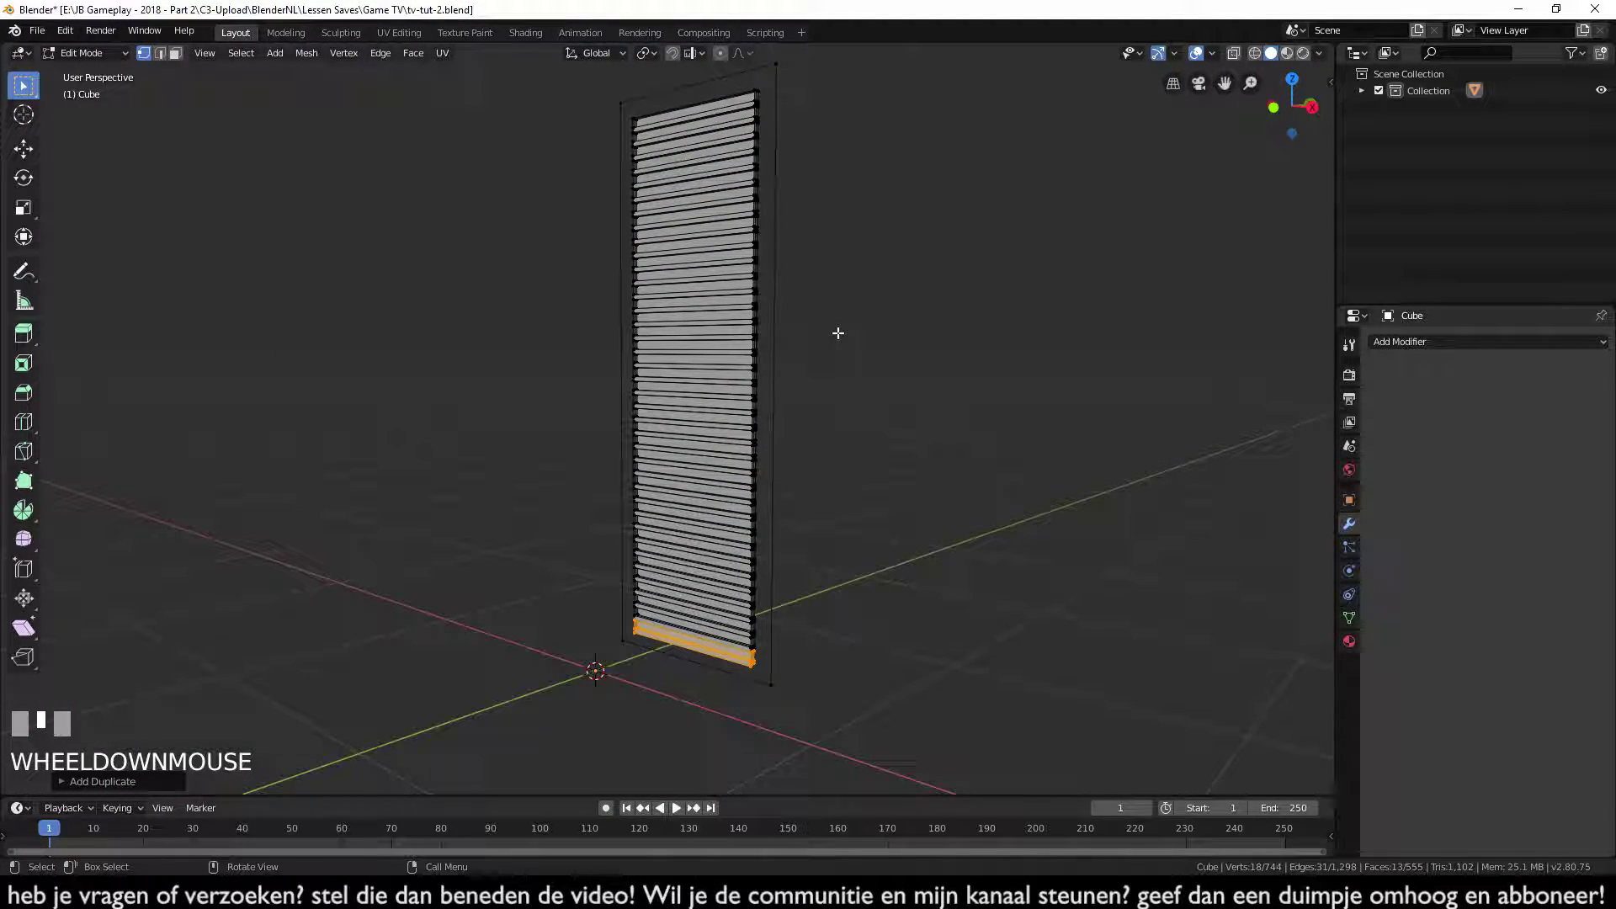
- Select all slats and merge by distance, removing 74 duplicate vertices
{"action": "key", "text": "a"}
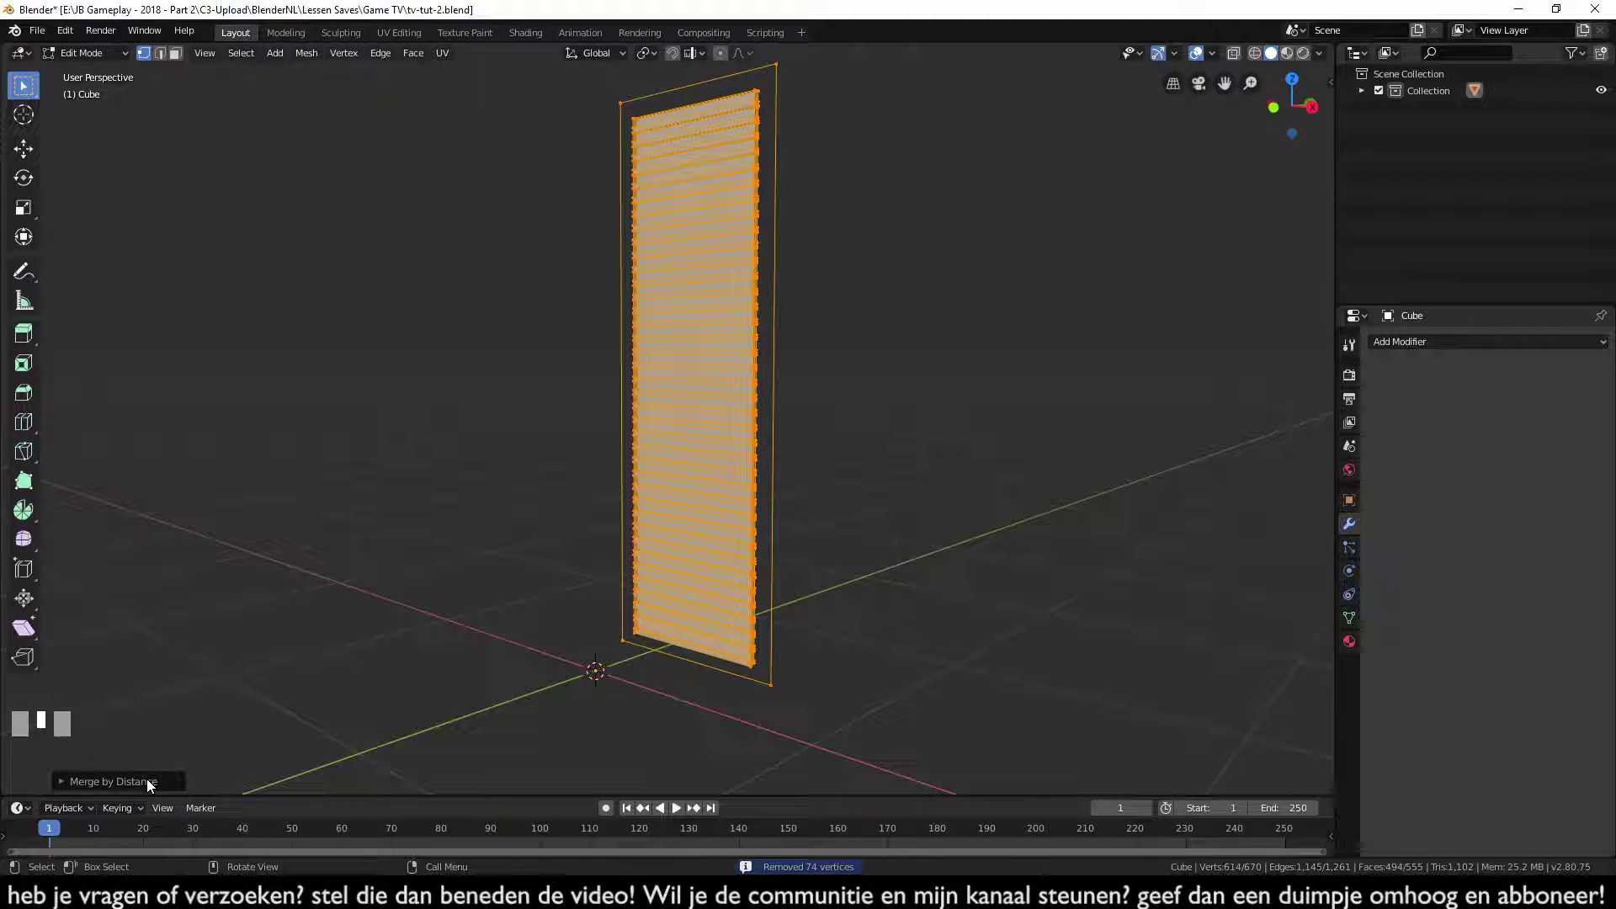
{"action": "left_click", "coordinate": [150, 783]}
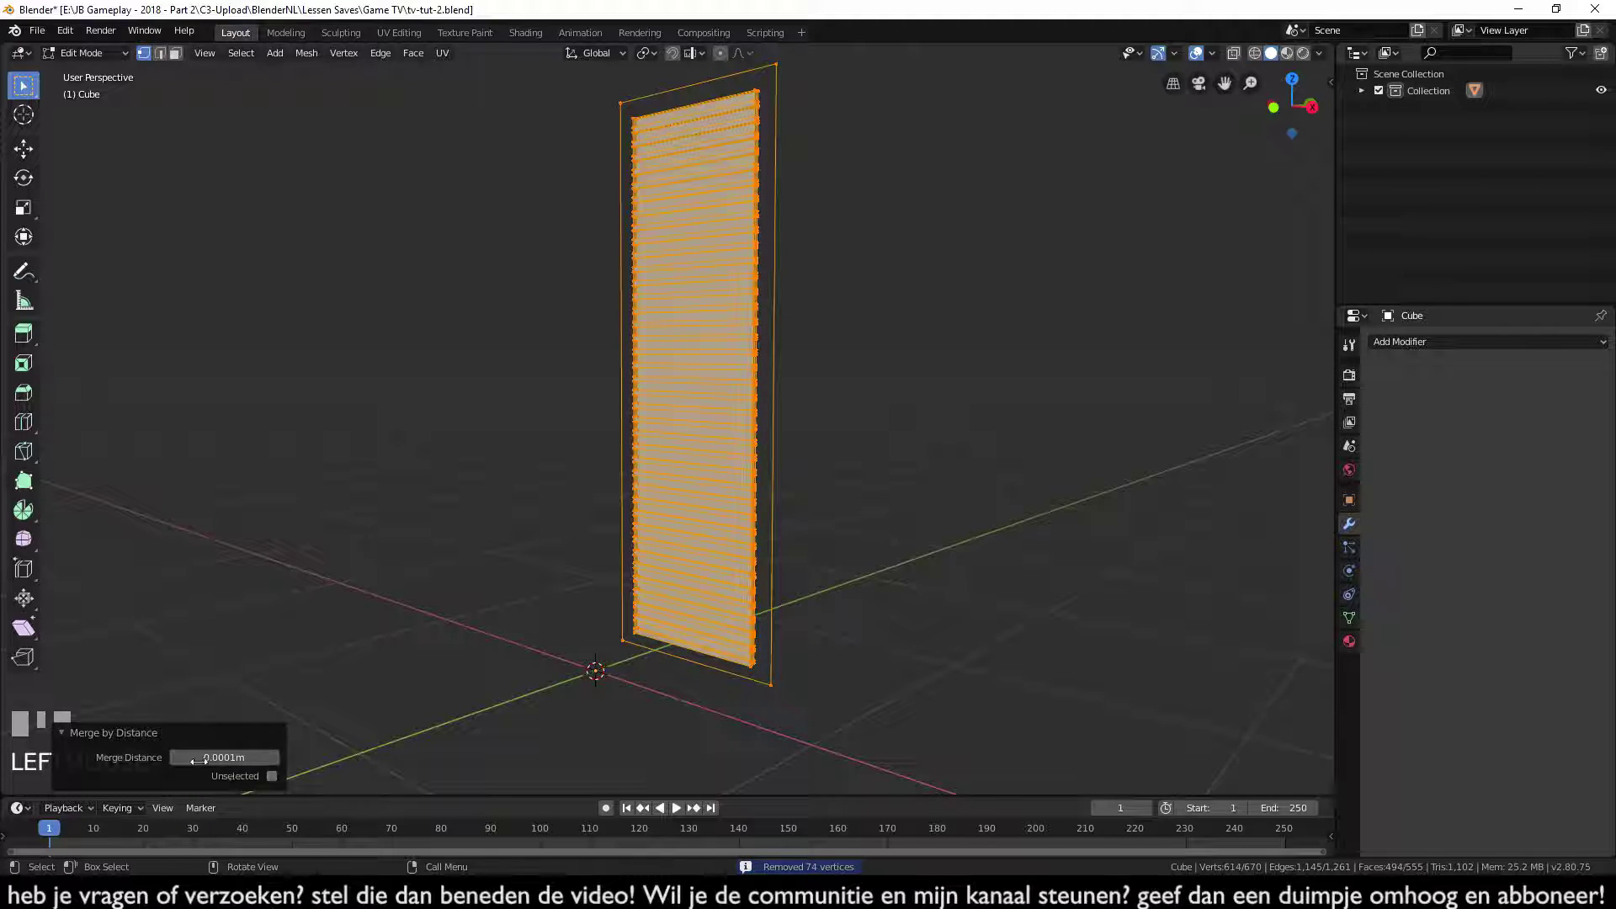
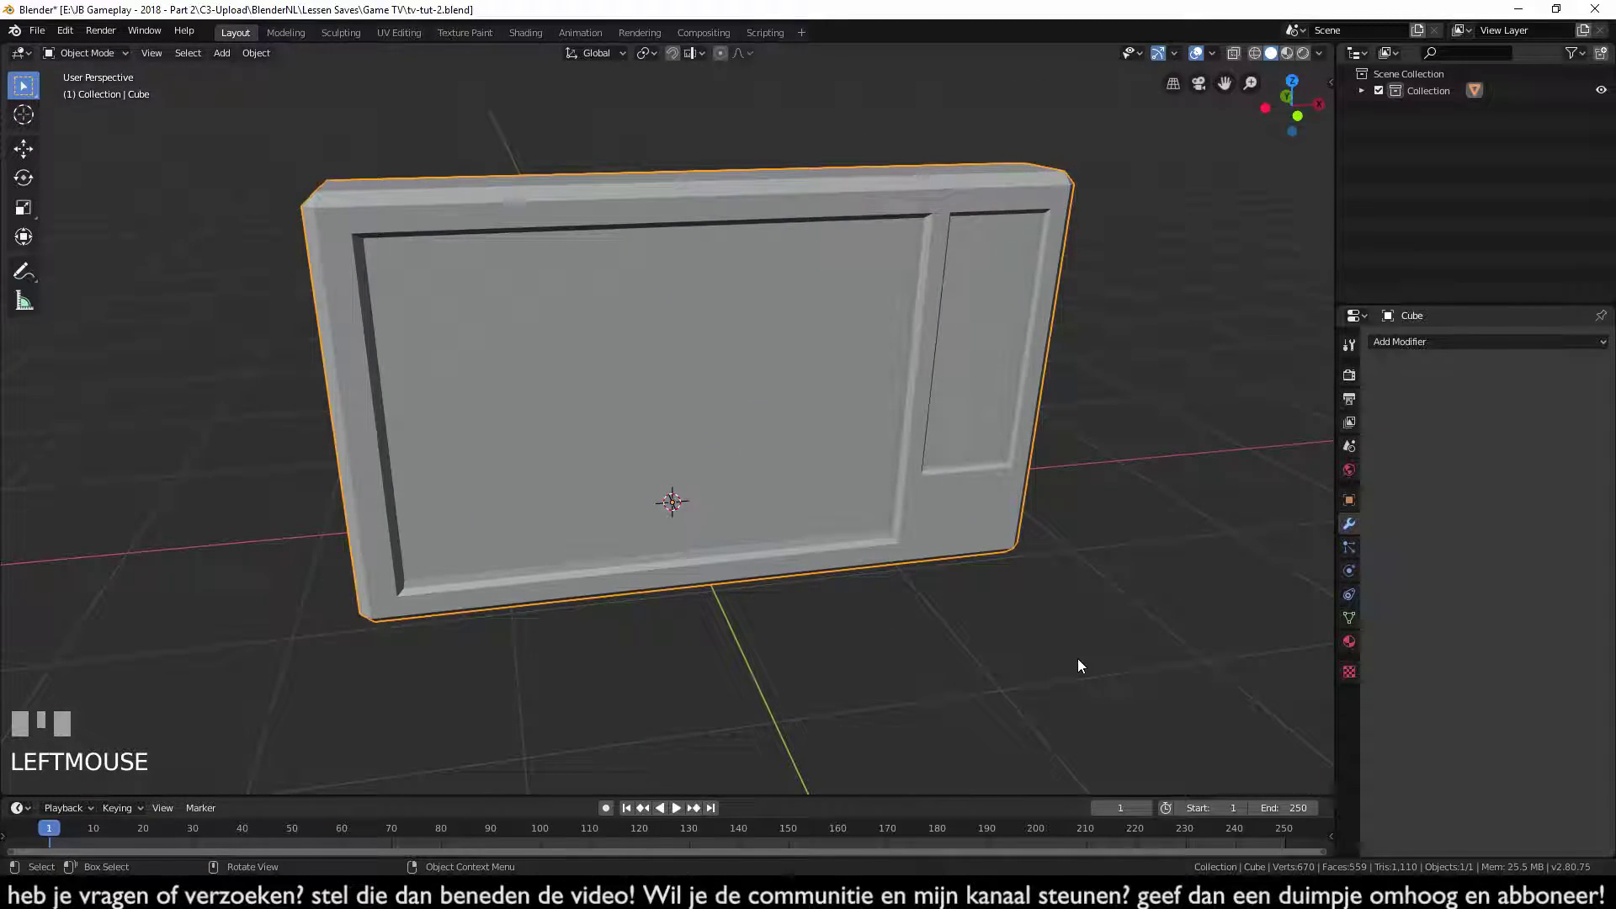
- Hide the TV body and bring up the Add menu for a new 16-vertex, 1 m, unfilled circle
{"action": "key", "text": "h"}
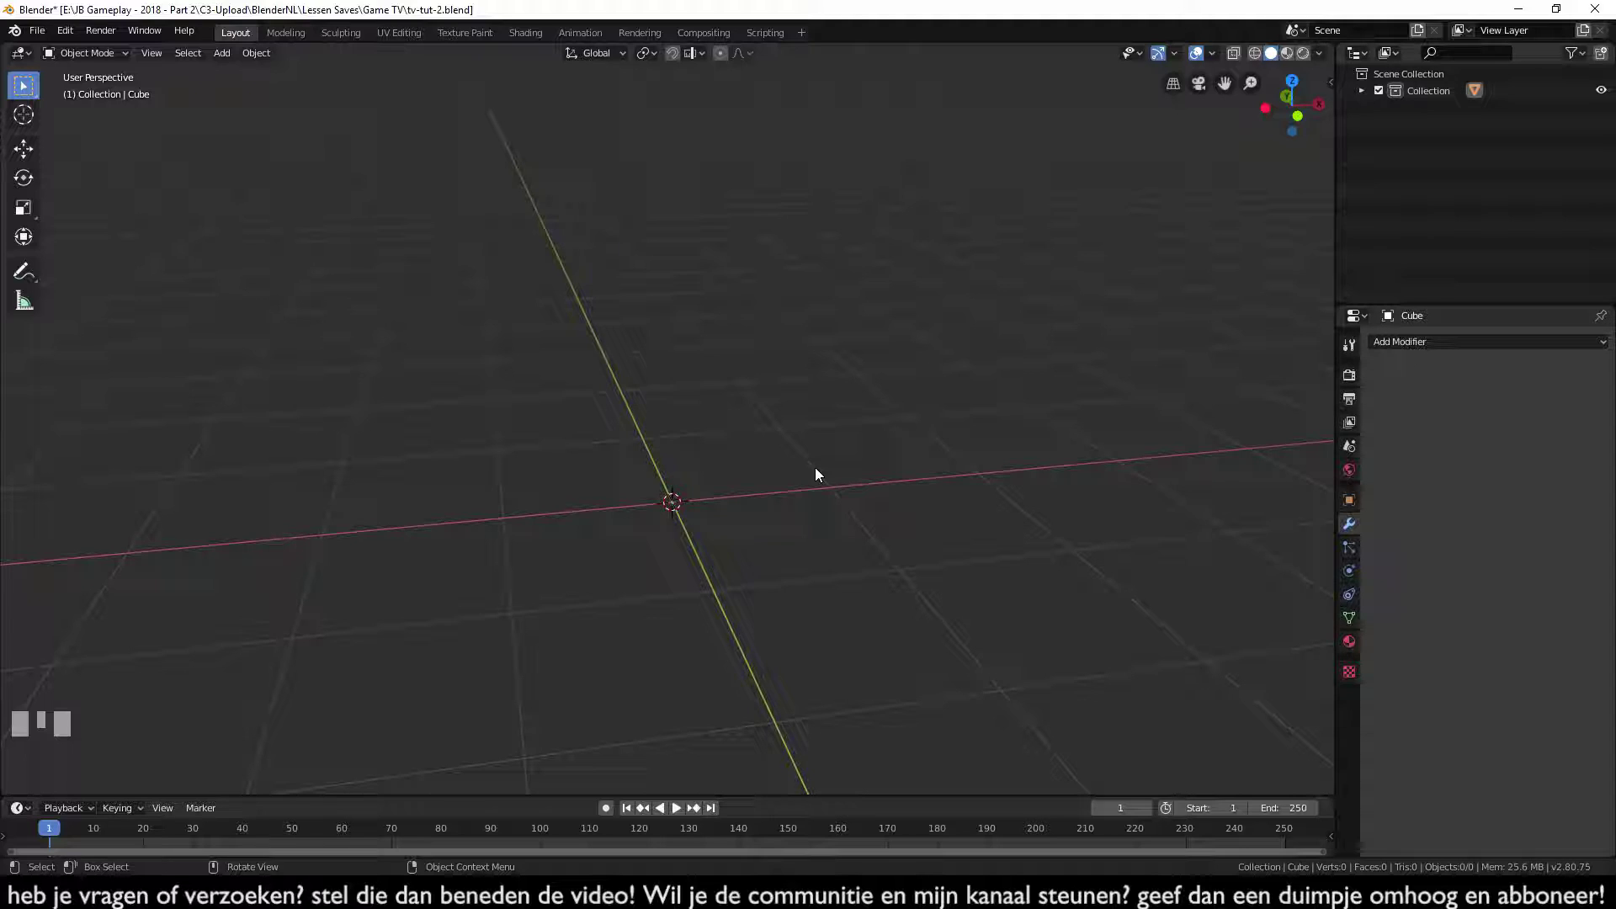
{"action": "key", "text": "shift+a"}
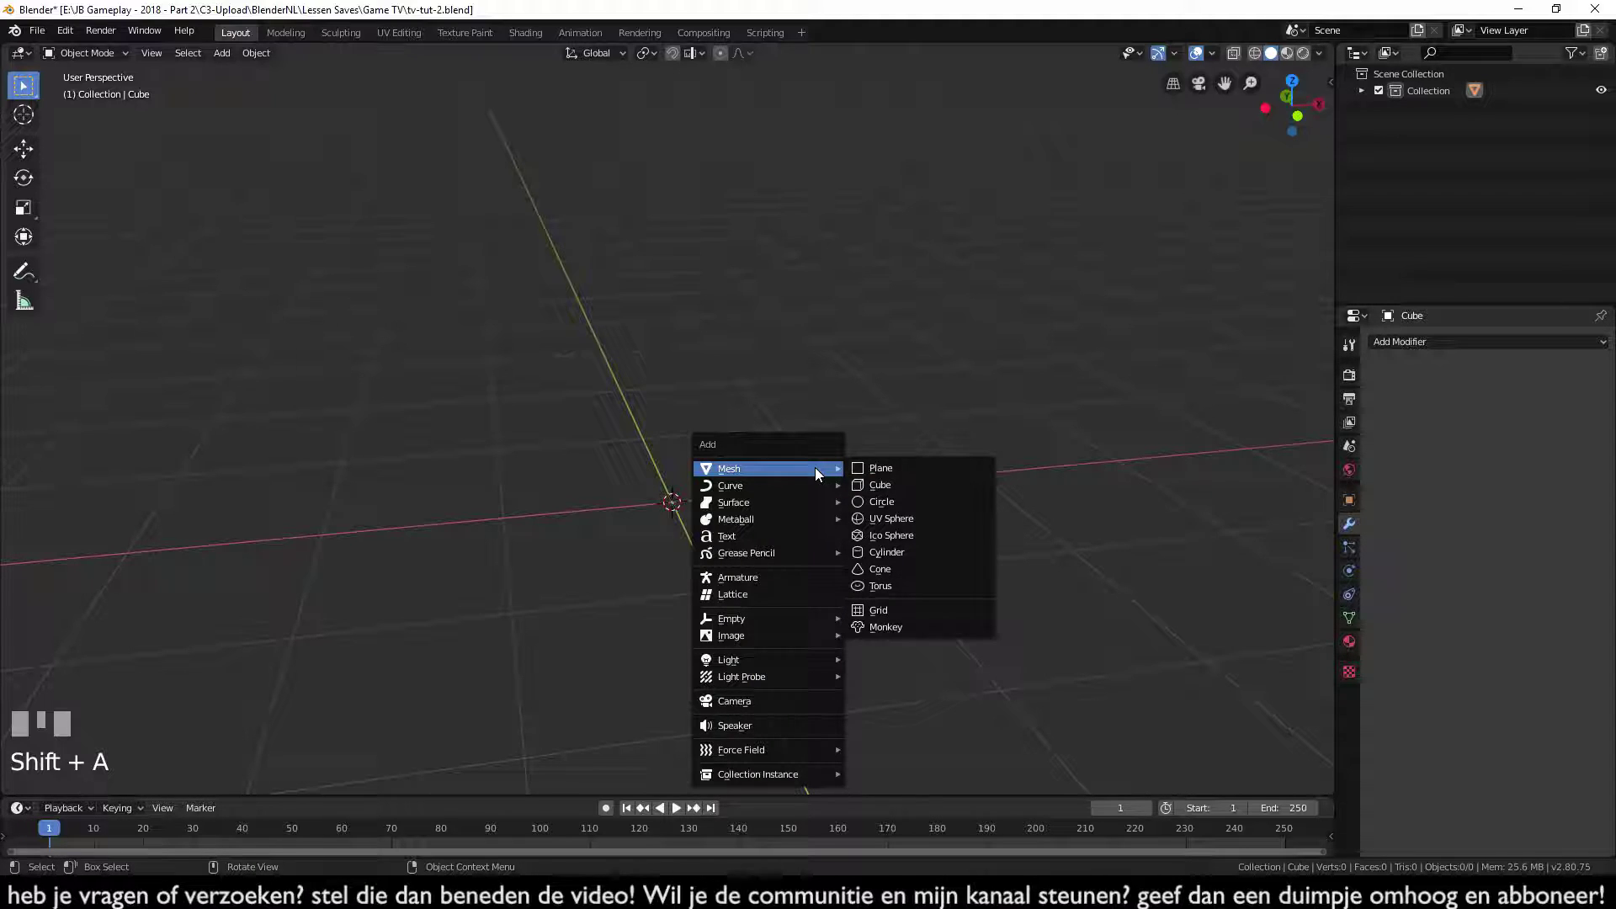
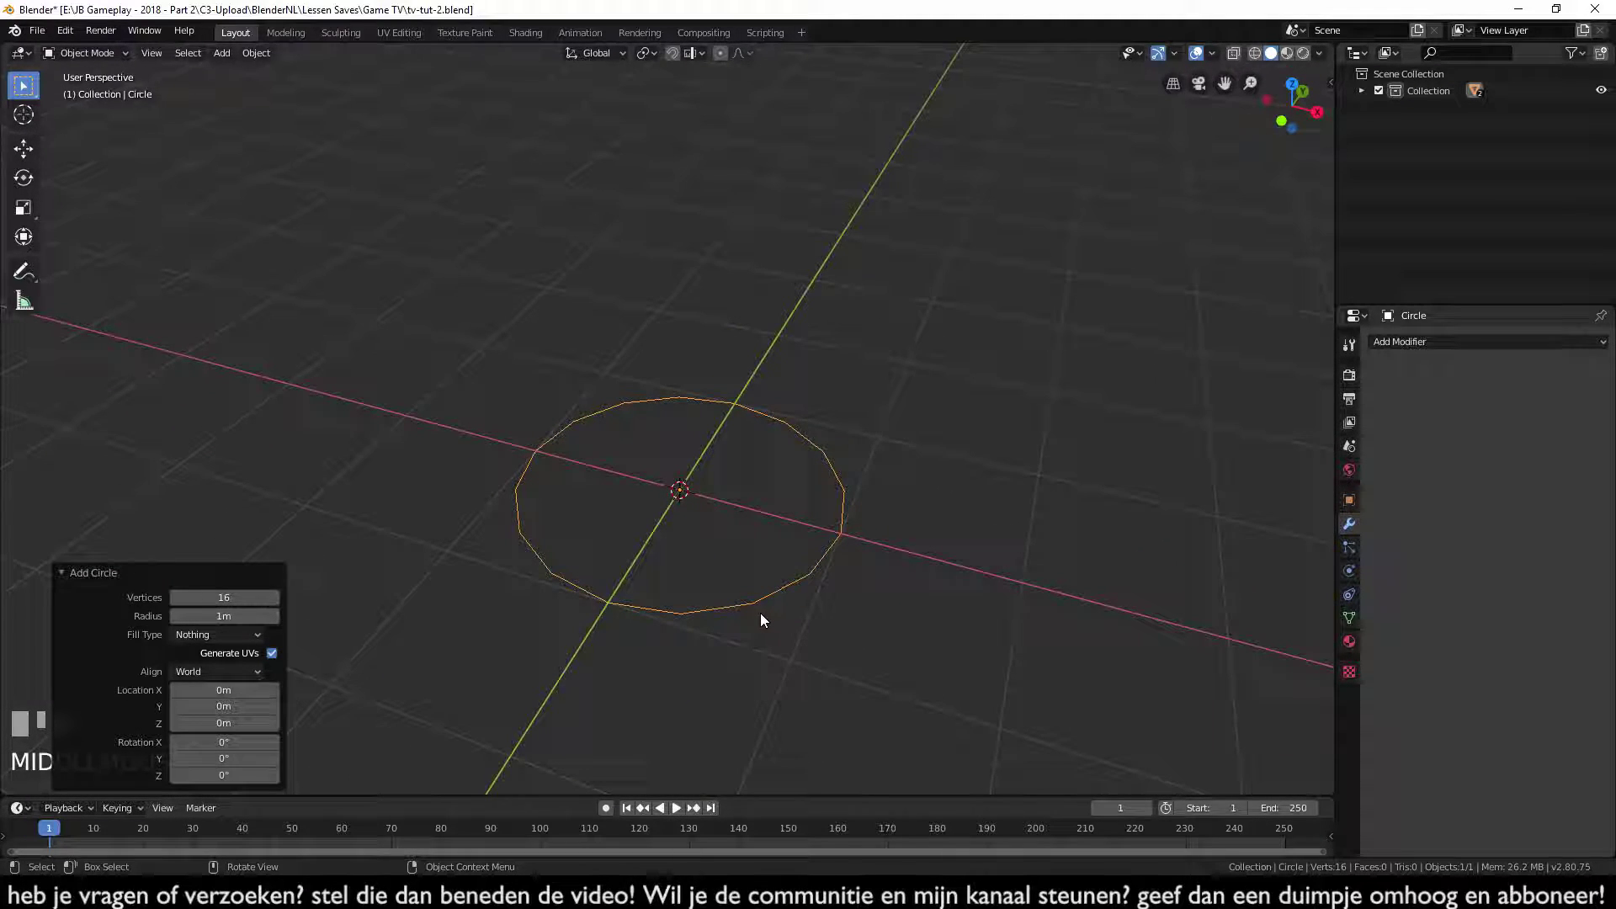
- In Edit Mode from front view, extrude the circle upward into a thick 16-sided disc
{"action": "key", "text": "Tab"}
{"action": "key", "text": "KP_1"}
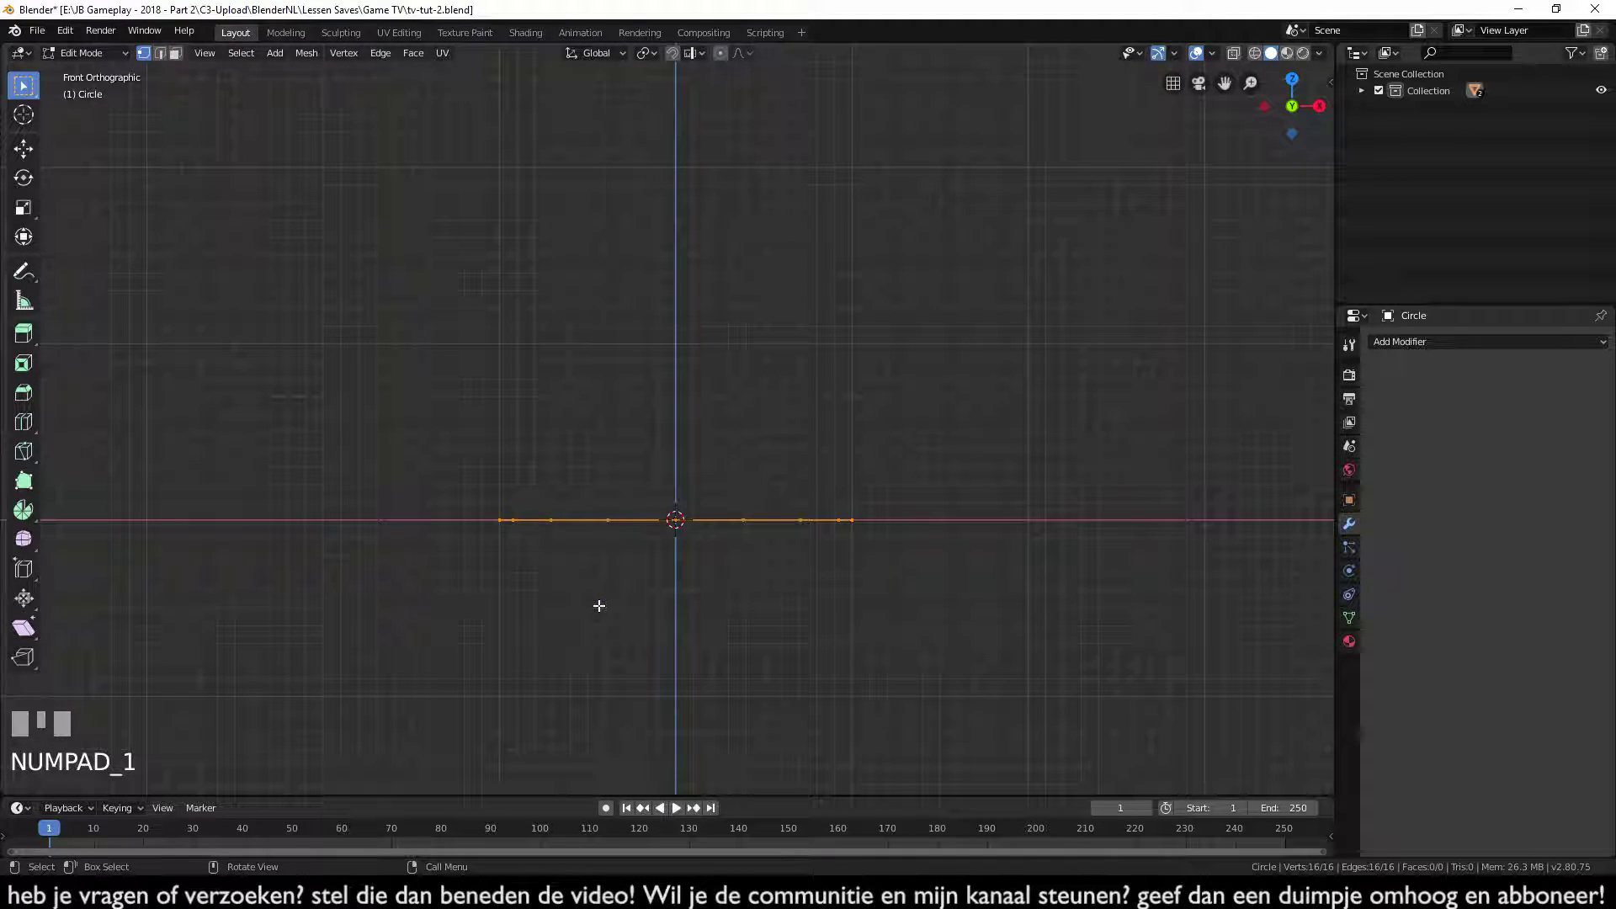
{"action": "key", "text": "e"}
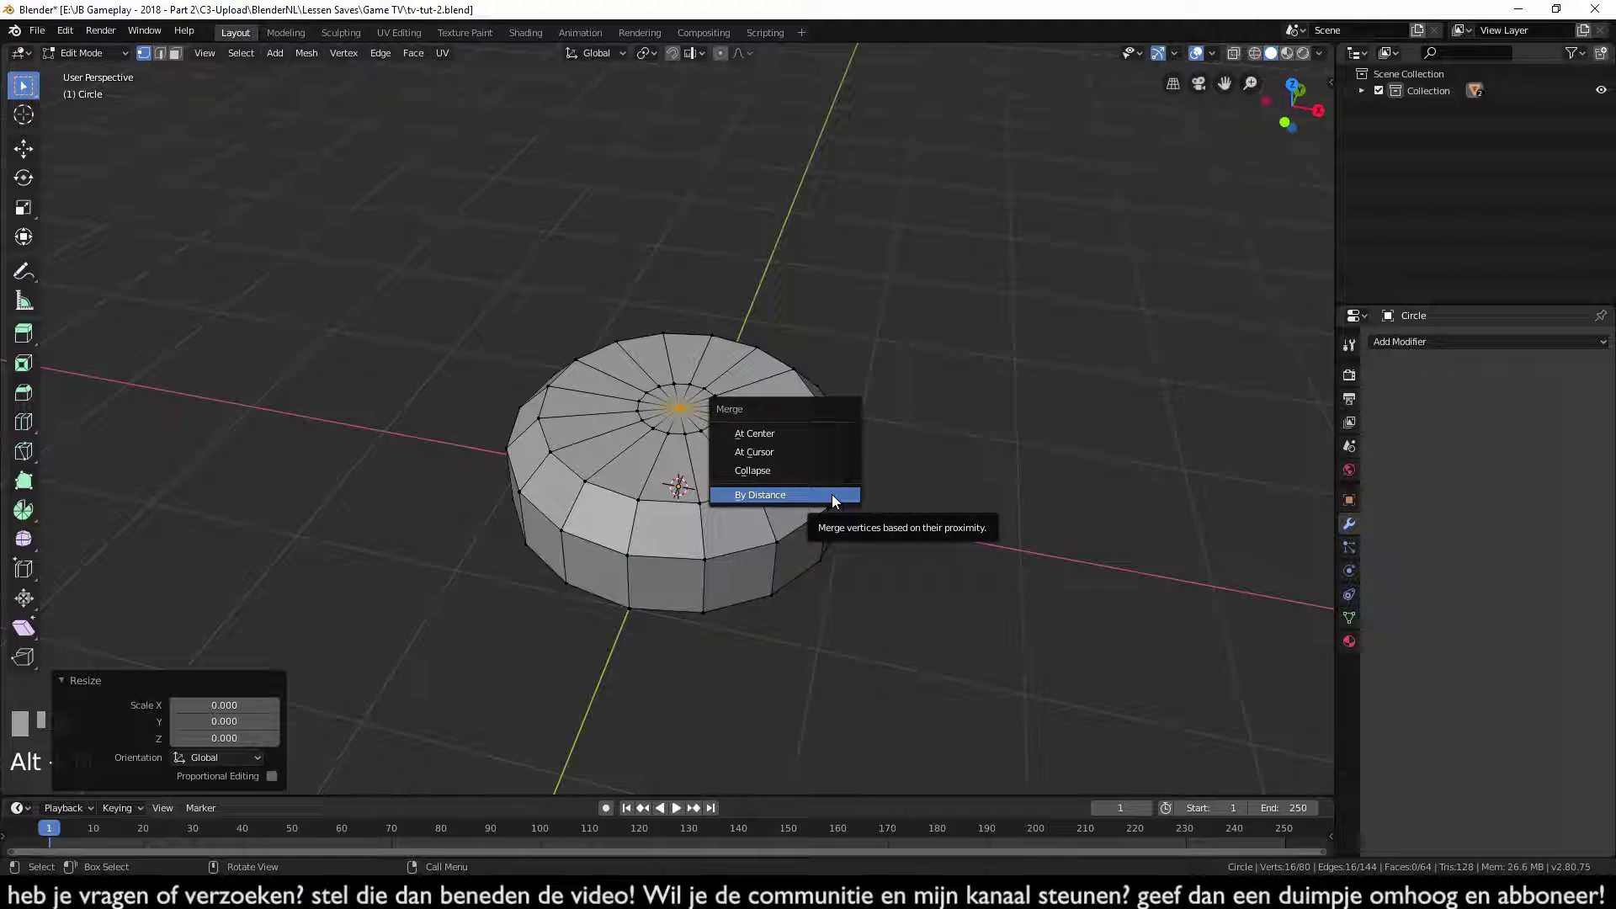
- Merge the disc's duplicate top vertices by distance and leave Edit Mode to inspect it
{"action": "key", "text": "Tab"}
{"action": "middle_click", "coordinate": [952, 649]}
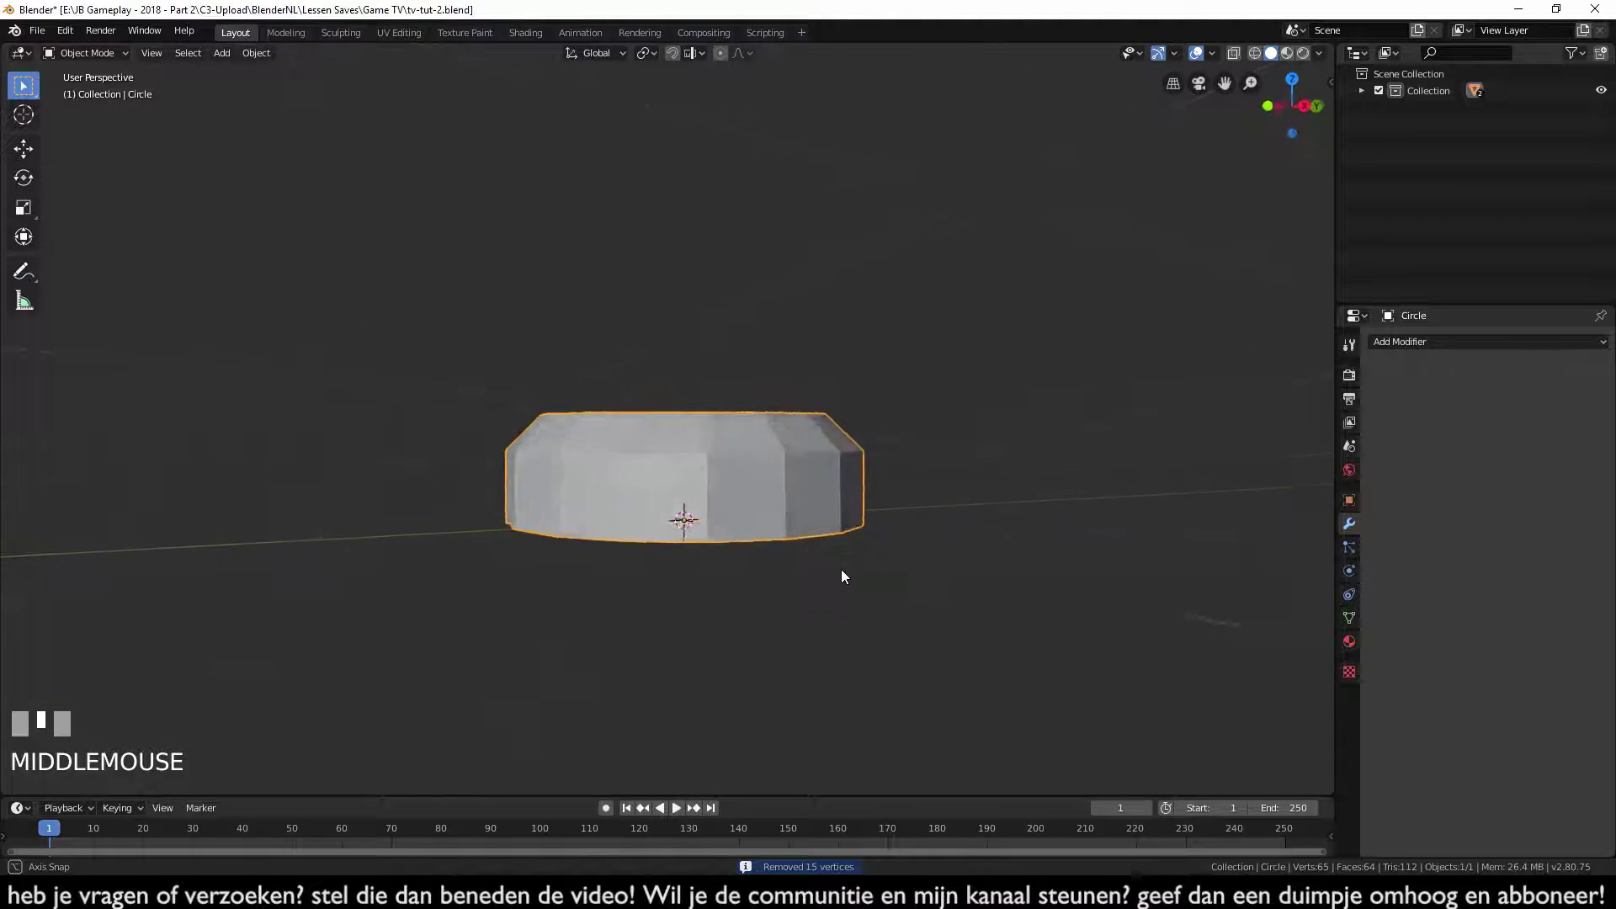
- Rotate the disc 90° to face front, scale it to knob size and unhide the TV body
{"action": "key", "text": "KP_3"}
{"action": "key", "text": "r"}
{"action": "left_click_drag", "start_coordinate": [810, 588], "coordinate": [1110, 387]}
{"action": "key", "text": "alt+h"}
- Place the knob on the TV front below the speaker grille and duplicate it for a second knob
{"action": "left_click", "coordinate": [659, 611]}
{"action": "left_click_drag", "start_coordinate": [751, 614], "coordinate": [801, 498]}
{"action": "key", "text": "g"}
{"action": "key", "text": "Tab"}
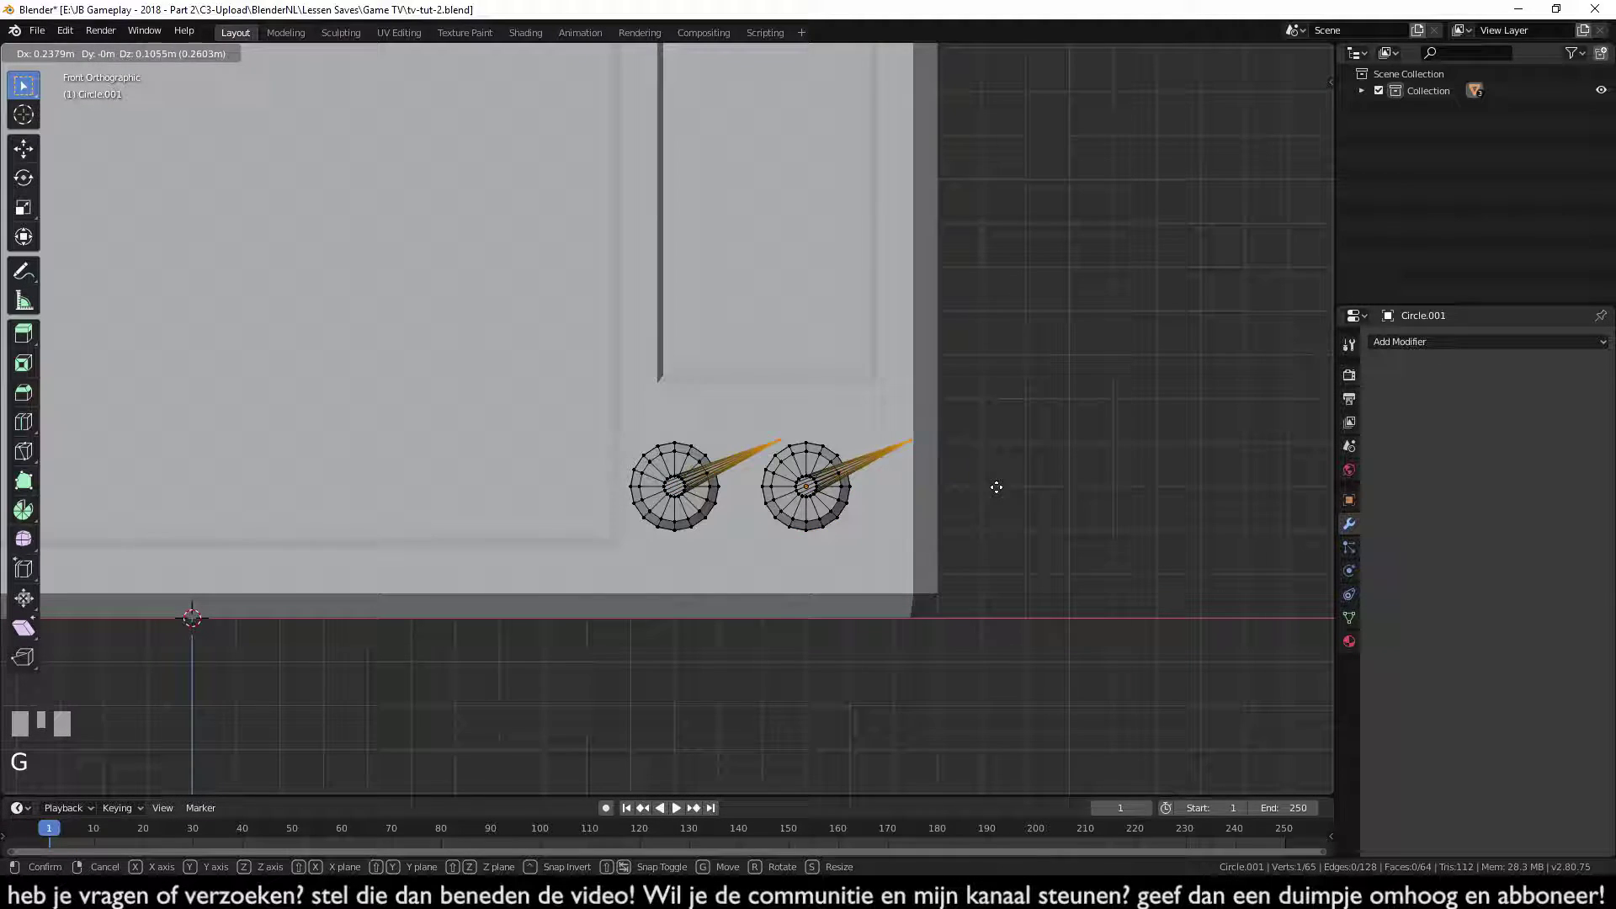
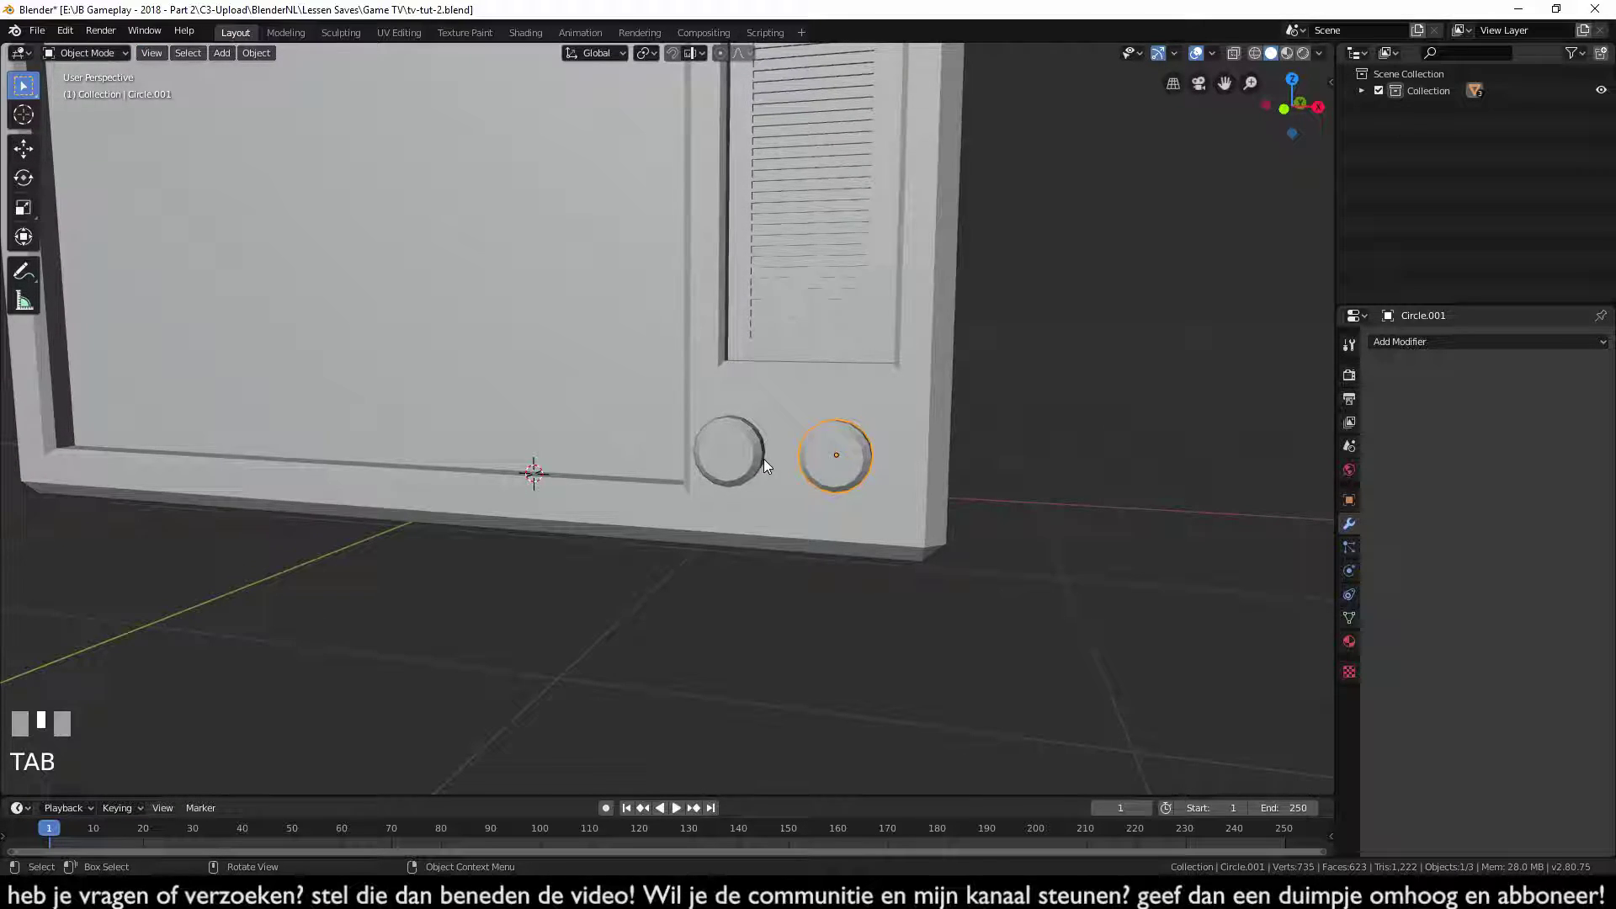
- From top view in wireframe, zoom onto the knobs and select the copied knob Circle.001
{"action": "key", "text": "KP_7"}
{"action": "middle_click", "coordinate": [798, 368]}
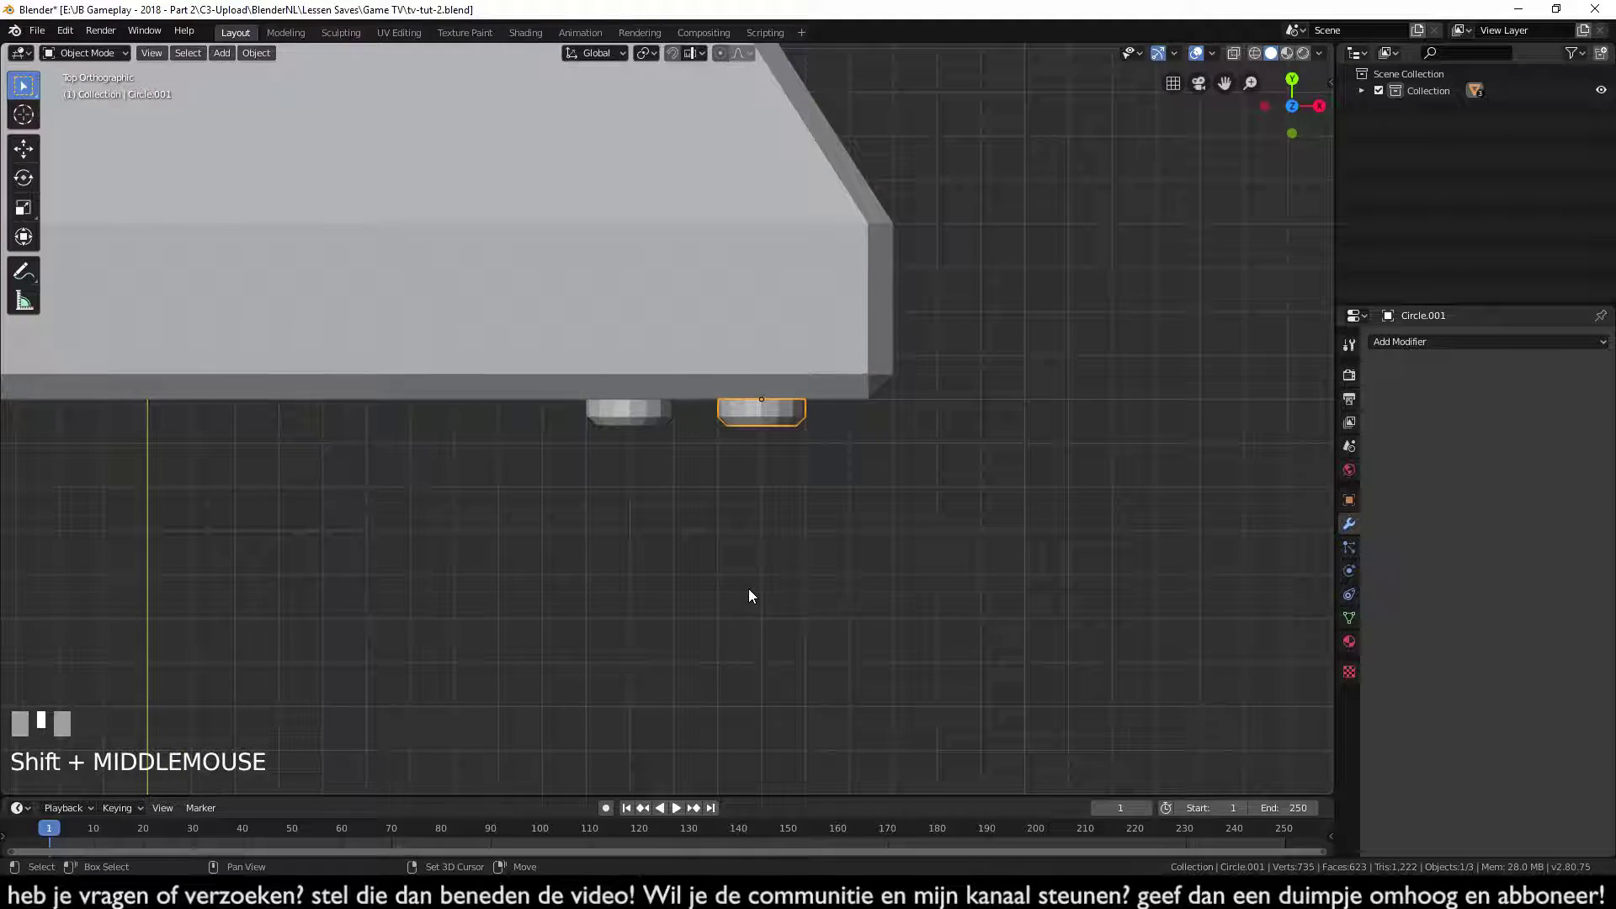
{"action": "scroll", "scroll_direction": "up", "scroll_amount": 3}
{"action": "left_click_drag", "start_coordinate": [842, 434], "coordinate": [818, 512]}
{"action": "scroll", "scroll_direction": "up", "scroll_amount": 3}
{"action": "middle_click", "coordinate": [827, 533]}
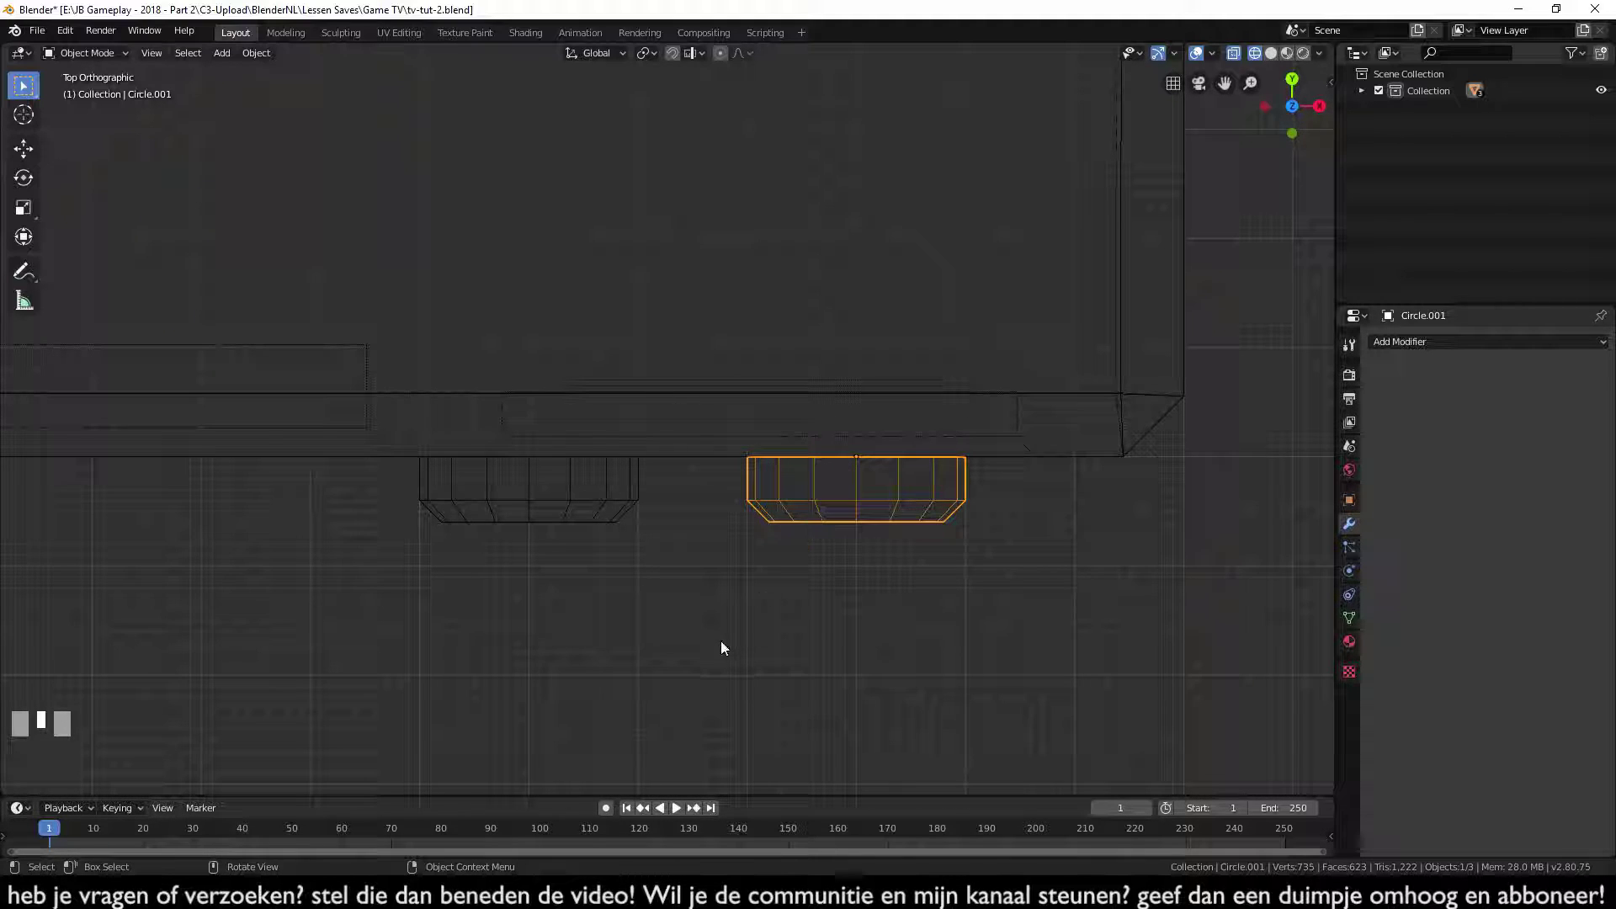
{"action": "left_click", "coordinate": [727, 645]}
{"action": "left_click_drag", "start_coordinate": [1008, 671], "coordinate": [825, 665]}
{"action": "scroll", "scroll_direction": "up", "scroll_amount": 3}
{"action": "left_click", "coordinate": [793, 548]}
{"action": "left_click", "coordinate": [766, 558]}
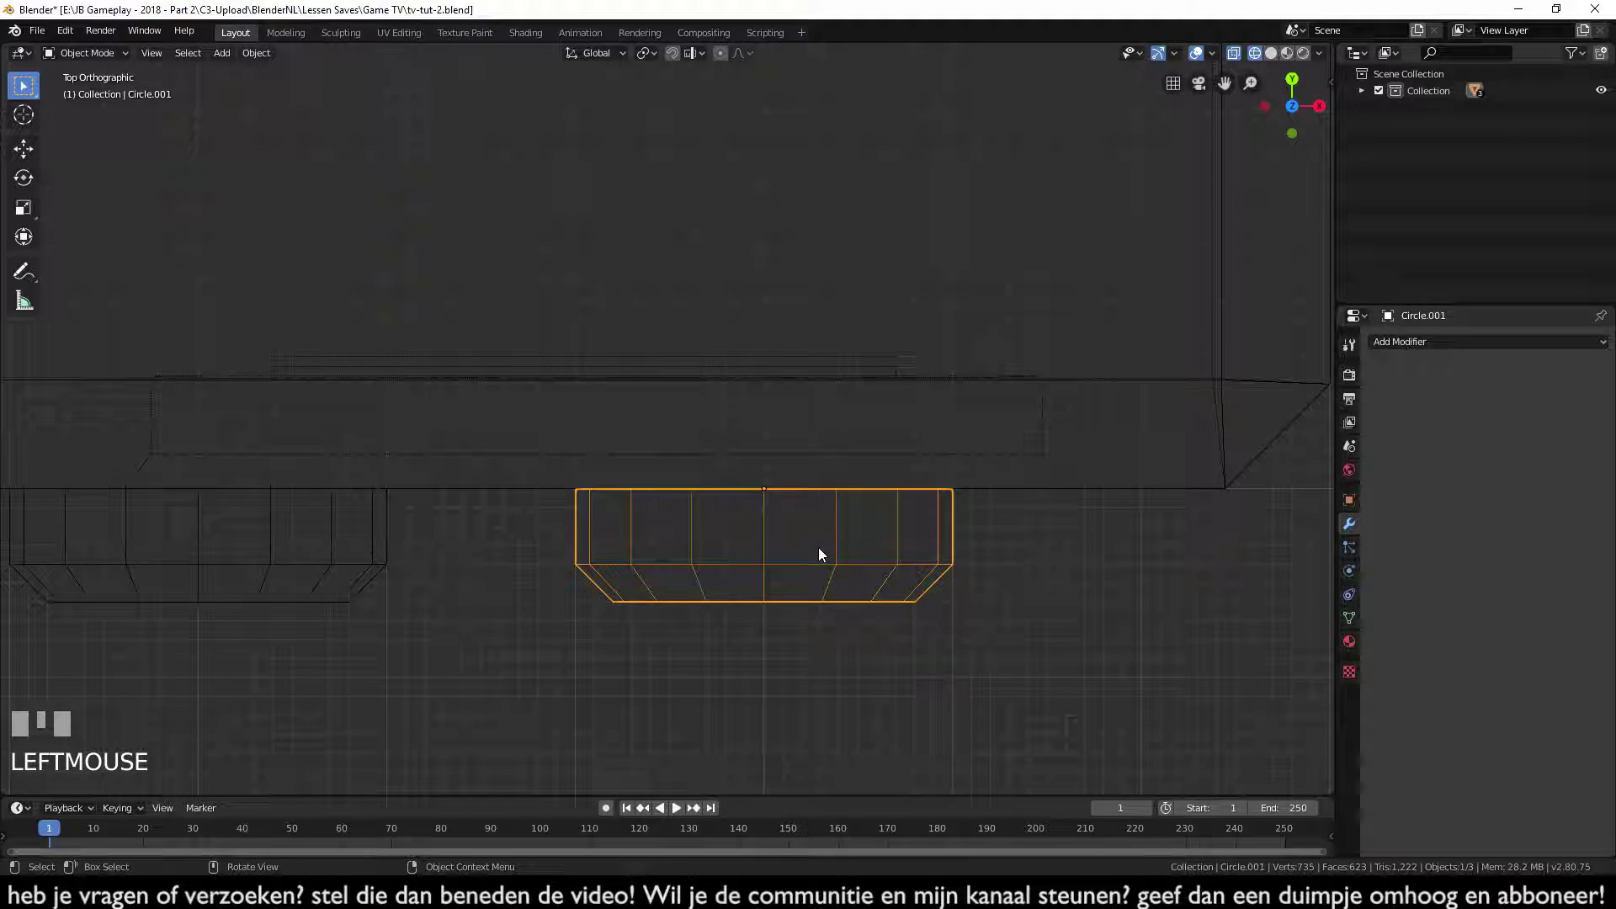
- Move the knob copy along X so it sits beside the first knob under the grille
{"action": "key", "text": "g"}
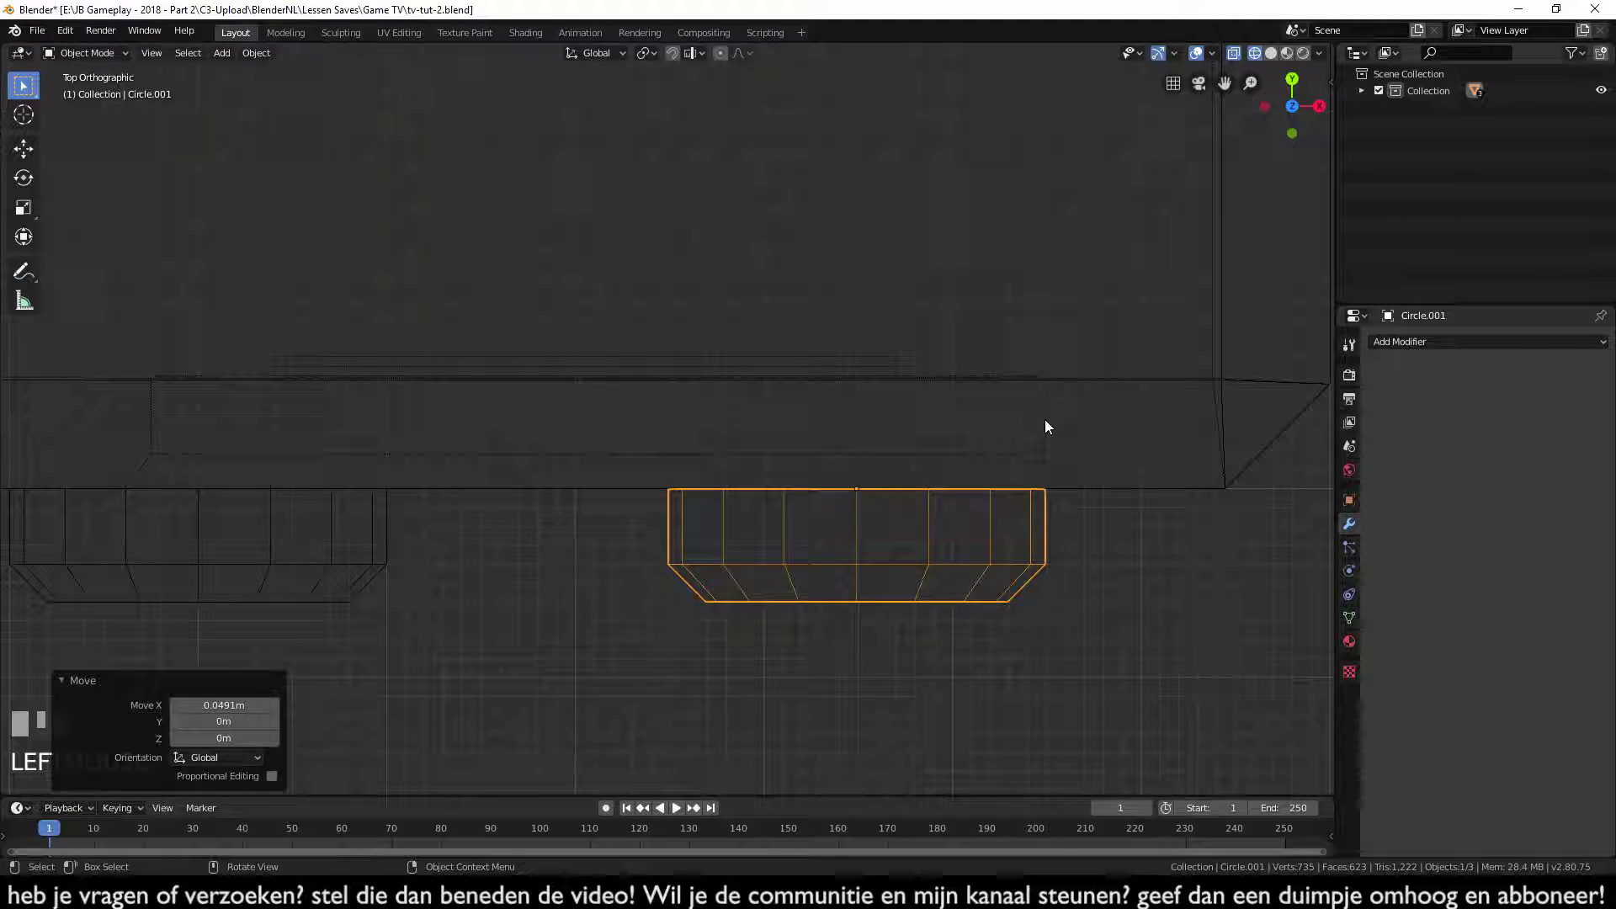
{"action": "left_click", "coordinate": [1058, 488]}
{"action": "left_click_drag", "start_coordinate": [1056, 501], "coordinate": [1033, 558]}
{"action": "left_click", "coordinate": [1033, 558]}
{"action": "left_click", "coordinate": [1120, 655]}
{"action": "left_click", "coordinate": [297, 549]}
{"action": "left_click", "coordinate": [280, 542]}
{"action": "key", "text": "g"}
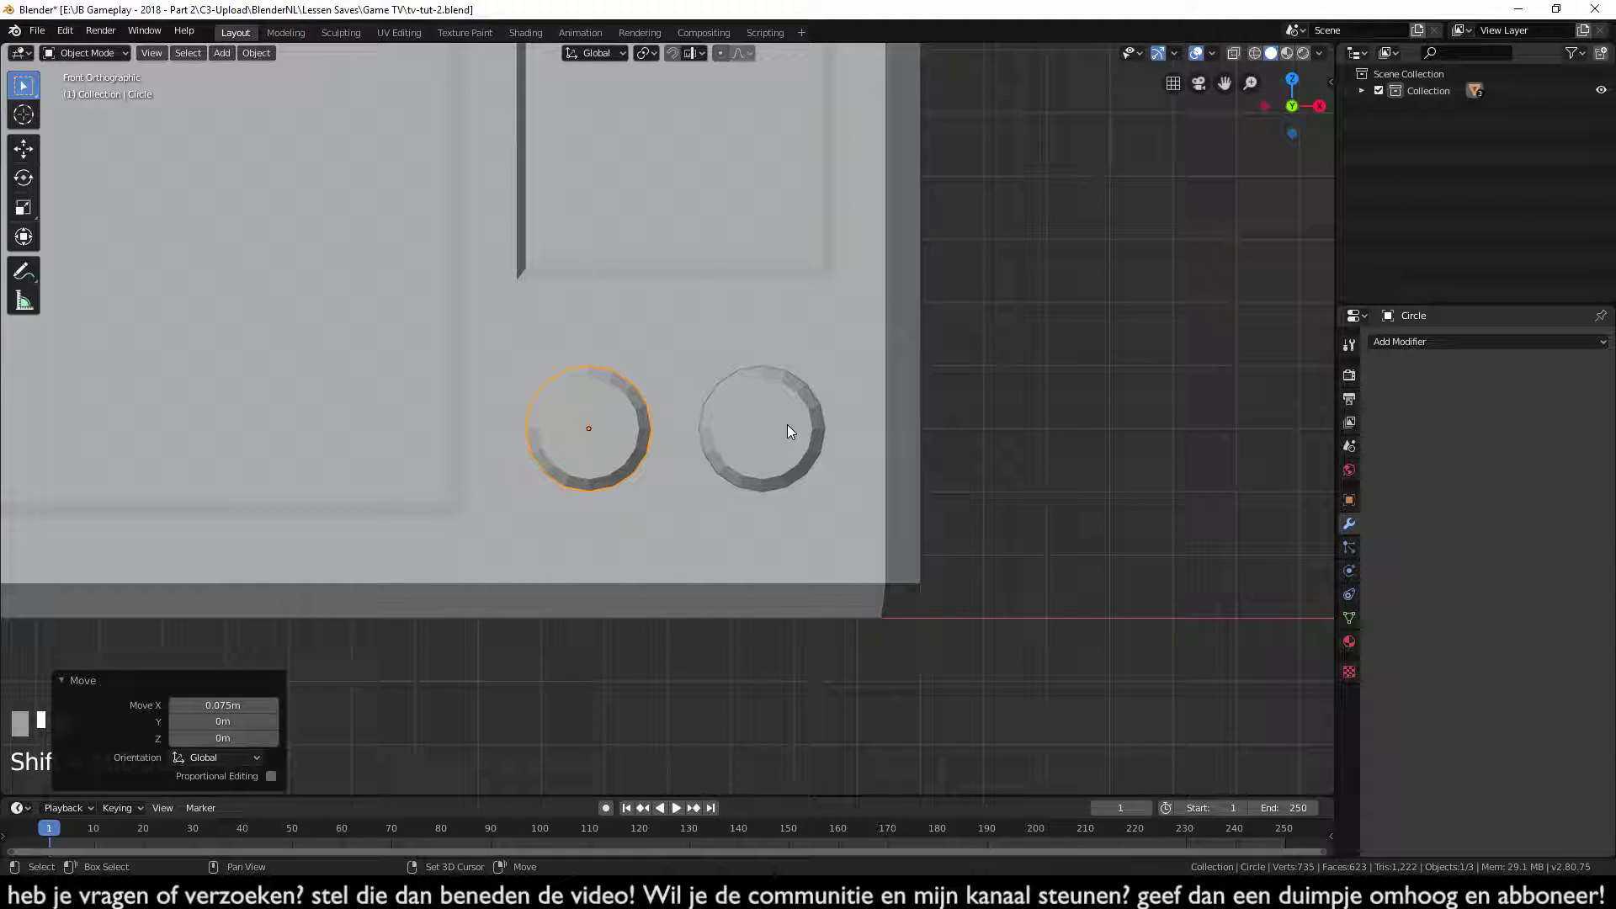
- Select both knobs, move them into the lower corner of the side panel in wireframe, then select the TV body
{"action": "left_click", "coordinate": [795, 428]}
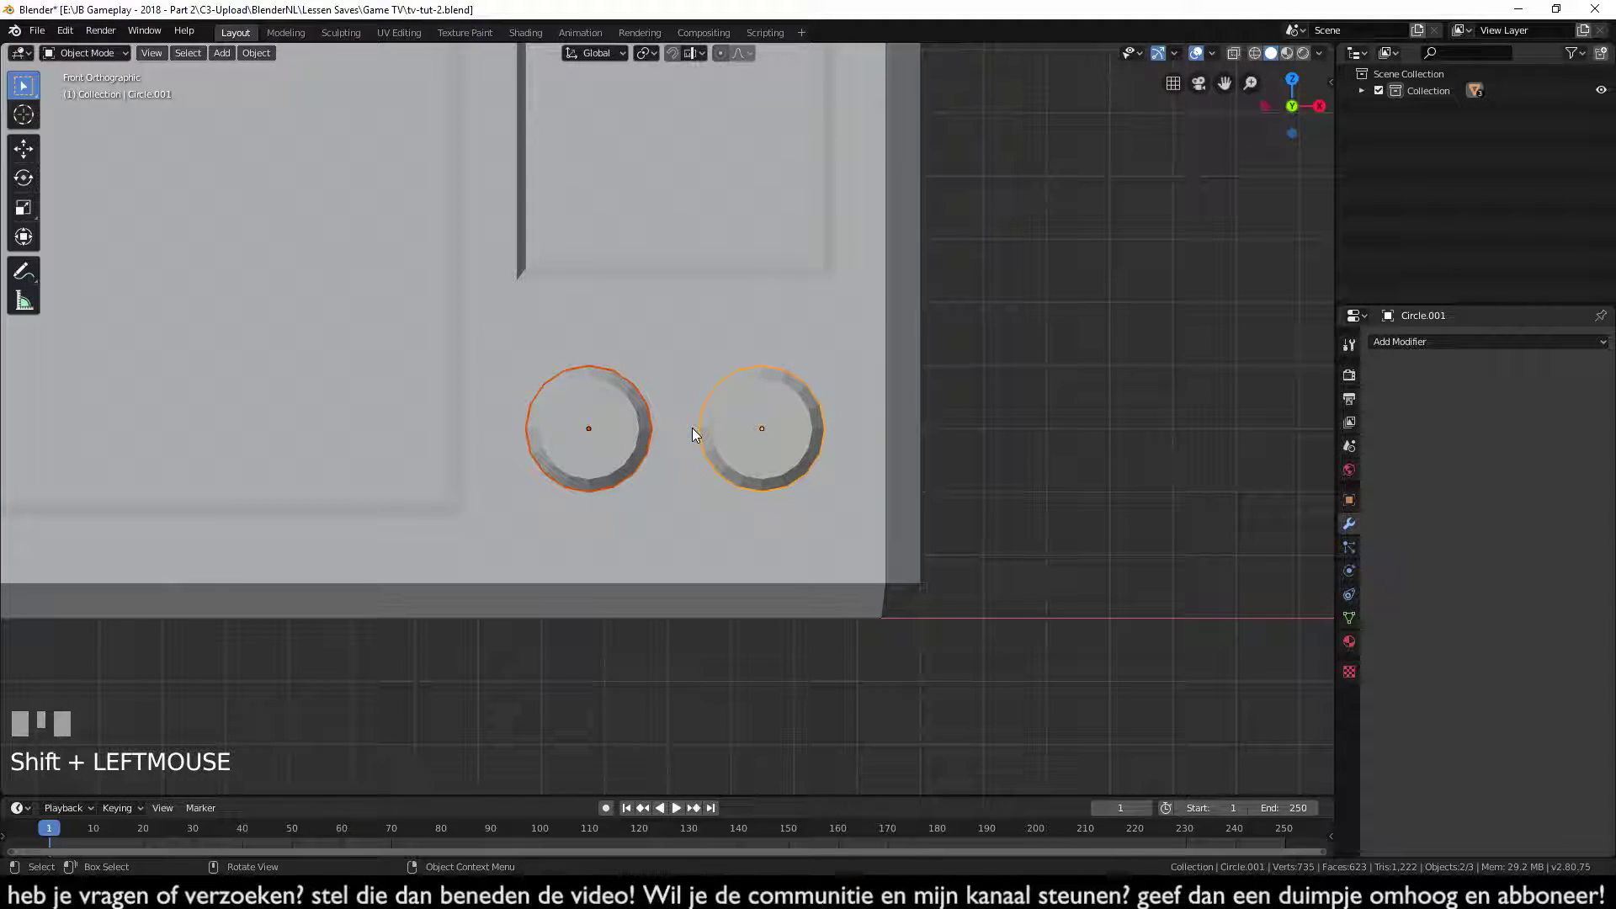
{"action": "key", "text": "KP_3"}
{"action": "left_click_drag", "start_coordinate": [709, 467], "coordinate": [629, 490]}
{"action": "key", "text": "z"}
{"action": "scroll", "scroll_direction": "up", "scroll_amount": 3}
{"action": "key", "text": "g"}
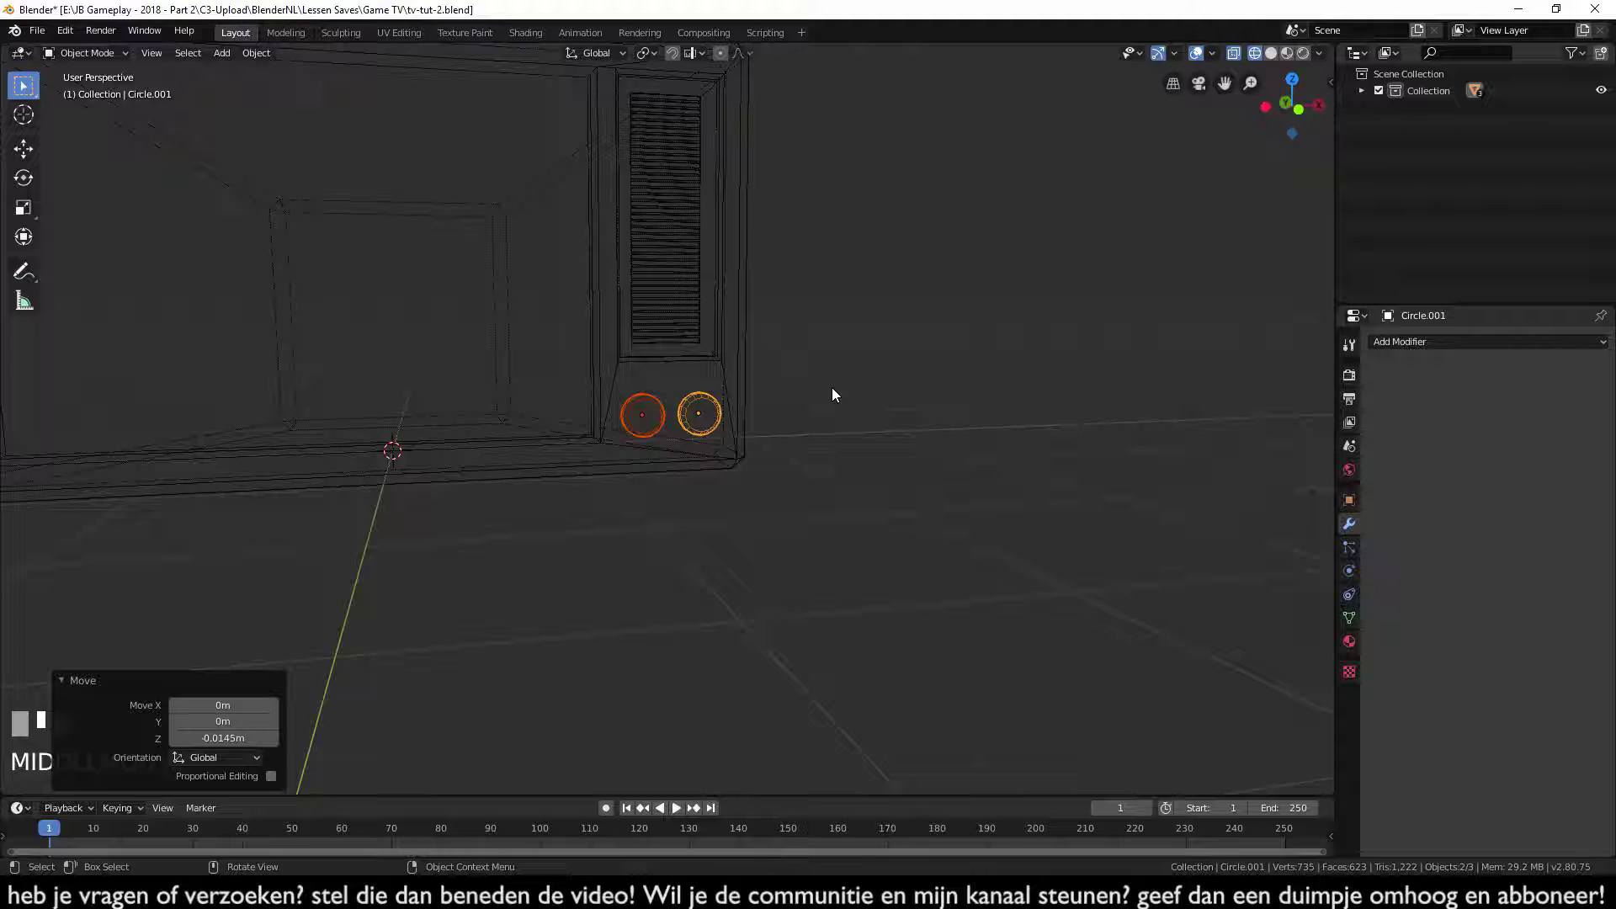
{"action": "left_click", "coordinate": [867, 487]}
{"action": "middle_click", "coordinate": [859, 486]}
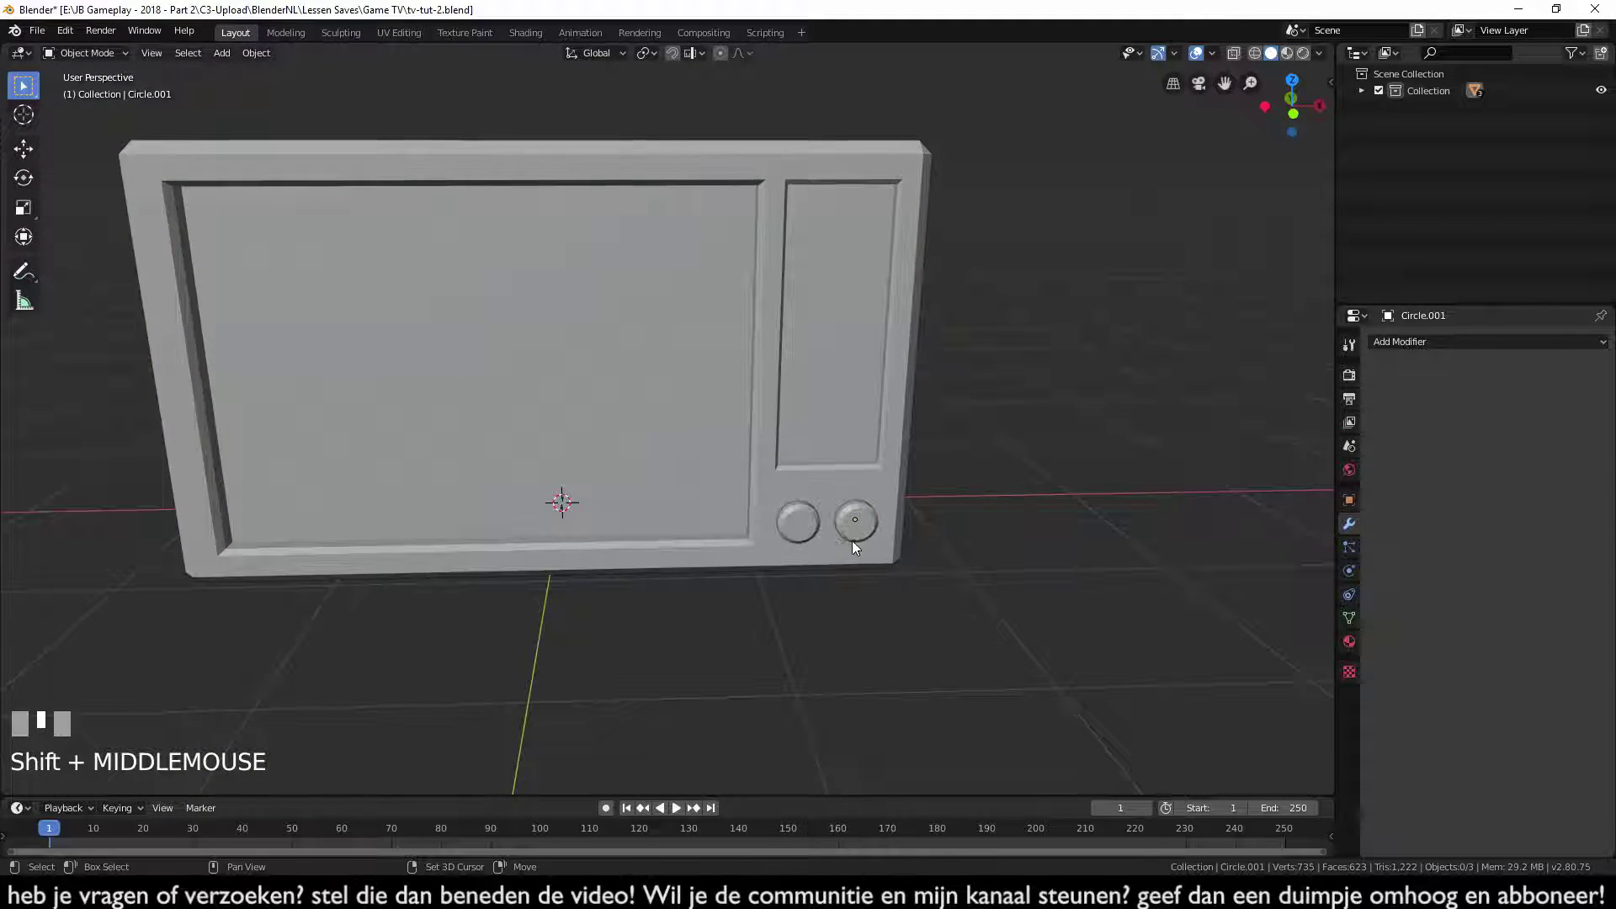
{"action": "left_click", "coordinate": [608, 426]}
- Hide the TV body, add a plane and extrude and bevel it into a small block in Edit Mode
{"action": "key", "text": "h"}
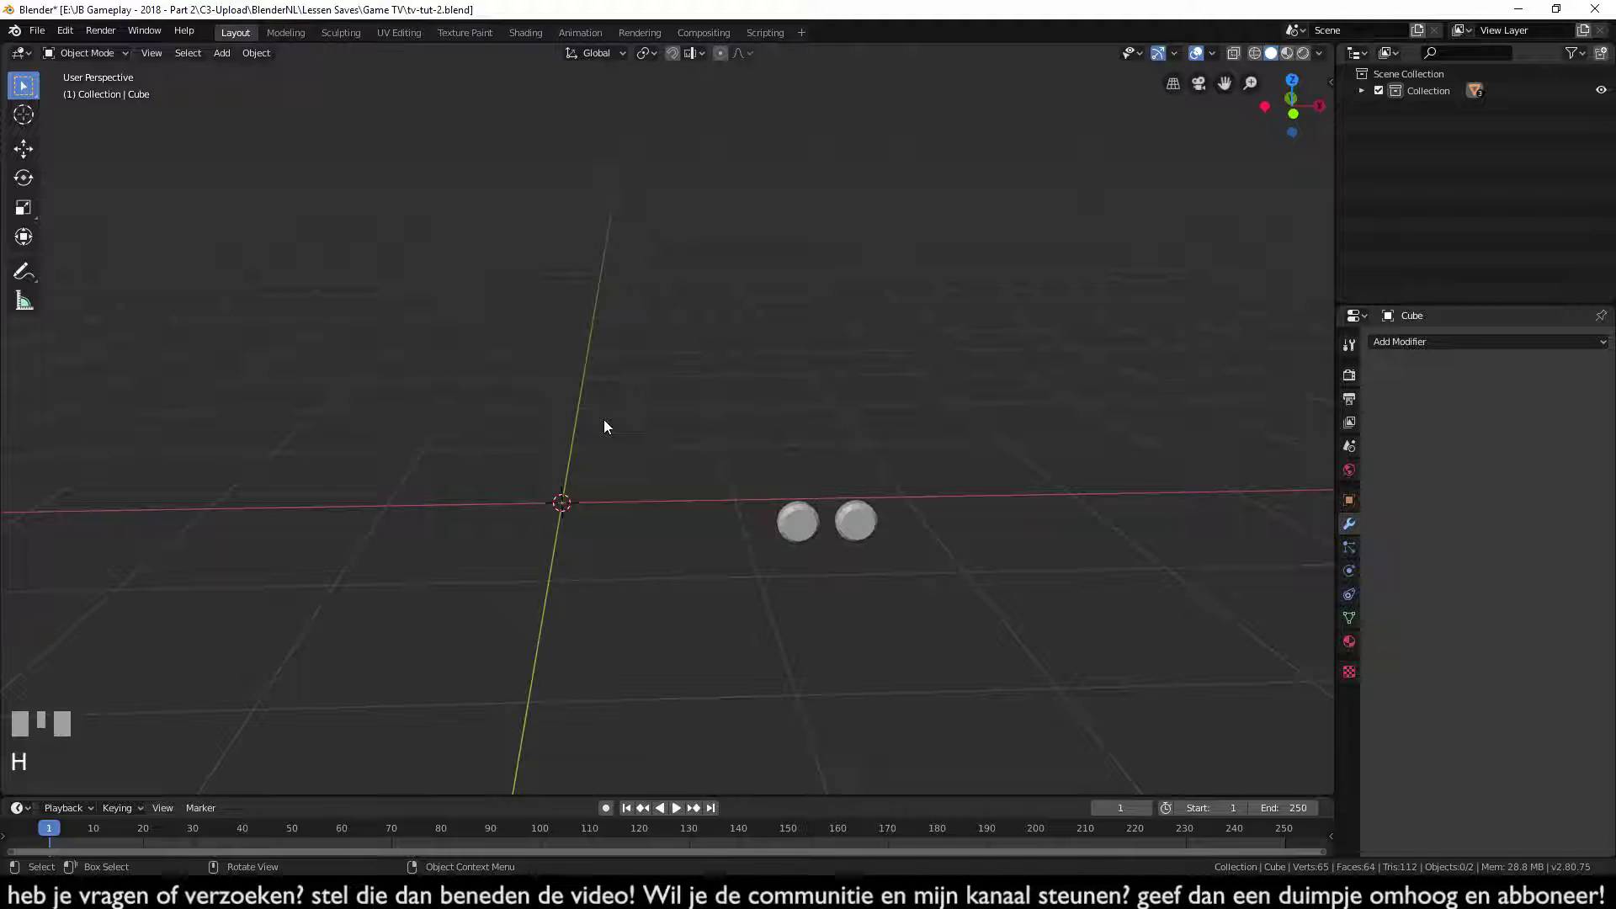
{"action": "key", "text": "shift+a"}
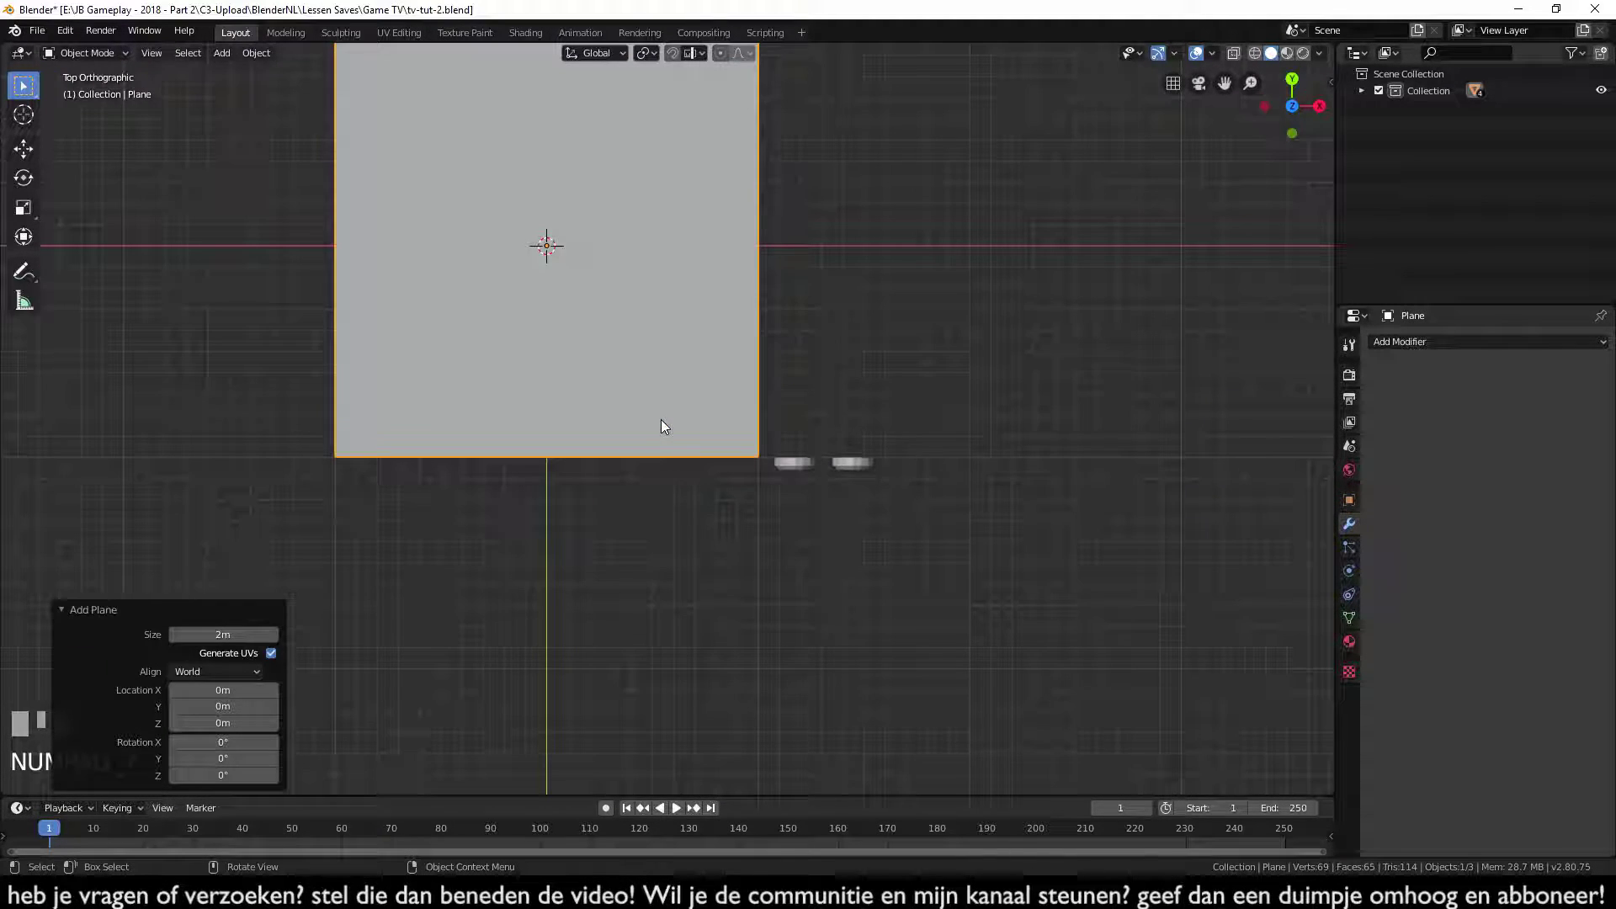
{"action": "key", "text": "Tab"}
{"action": "left_click_drag", "start_coordinate": [982, 584], "coordinate": [902, 738]}
{"action": "key", "text": "Tab"}
{"action": "scroll", "scroll_direction": "down", "scroll_amount": 3}
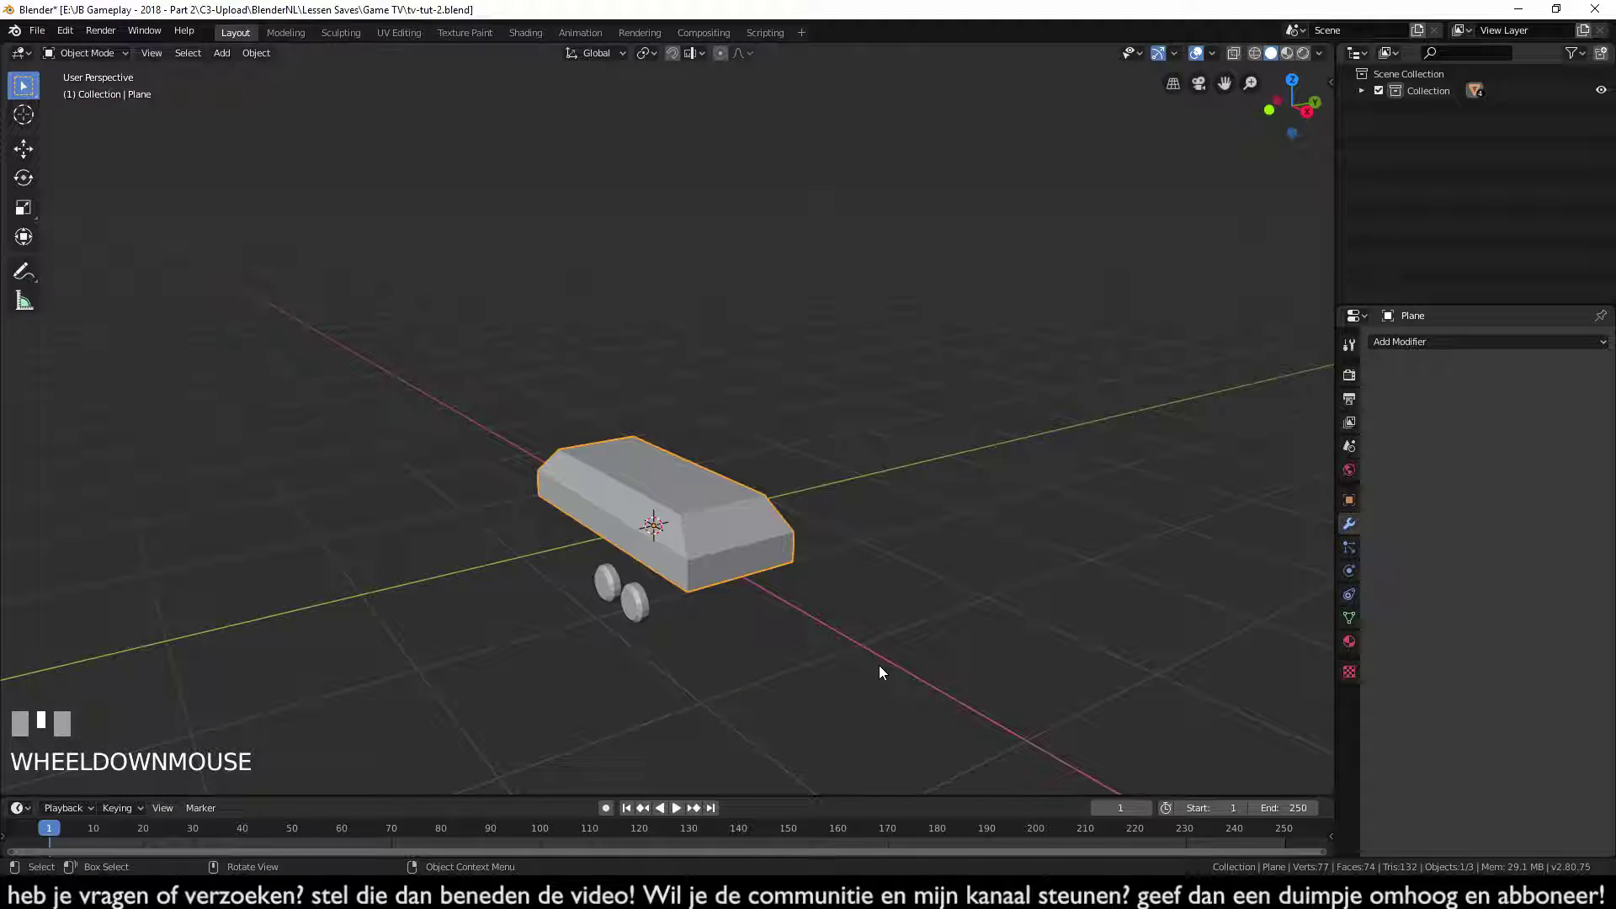
- Turn the bevelled block upright beside the knobs from side view and unhide the TV body
{"action": "key", "text": "KP_3"}
{"action": "scroll", "scroll_direction": "up", "scroll_amount": 3}
{"action": "middle_click", "coordinate": [890, 661]}
{"action": "key", "text": "r"}
{"action": "left_click_drag", "start_coordinate": [981, 583], "coordinate": [828, 520]}
{"action": "key", "text": "alt+h"}
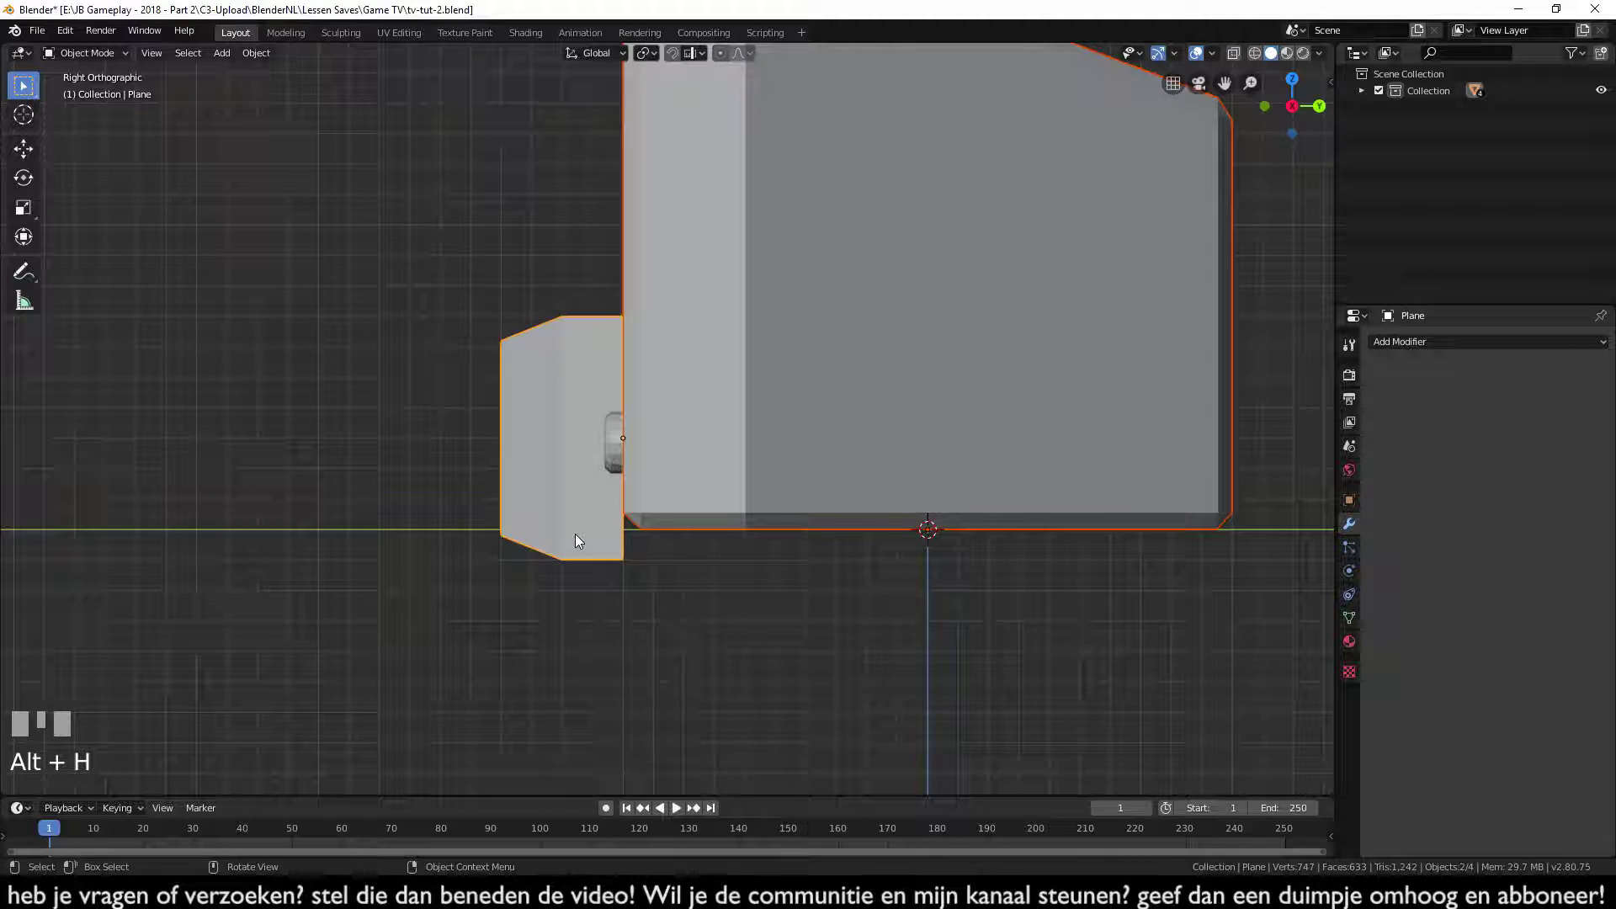
- Scale the block down in front view and fit it as a button above the knobs, duplicating one per knob
{"action": "left_click", "coordinate": [563, 486]}
{"action": "key", "text": "KP_1"}
{"action": "key", "text": "s"}
{"action": "left_click", "coordinate": [762, 498]}
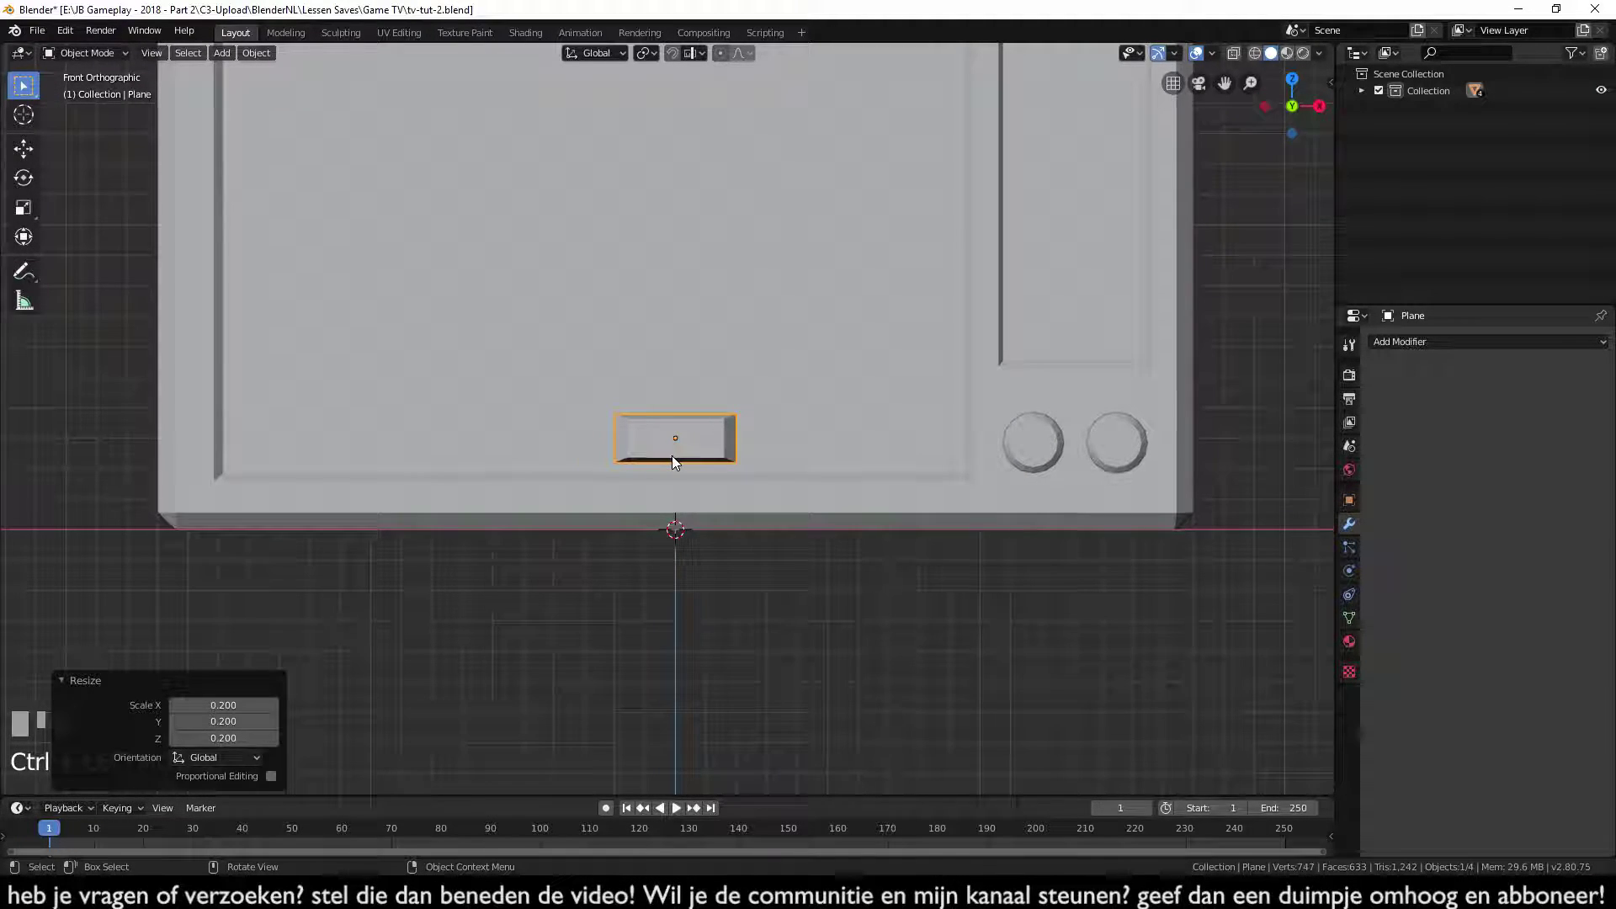
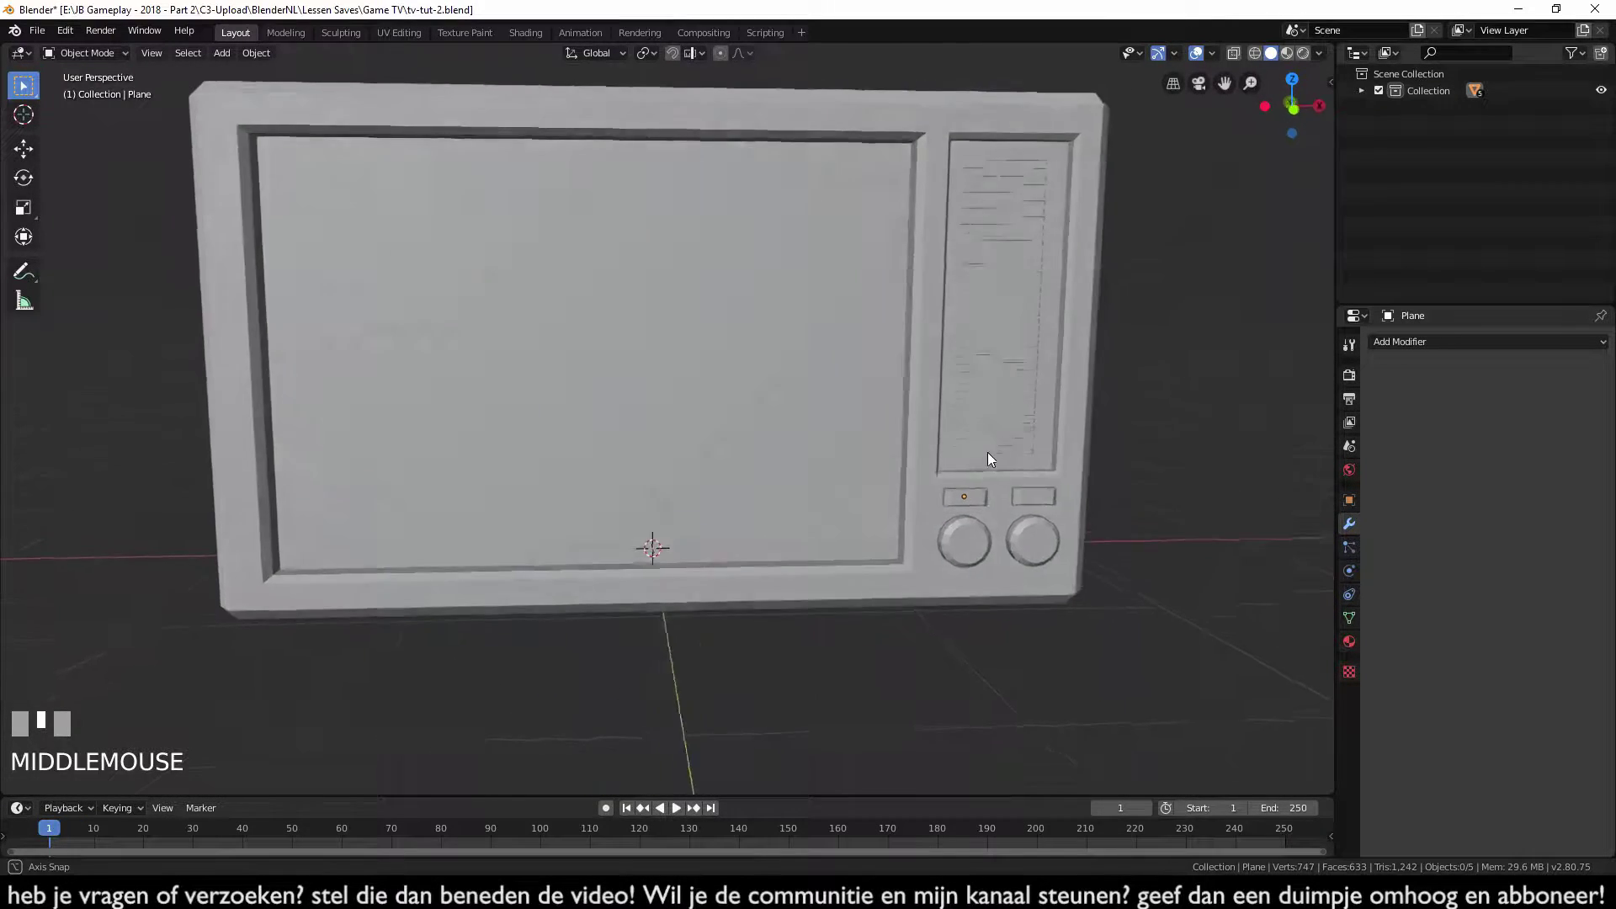
- Hide the TV body again so only the four controls remain visible
{"action": "middle_click", "coordinate": [798, 416]}
{"action": "left_click", "coordinate": [797, 416]}
{"action": "key", "text": "h"}
{"action": "left_click", "coordinate": [750, 565]}
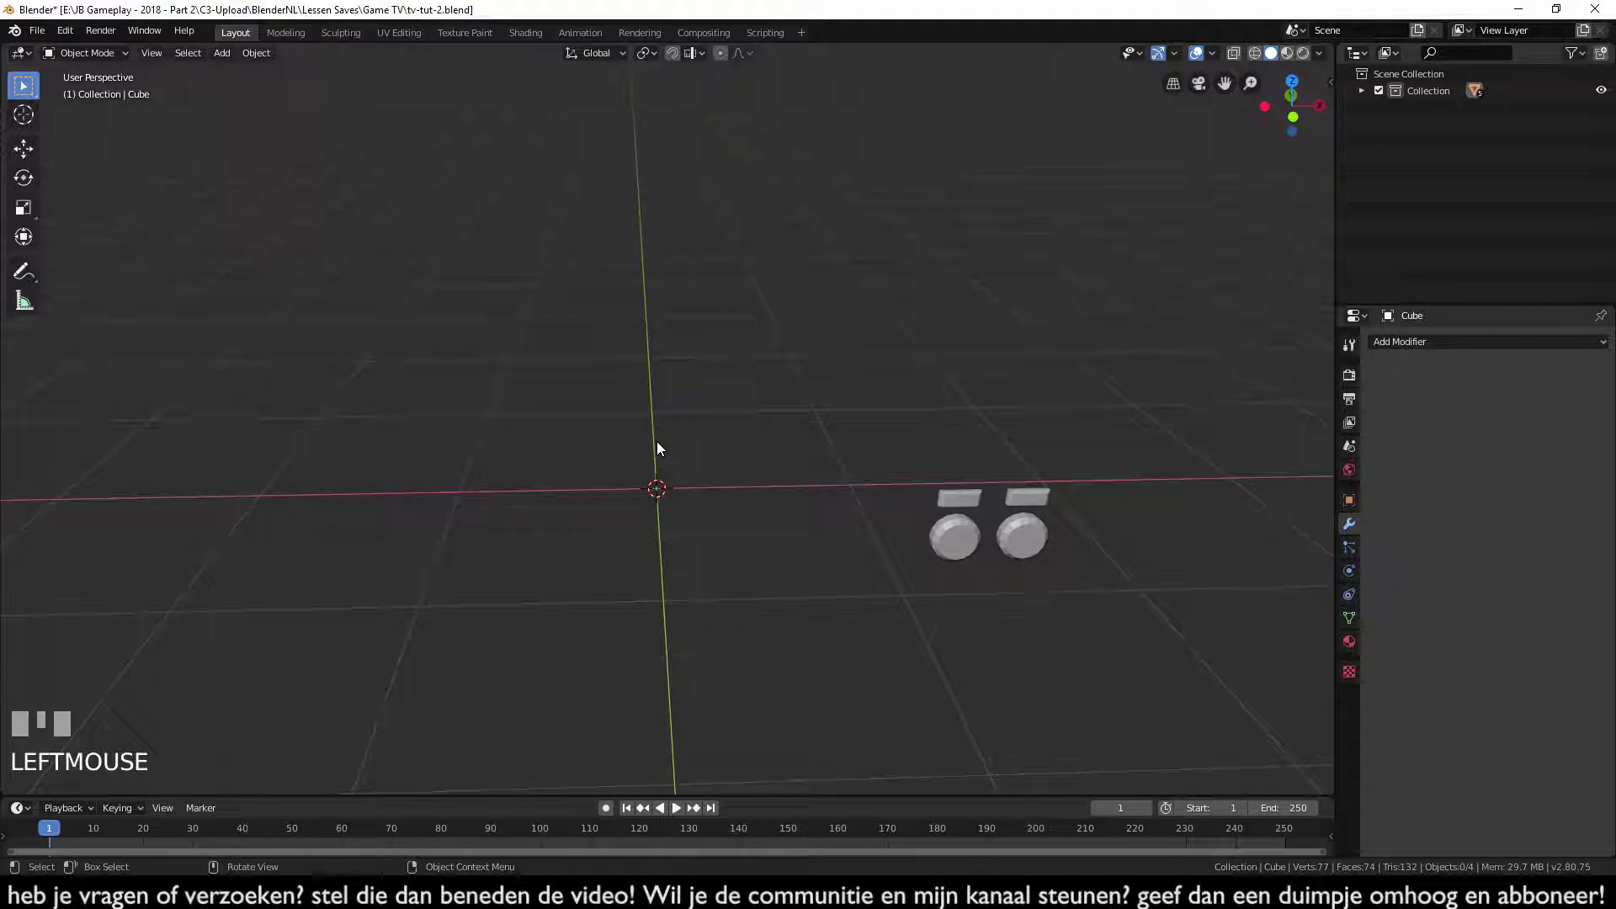
- Add a text object and edit its letters to read TeeHeeVee
{"action": "key", "text": "shift+a"}
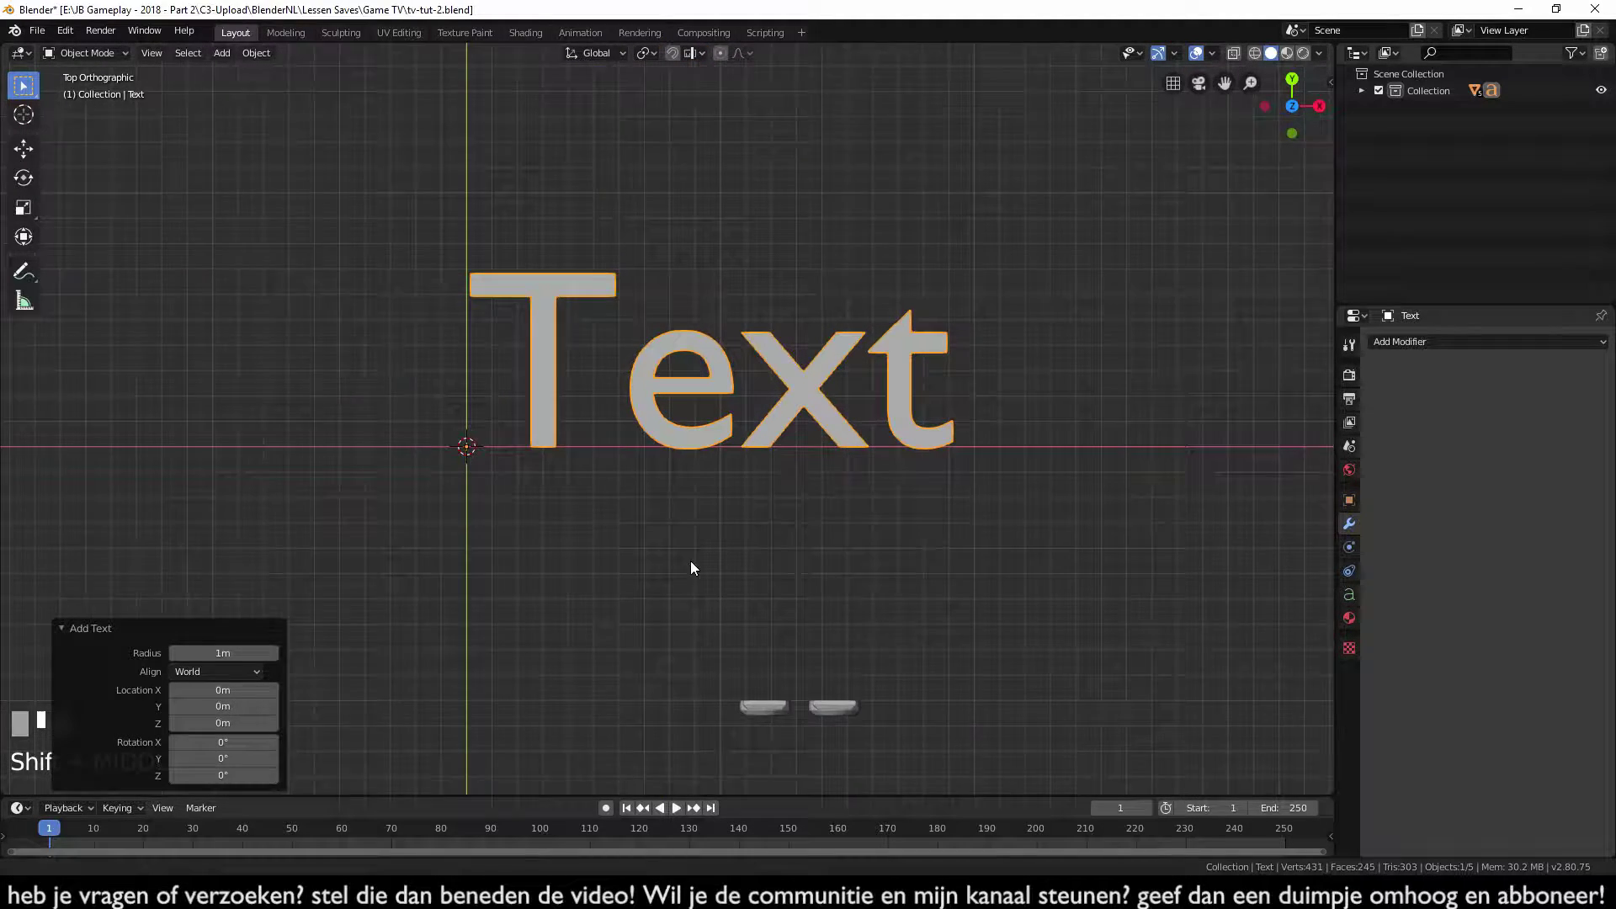
{"action": "middle_click", "coordinate": [841, 606]}
{"action": "key", "text": "Tab"}
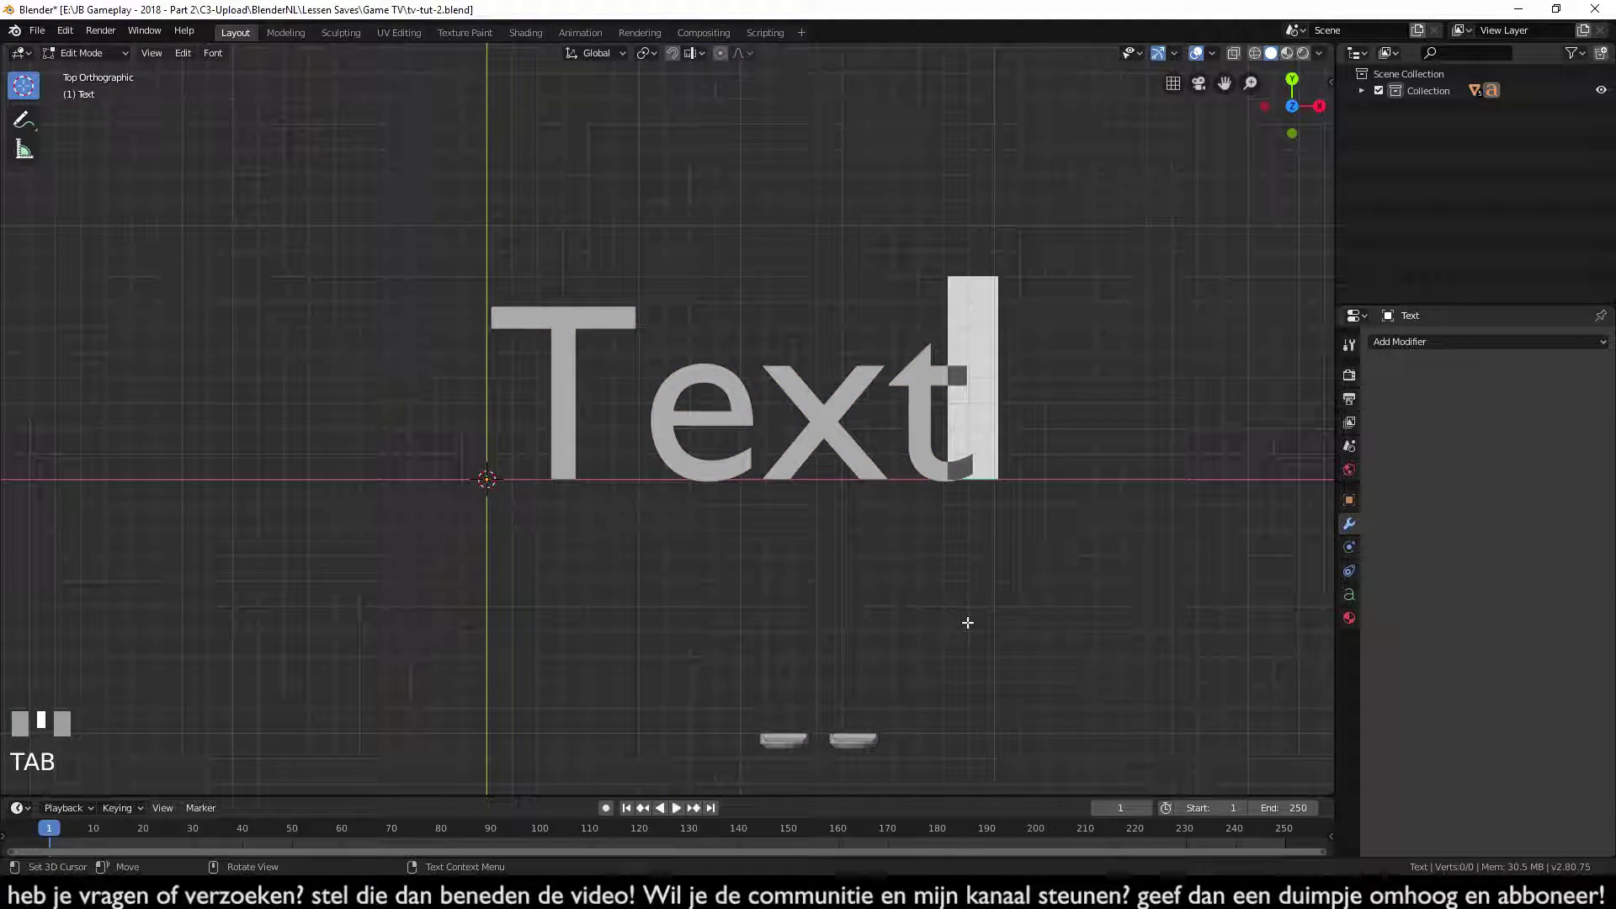
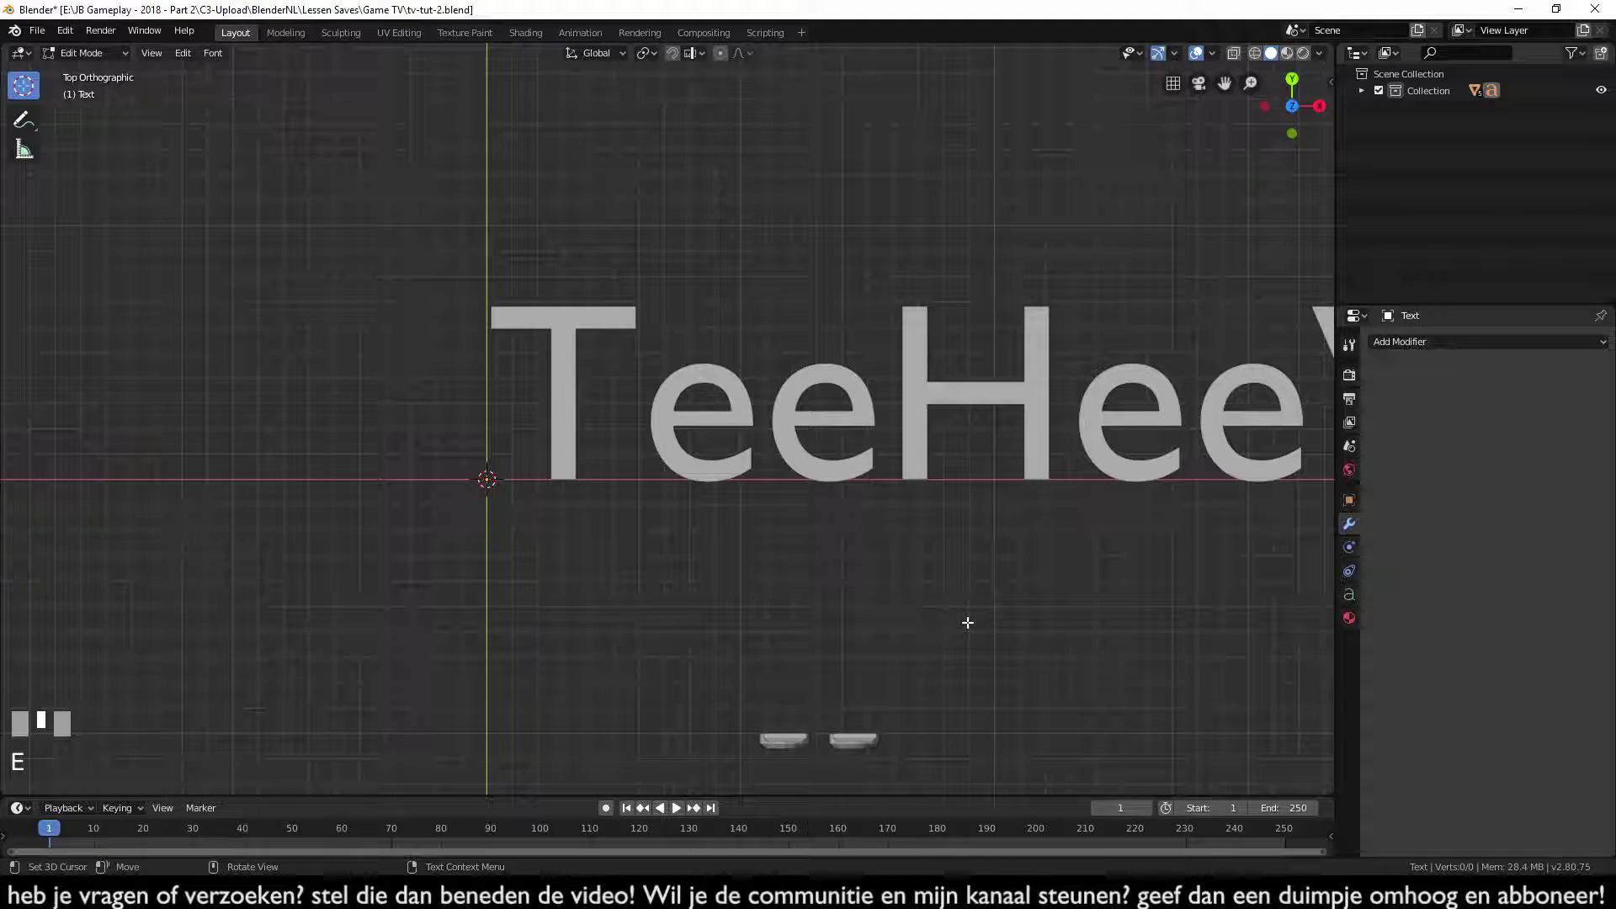
{"action": "scroll", "scroll_direction": "down", "scroll_amount": 3}
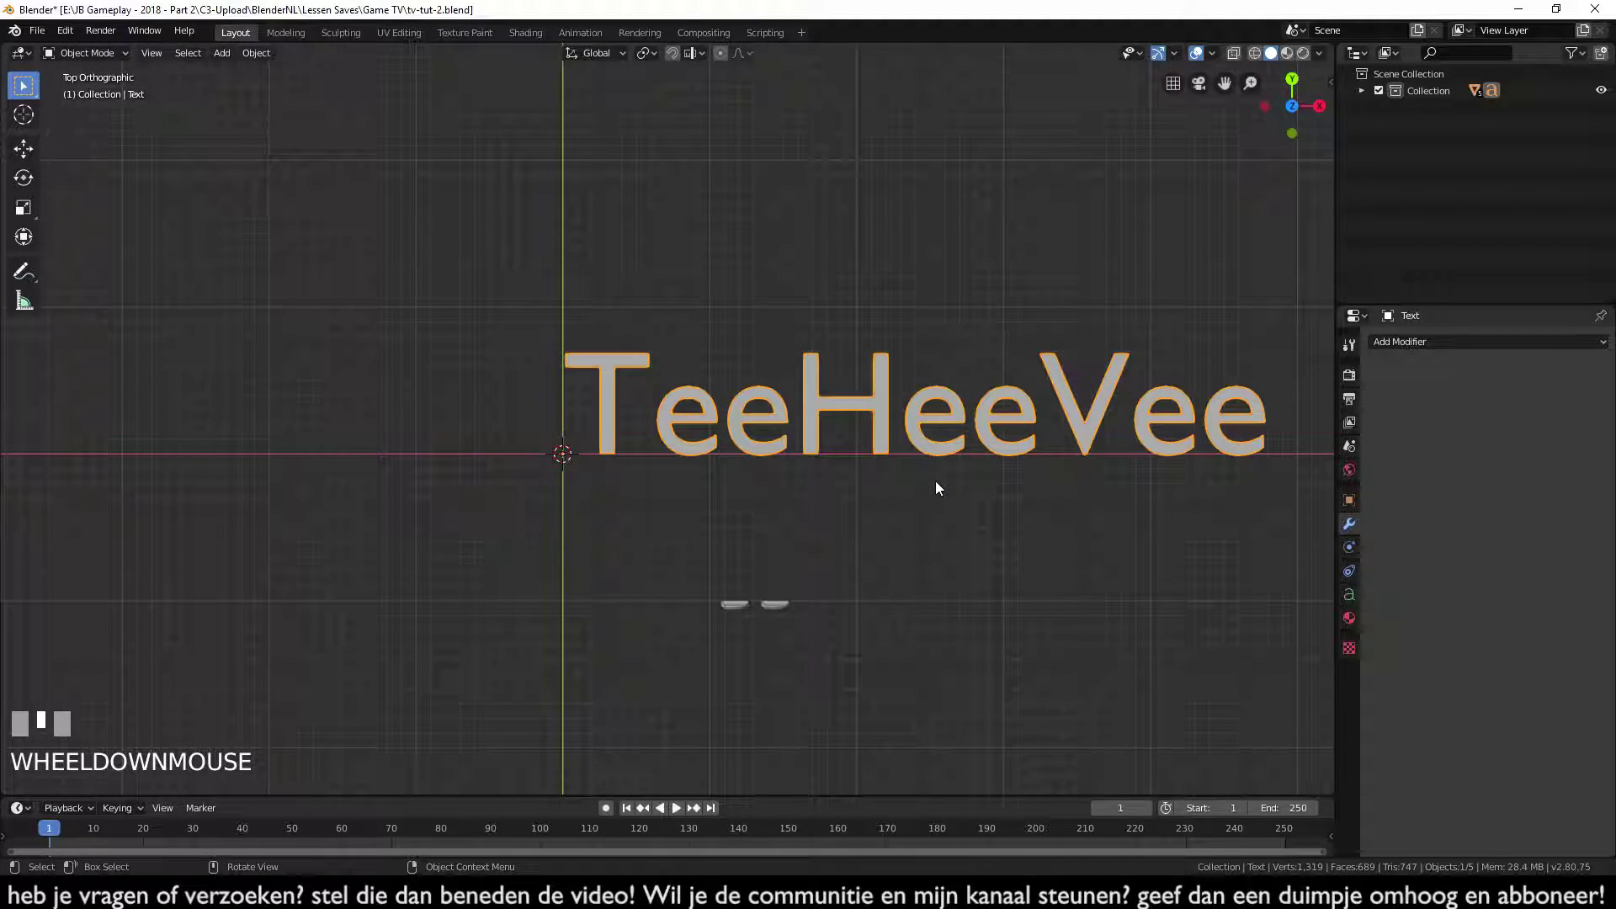
{"action": "middle_click", "coordinate": [926, 478]}
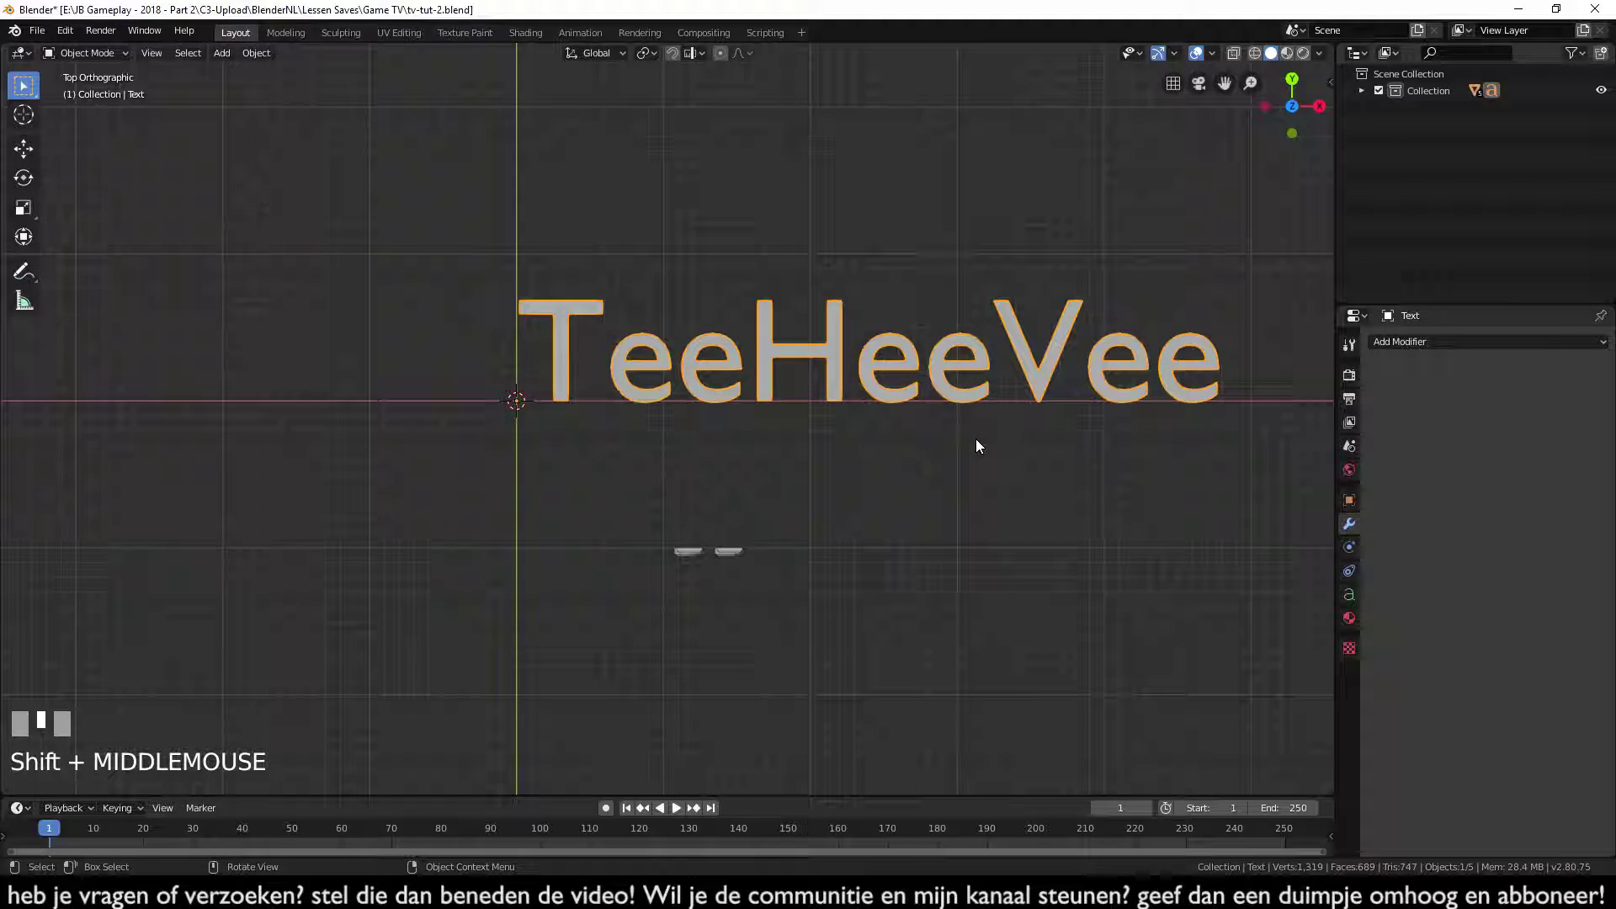
- In the text's Geometry settings, set Bevel Depth 0.01 m and Extrude 0.03 m
{"action": "key", "text": "KP_3"}
{"action": "scroll", "scroll_direction": "up", "scroll_amount": 3}
{"action": "left_click_drag", "start_coordinate": [885, 678], "coordinate": [1349, 602]}
{"action": "scroll", "scroll_direction": "up", "scroll_amount": 3}
{"action": "left_click", "coordinate": [1349, 602]}
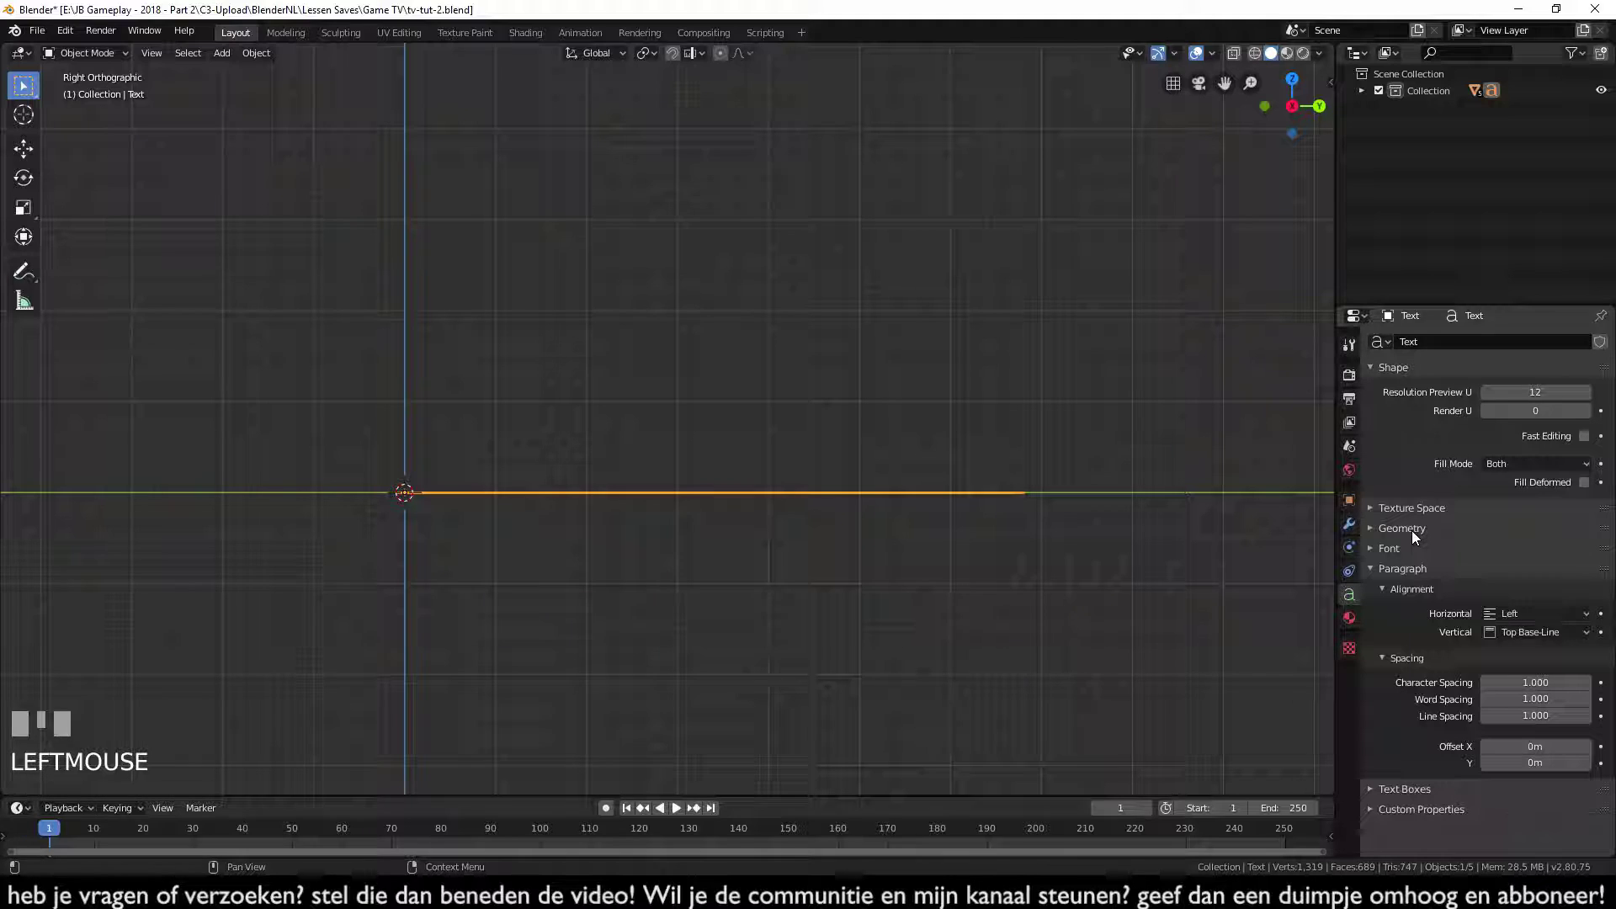
{"action": "left_click", "coordinate": [1413, 534]}
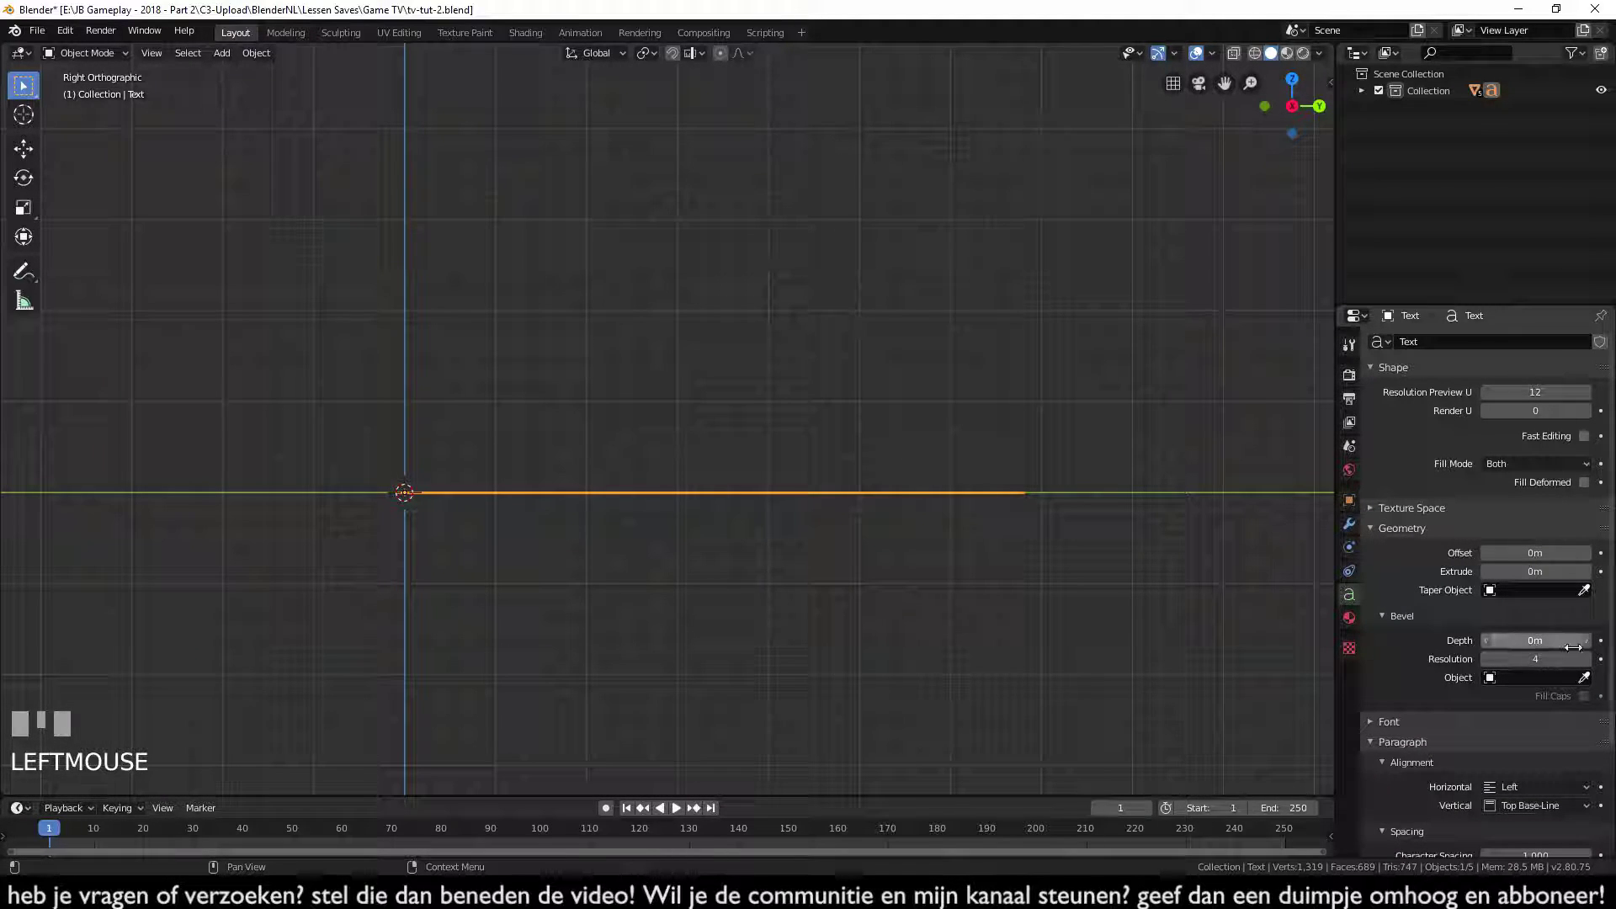
{"action": "left_click", "coordinate": [1596, 645]}
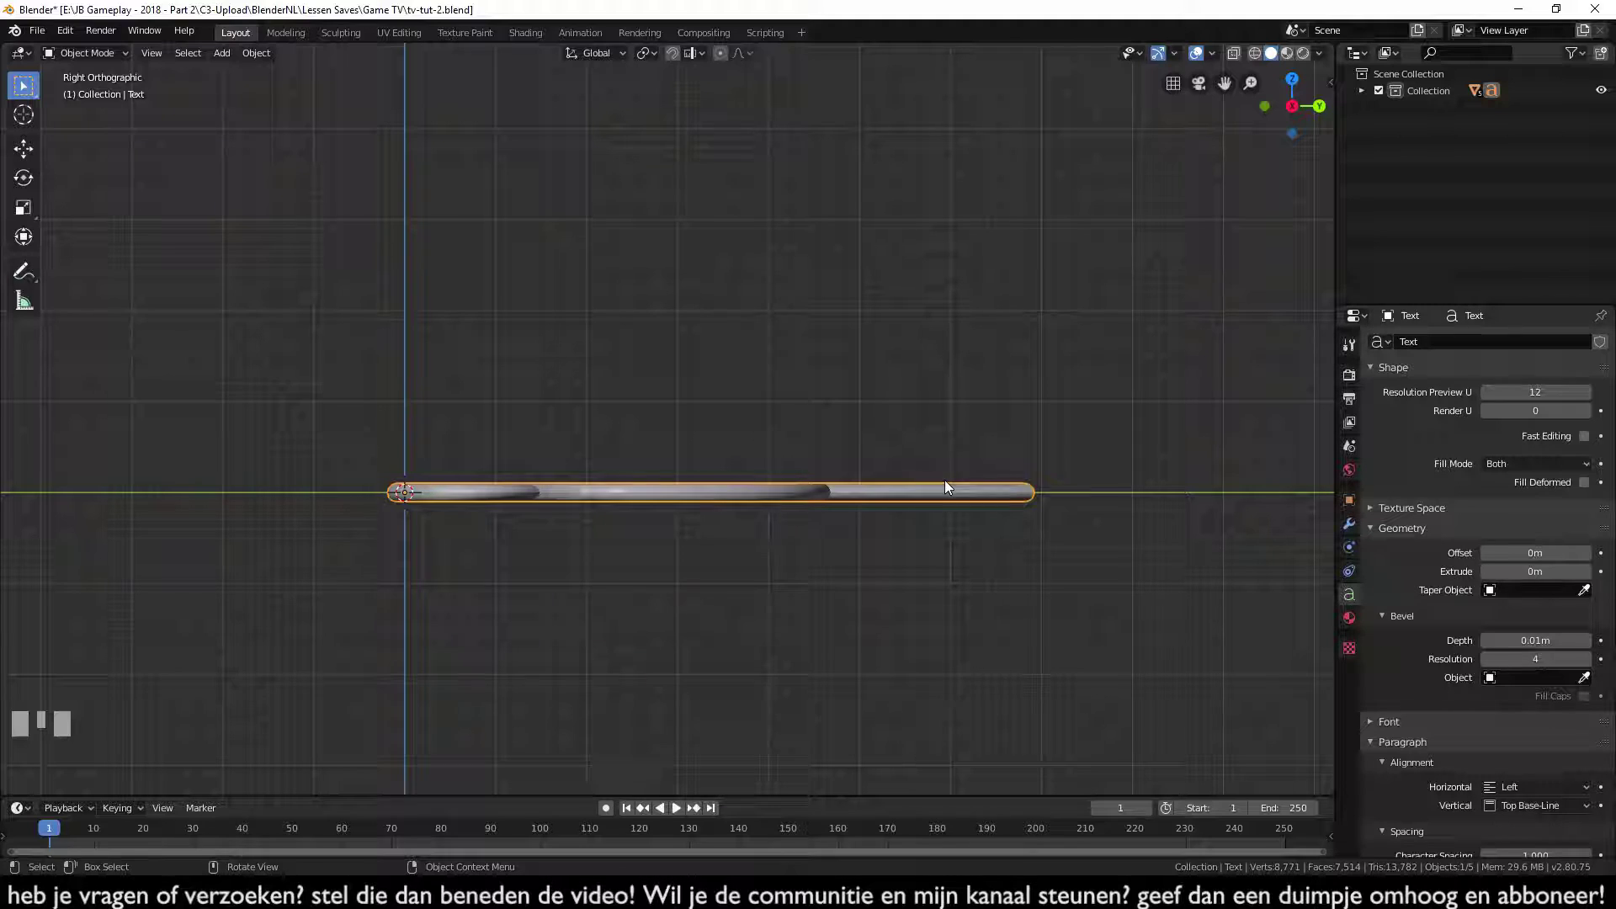
{"action": "left_click_drag", "start_coordinate": [1598, 572], "coordinate": [1578, 580]}
- Orbit around to view the solid lettering standing upright behind the knobs
{"action": "scroll", "scroll_direction": "down", "scroll_amount": 3}
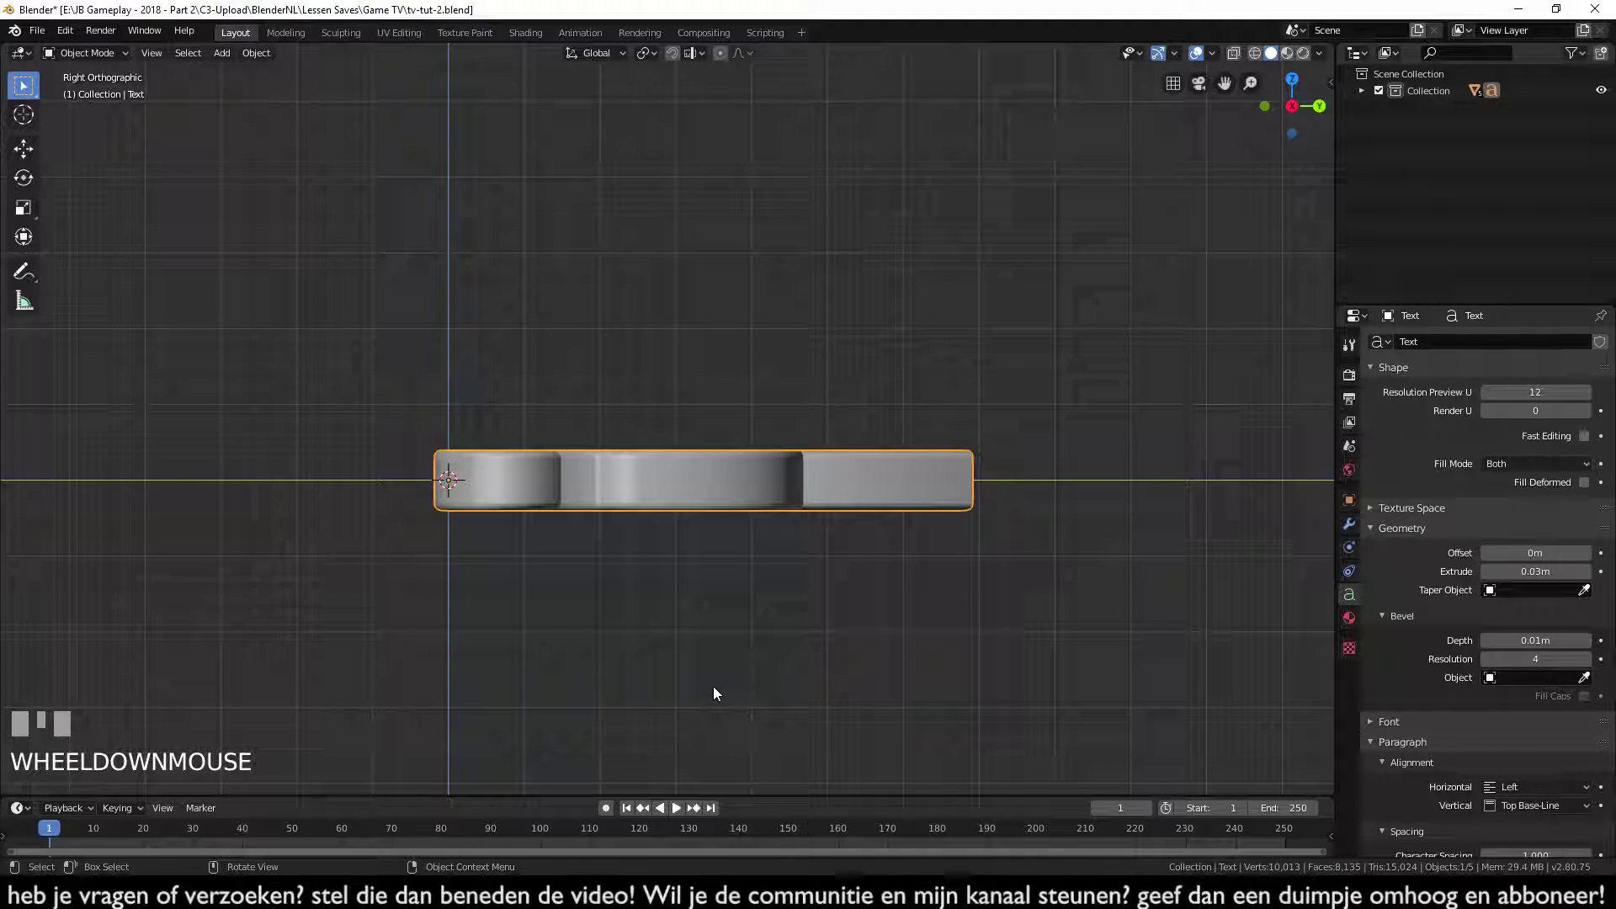
{"action": "left_click_drag", "start_coordinate": [680, 613], "coordinate": [824, 572]}
{"action": "scroll", "scroll_direction": "down", "scroll_amount": 3}
{"action": "key", "text": "KP_3"}
{"action": "middle_click", "coordinate": [743, 526]}
{"action": "scroll", "scroll_direction": "up", "scroll_amount": 3}
{"action": "left_click_drag", "start_coordinate": [1010, 682], "coordinate": [808, 333]}
{"action": "key", "text": "r"}
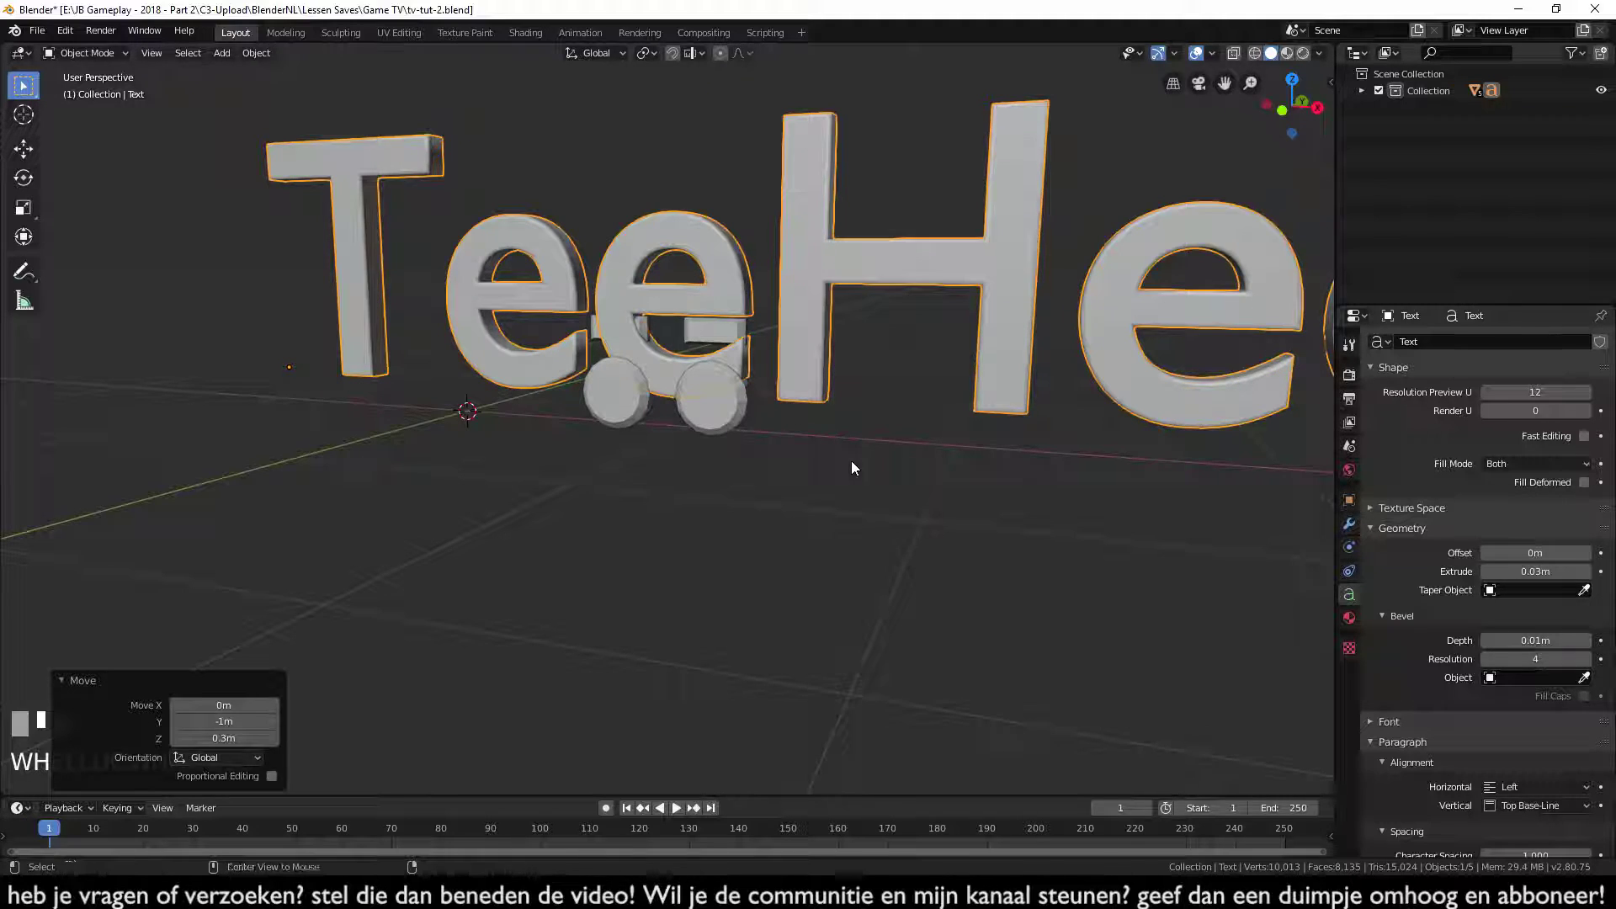
- Unhide the TV body and shrink the TeeHeeVee logo in front view
{"action": "key", "text": "alt+h"}
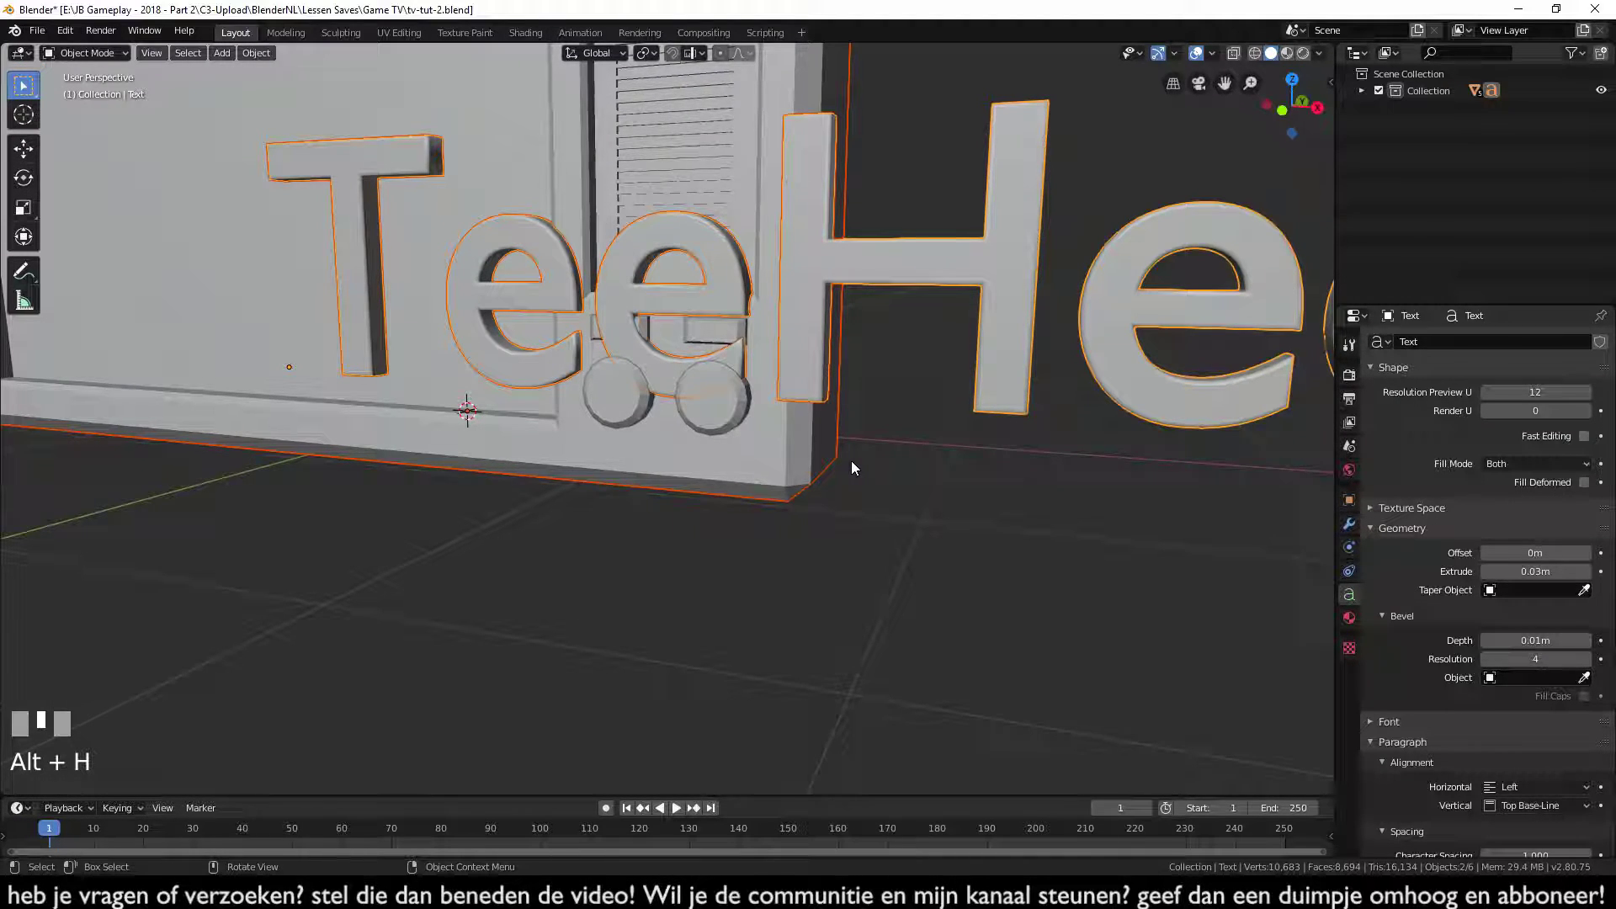
{"action": "key", "text": "KP_1"}
{"action": "scroll", "scroll_direction": "down", "scroll_amount": 3}
{"action": "middle_click", "coordinate": [814, 504]}
{"action": "left_click", "coordinate": [1040, 464]}
- Place the scaled logo on the lower bezel below the screen
{"action": "key", "text": "s"}
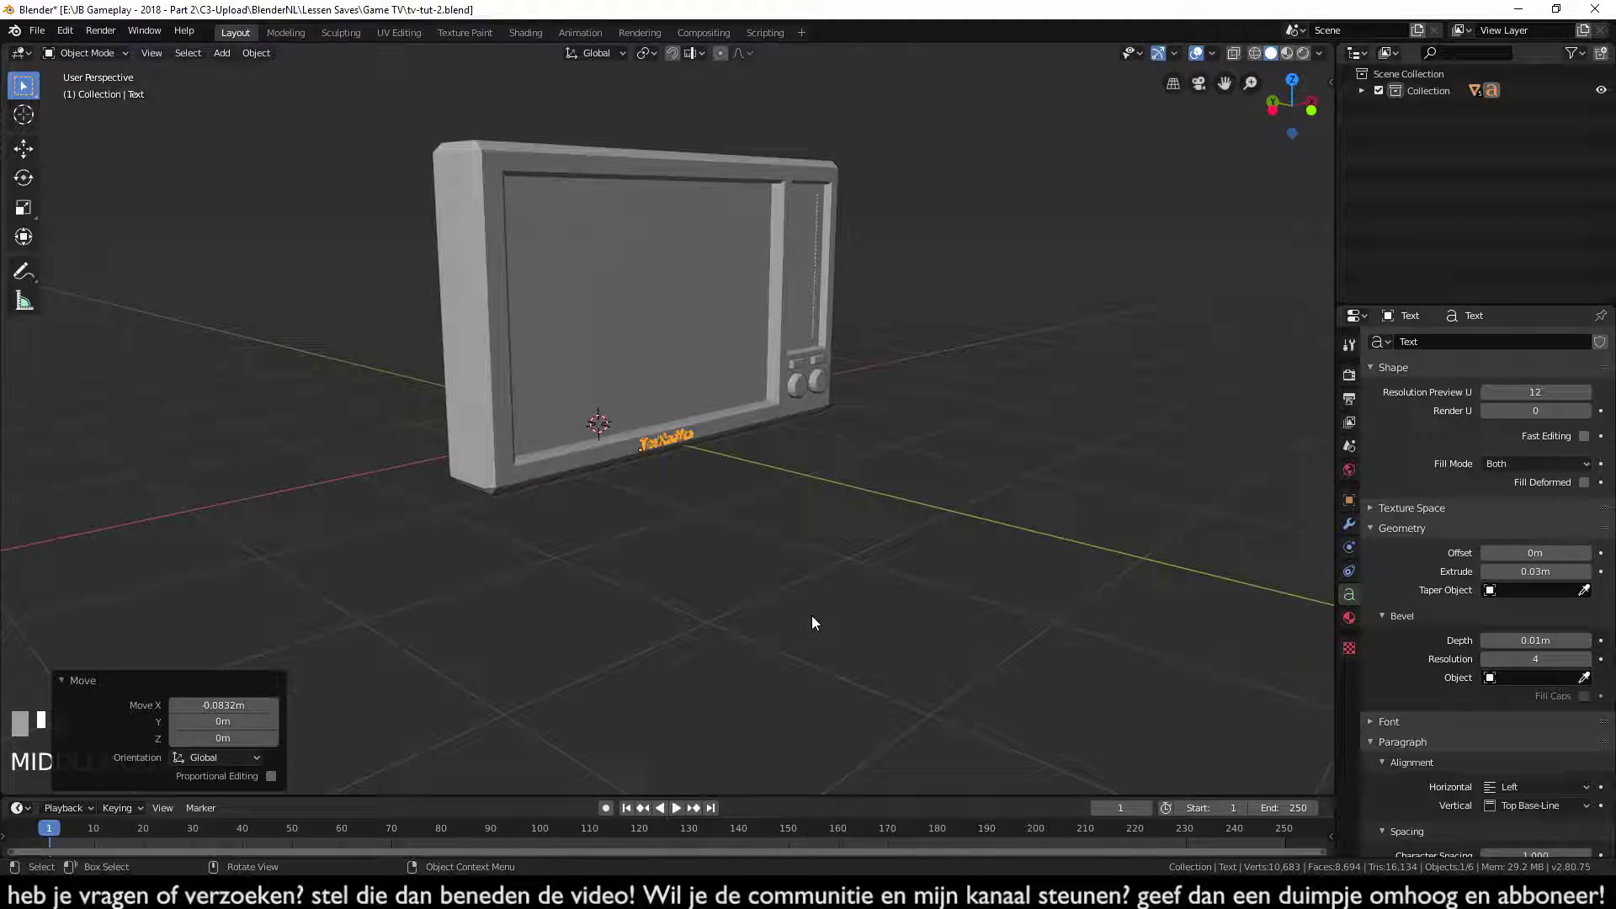
{"action": "scroll", "scroll_direction": "up", "scroll_amount": 3}
{"action": "key", "text": "alt+a"}
- Assign the TV body a new material zwart with black base colour and show Material Preview
{"action": "left_click", "coordinate": [1090, 478]}
{"action": "left_click_drag", "start_coordinate": [1083, 478], "coordinate": [984, 661]}
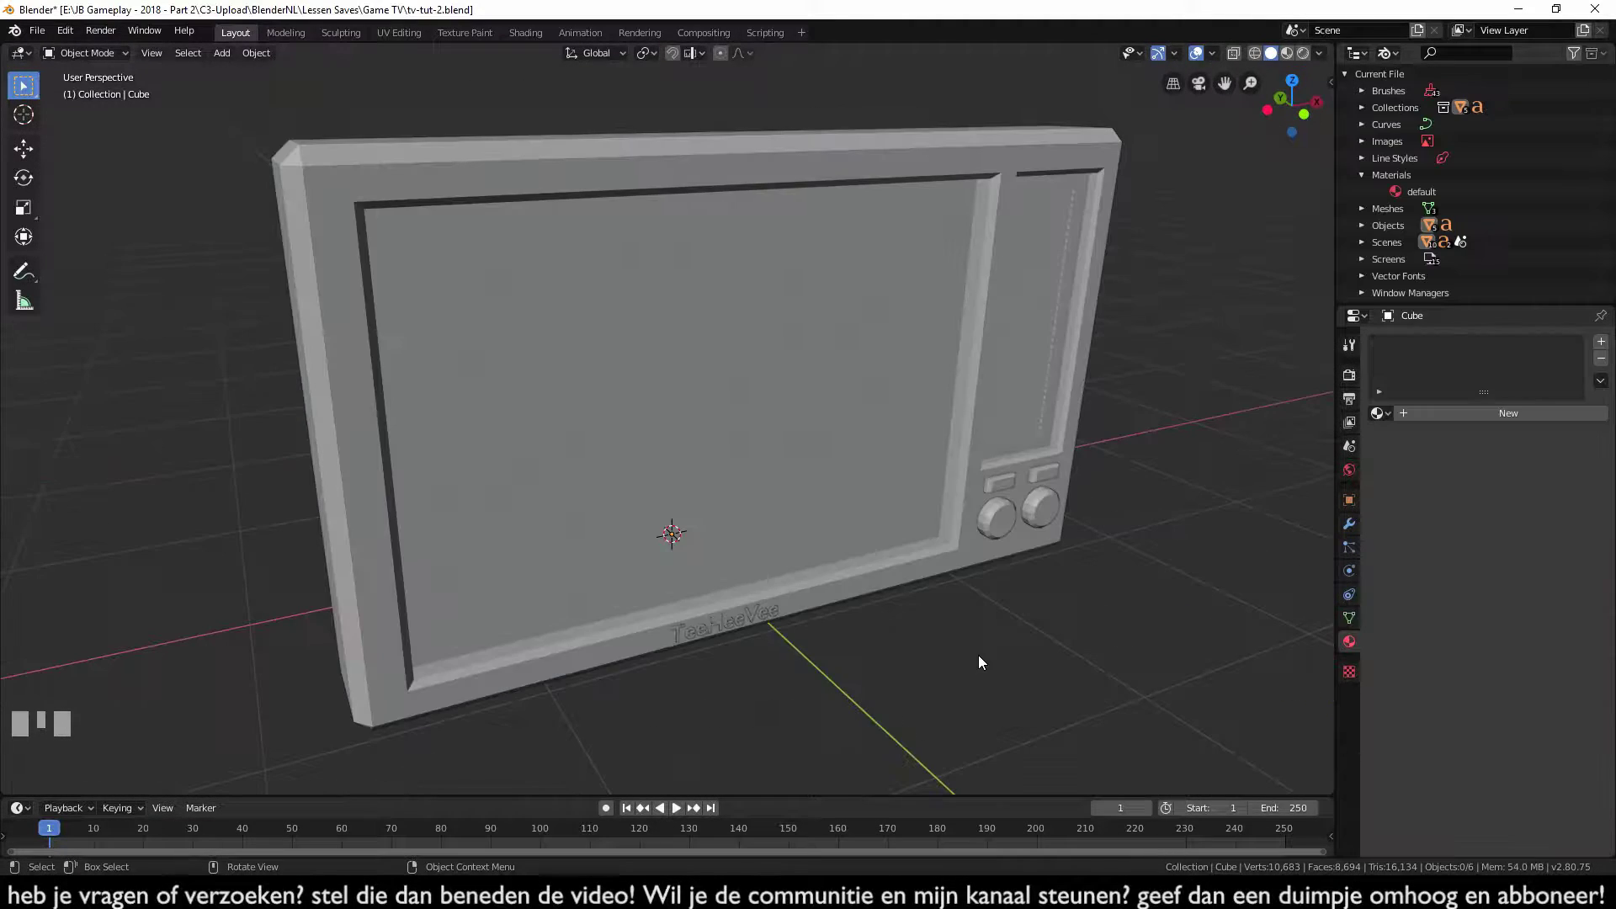
{"action": "left_click", "coordinate": [877, 178]}
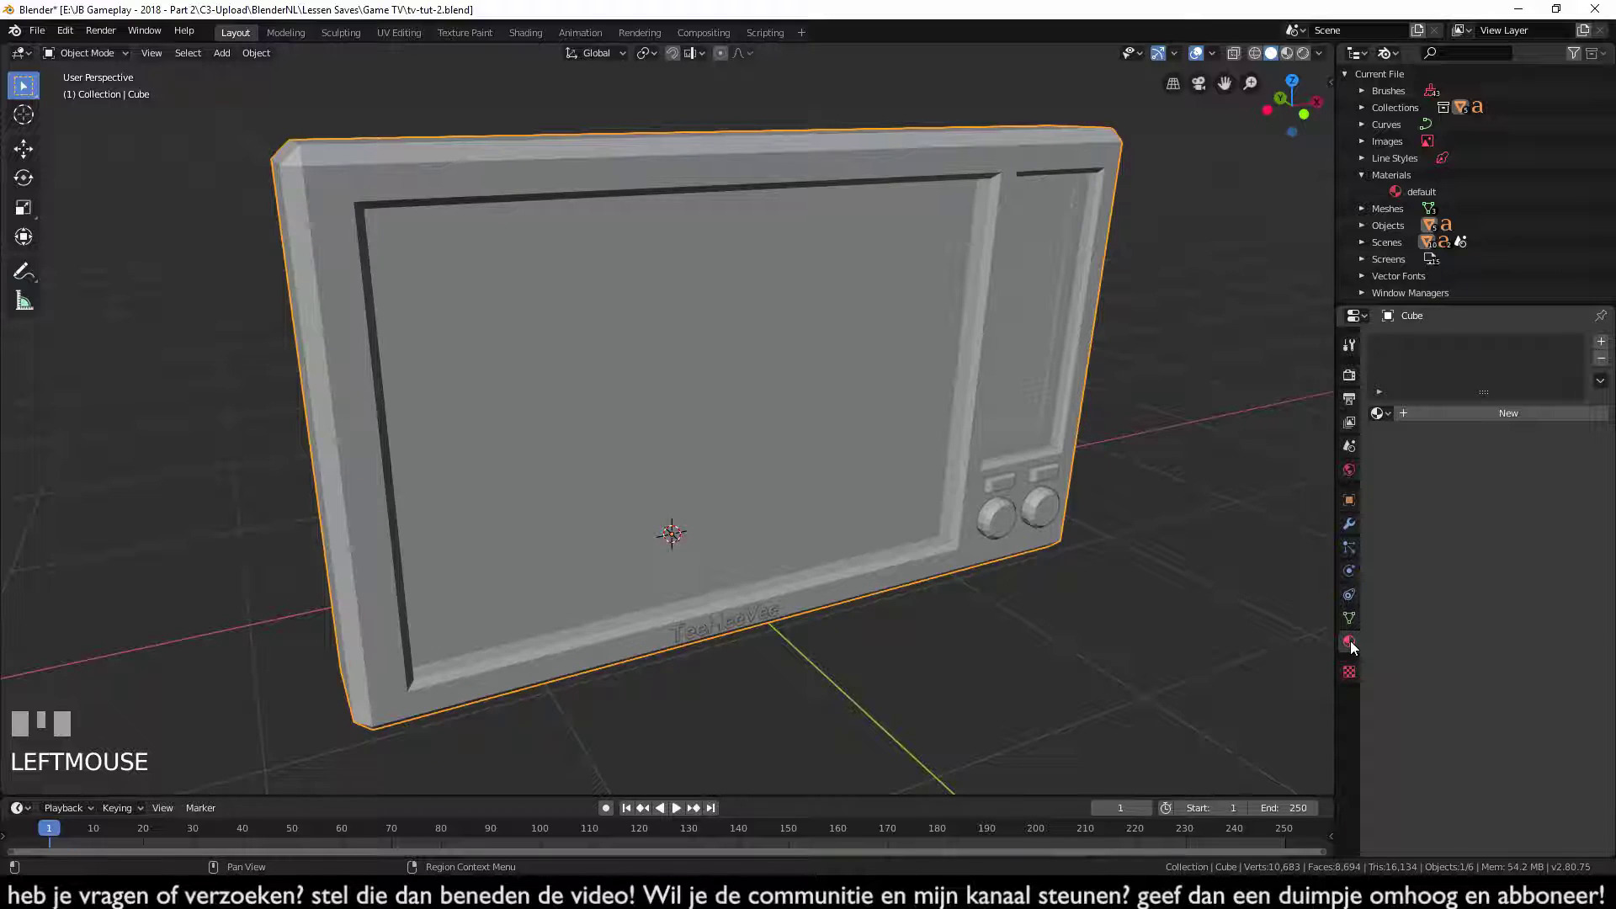
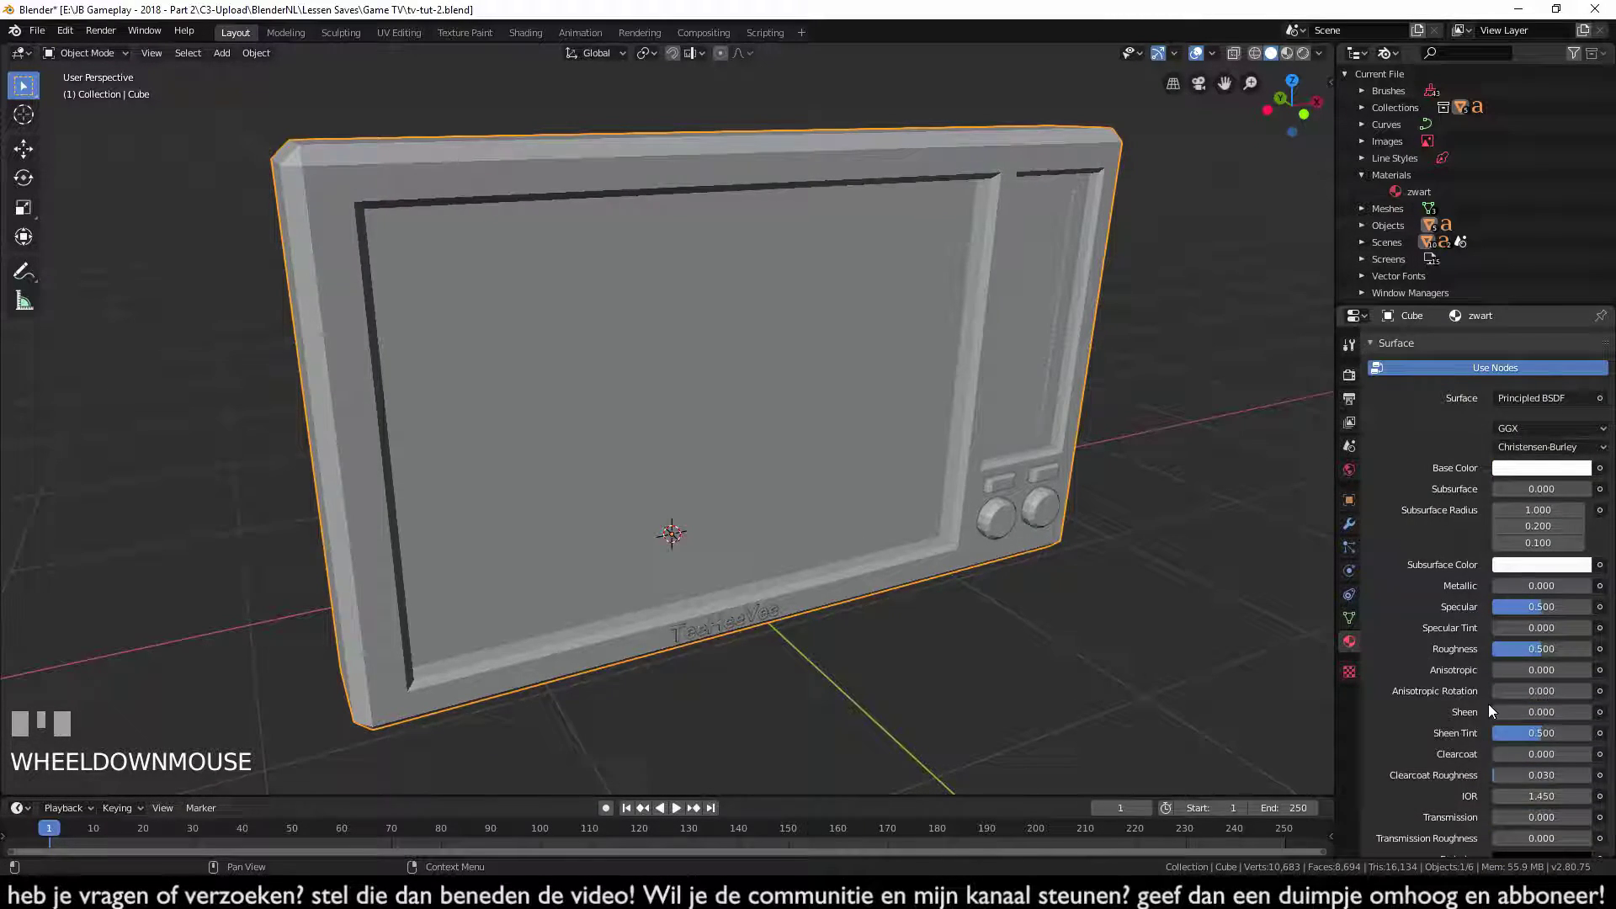
{"action": "scroll", "scroll_direction": "up", "scroll_amount": 3}
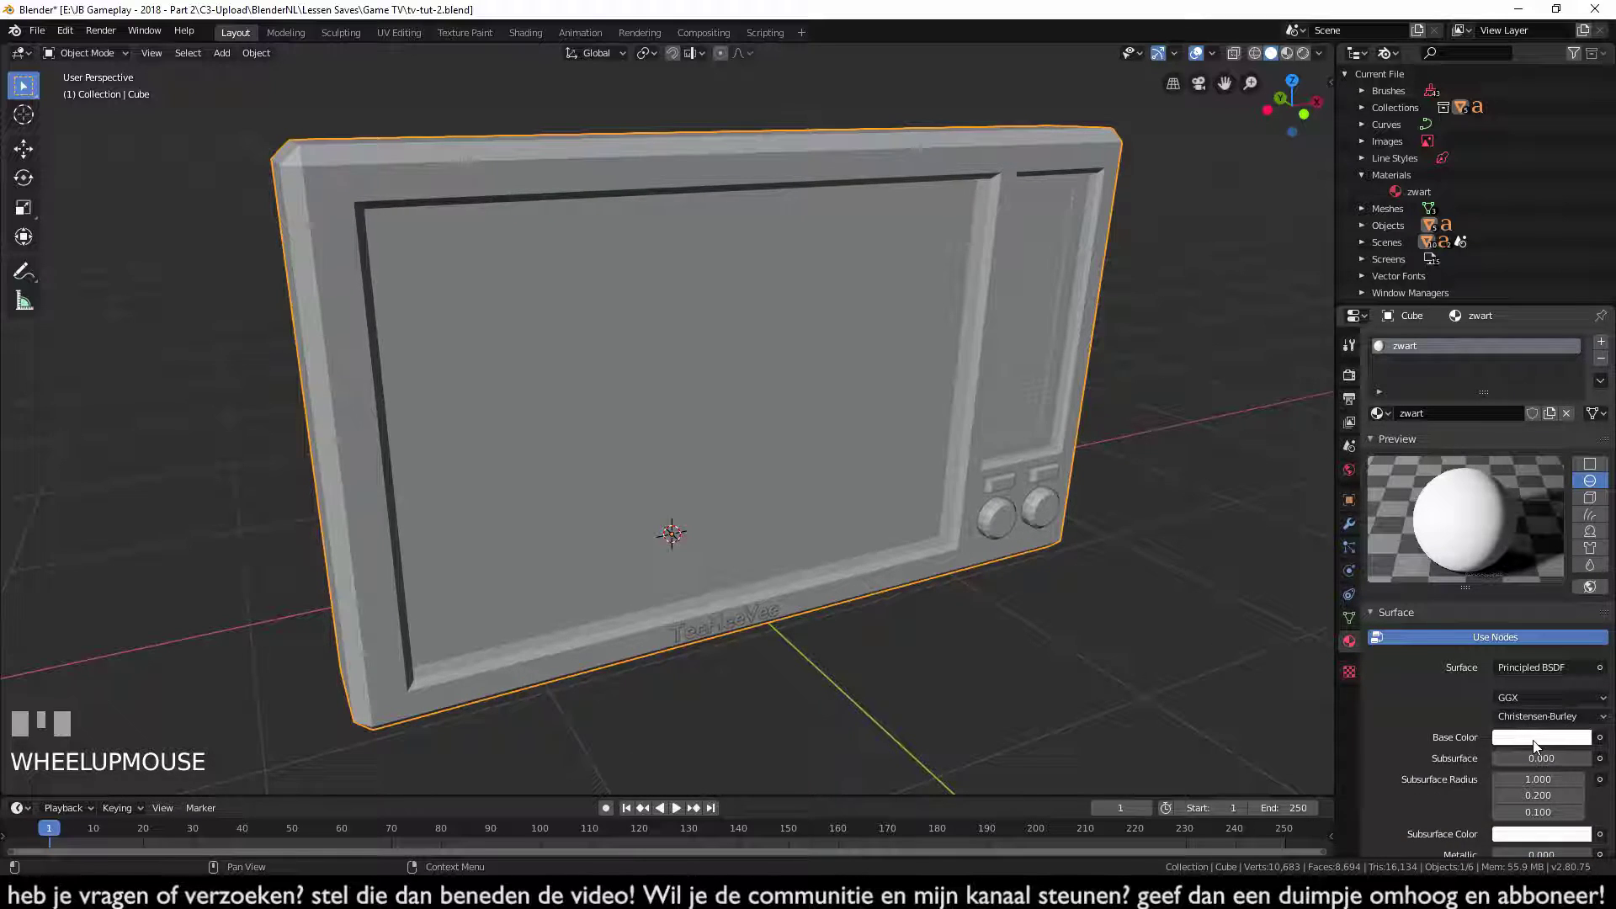
{"action": "left_click", "coordinate": [1538, 746]}
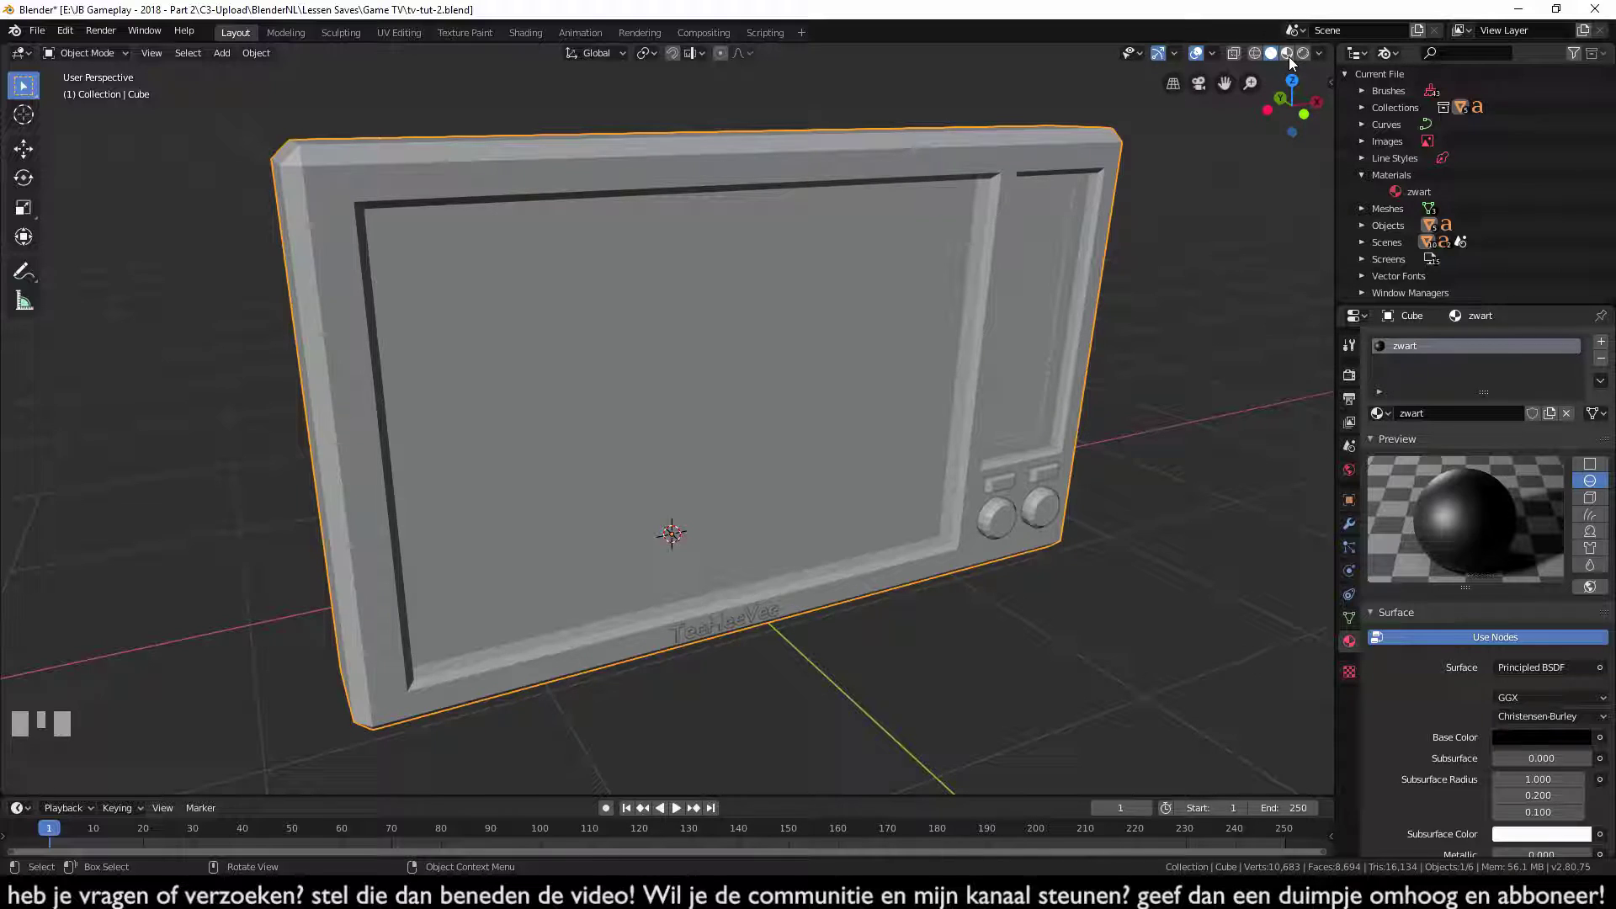
{"action": "left_click", "coordinate": [1291, 59]}
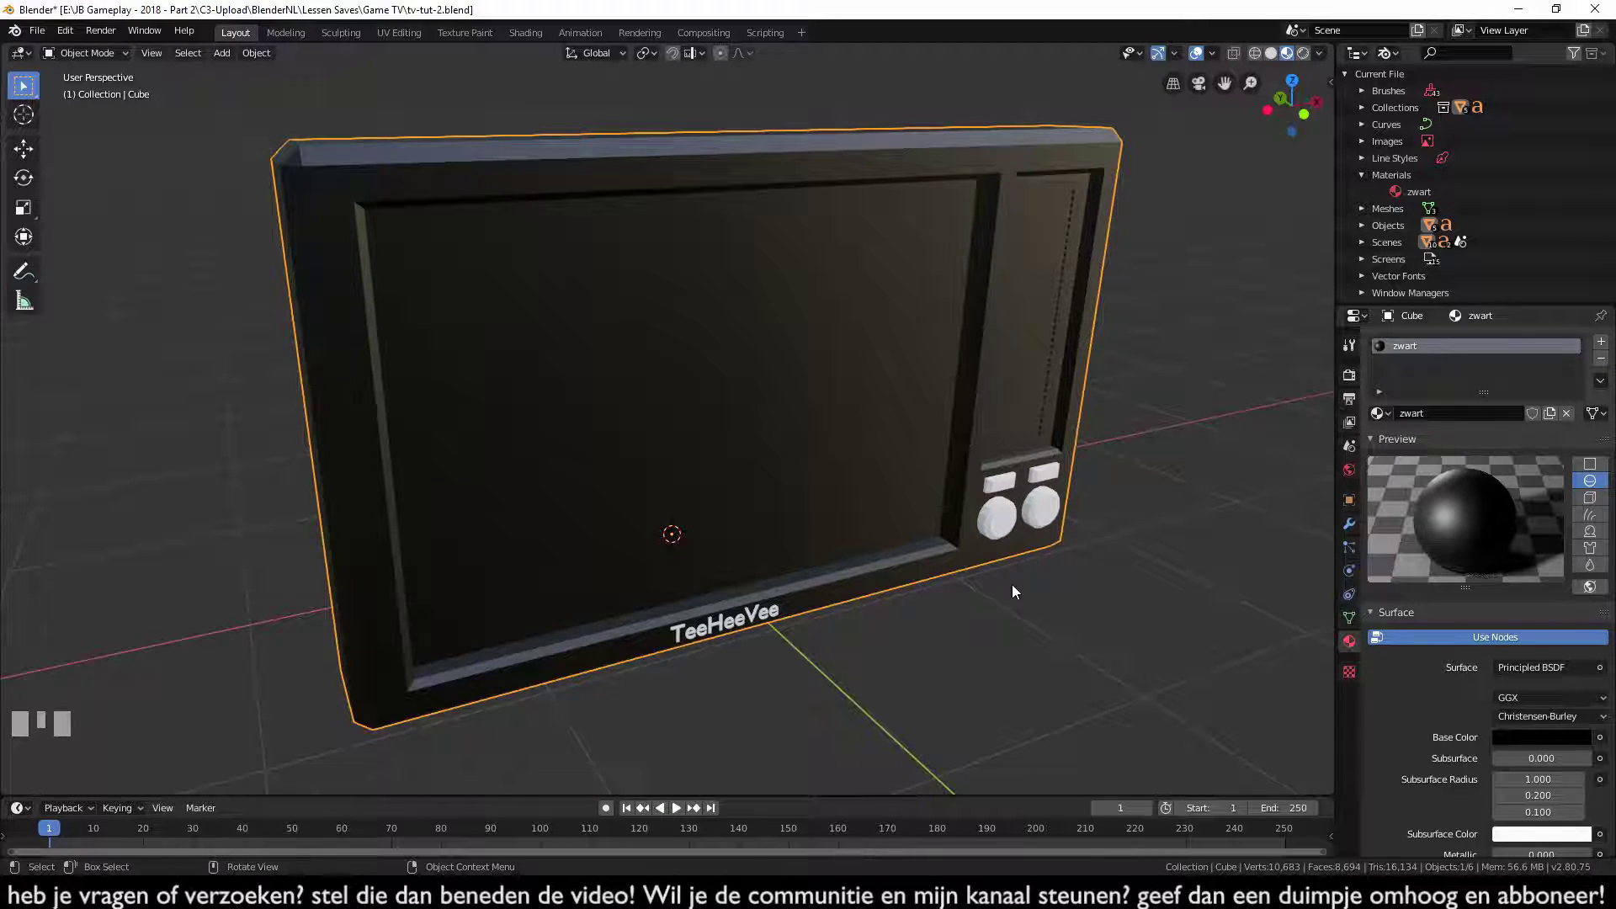
- Give the knobs the zwart material and drop its Roughness to 0 for glossy reflections
{"action": "left_click", "coordinate": [1002, 533]}
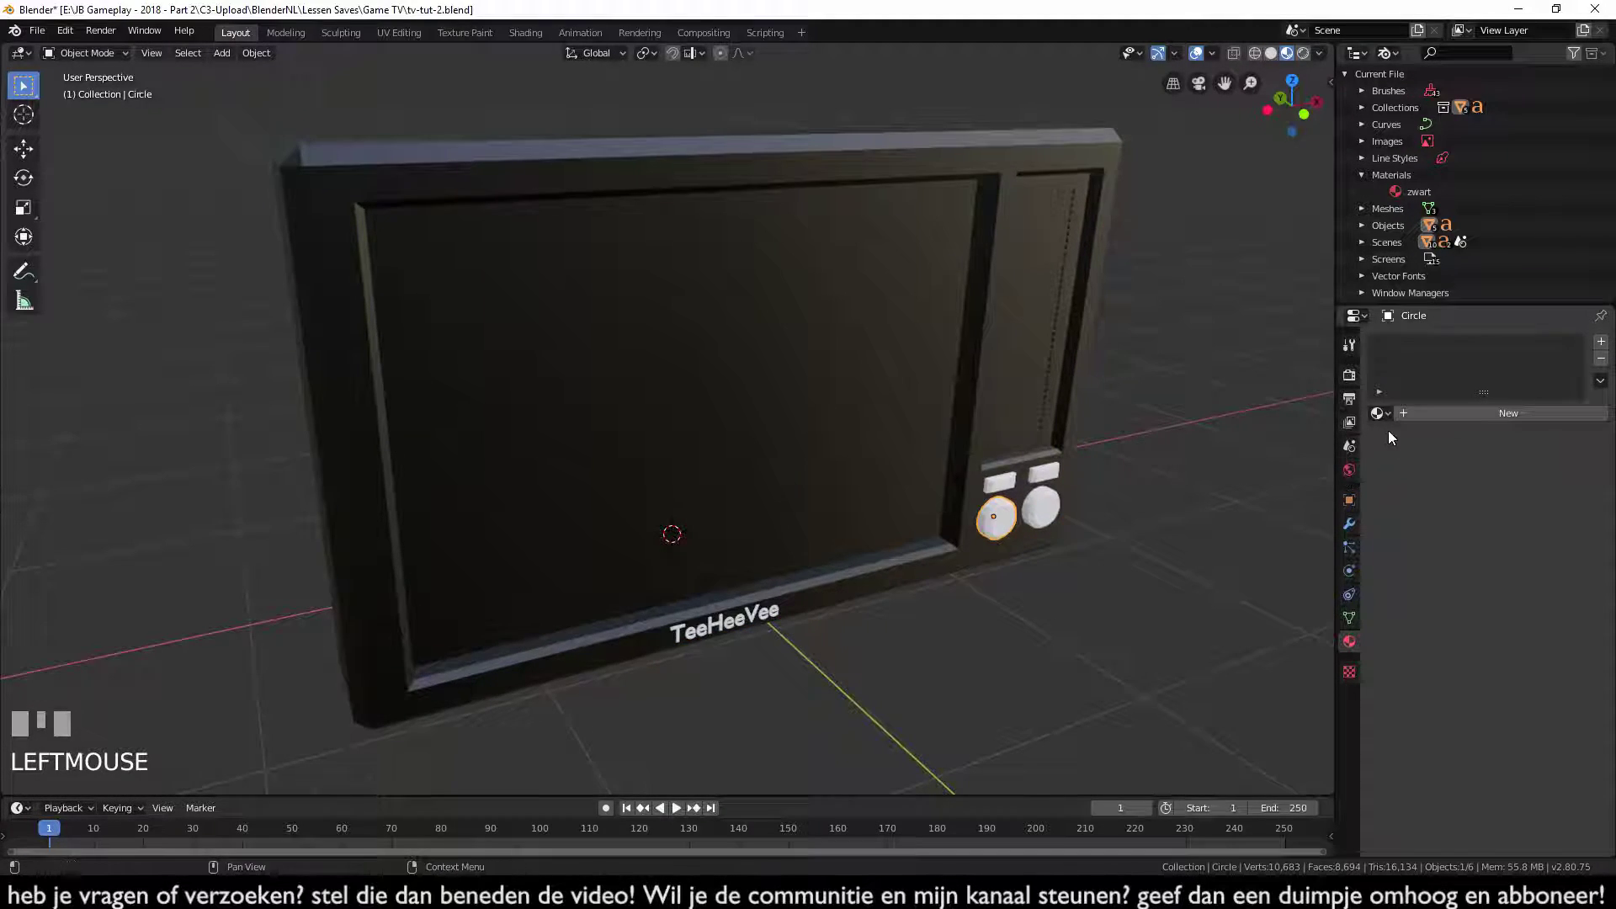
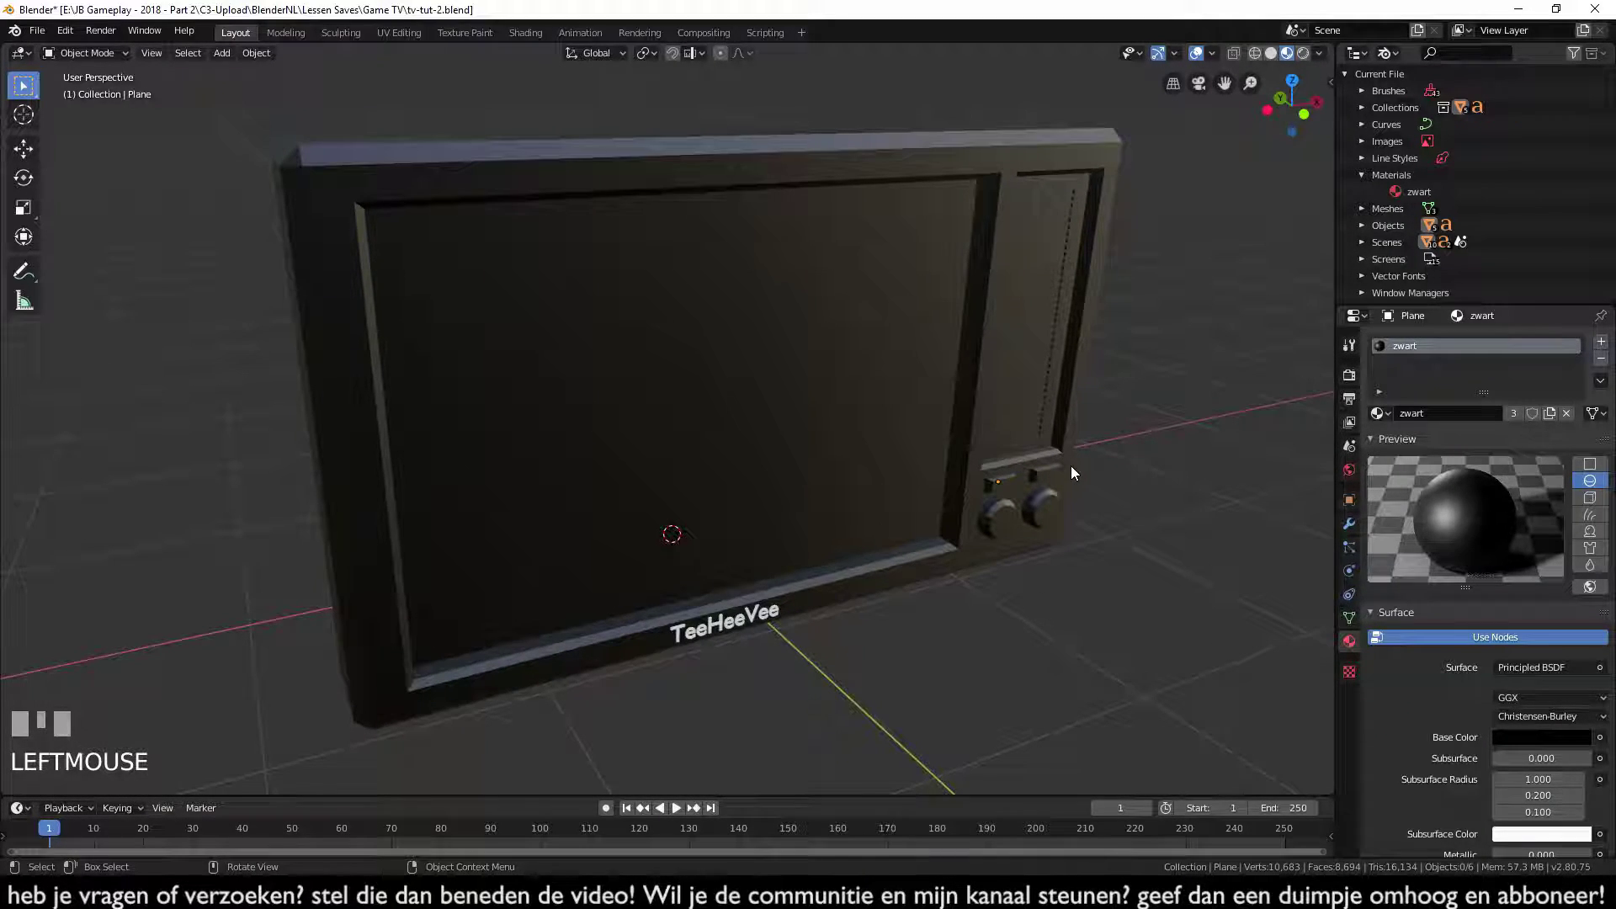
{"action": "scroll", "scroll_direction": "down", "scroll_amount": 3}
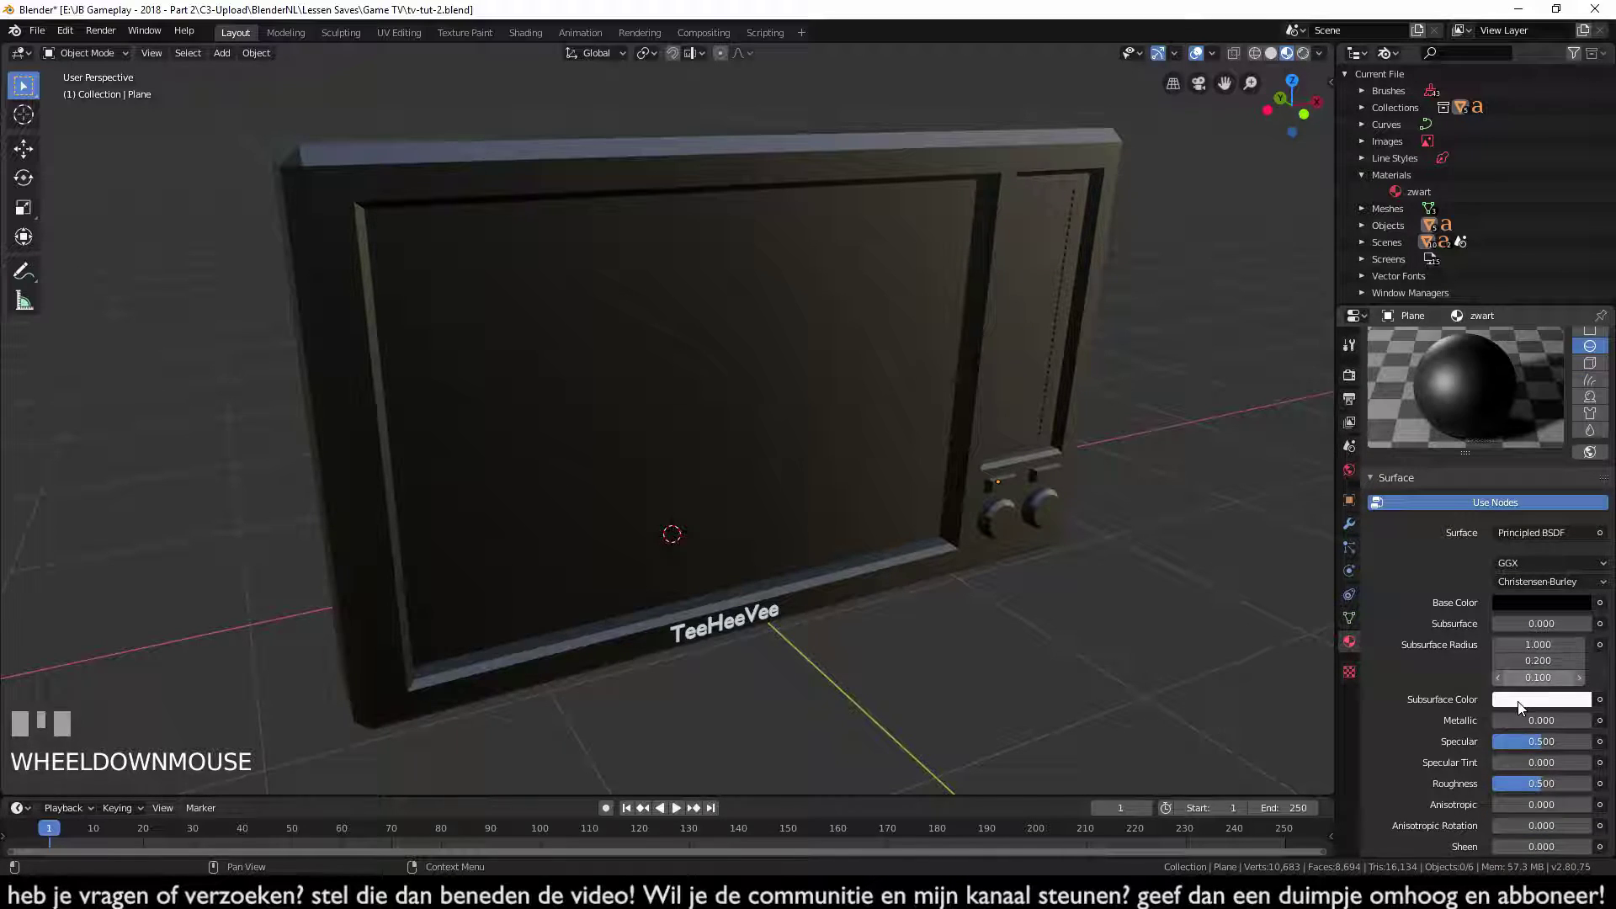
{"action": "left_click_drag", "start_coordinate": [1549, 793], "coordinate": [838, 463]}
{"action": "left_click_drag", "start_coordinate": [838, 463], "coordinate": [974, 447]}
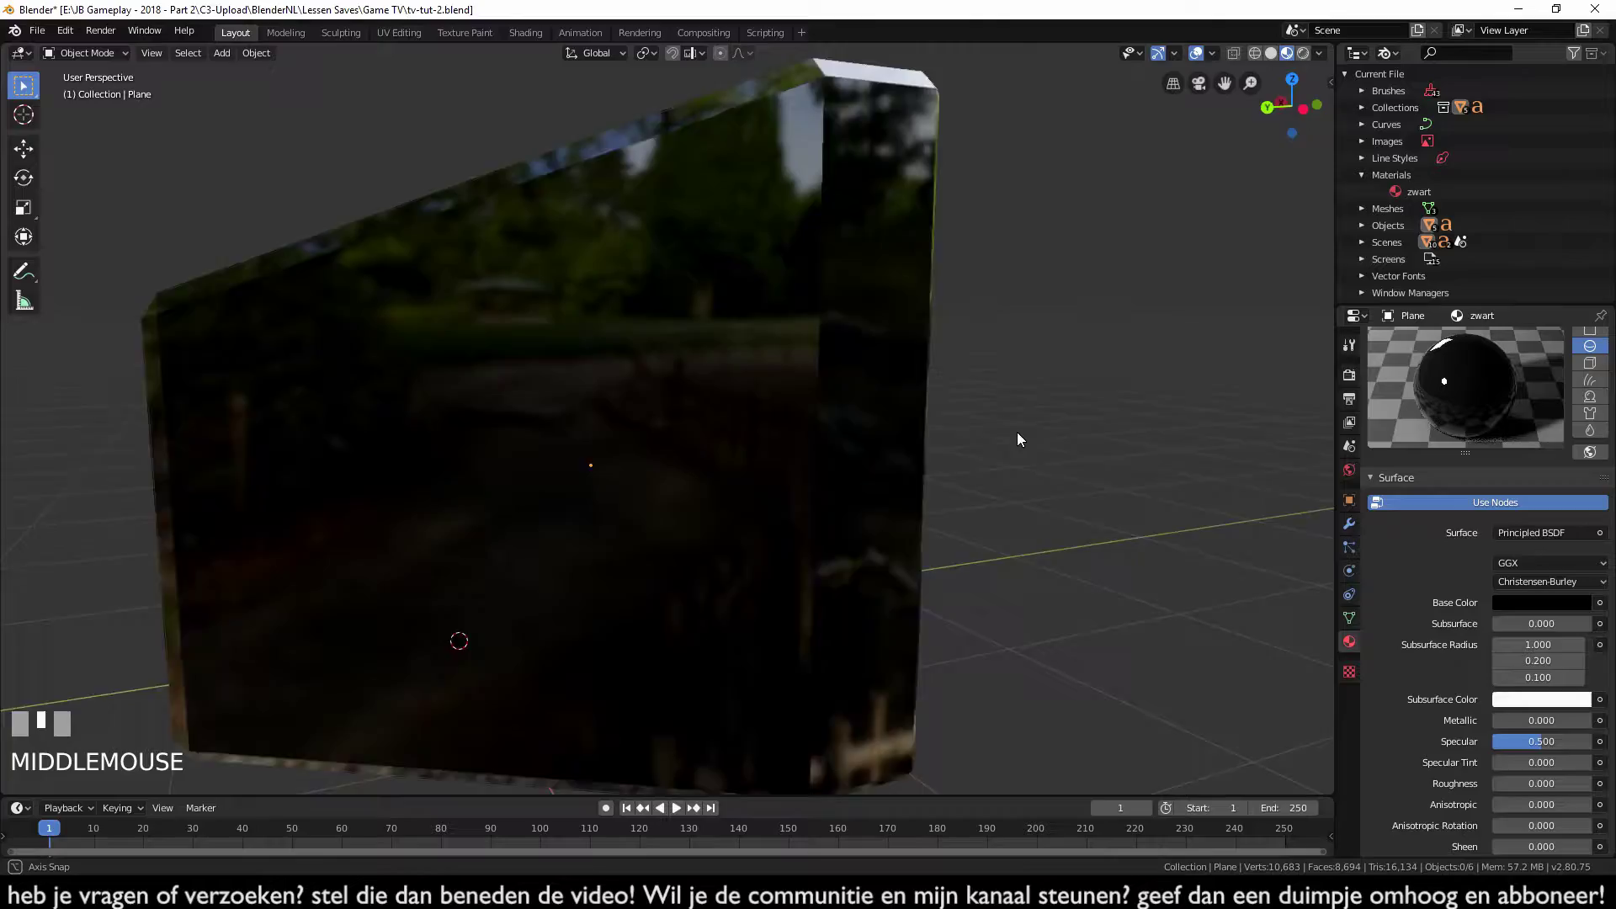
{"action": "left_click_drag", "start_coordinate": [1070, 425], "coordinate": [812, 452]}
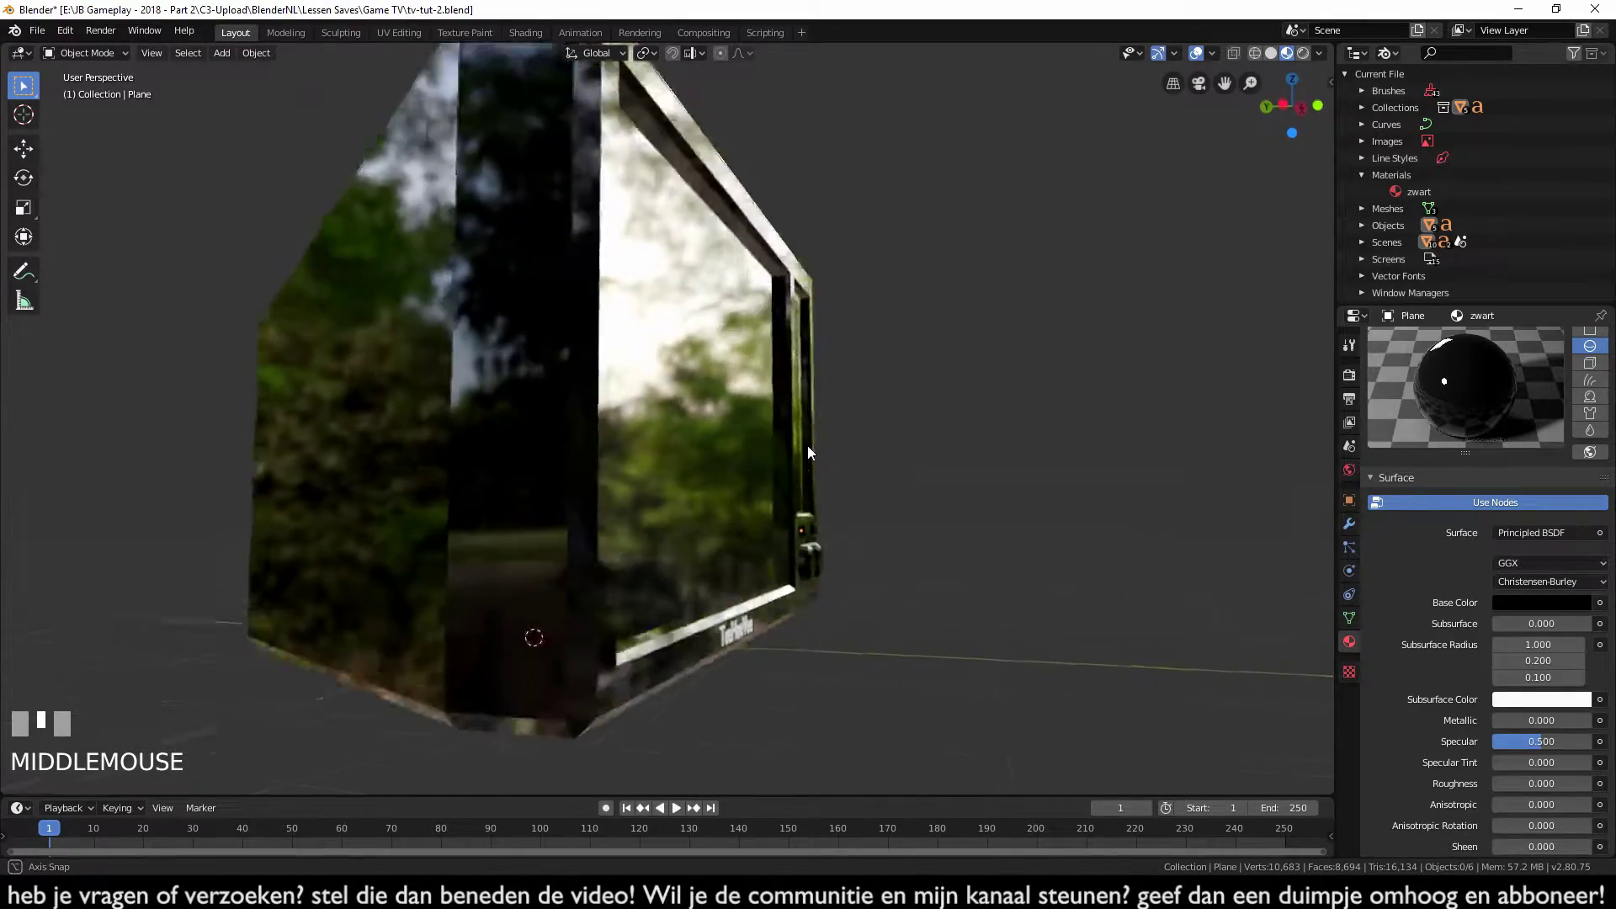
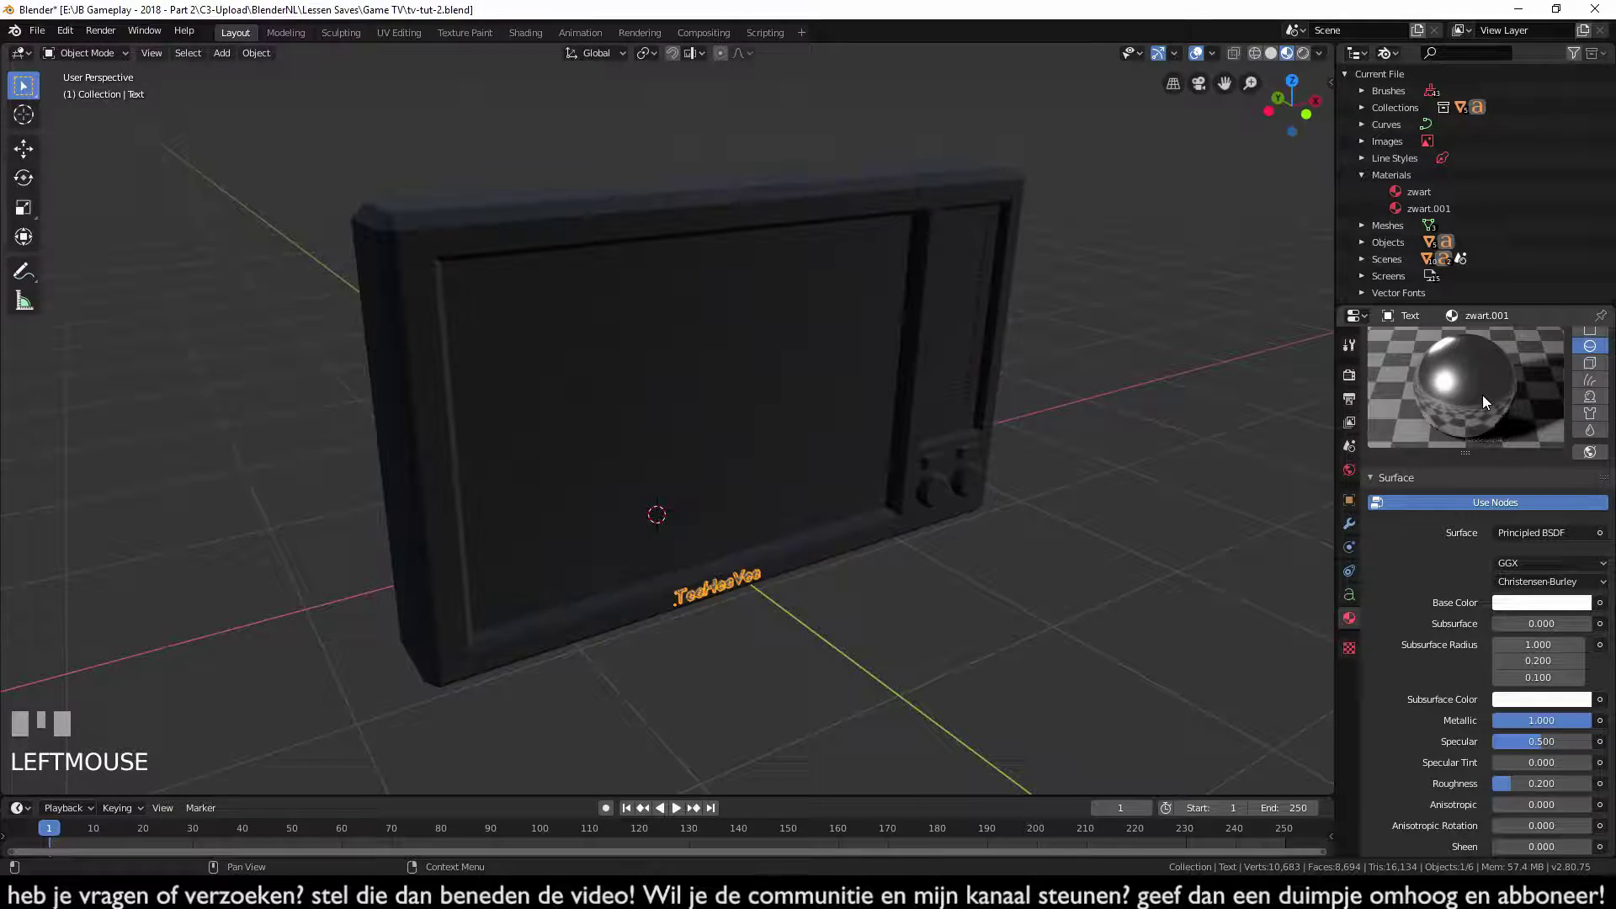
- Orbit and zoom around the metallic TeeHeeVee logo, then pull back to the whole TV
{"action": "left_click_drag", "start_coordinate": [787, 615], "coordinate": [839, 562]}
{"action": "scroll", "scroll_direction": "up", "scroll_amount": 3}
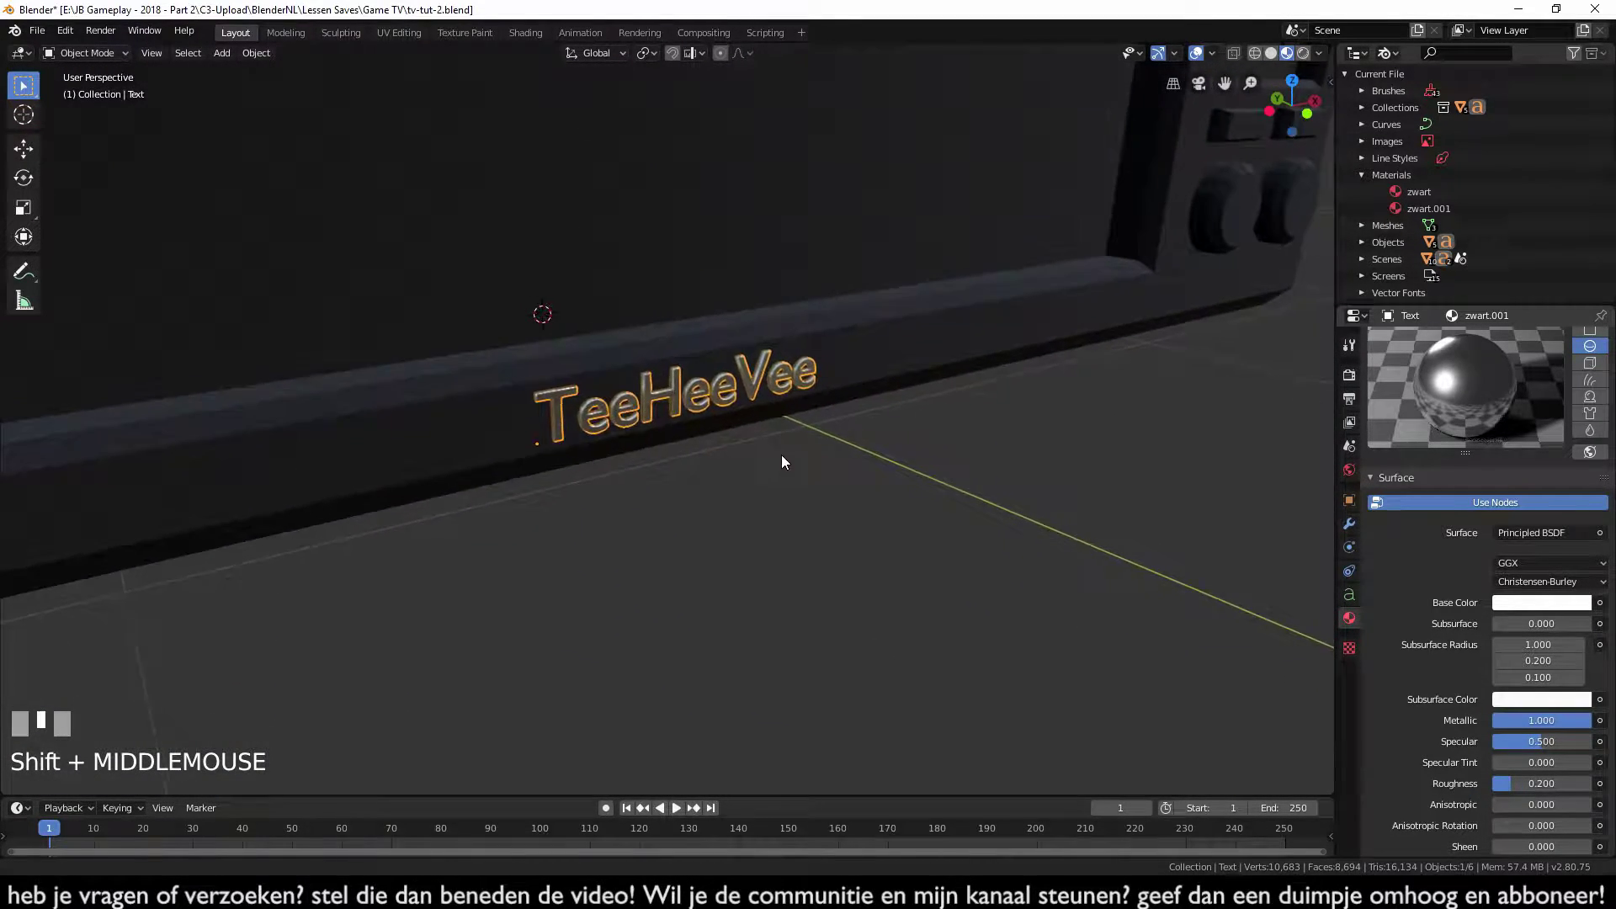
{"action": "left_click_drag", "start_coordinate": [786, 495], "coordinate": [881, 552]}
{"action": "scroll", "scroll_direction": "up", "scroll_amount": 3}
{"action": "key", "text": "alt+a"}
{"action": "middle_click", "coordinate": [903, 535]}
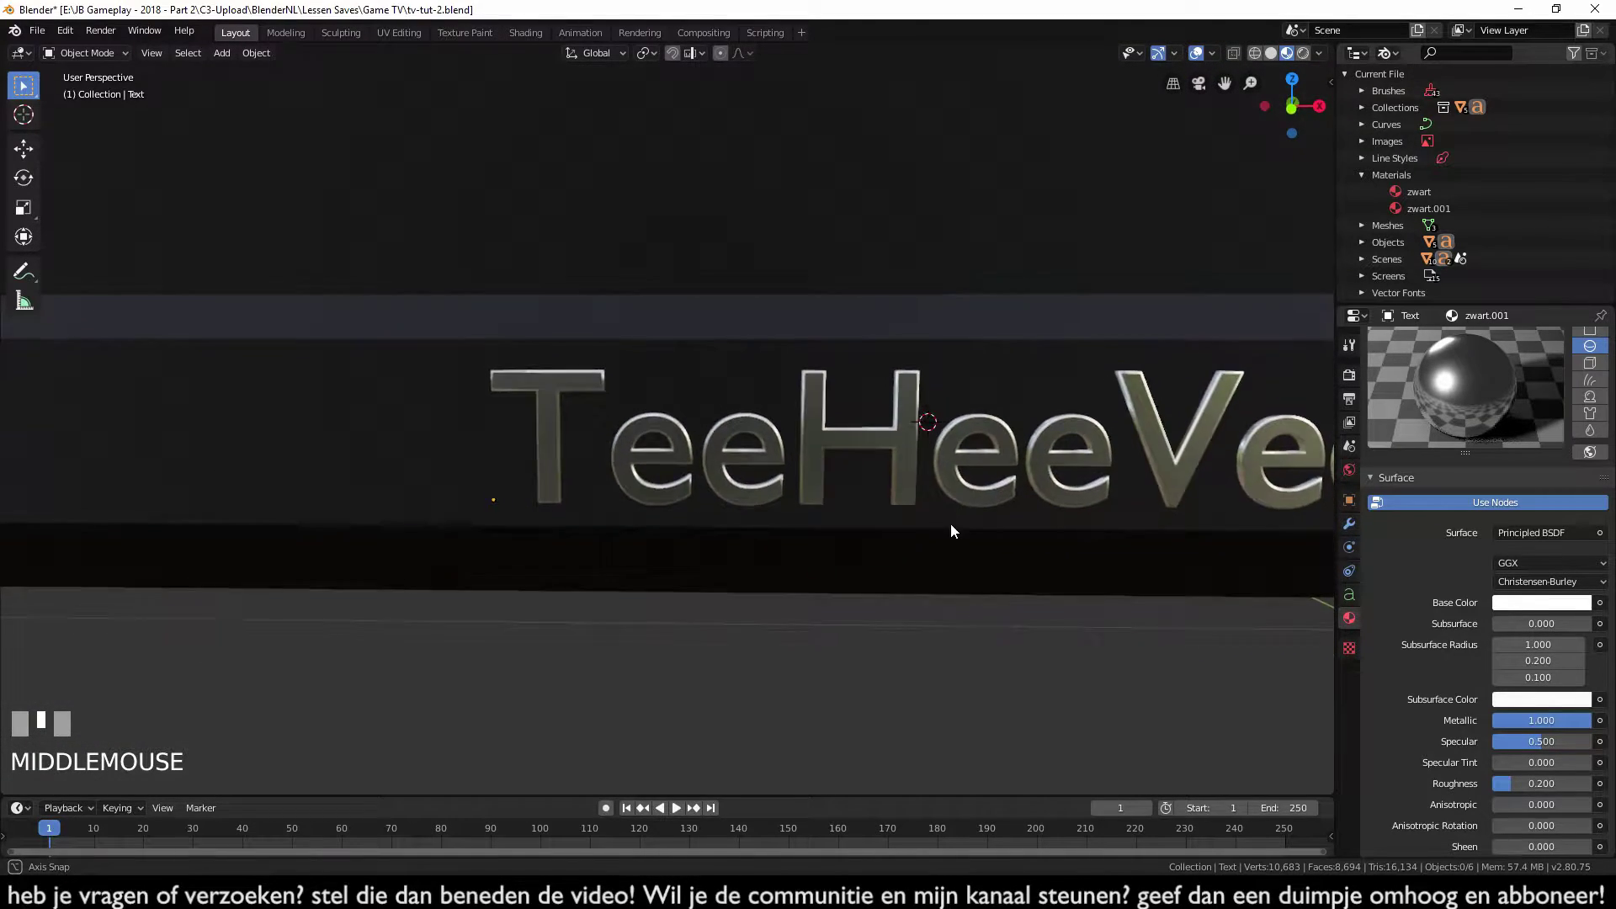
{"action": "scroll", "scroll_direction": "down", "scroll_amount": 3}
{"action": "middle_click", "coordinate": [722, 454]}
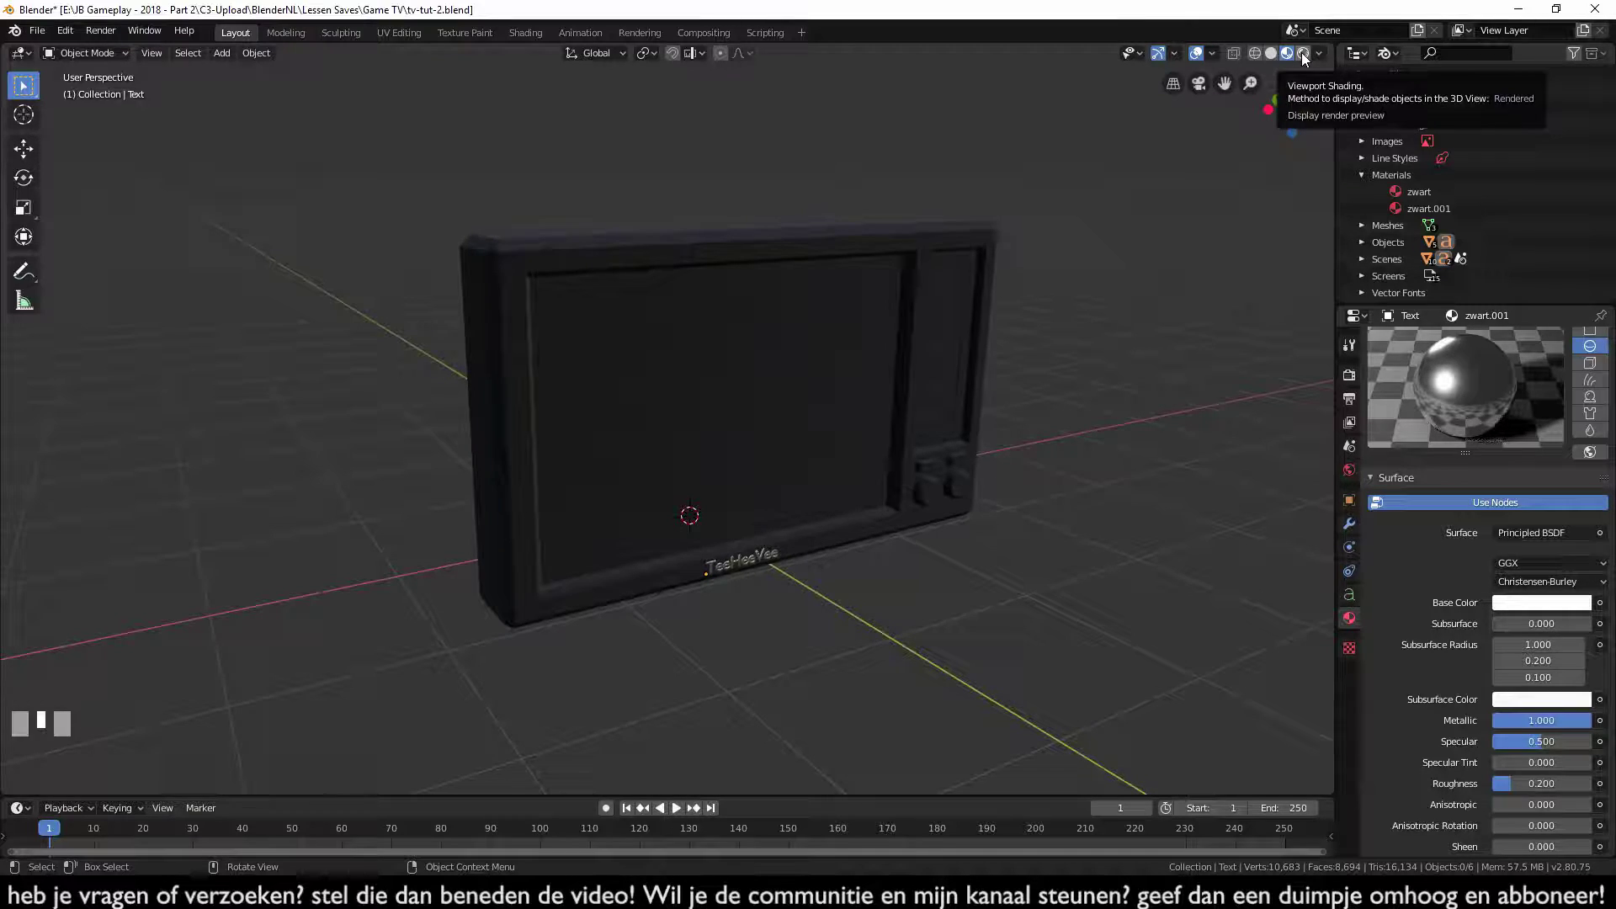
- Switch the viewport to Rendered shading and show the Render Properties
{"action": "left_click", "coordinate": [1309, 55]}
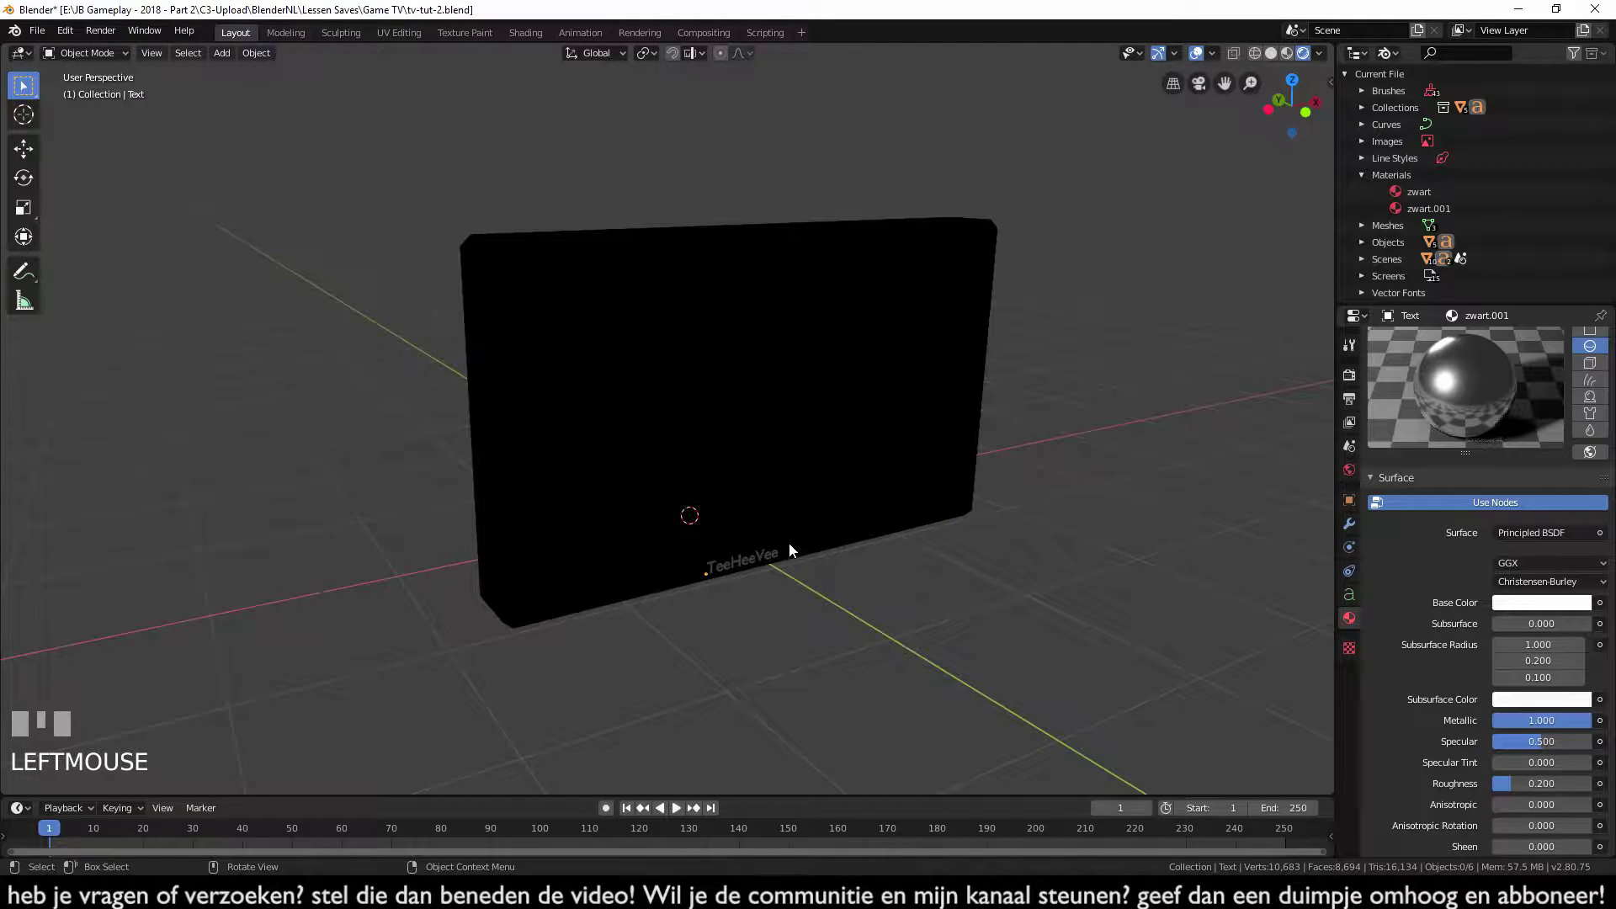
{"action": "key", "text": "z"}
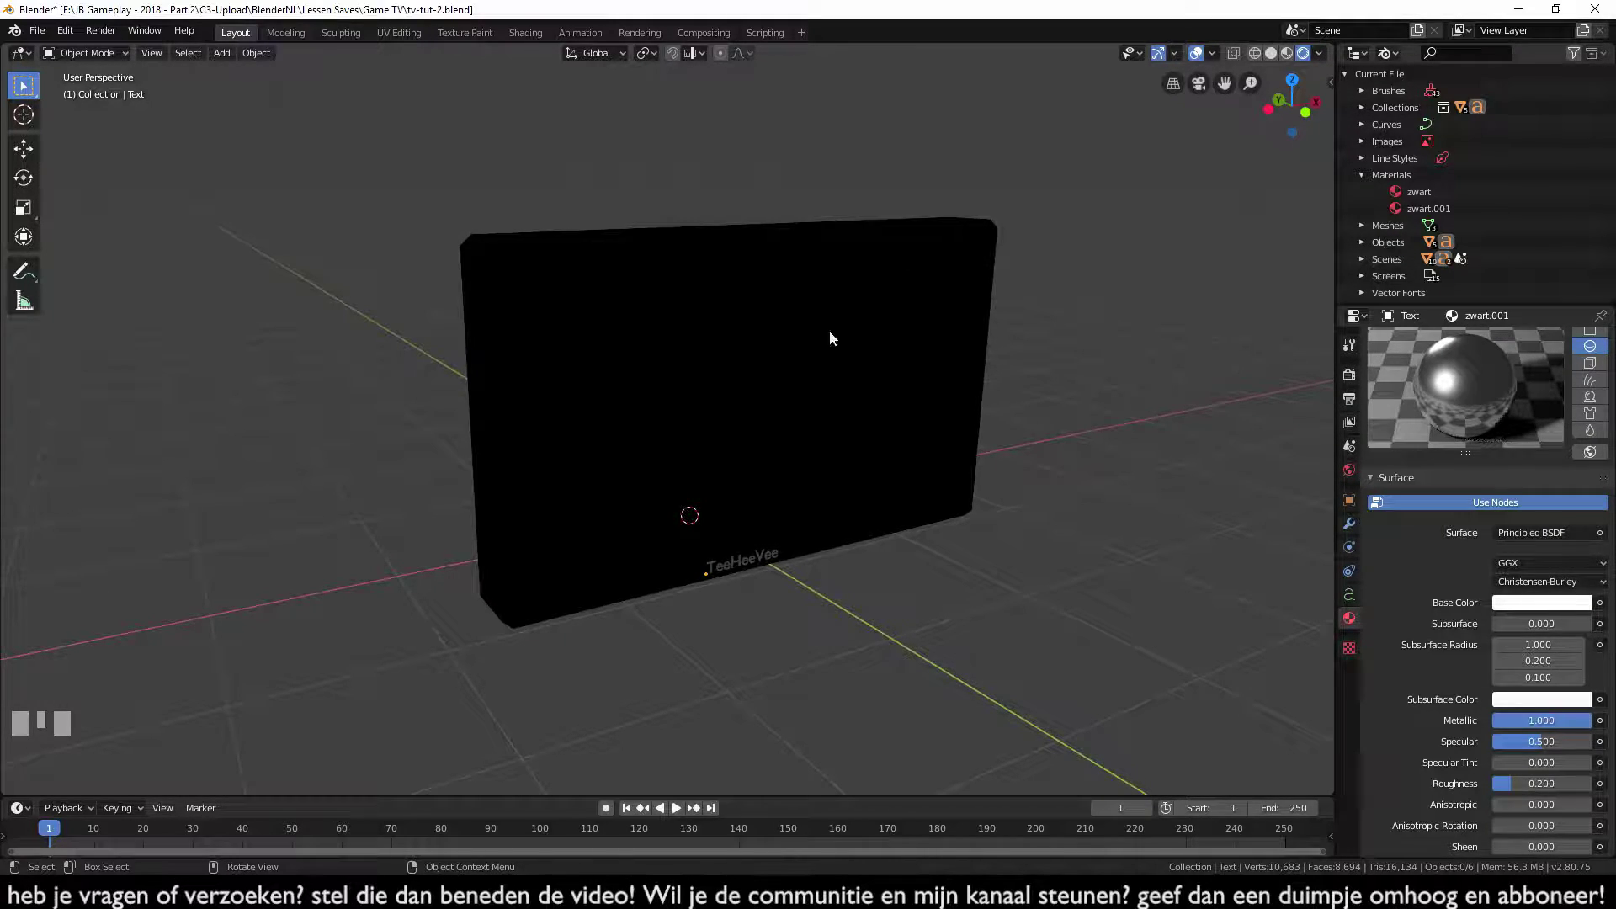
{"action": "left_click", "coordinate": [1344, 383]}
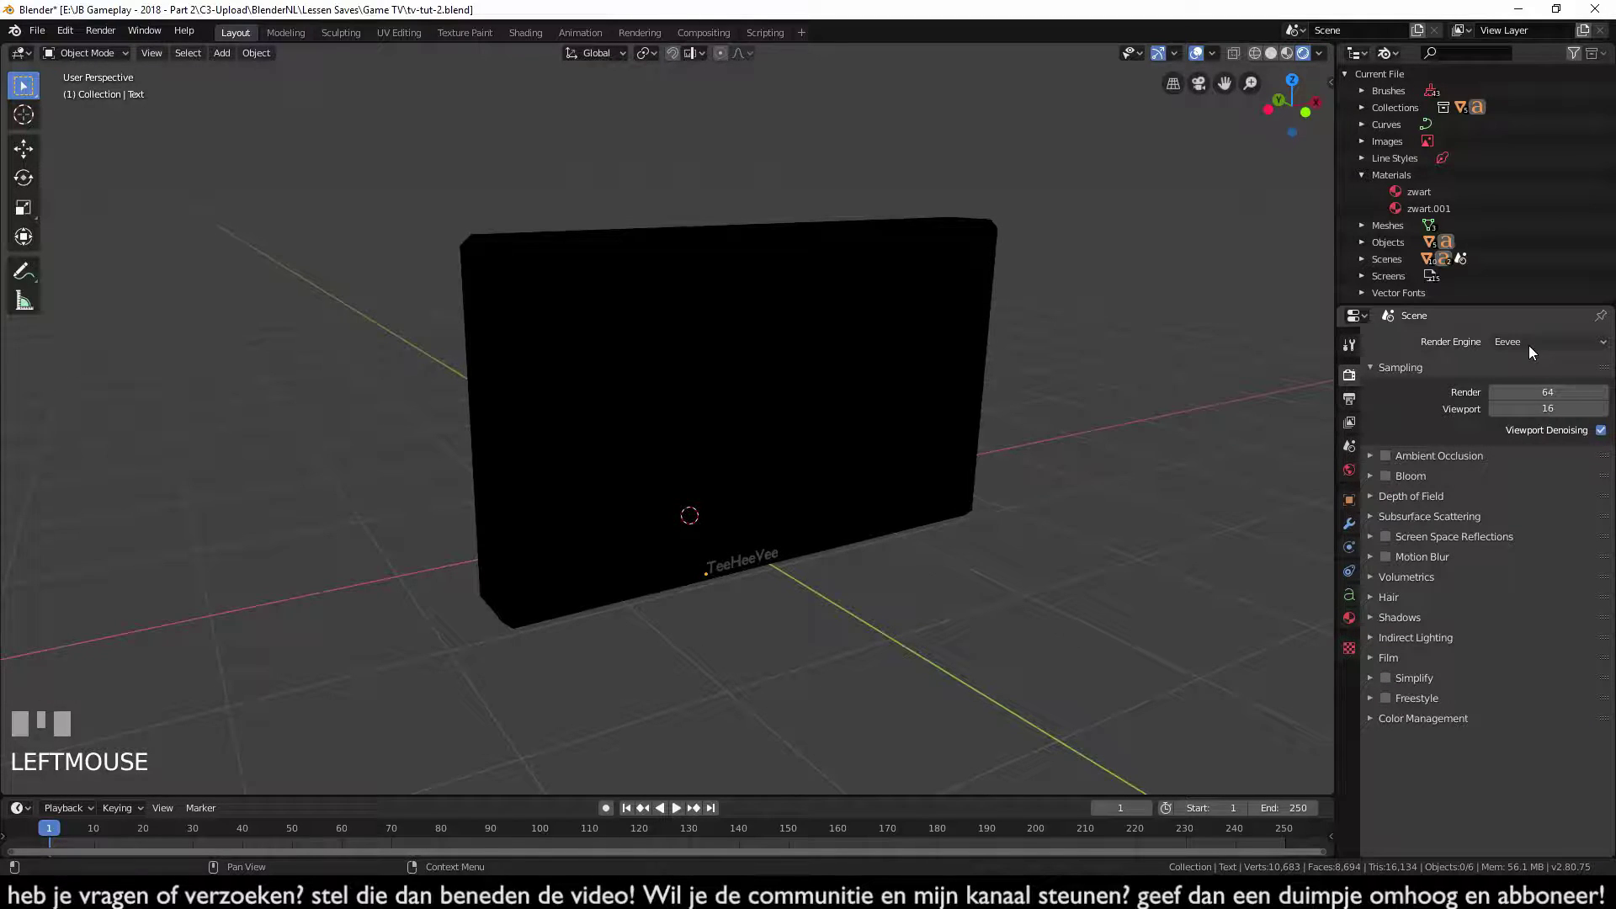
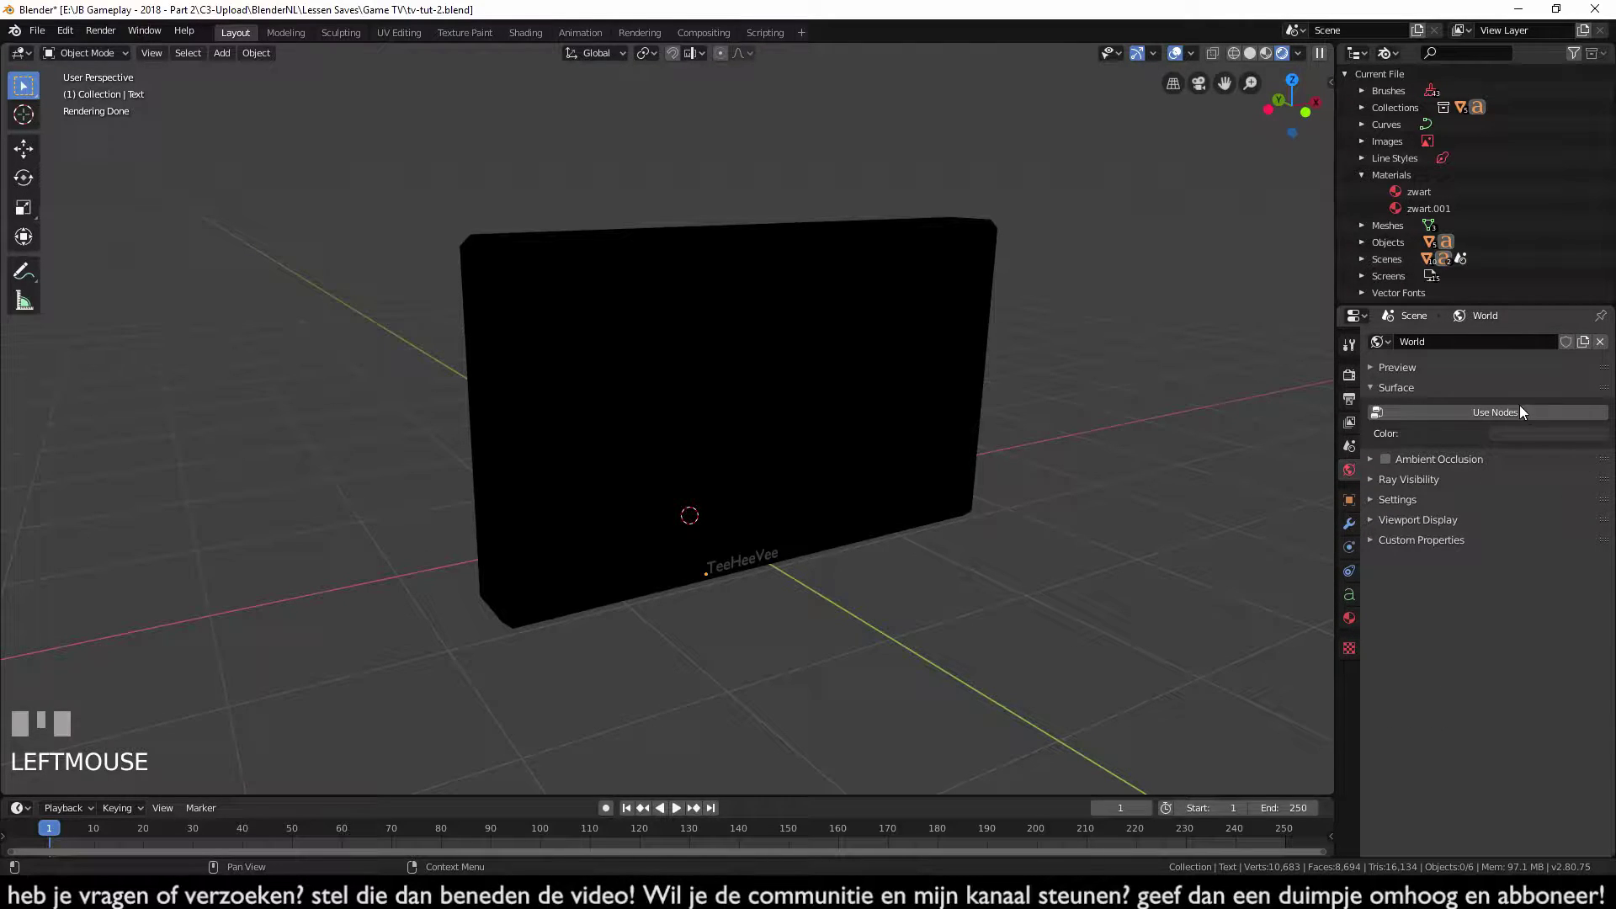
- Enable Use Nodes for the world and look around the HDRI environment
{"action": "left_click", "coordinate": [1542, 415]}
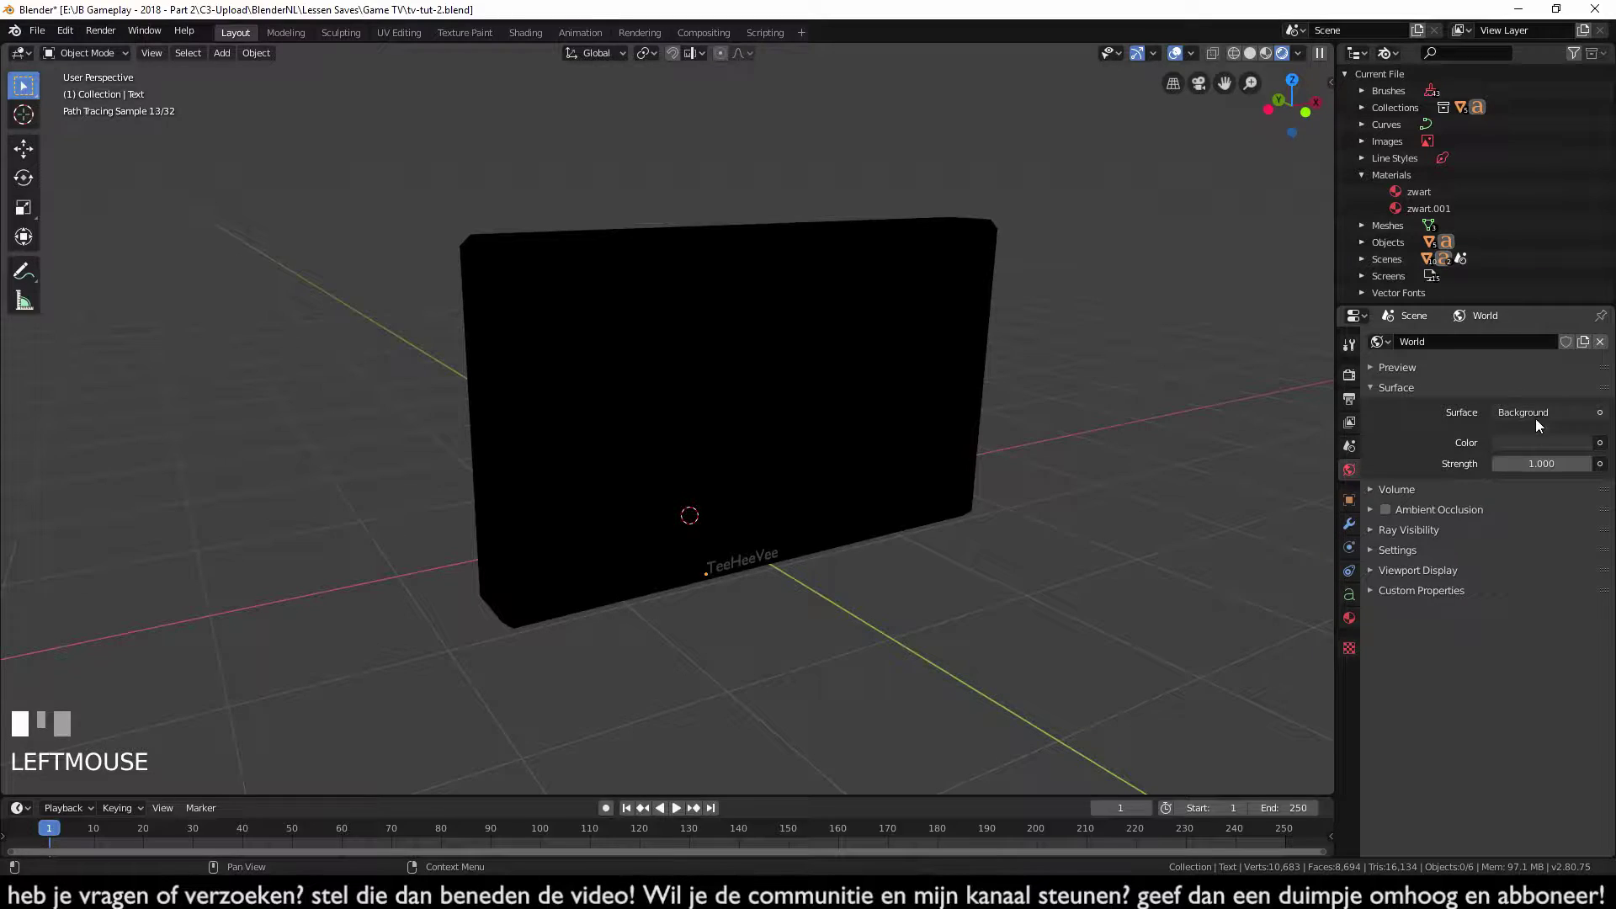
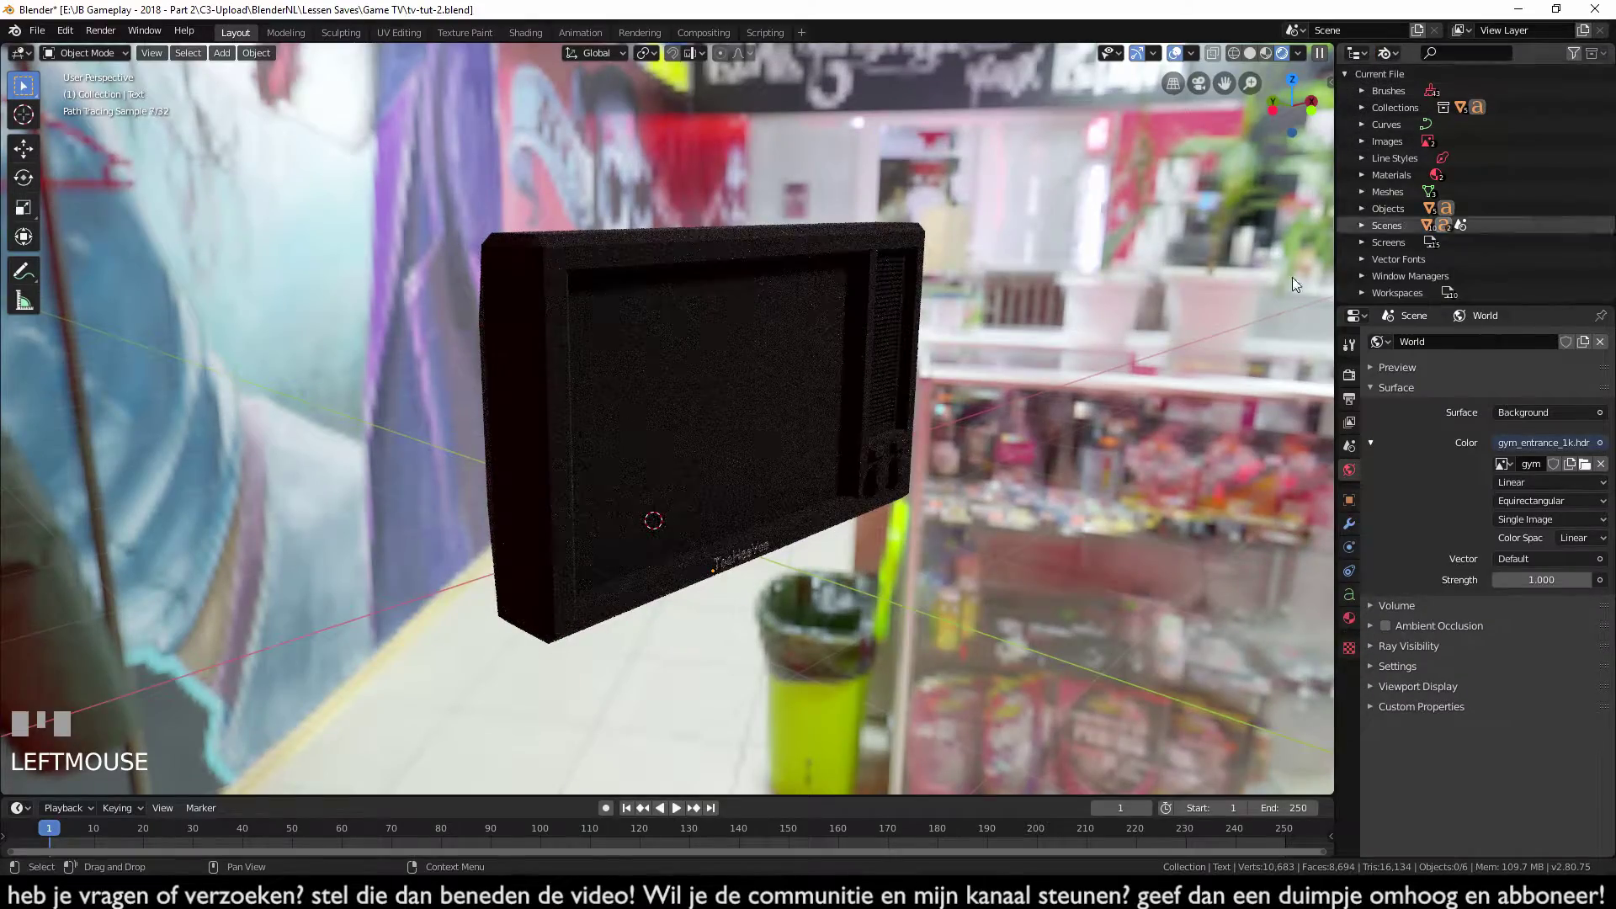
{"action": "middle_click", "coordinate": [1094, 453]}
{"action": "middle_click", "coordinate": [1070, 460]}
{"action": "scroll", "scroll_direction": "down", "scroll_amount": 3}
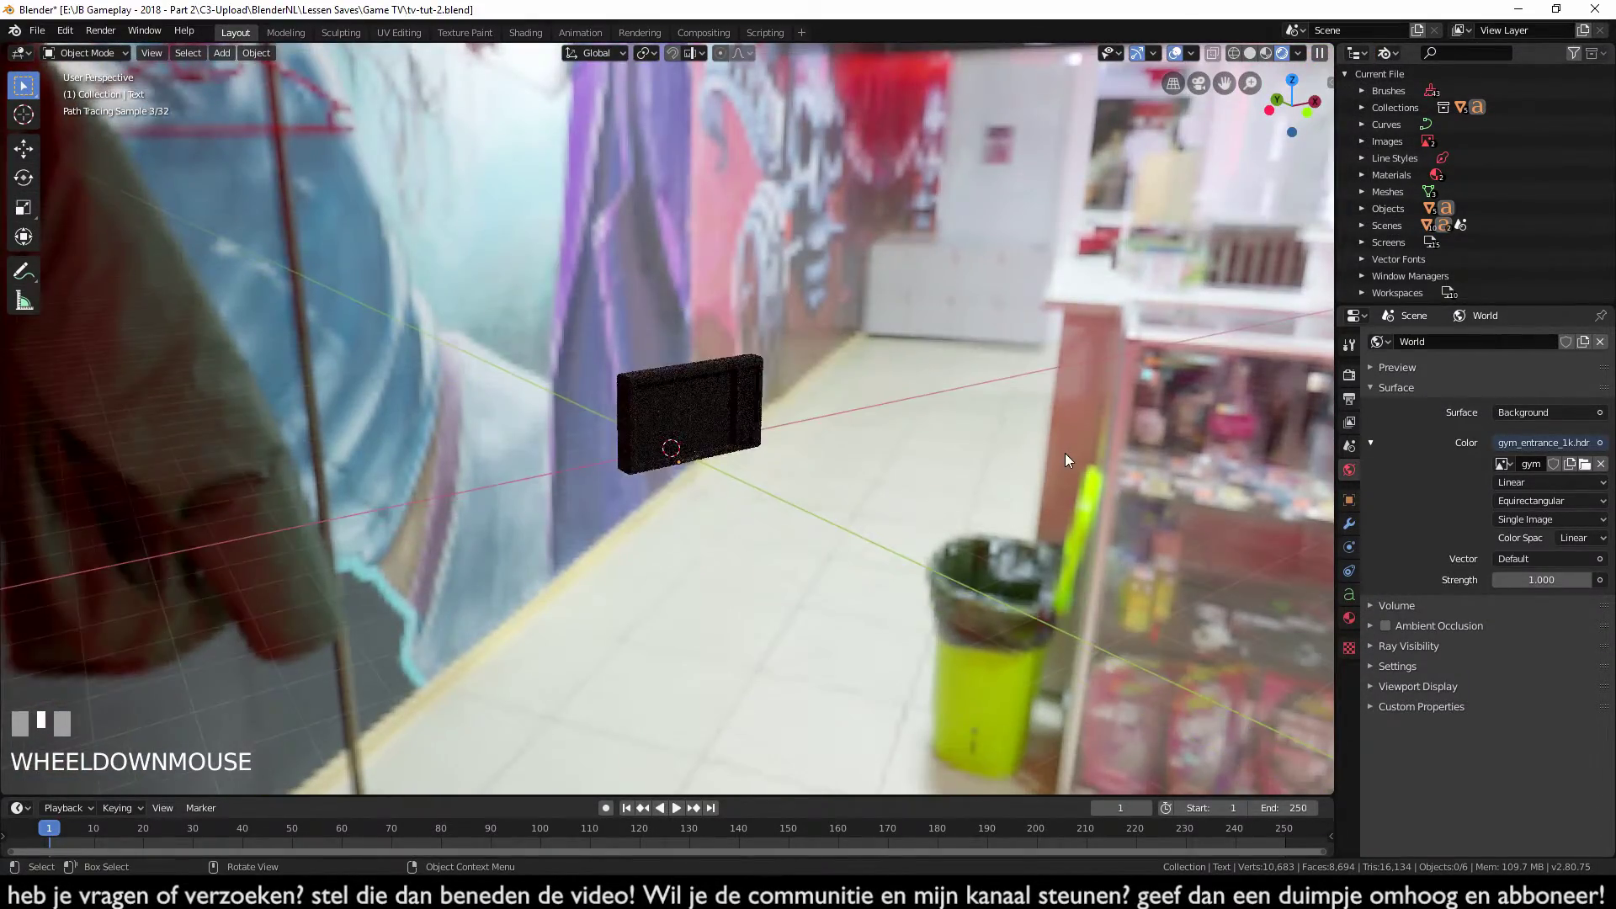
- Inspect the TV against the gym_entrance_1k.hdr backdrop from several angles
{"action": "left_click_drag", "start_coordinate": [1161, 445], "coordinate": [1353, 387]}
{"action": "scroll", "scroll_direction": "up", "scroll_amount": 3}
{"action": "left_click_drag", "start_coordinate": [1354, 387], "coordinate": [1401, 760]}
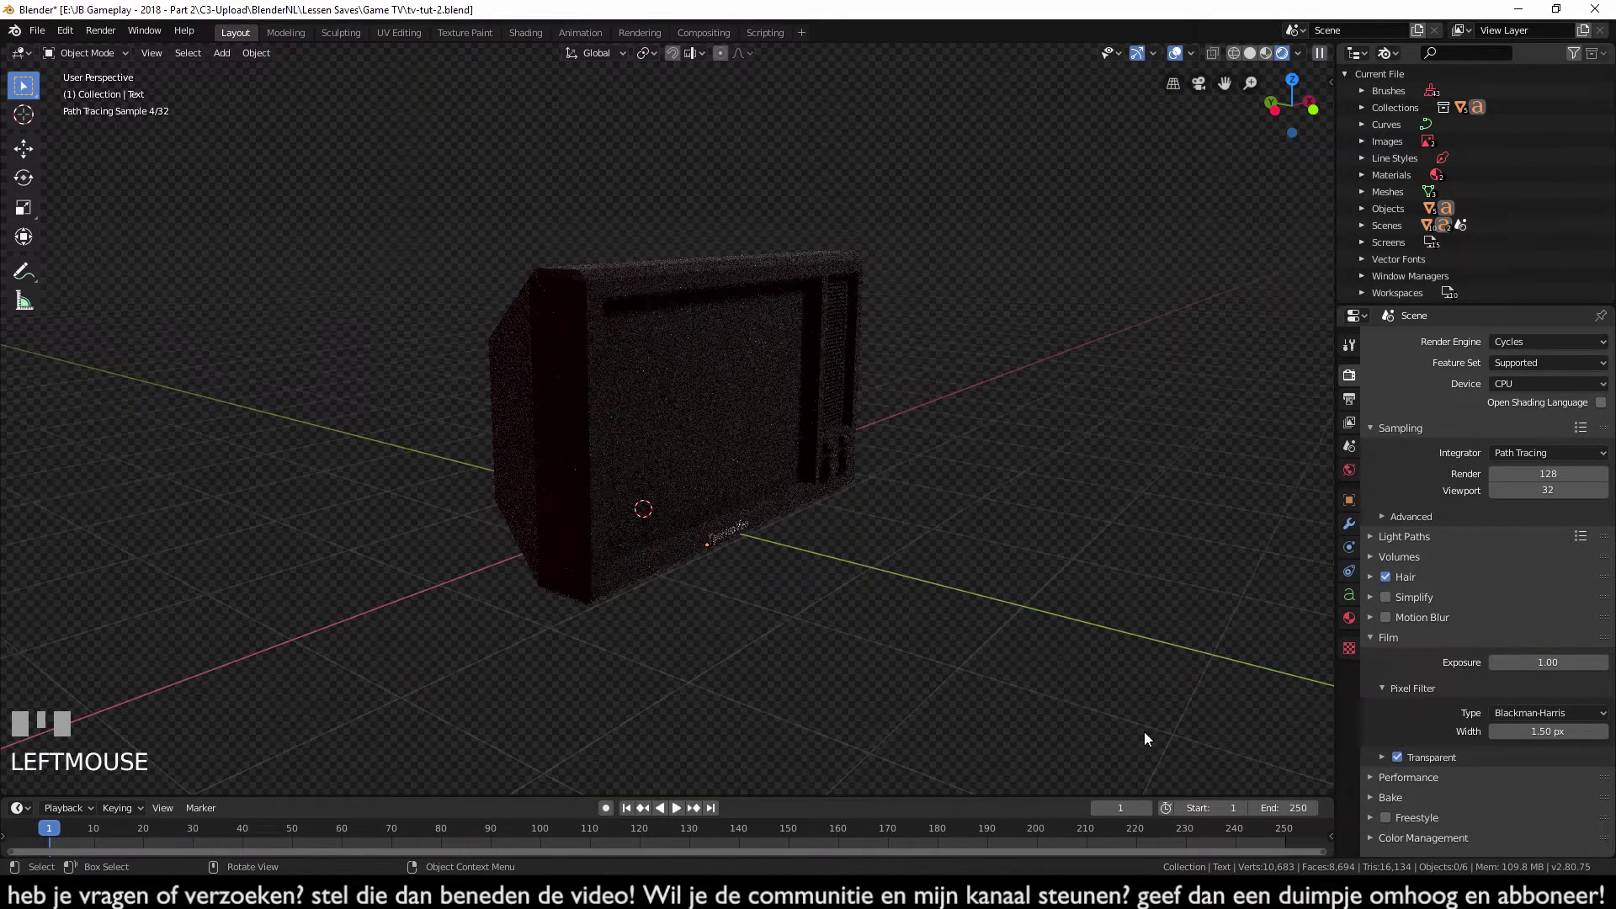